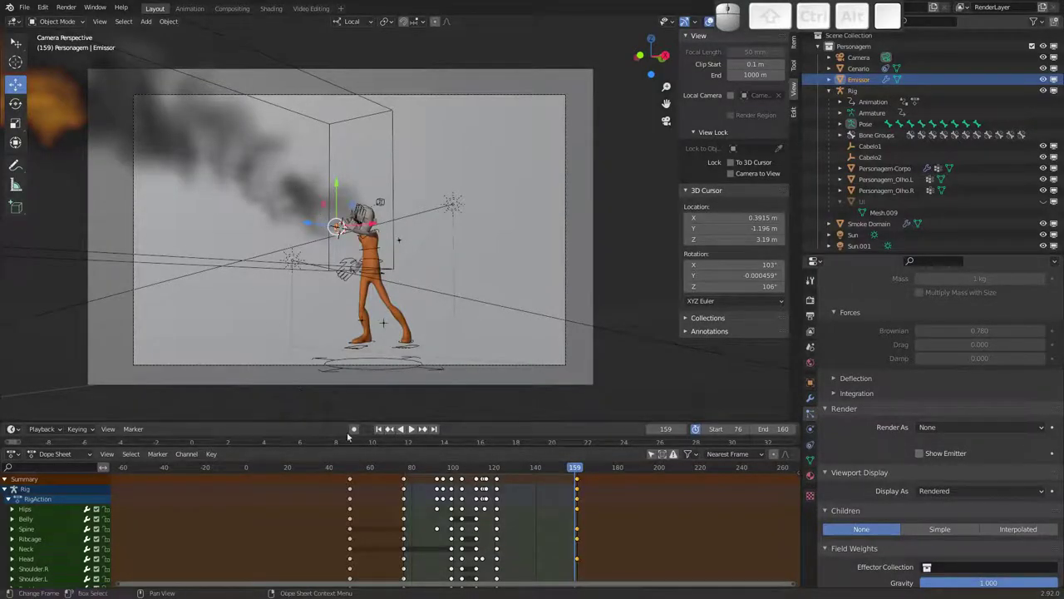
Scrub through the character animation frames in the Dope Sheet.
left_click_drag(437, 466, 355, 425)
left_click_drag(369, 272, 512, 201)
left_click_drag(425, 262, 446, 239)
left_click_drag(377, 287, 384, 263)
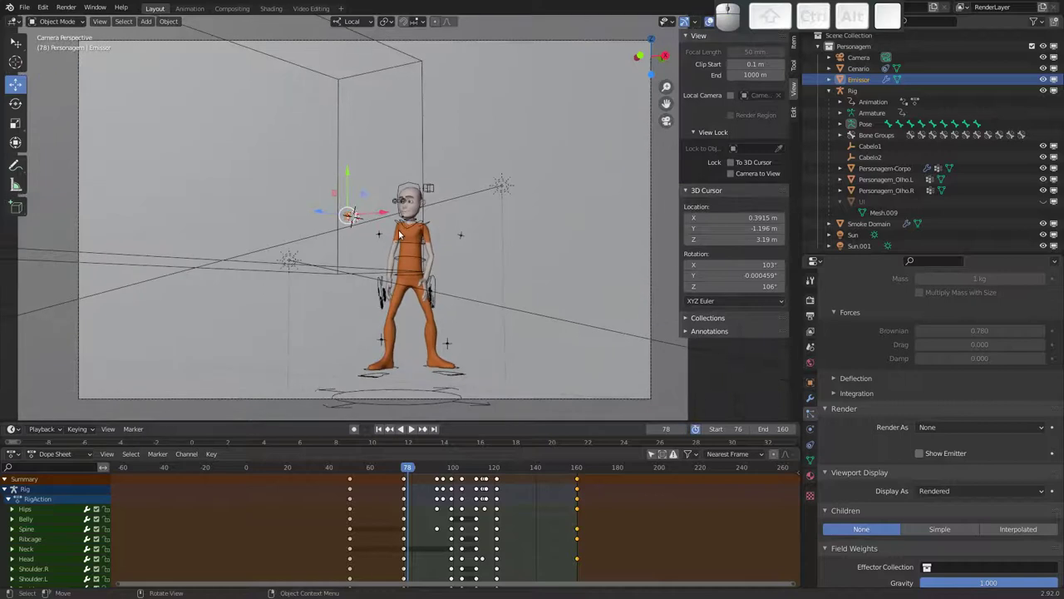
Play the fire-shooting animation, stop back at frame 76, and browse the Render and Window menus.
key("space")
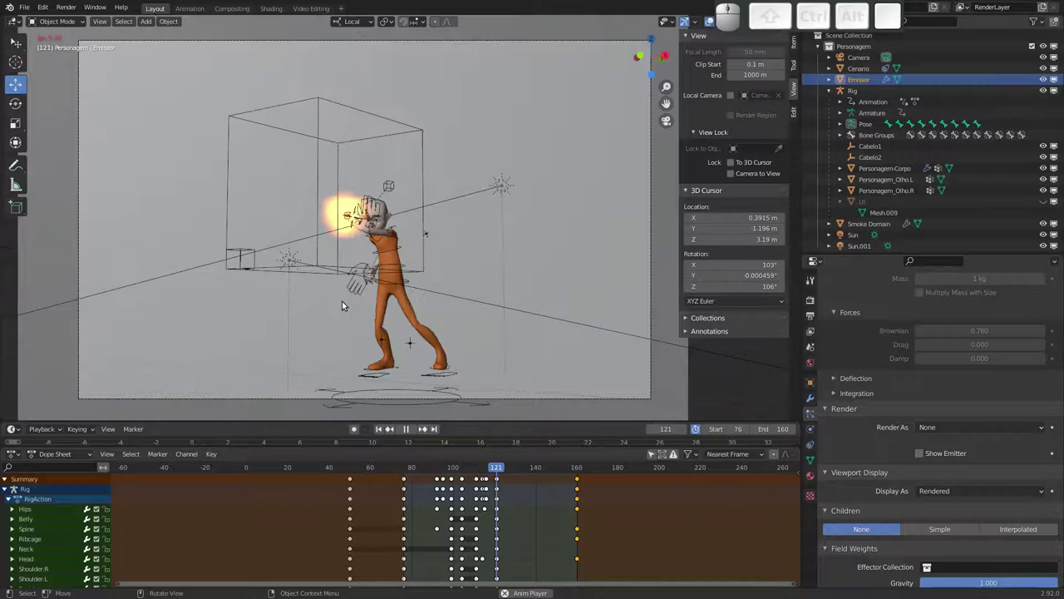
key("space")
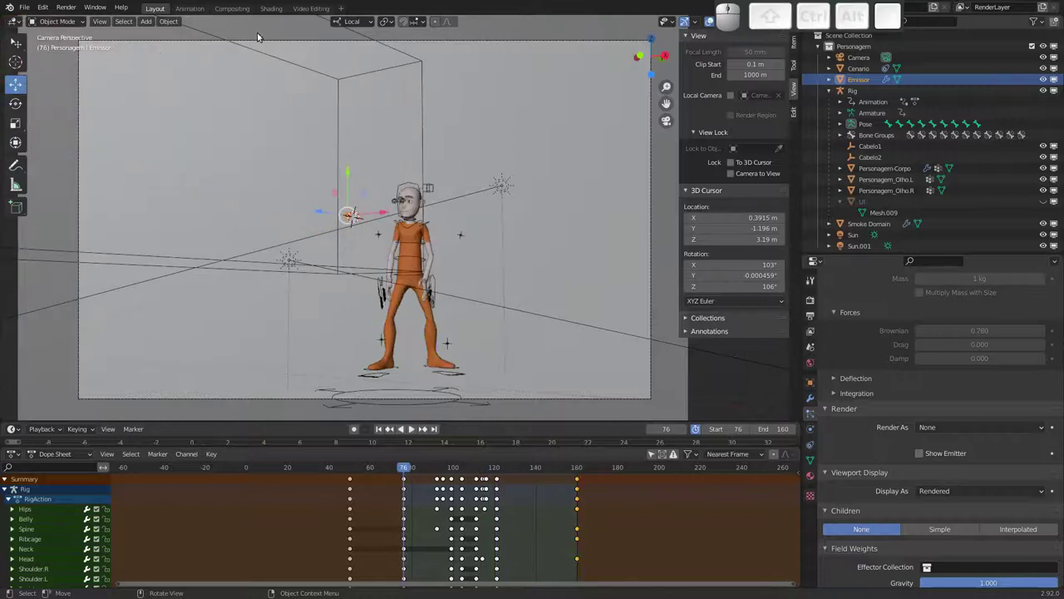
left_click(68, 10)
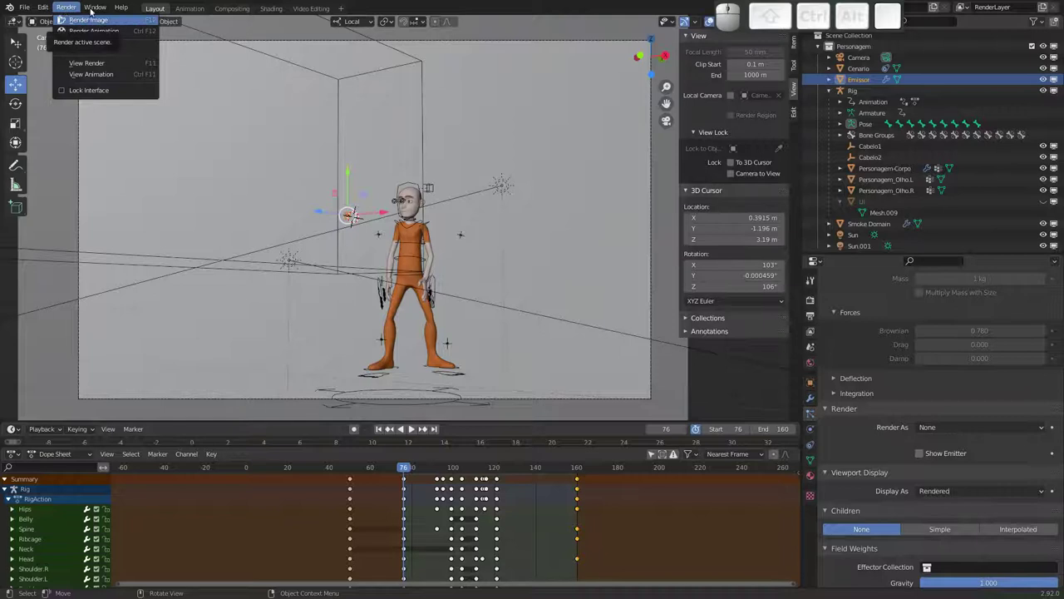
left_click(95, 6)
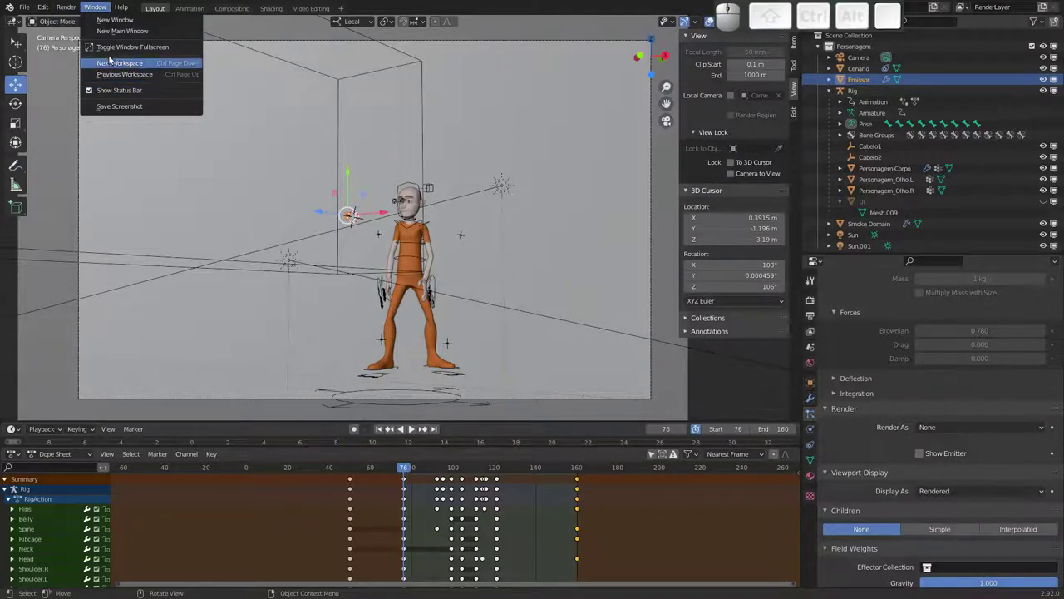
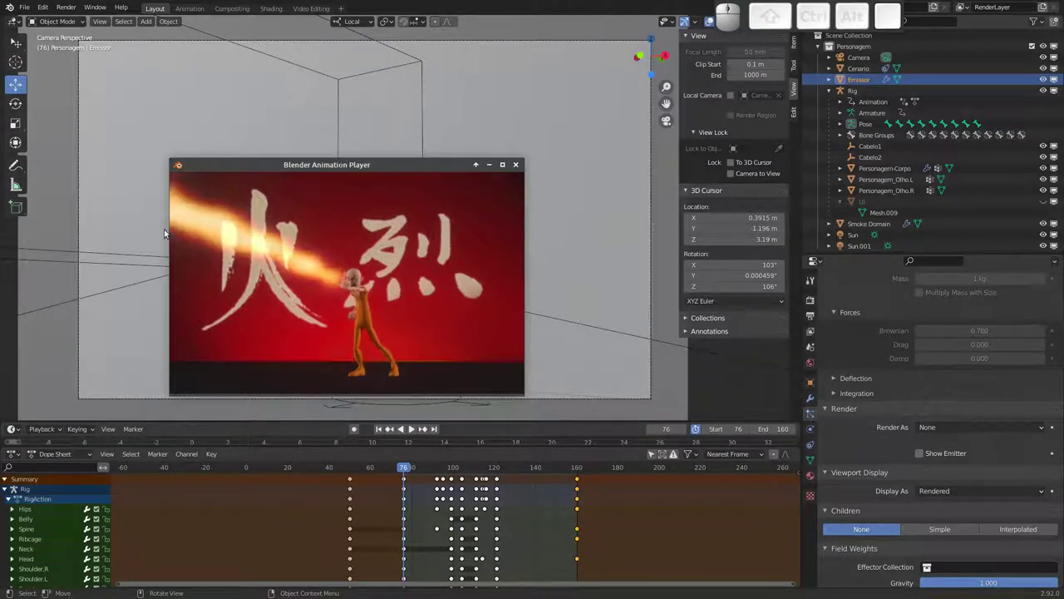
key("Escape")
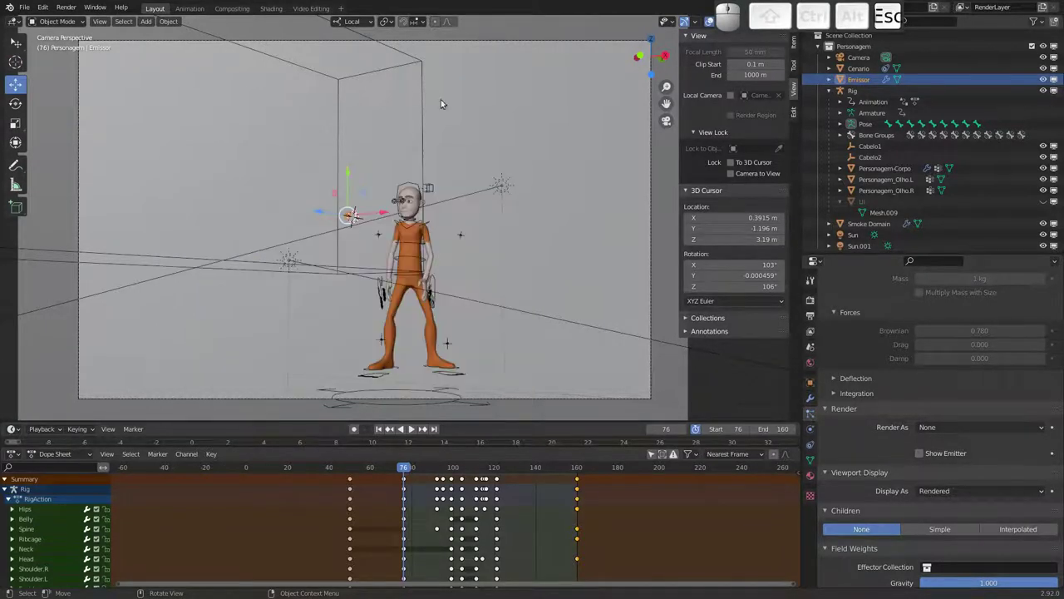
Start a new General scene via File > New, prompting to save FireBender.blend.
left_click_drag(375, 238, 366, 206)
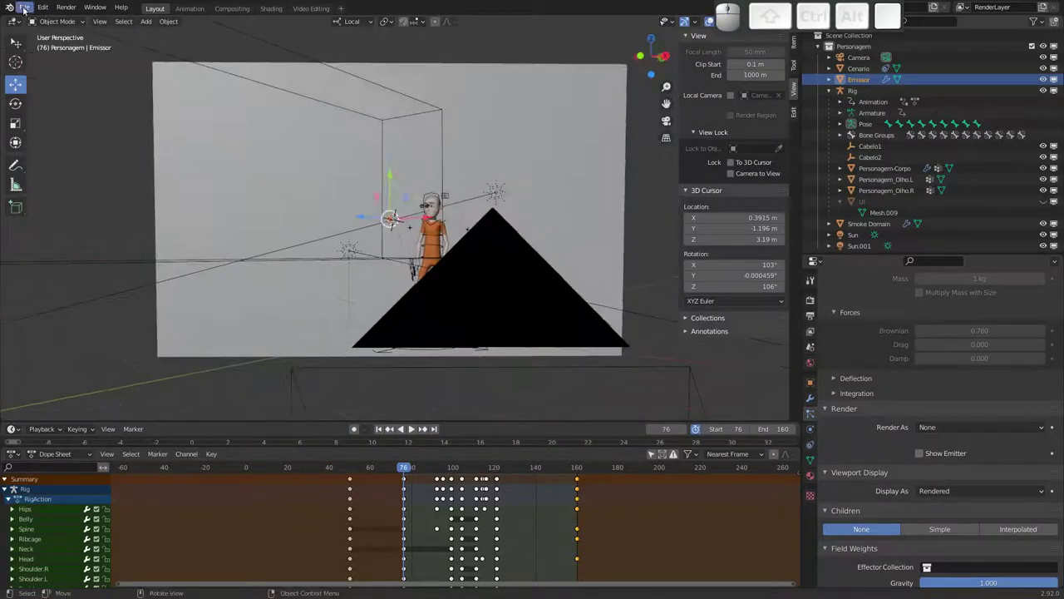
left_click(29, 7)
left_click(162, 21)
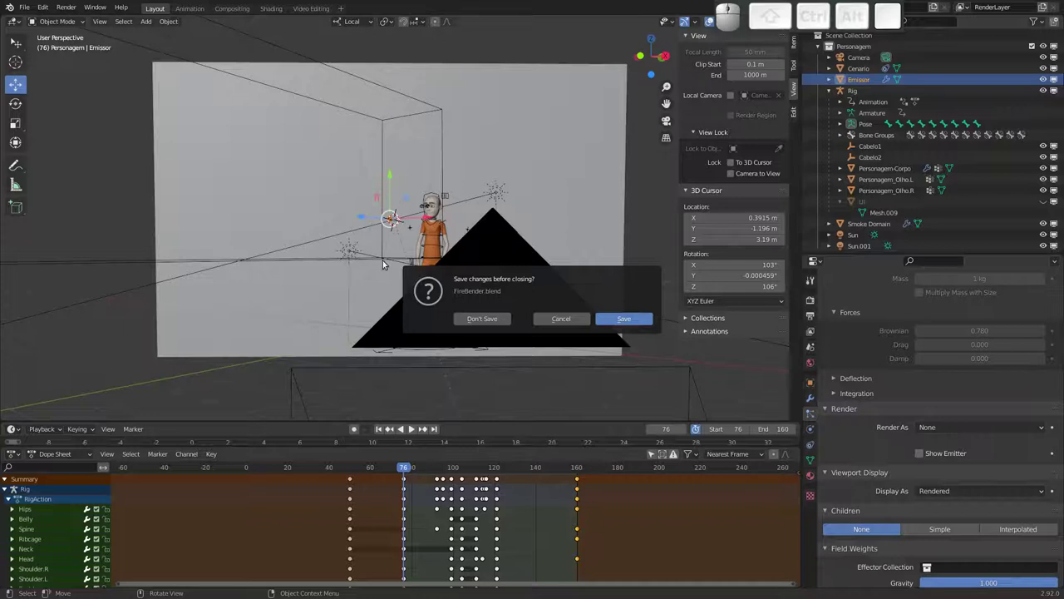
left_click(481, 317)
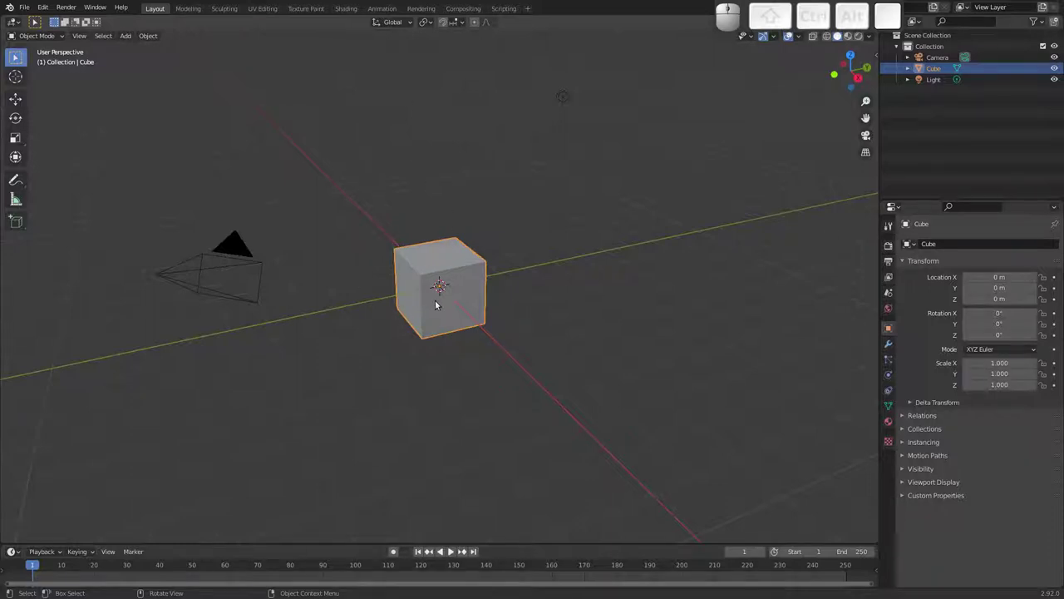
left_click_drag(439, 312, 482, 297)
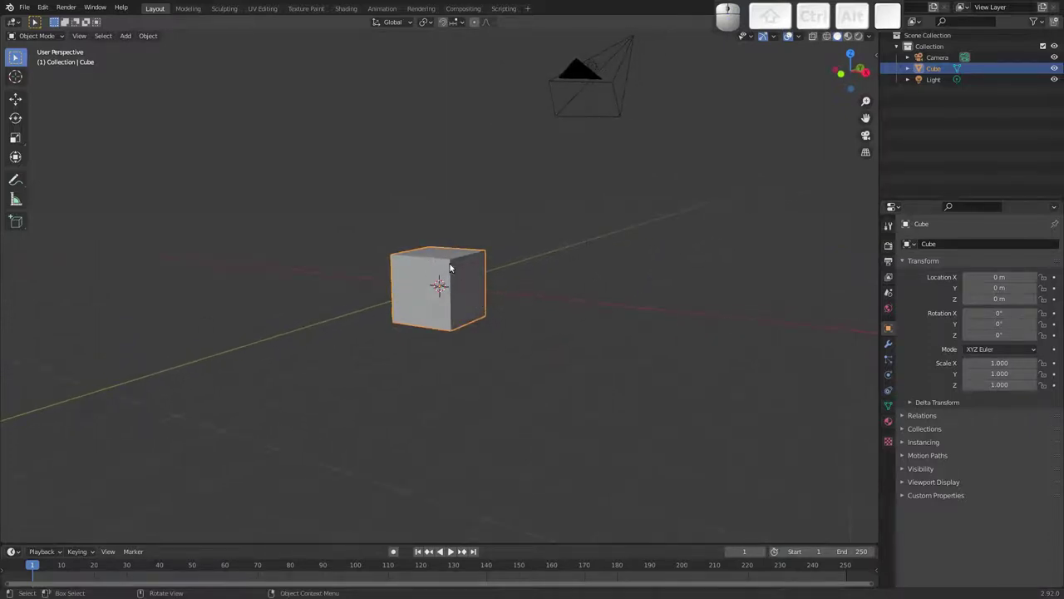
left_click_drag(436, 269, 418, 290)
left_click(418, 279)
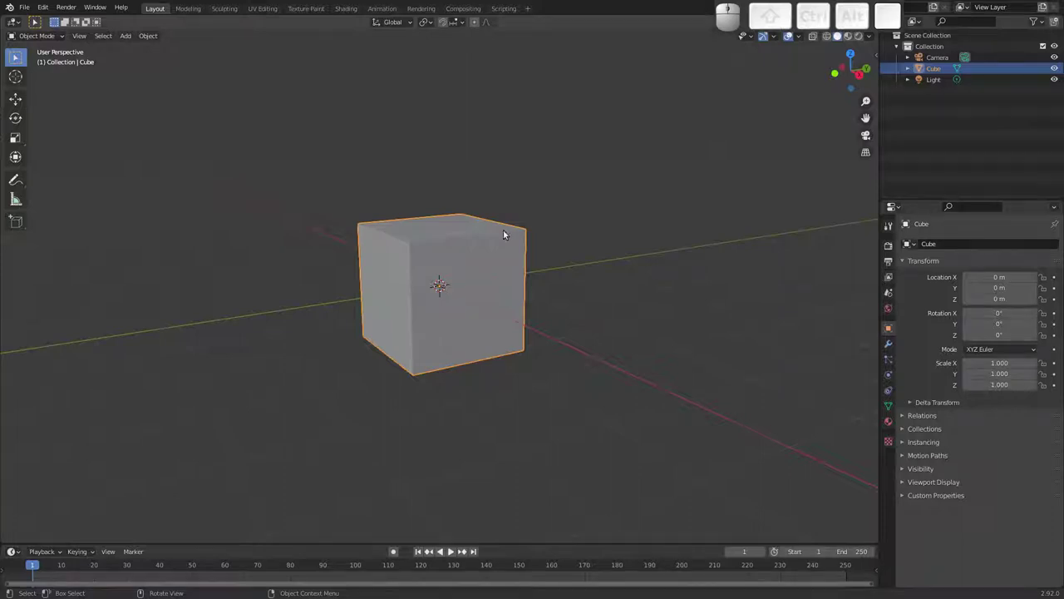
left_click_drag(396, 274, 370, 283)
left_click(412, 285)
left_click(409, 270)
left_click_drag(418, 296, 429, 322)
left_click_drag(409, 287, 427, 301)
left_click_drag(437, 313, 638, 227)
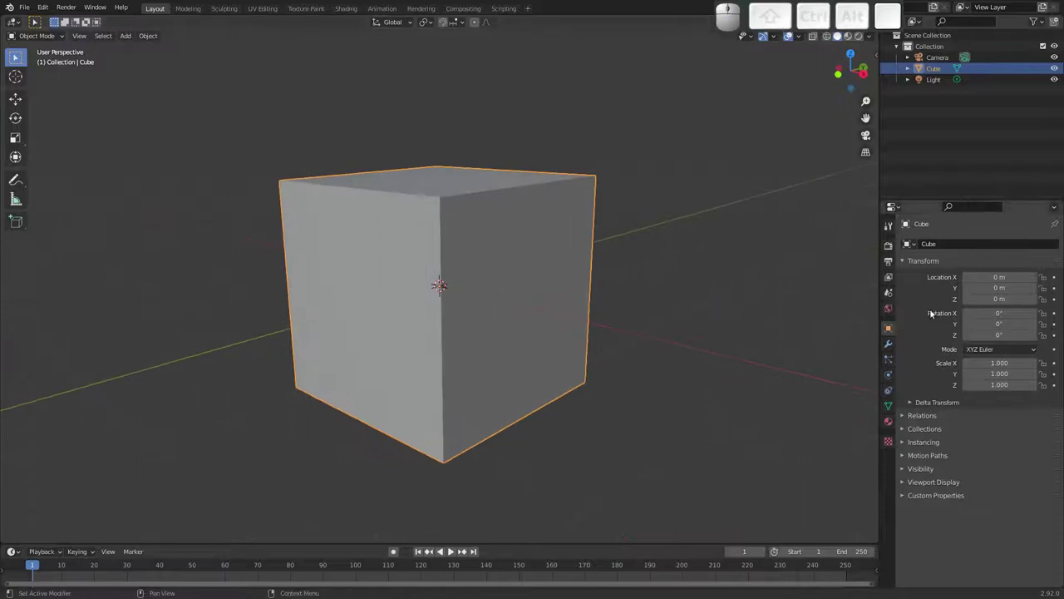
Enable Fluid physics on the cube and make it a gas Domain.
left_click(892, 374)
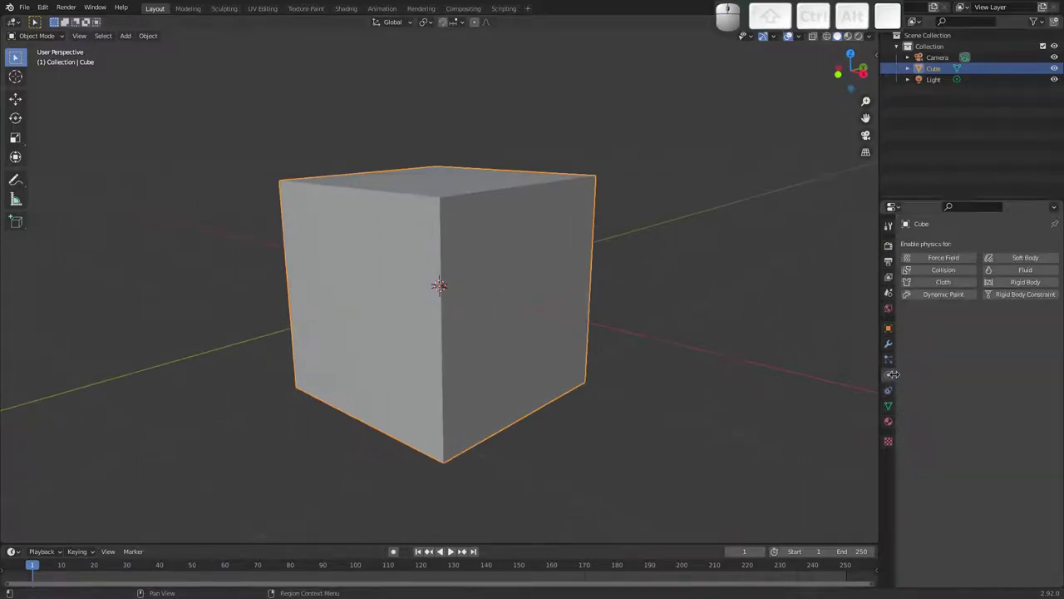
left_click(1018, 271)
left_click(983, 329)
left_click(977, 355)
Orbit and zoom the view to inspect the wireframe domain box.
left_click_drag(451, 243, 397, 237)
left_click_drag(394, 254, 421, 300)
left_click_drag(421, 270, 388, 265)
left_click_drag(431, 302, 365, 203)
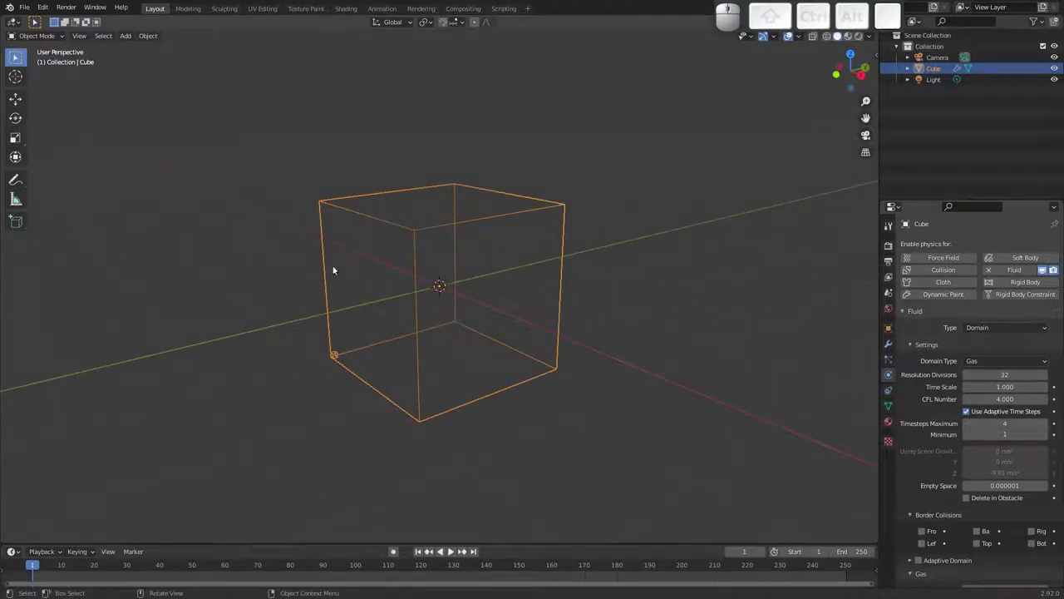
left_click_drag(470, 320, 464, 292)
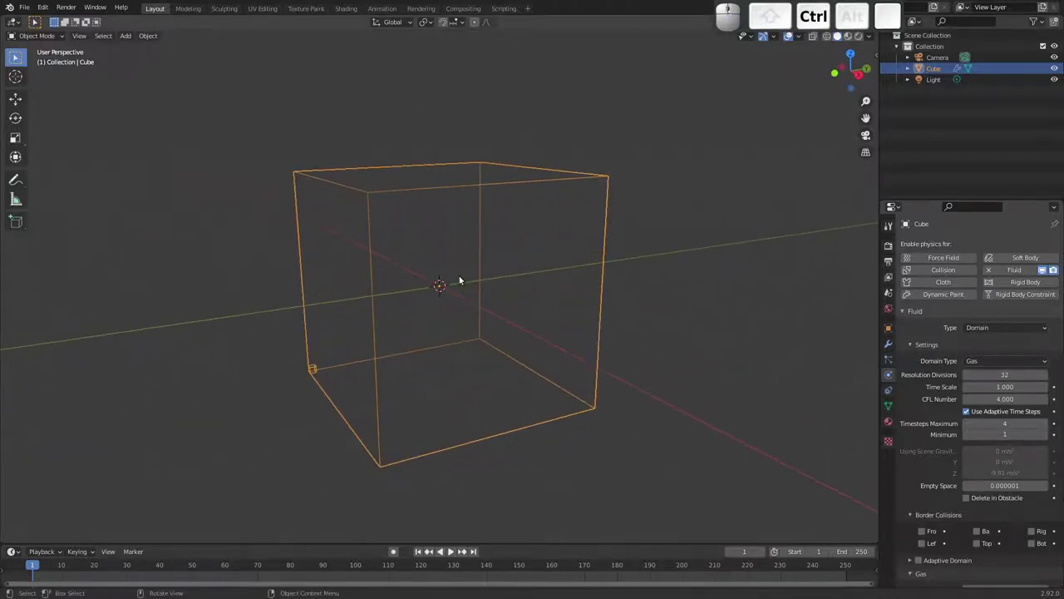
Add a Suzanne monkey head mesh and scale it down to about 0.6 inside the domain.
key("shift+a")
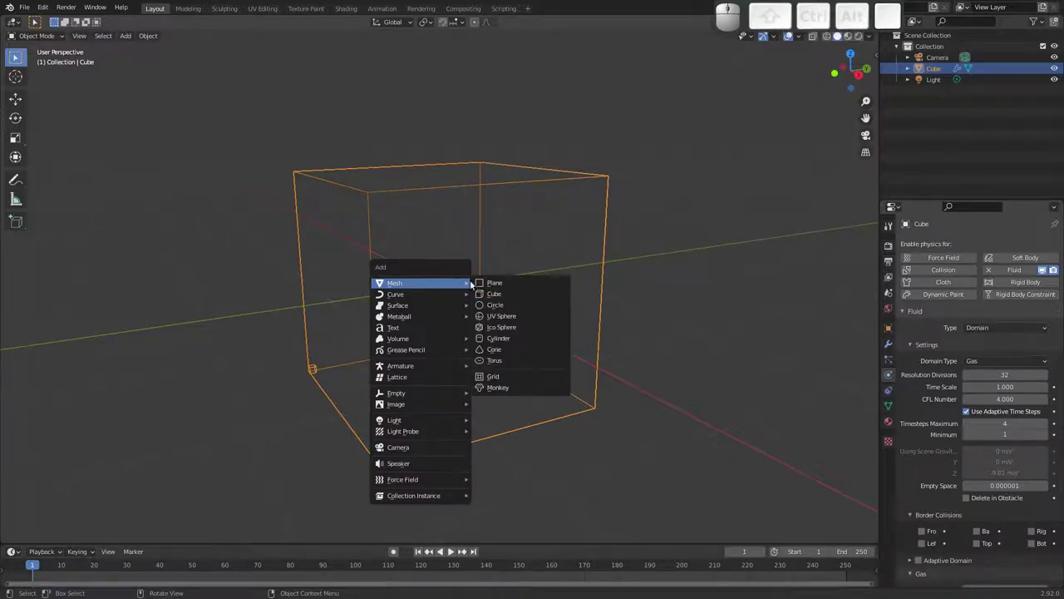
left_click(498, 386)
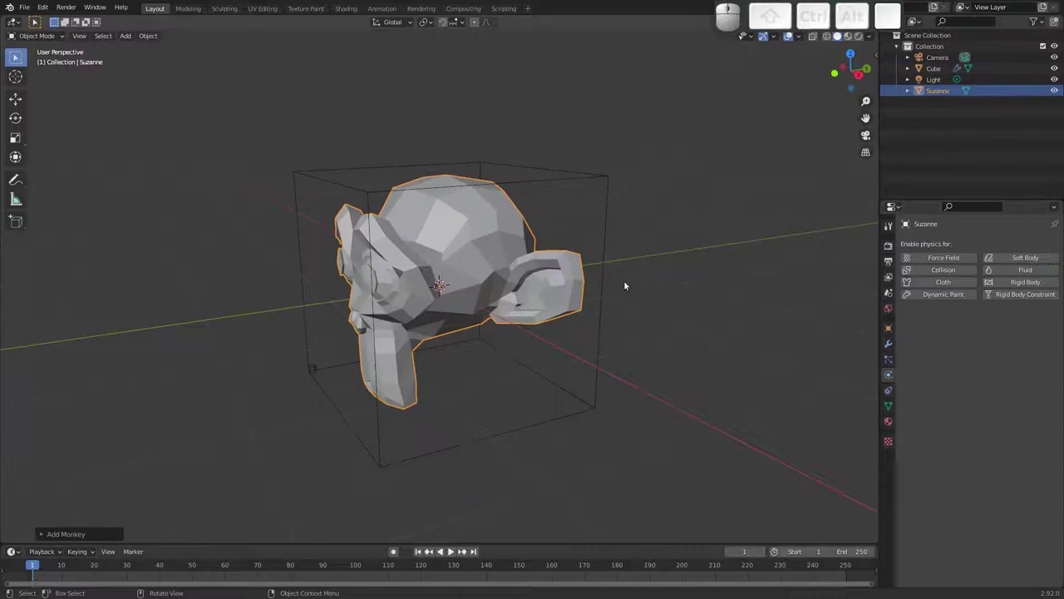
left_click_drag(553, 280, 645, 261)
key("Tab")
key("s")
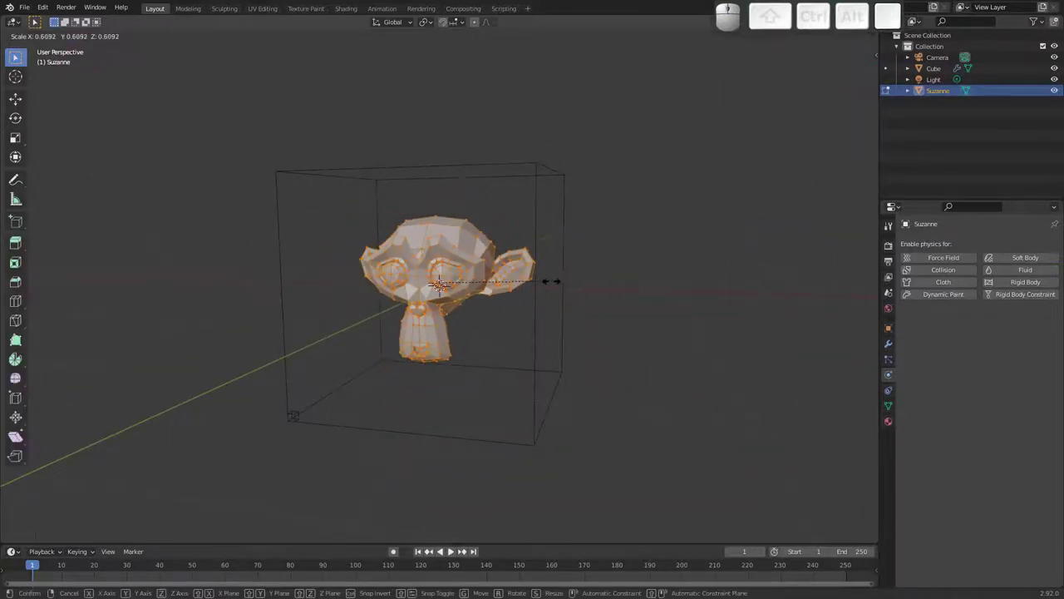
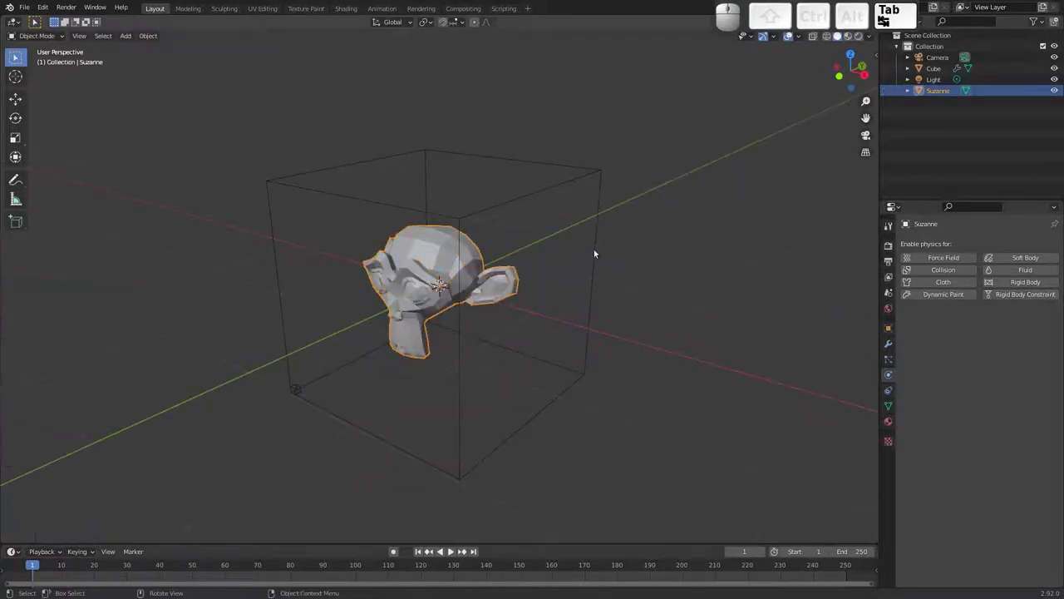
Show the sidebar transform values and go to the monkey's modifier settings.
key("n")
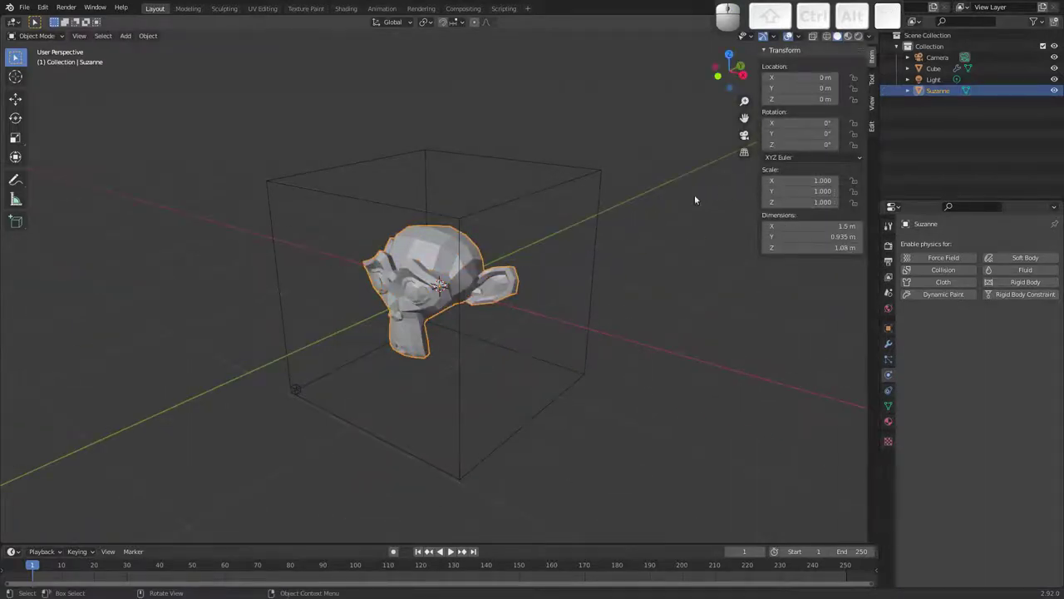
left_click_drag(490, 266, 799, 228)
left_click(887, 340)
left_click(963, 242)
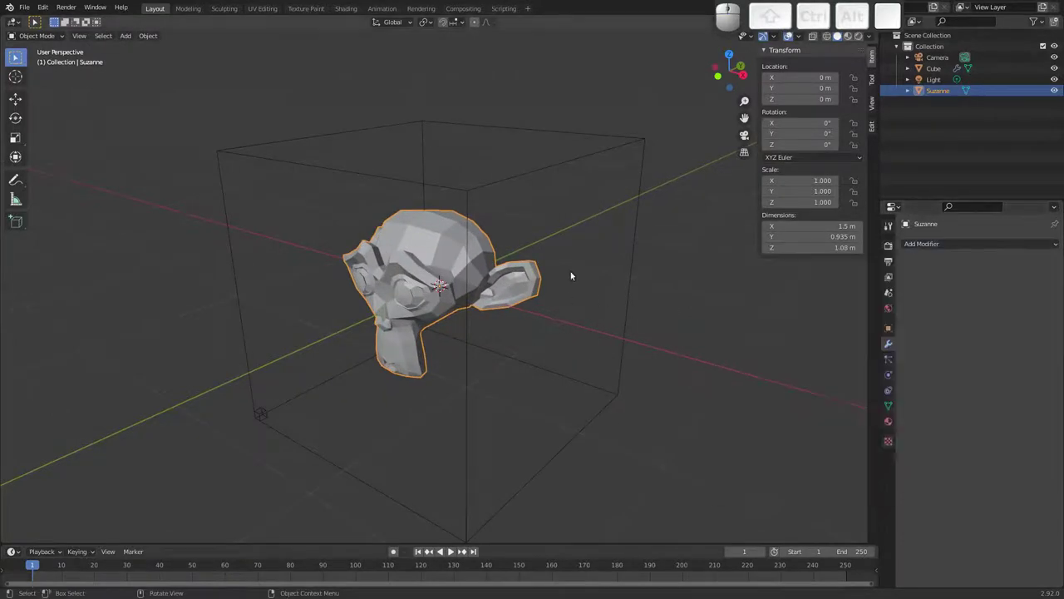
Add a level-2 Subdivision Surface modifier to Suzanne and apply it permanently.
left_click(991, 242)
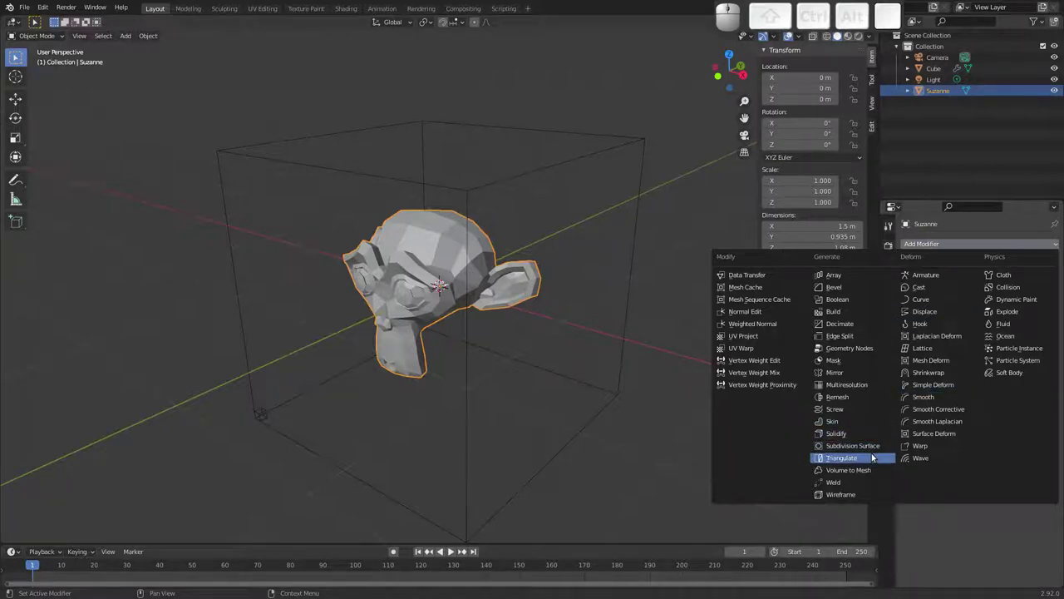
left_click(871, 445)
left_click(1042, 291)
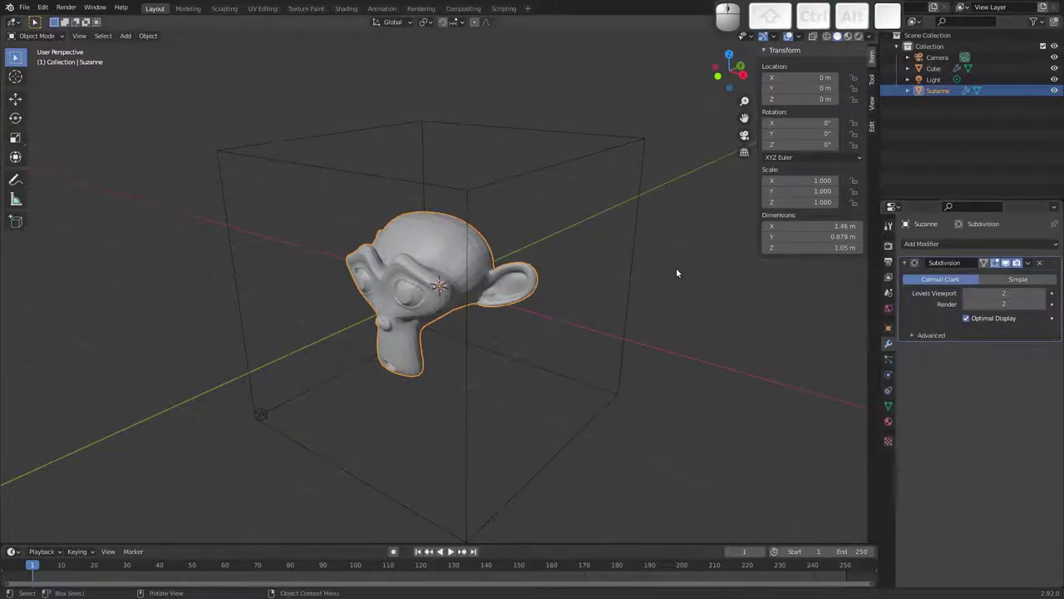
left_click(1031, 265)
left_click(1013, 276)
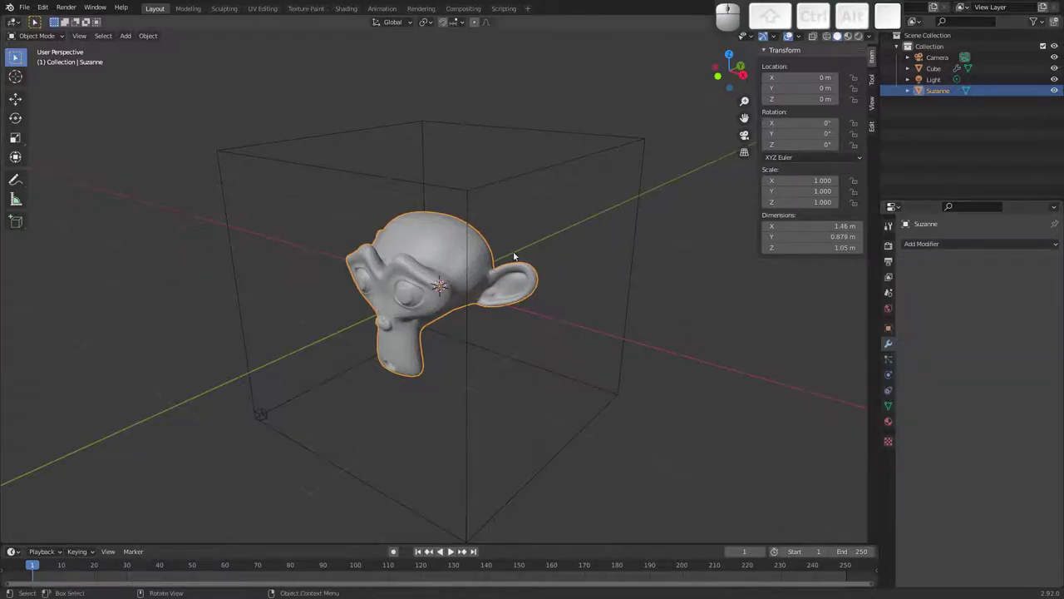
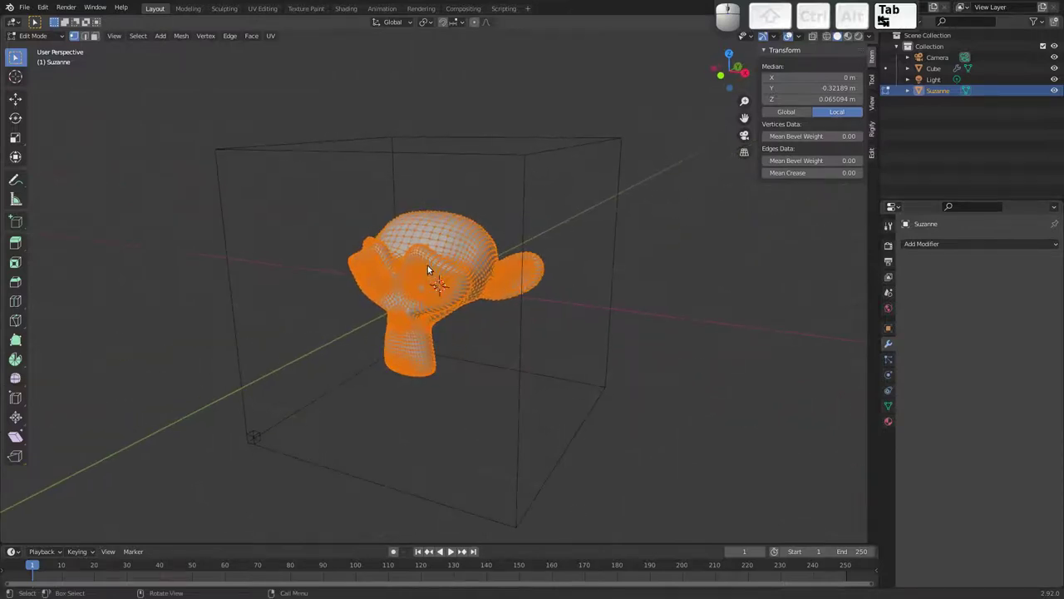
Orbit and zoom in to inspect the smoothed monkey head.
left_click_drag(451, 286, 417, 295)
left_click_drag(420, 266, 424, 238)
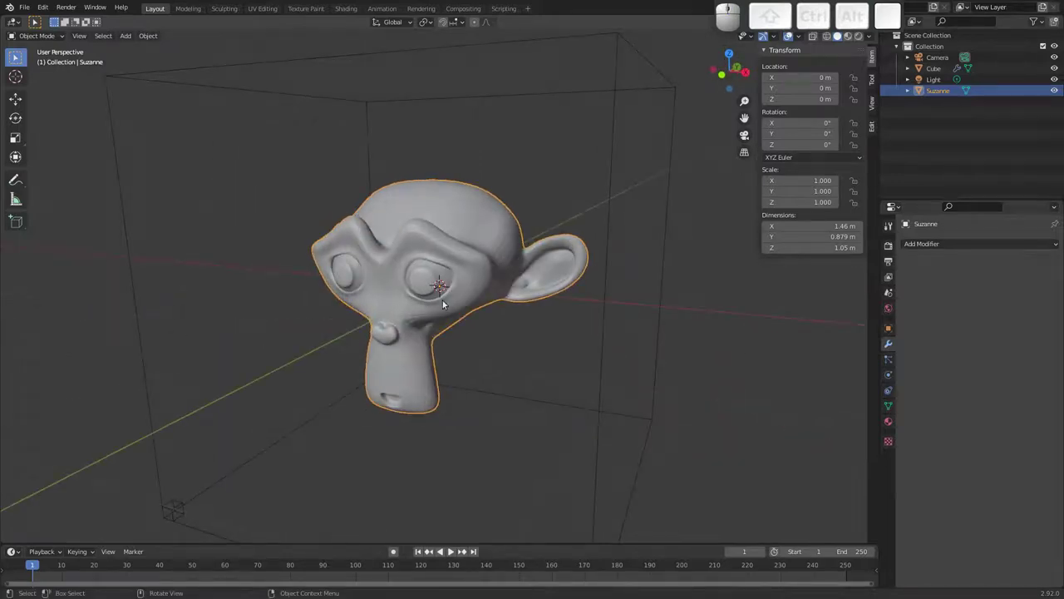
middle_click(421, 239)
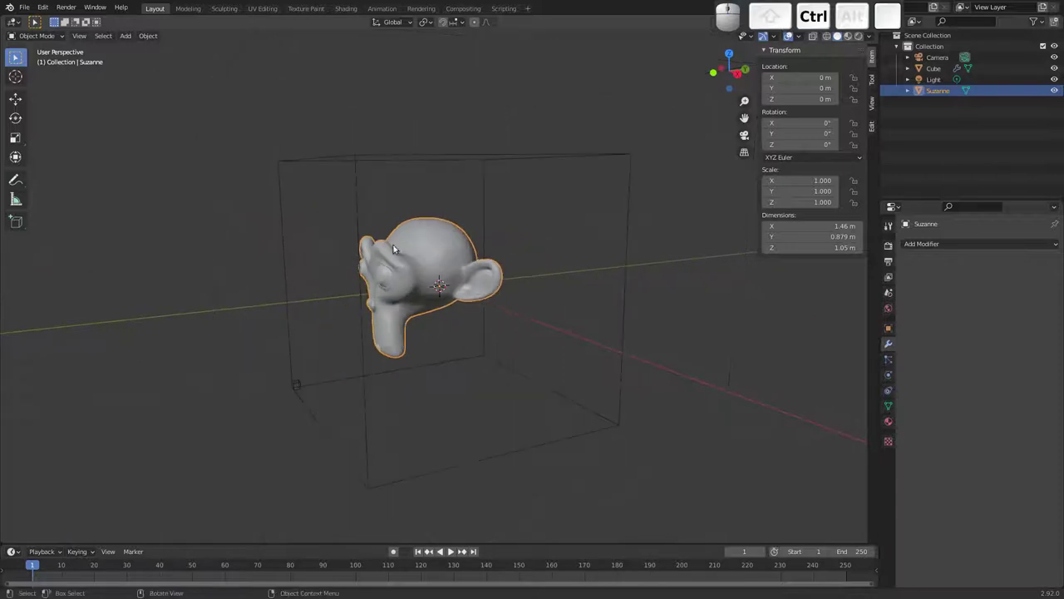
Enable Fluid physics on Suzanne and set its type to Flow as a smoke source.
left_click(891, 377)
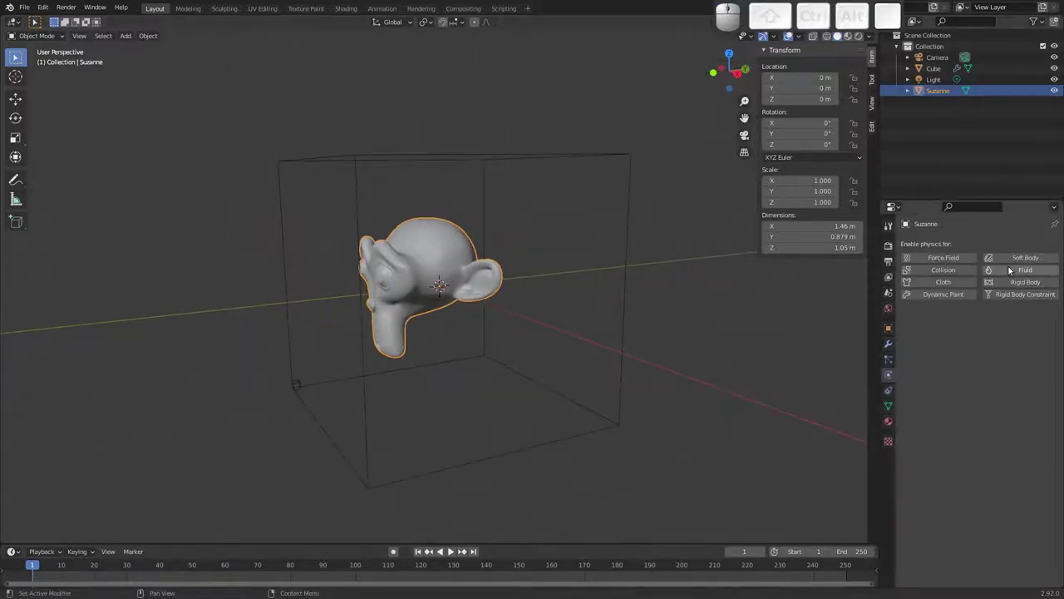
left_click(1011, 269)
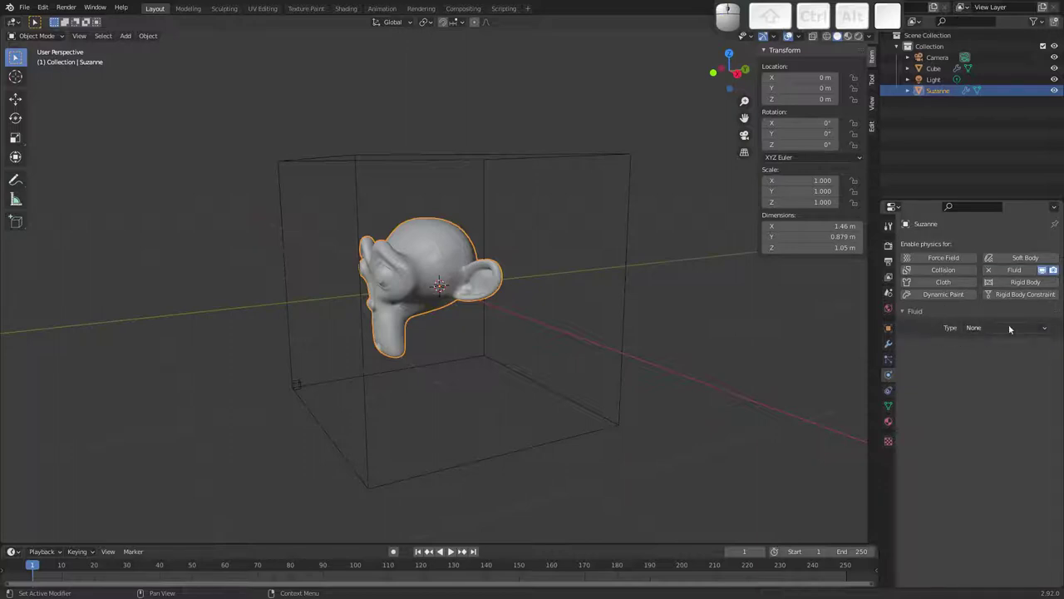
left_click(984, 329)
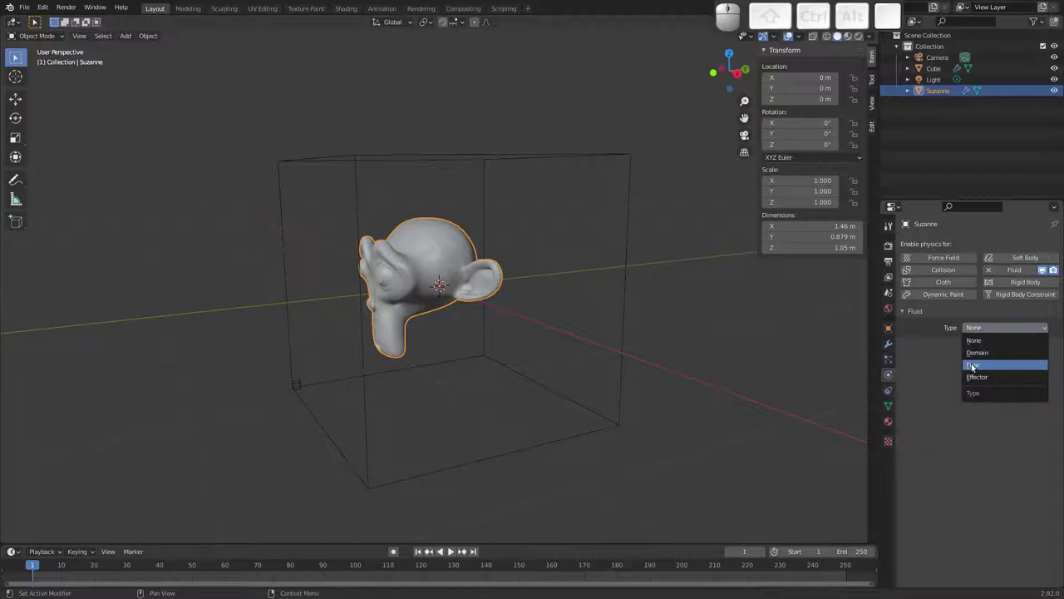
left_click(982, 363)
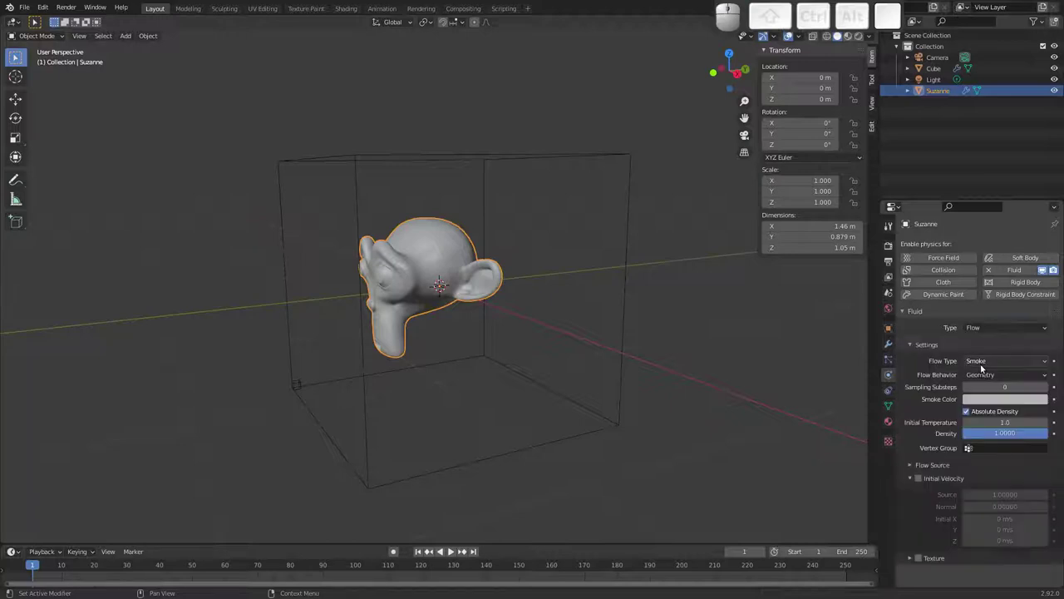
left_click_drag(931, 374, 997, 334)
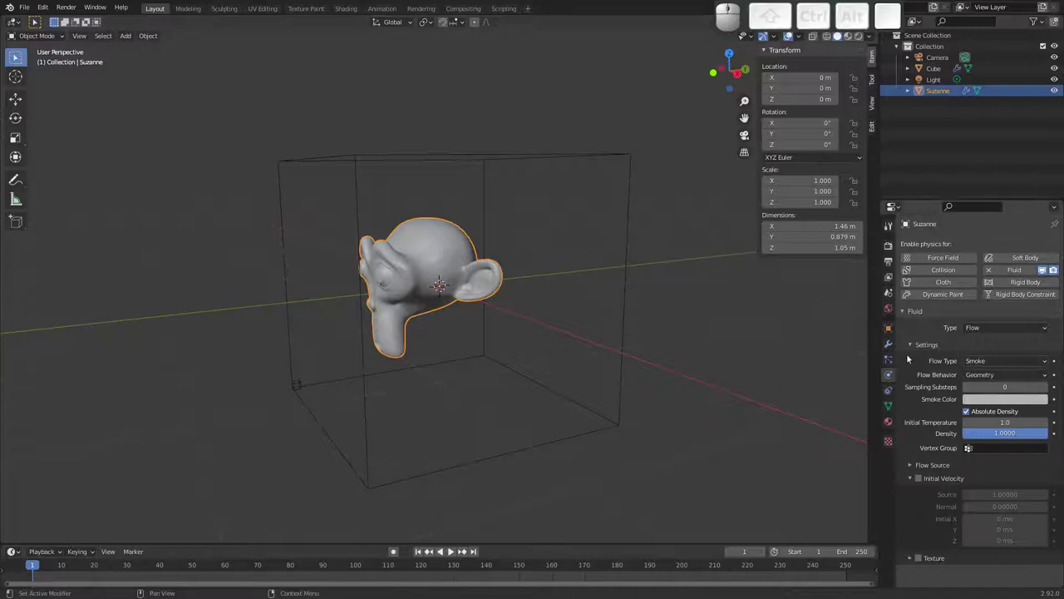
Play the animation briefly, stop it, and select the domain cube.
key("space")
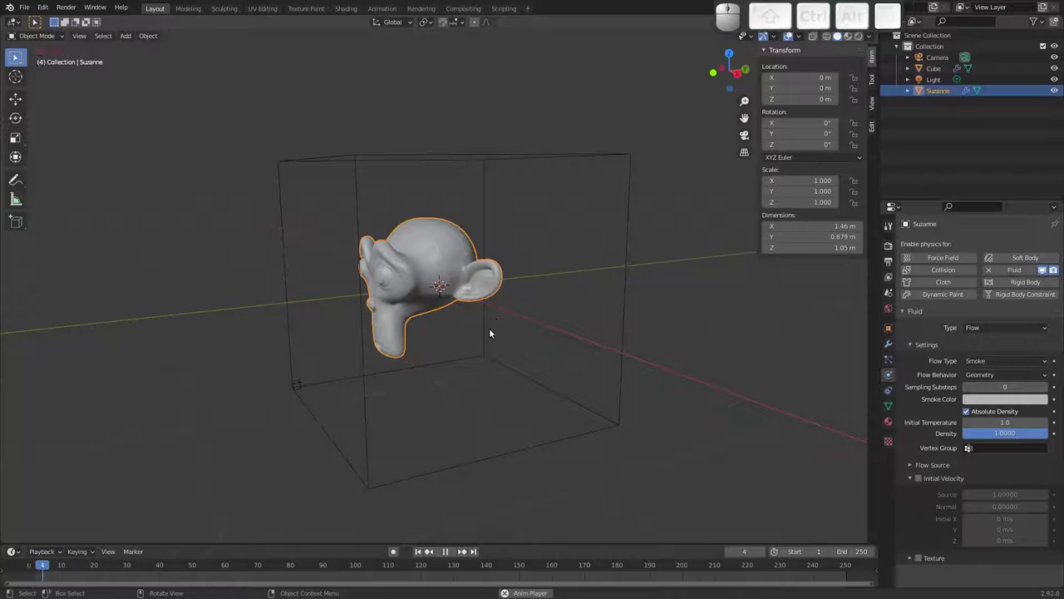
key("space")
left_click(627, 296)
middle_click(931, 445)
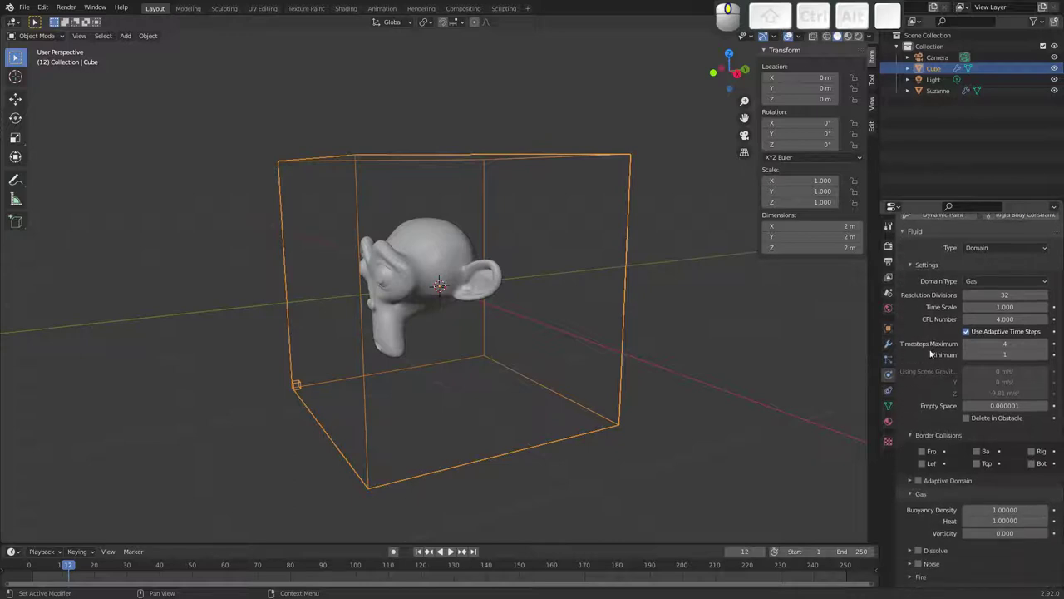
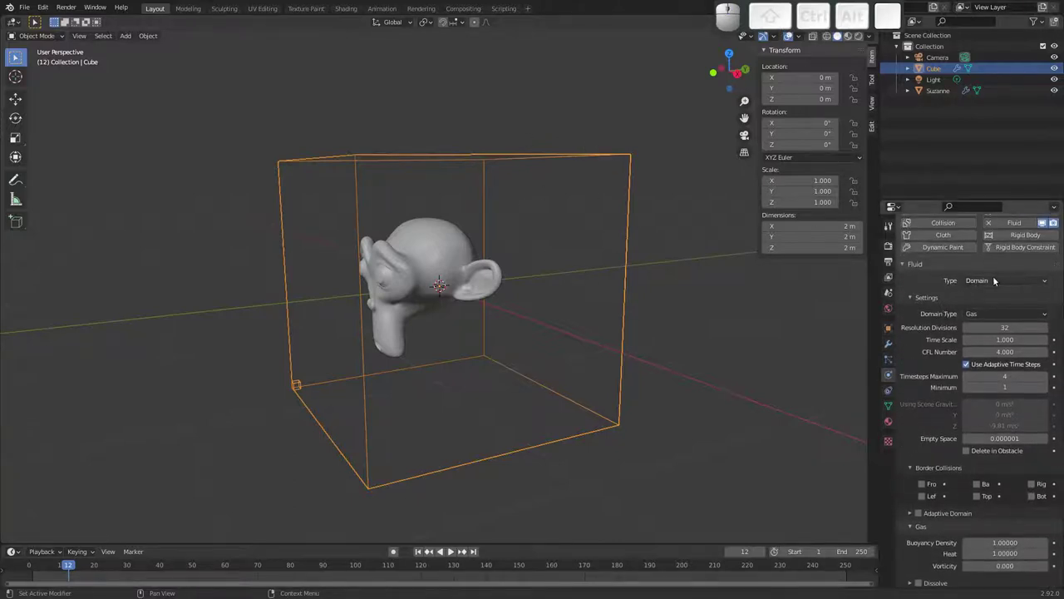
left_click(1000, 313)
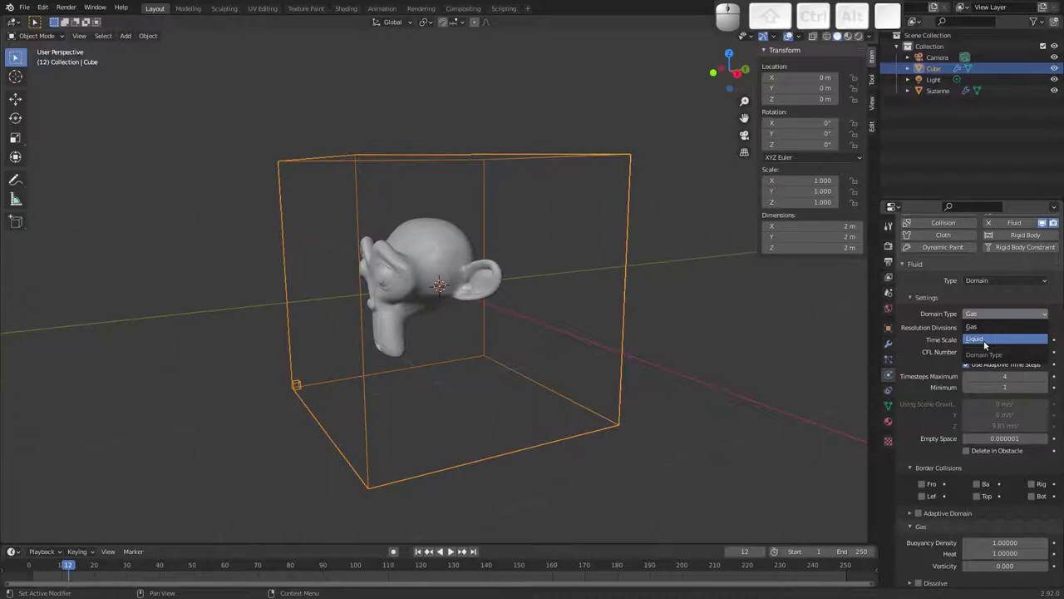
key("Escape")
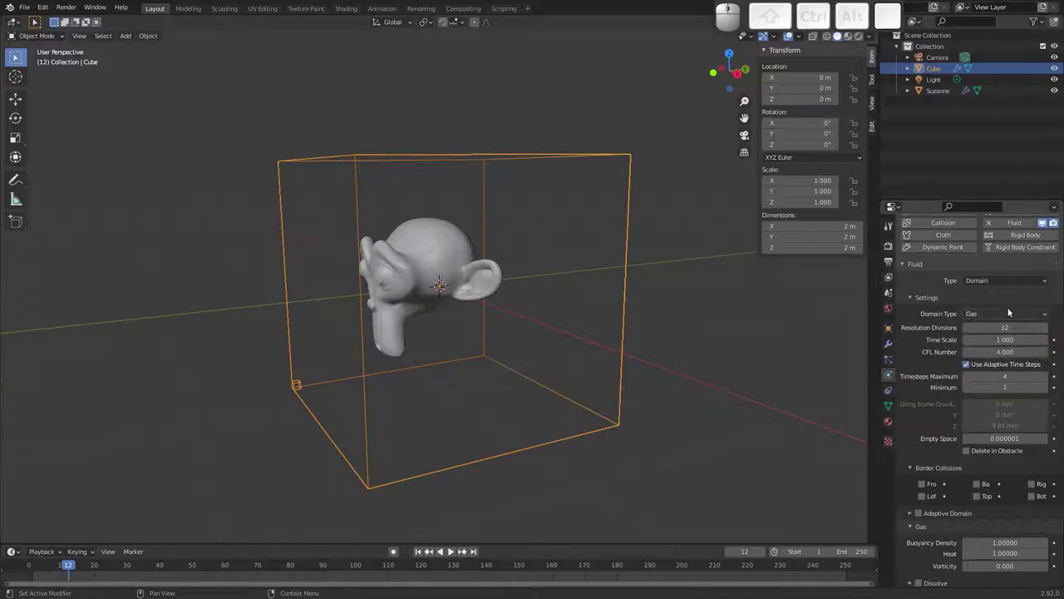
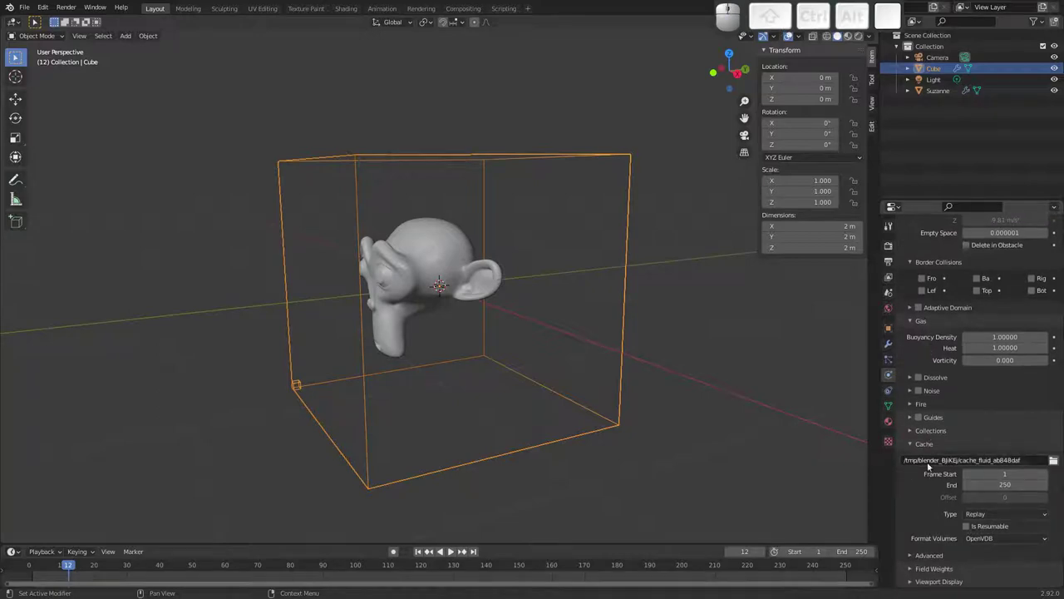
middle_click(917, 508)
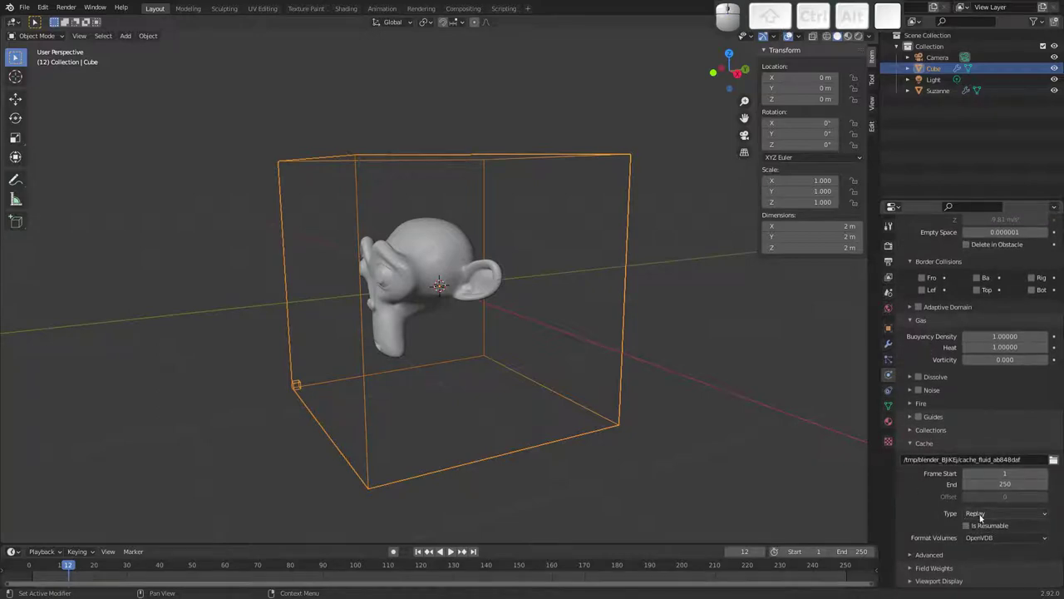
left_click(990, 510)
left_click(934, 511)
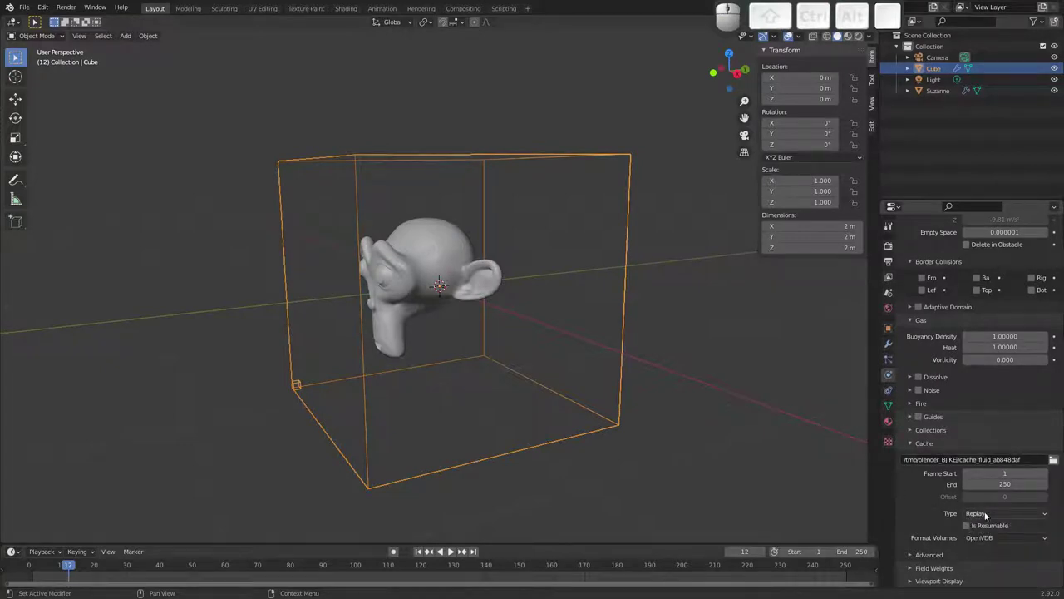
left_click(994, 515)
left_click(997, 552)
left_click_drag(932, 509, 950, 518)
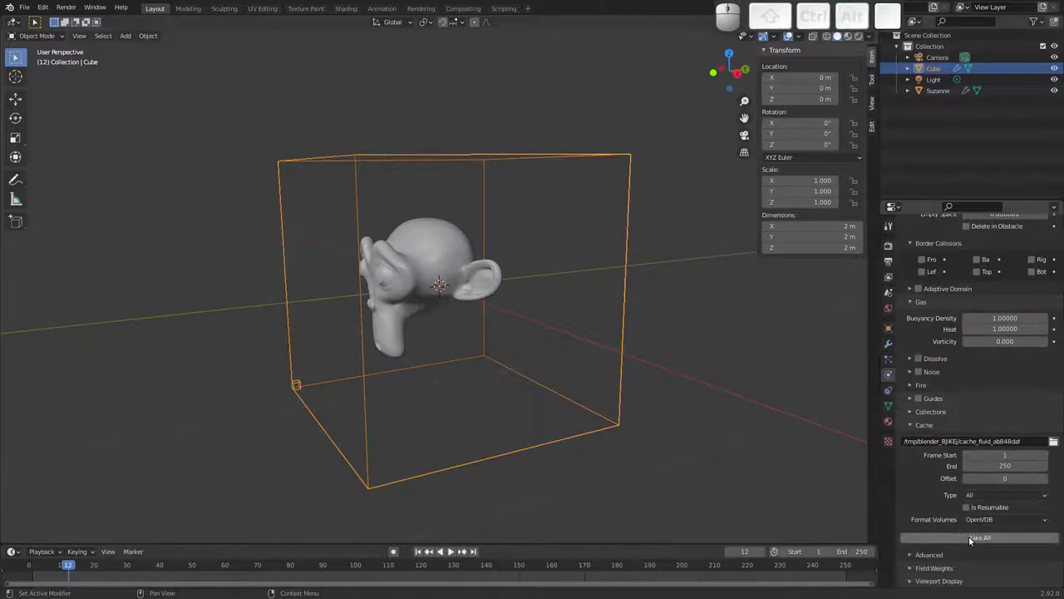
left_click(987, 497)
left_click(989, 504)
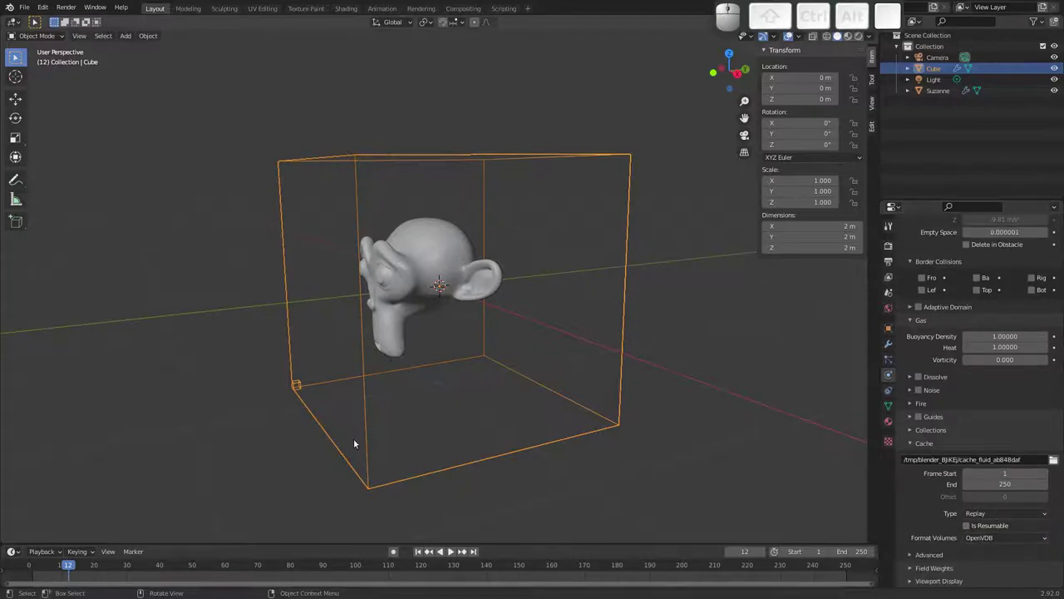
Preview the unbaked smoke, set the domain cache type to All and bake the whole simulation.
left_click_drag(45, 559, 87, 445)
key("space")
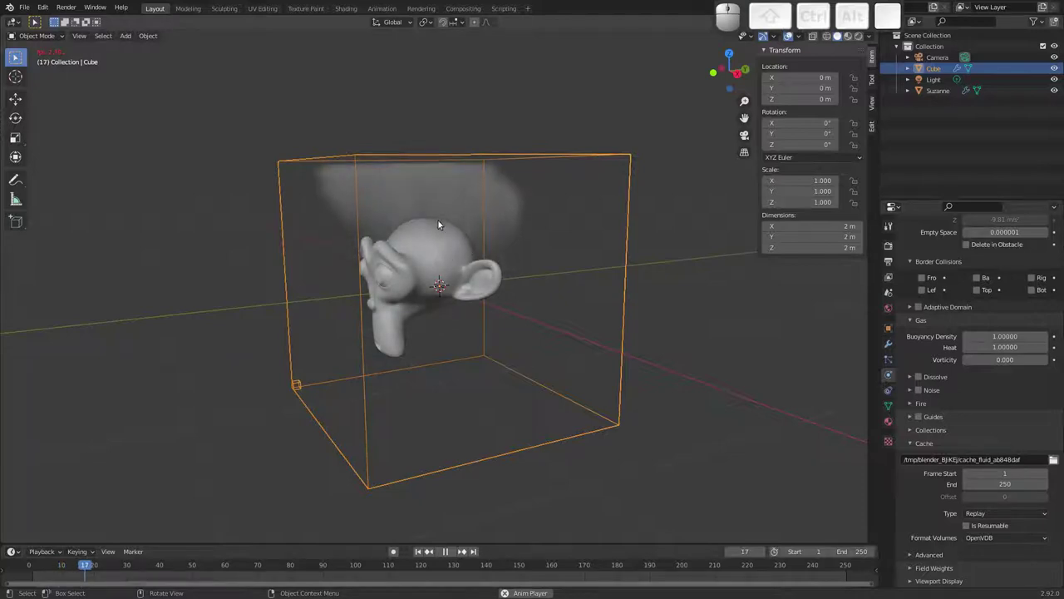
key("space")
left_click_drag(84, 564, 41, 544)
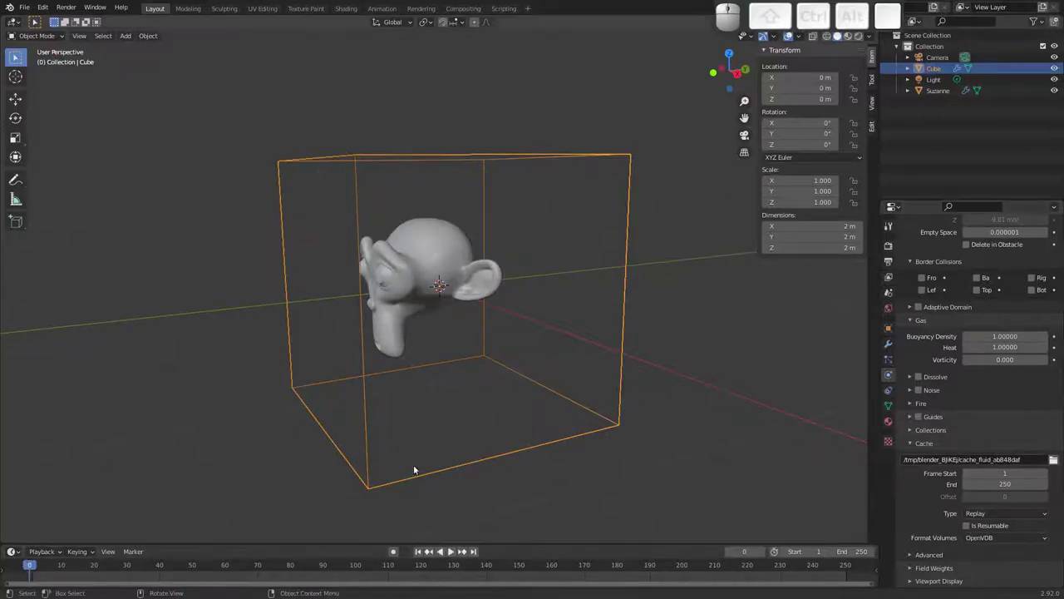
left_click(980, 514)
left_click(984, 551)
middle_click(944, 502)
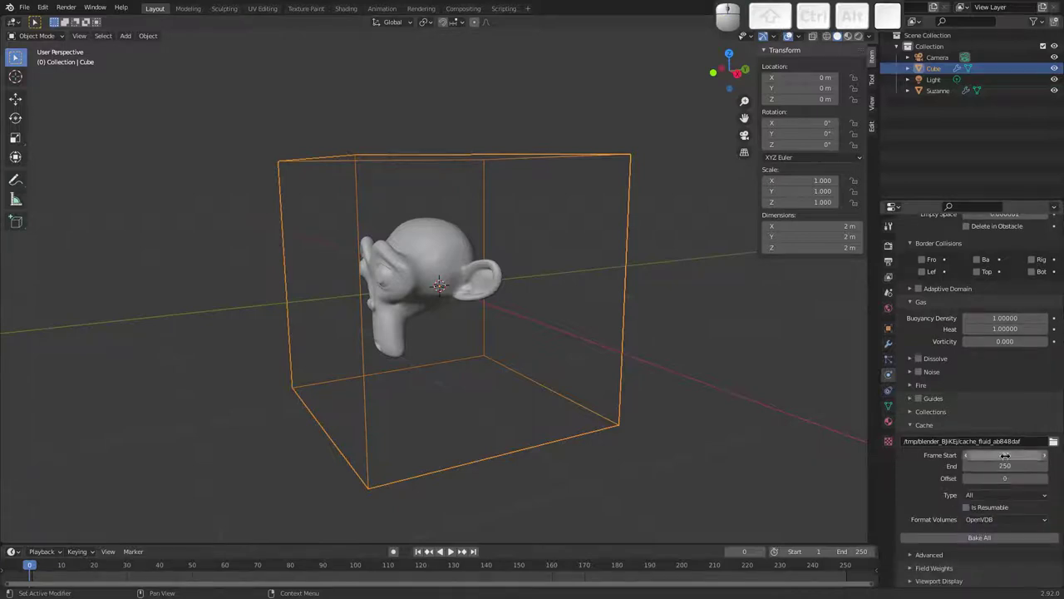
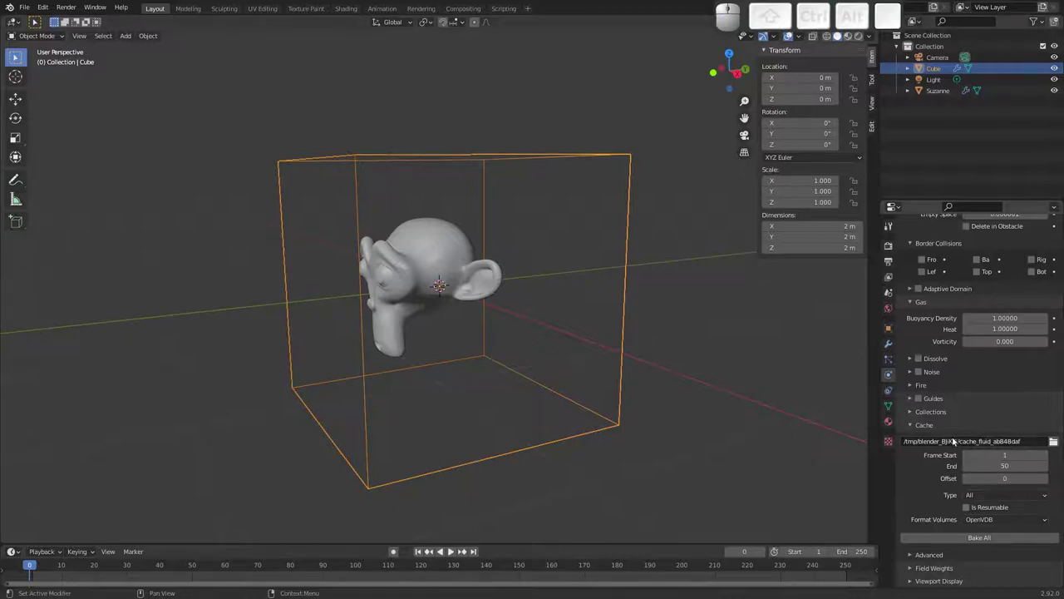
left_click(980, 540)
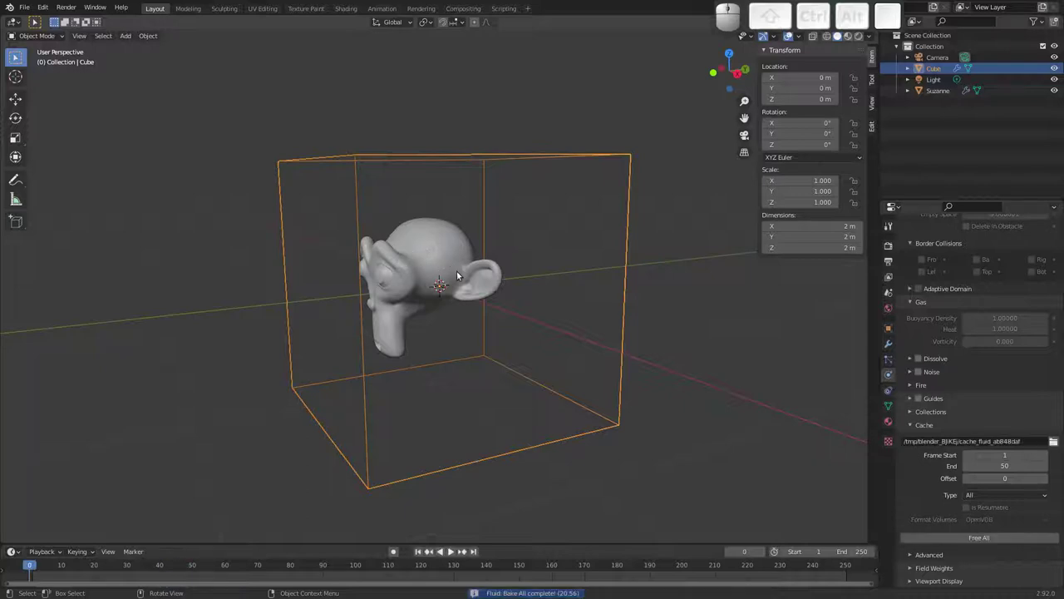
Play back the baked smoke plume while orbiting toward the monkey's face.
key("space")
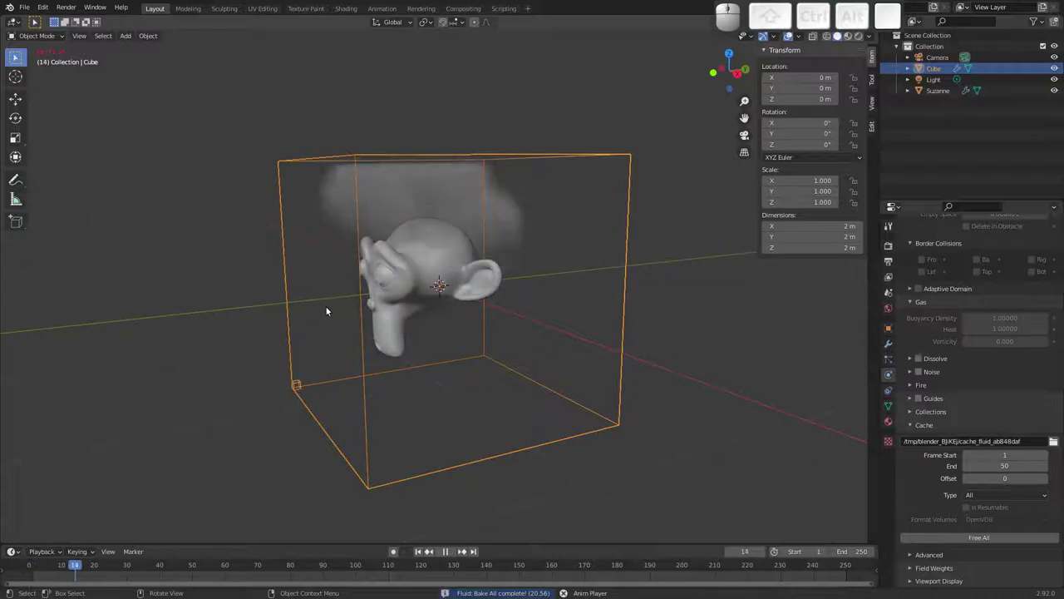
left_click_drag(440, 259, 466, 218)
left_click_drag(452, 255, 405, 299)
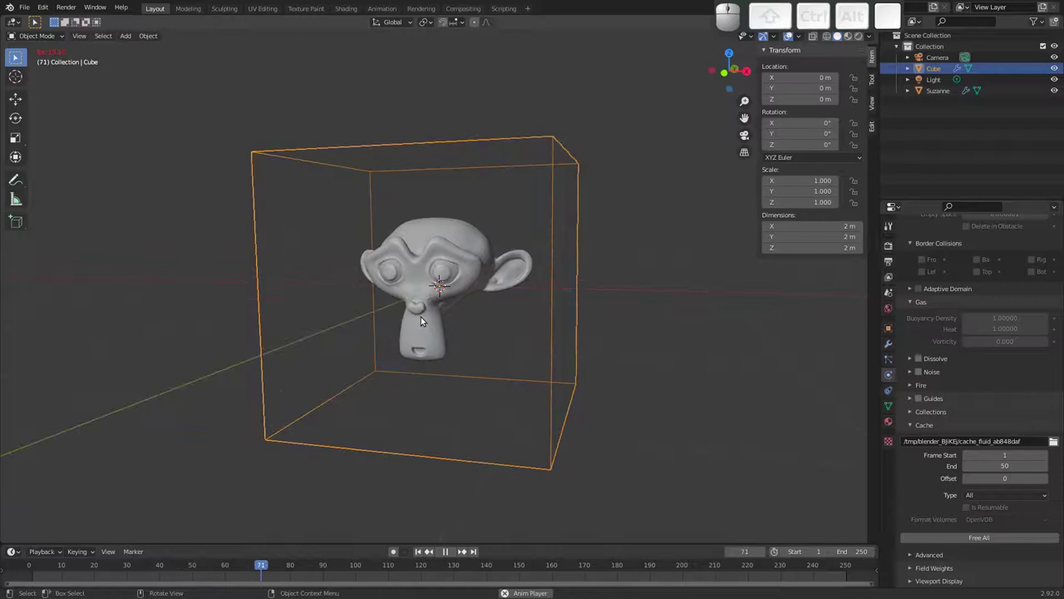
key("space")
key("Escape")
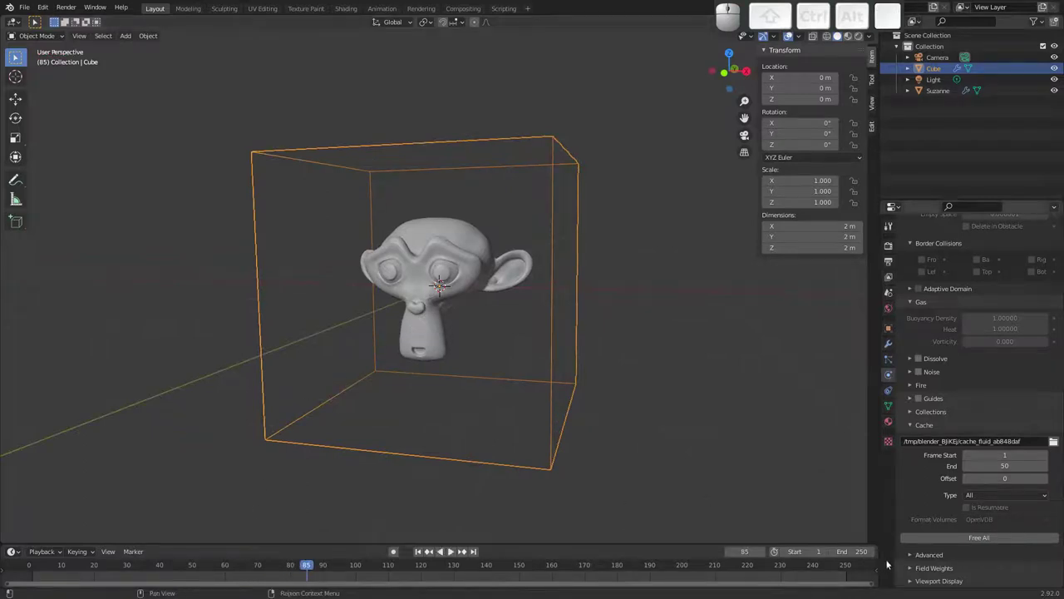
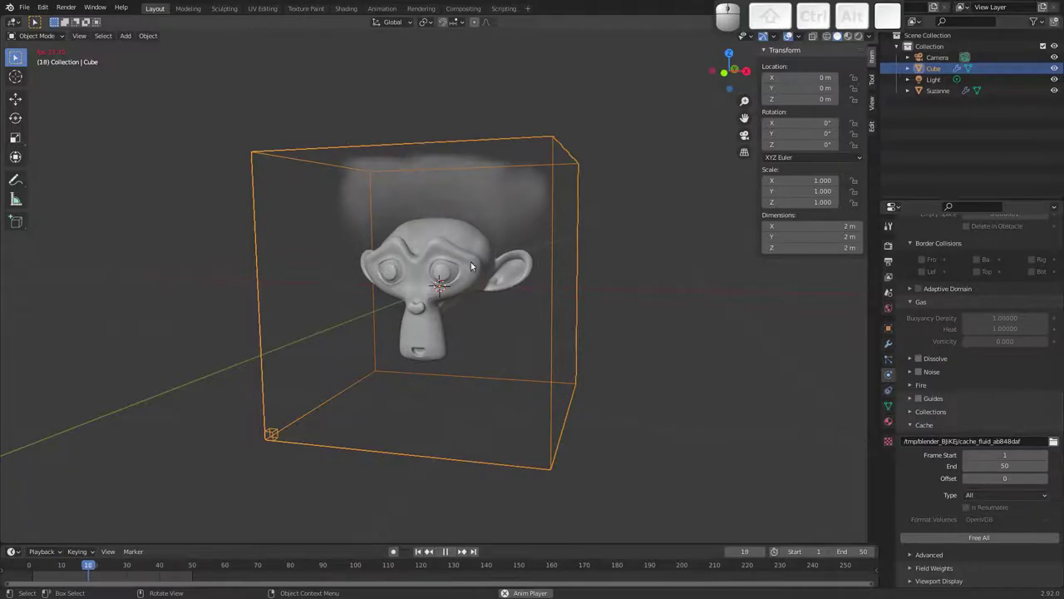
left_click_drag(454, 279, 410, 276)
key("space")
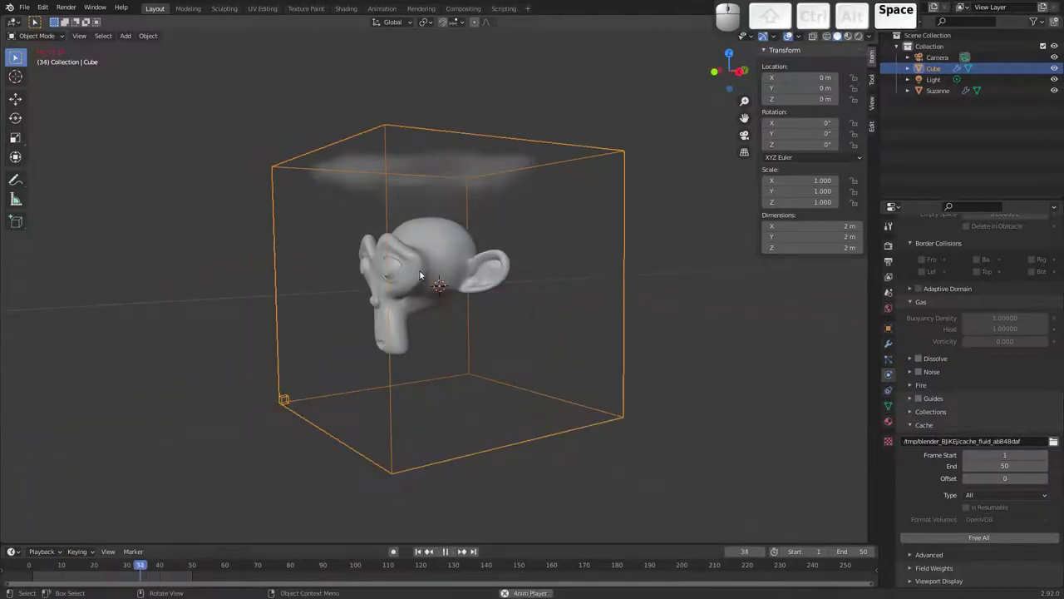
key("space")
left_click_drag(162, 564, 383, 284)
left_click_drag(357, 285, 404, 304)
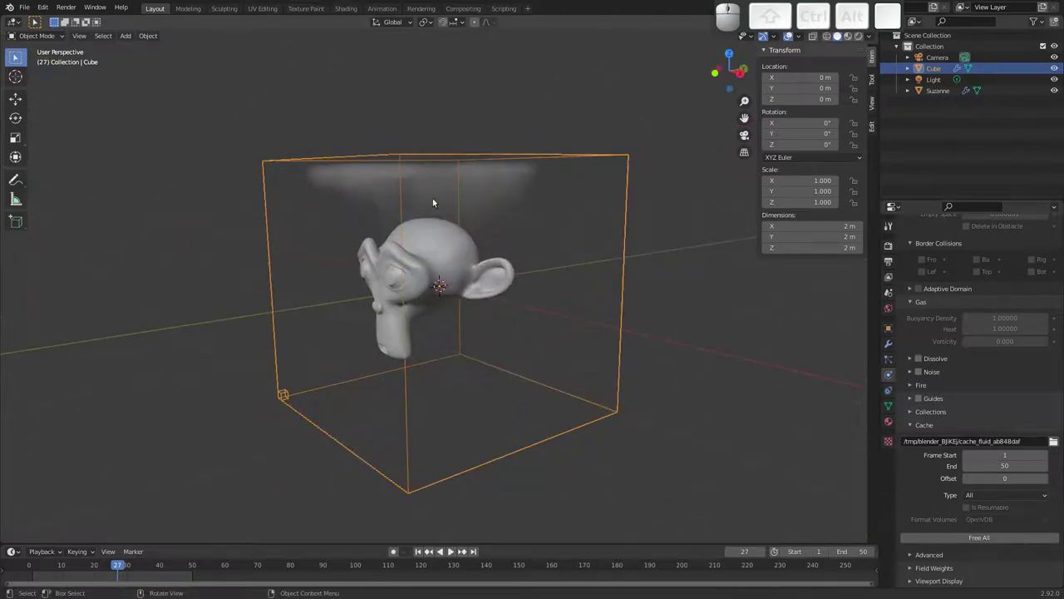
left_click_drag(415, 233, 321, 216)
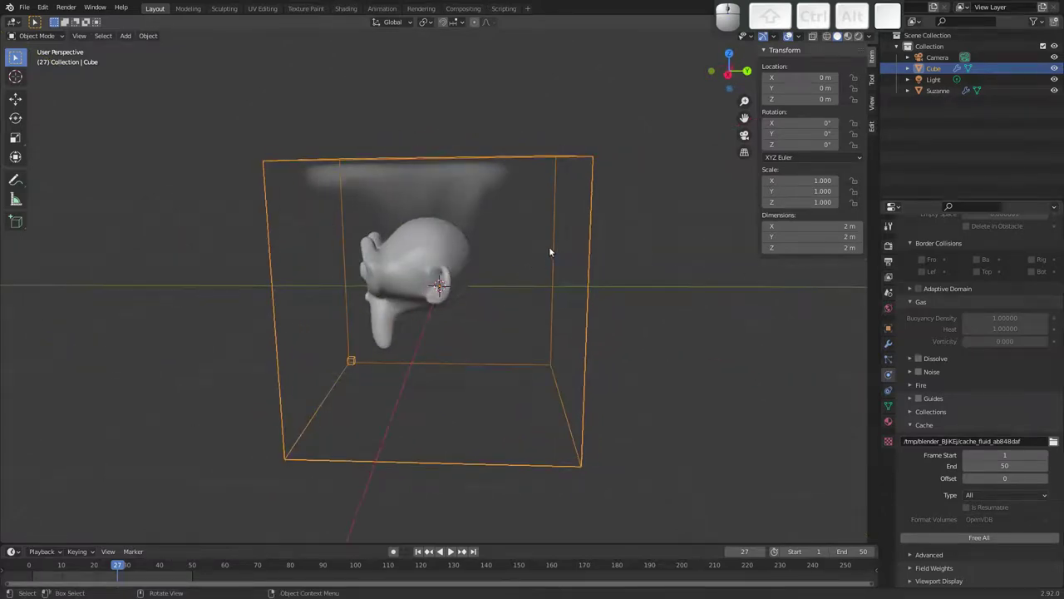
left_click_drag(949, 326, 930, 383)
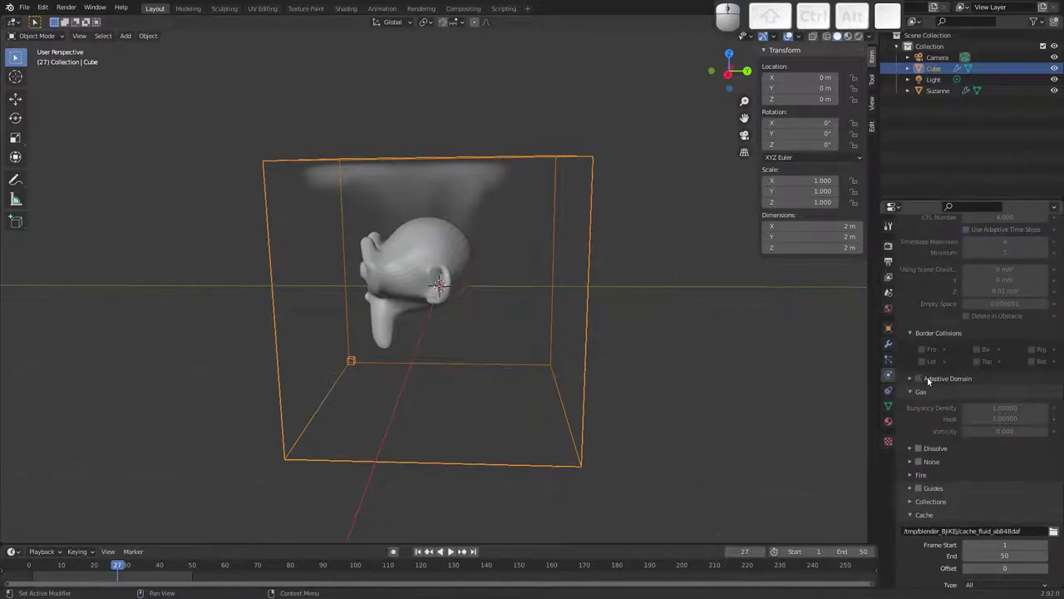
left_click(922, 377)
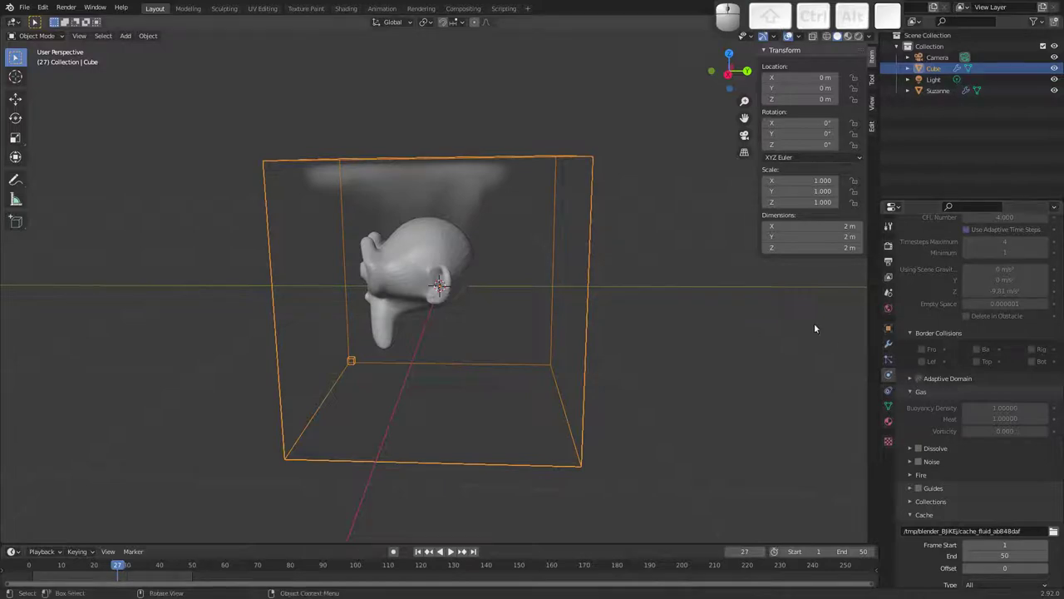
left_click_drag(492, 285, 489, 292)
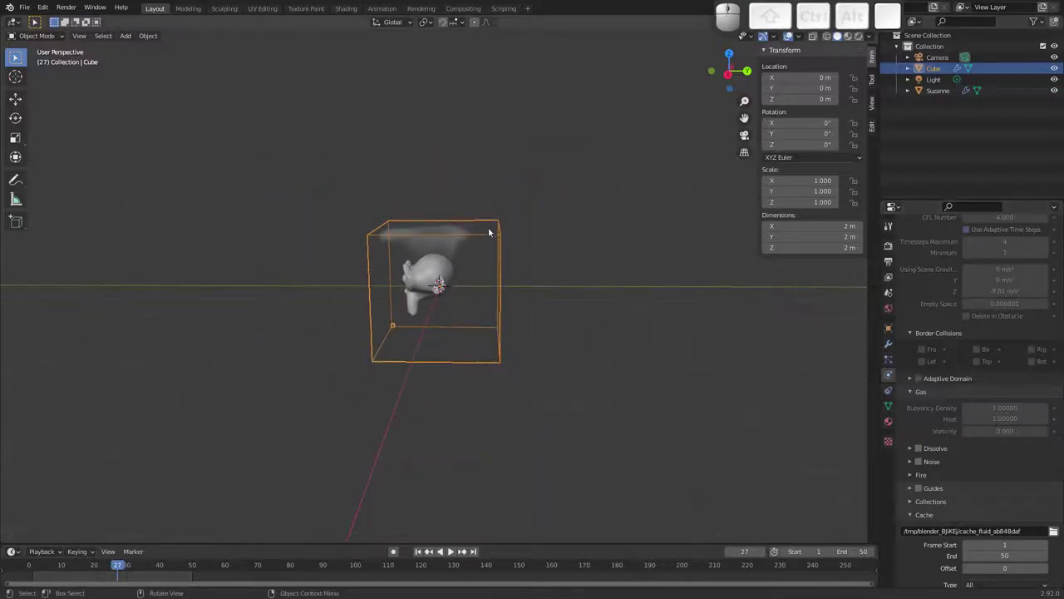
key("Tab")
key("Tab")
key("s")
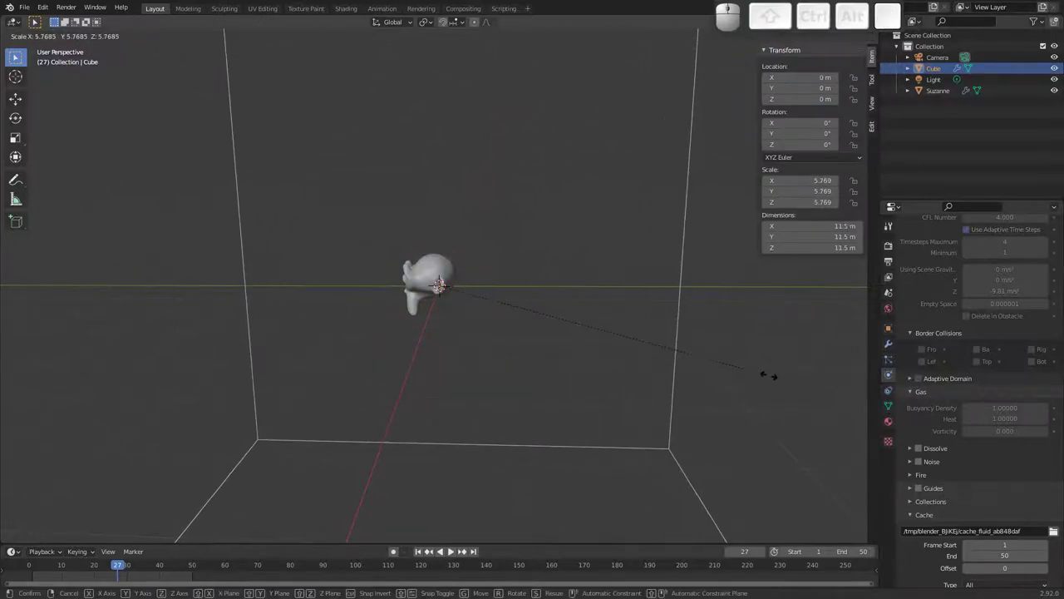
key("Escape")
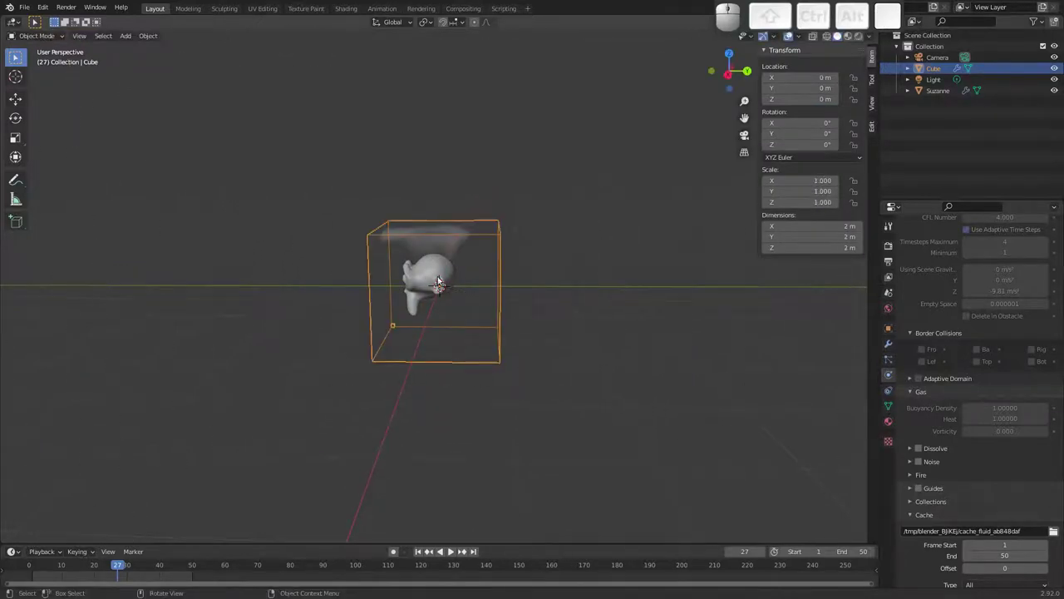
left_click_drag(434, 306, 512, 285)
middle_click(509, 328)
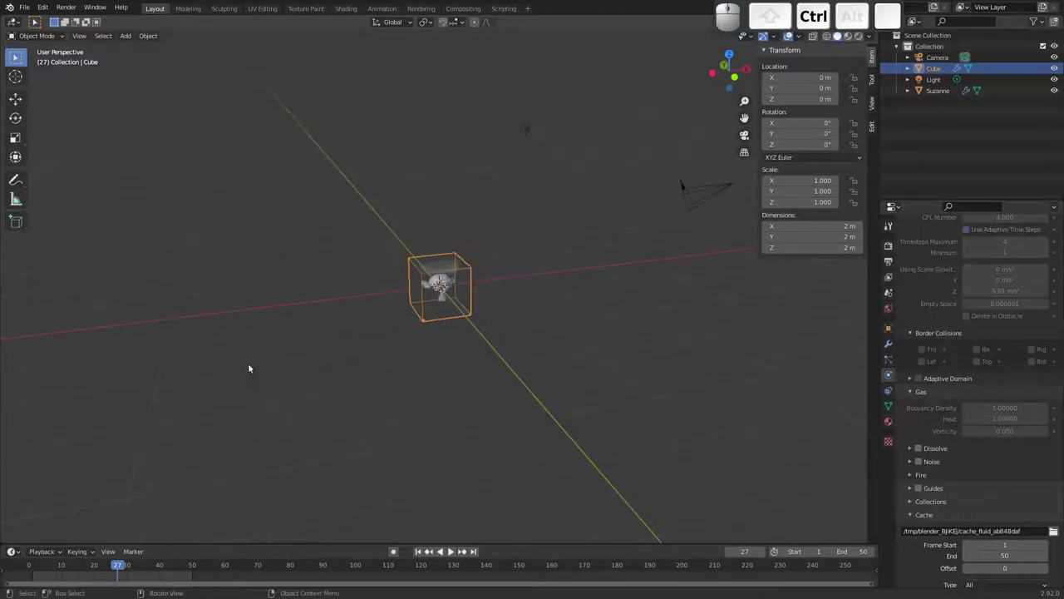
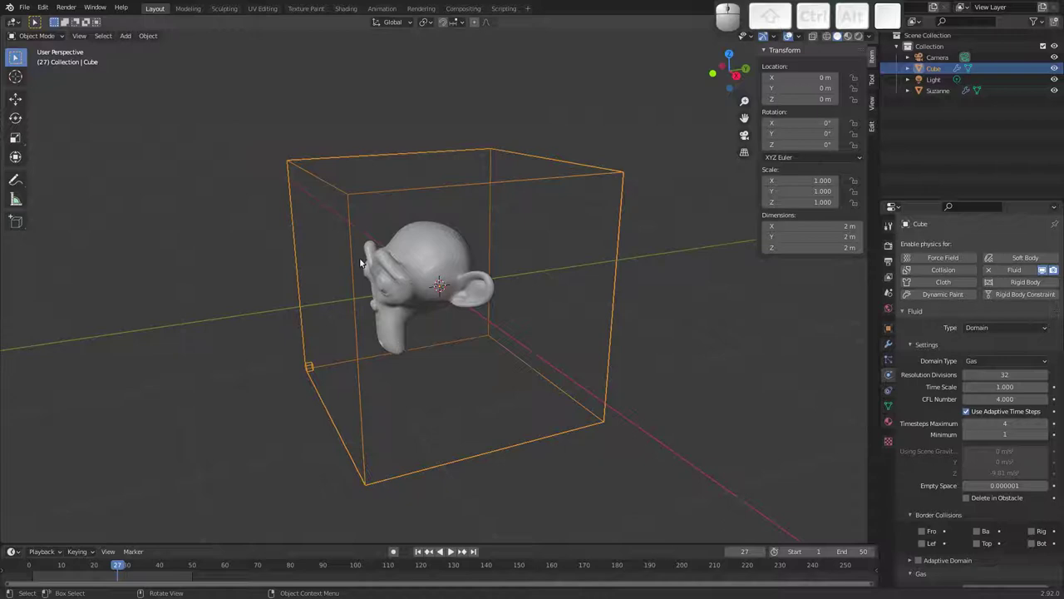
key("Tab")
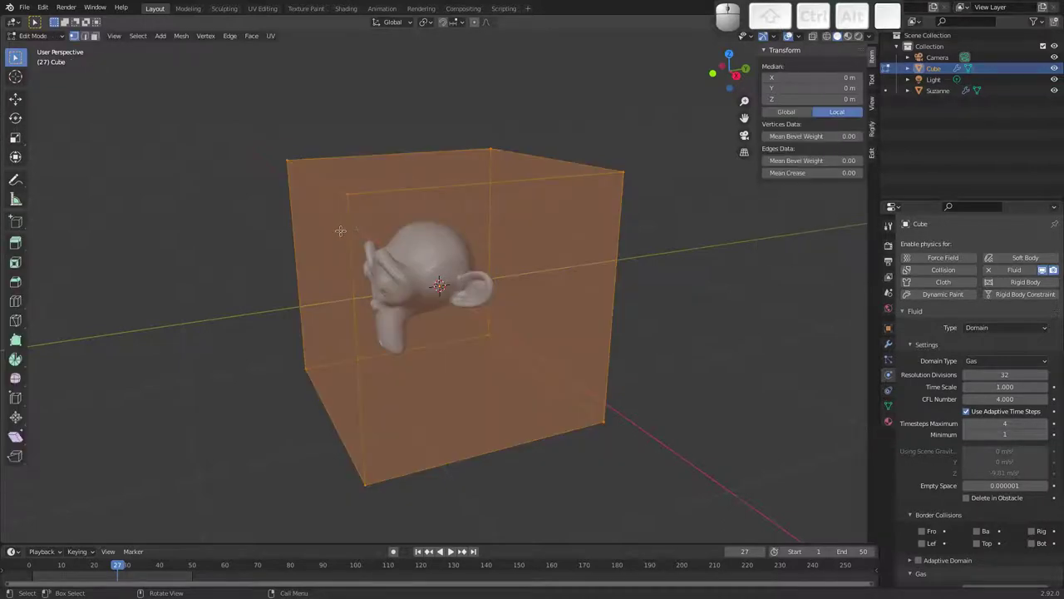
right_click(352, 226)
left_click(356, 227)
left_click(42, 536)
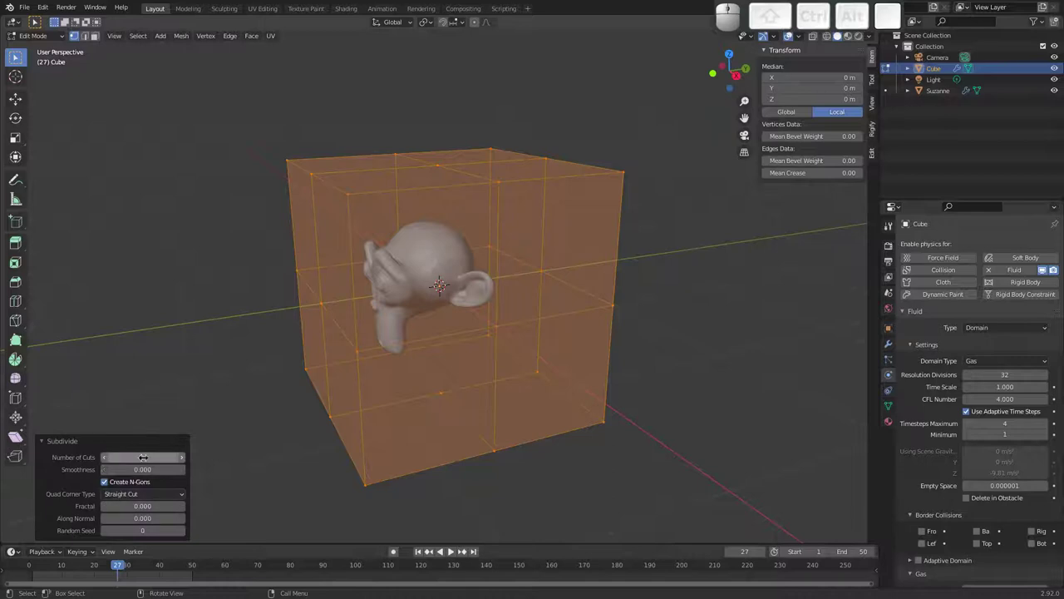
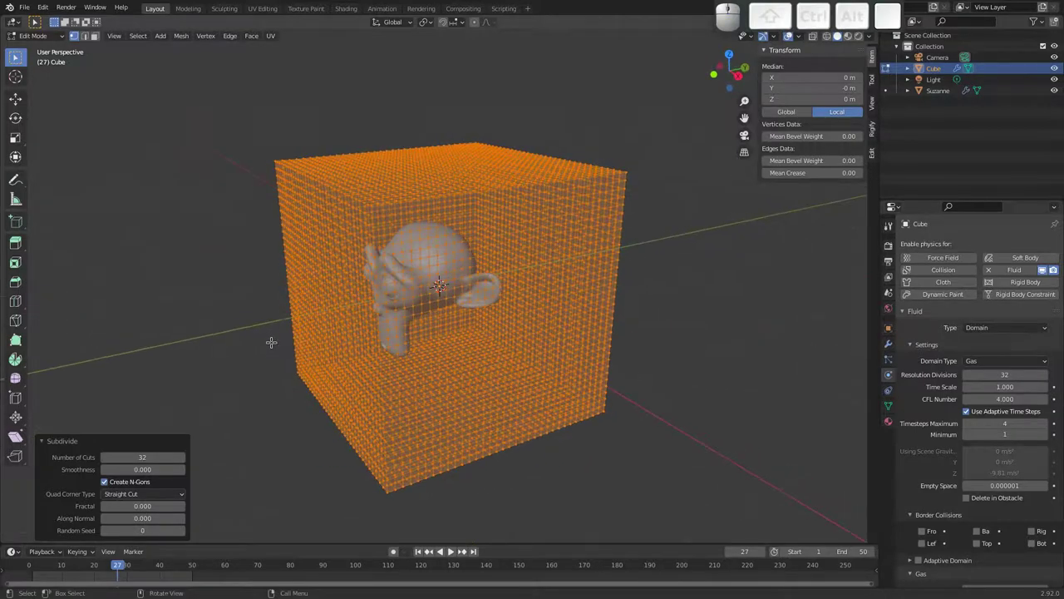
key("ctrl+z")
key("Tab")
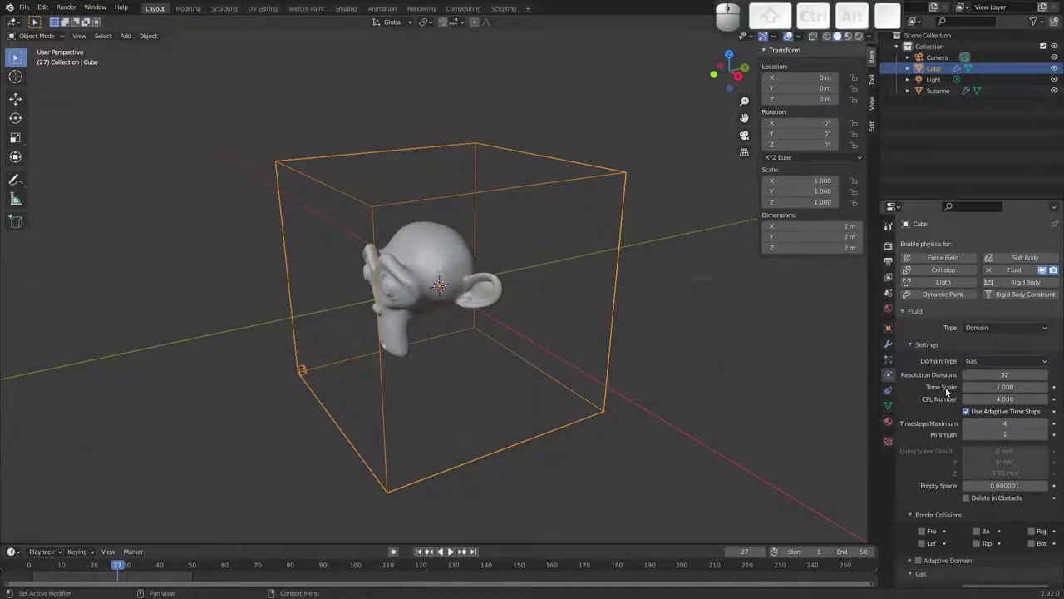
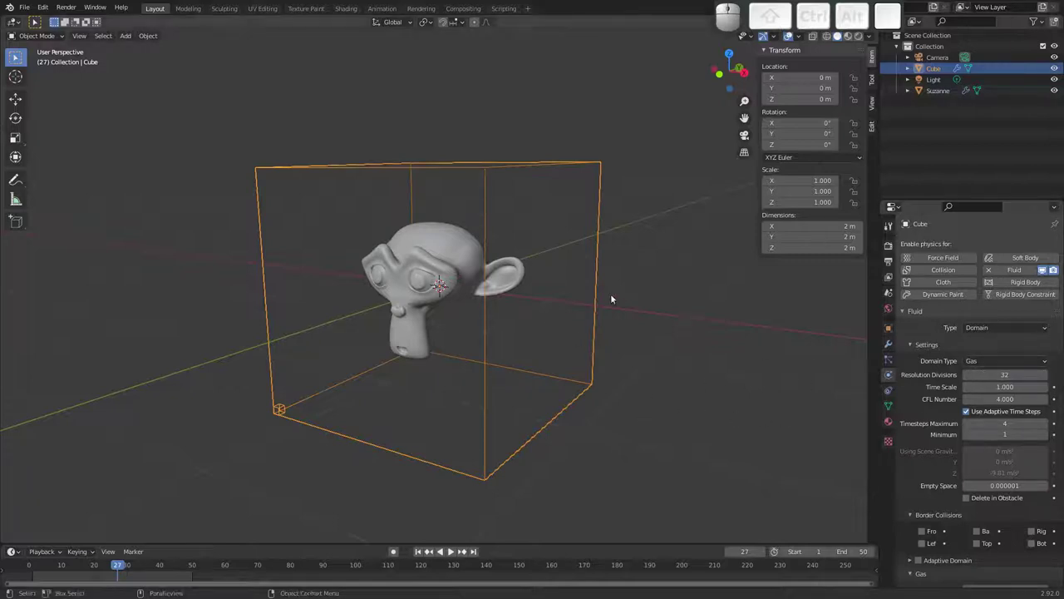
Change the flow type dropdown, select Suzanne and reopen its flow type choices.
left_click(992, 361)
left_click(987, 373)
left_click(447, 274)
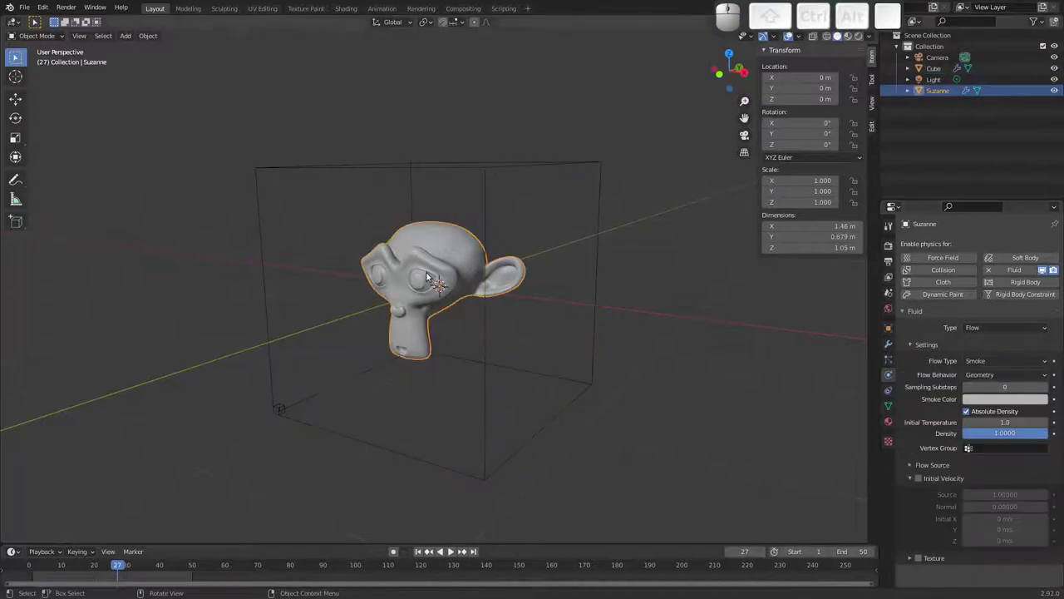
left_click(989, 362)
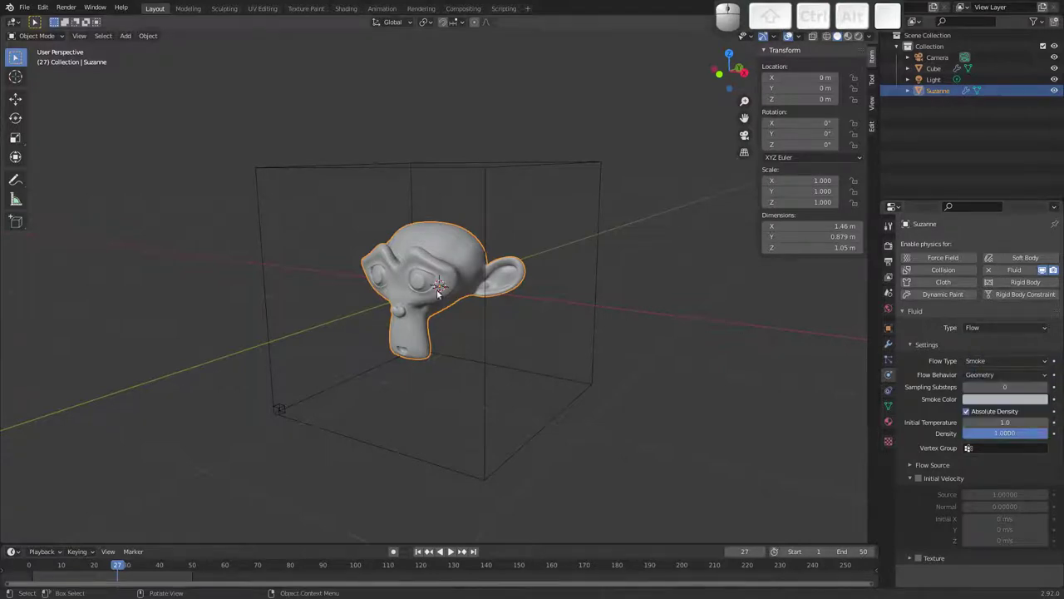
left_click(1007, 362)
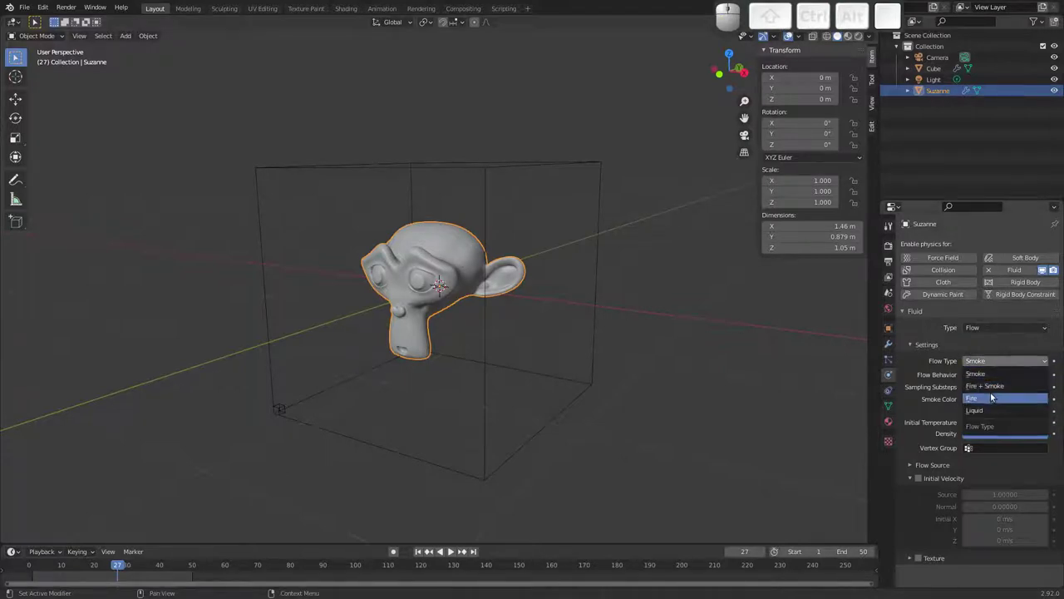
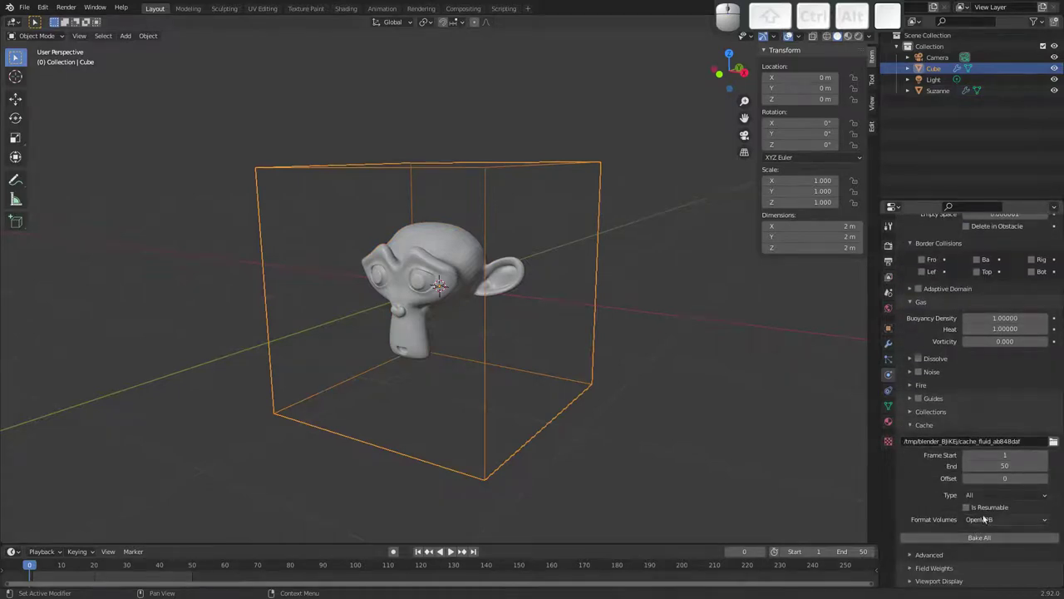
Set the domain cache to Replay and play the fire simulation preview.
left_click(990, 493)
left_click(995, 510)
key("space")
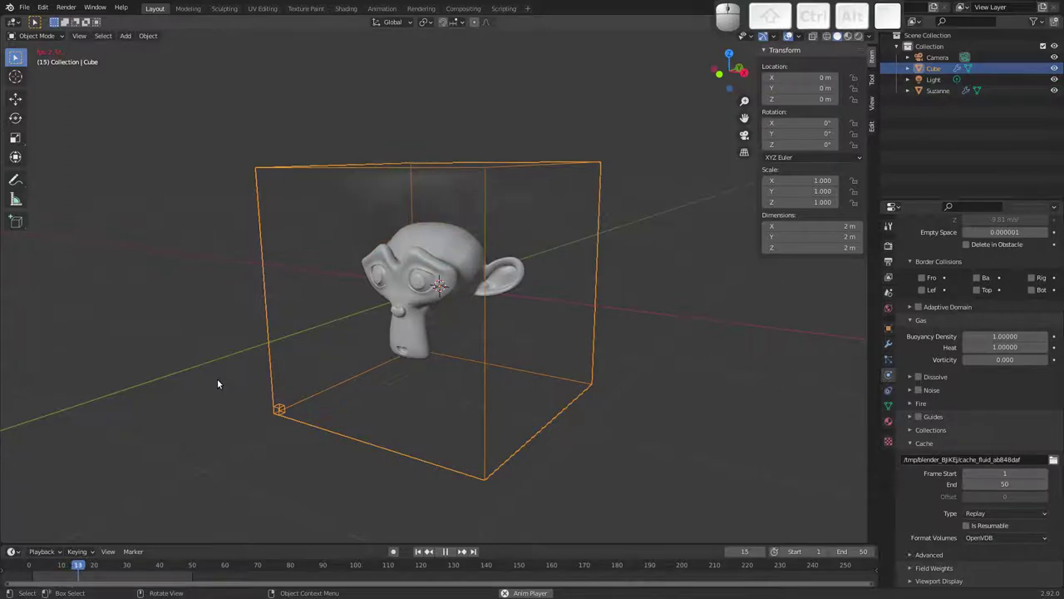
key("Escape")
Switch Suzanne's flow type to Fire + Smoke and play the preview.
left_click(420, 291)
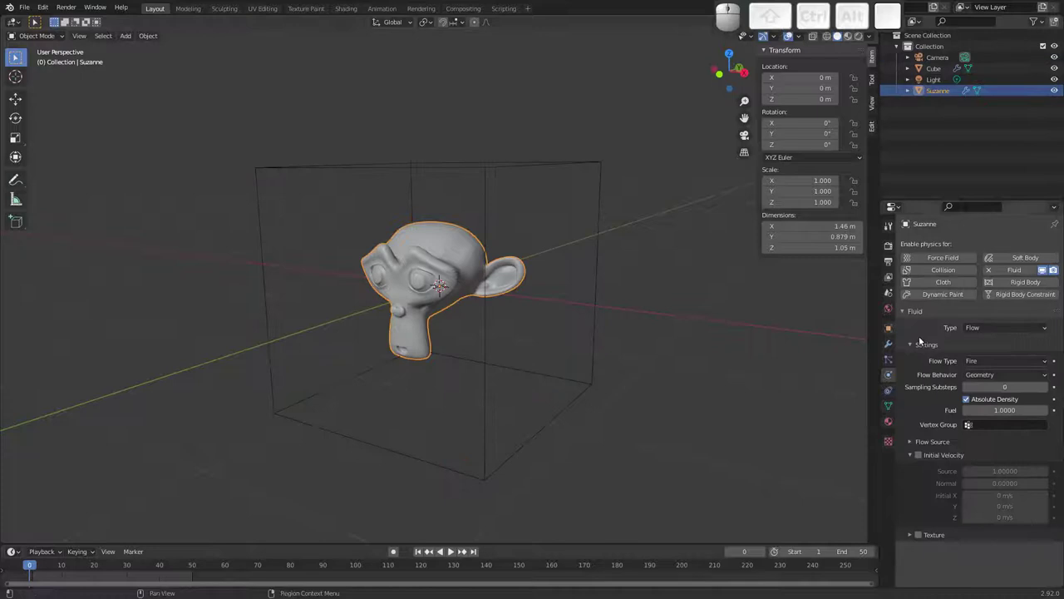
left_click(990, 365)
left_click(996, 388)
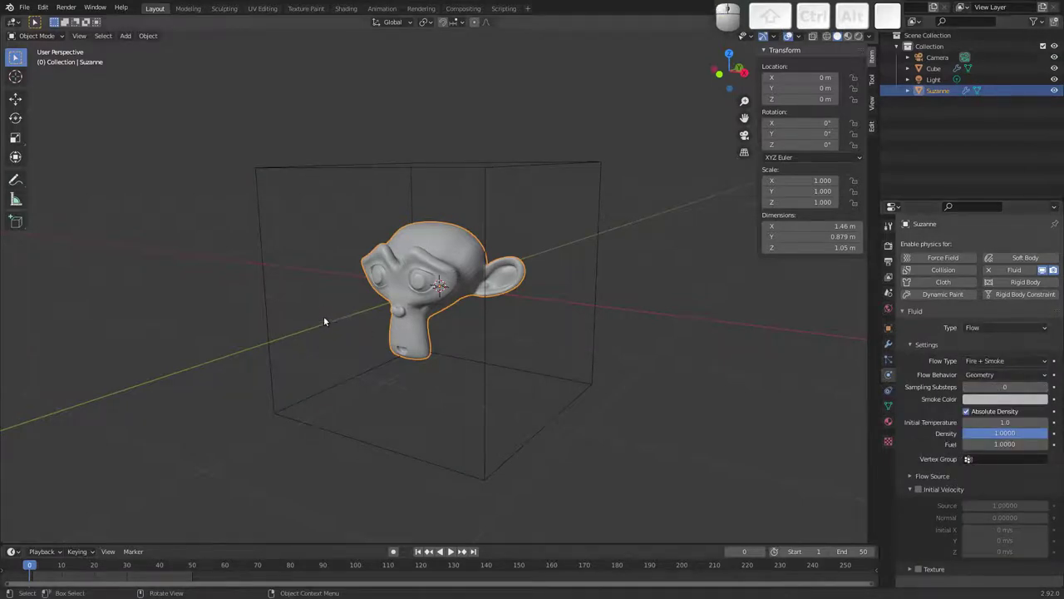
key("space")
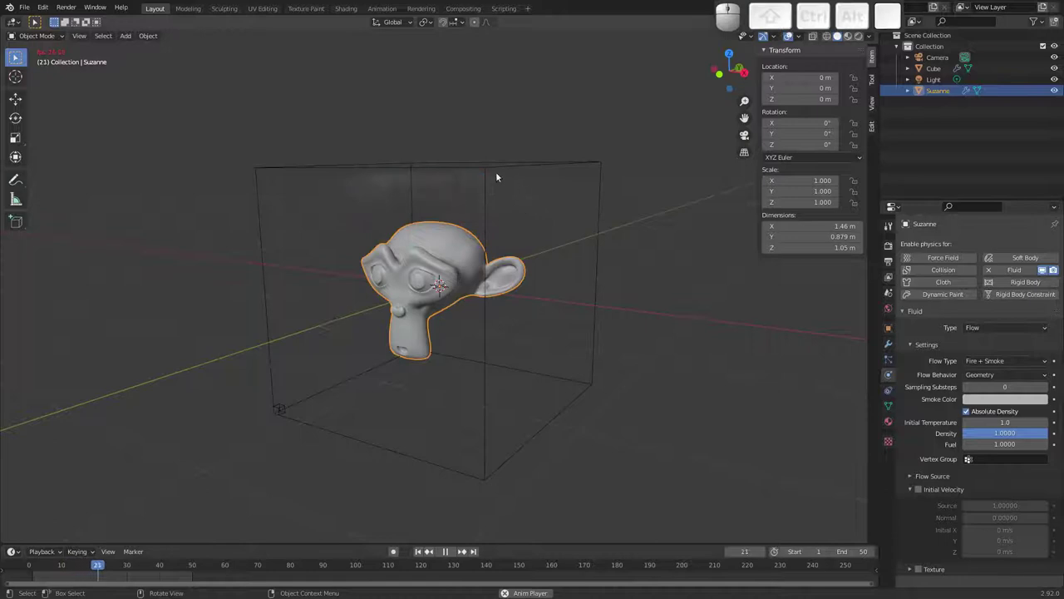
key("Escape")
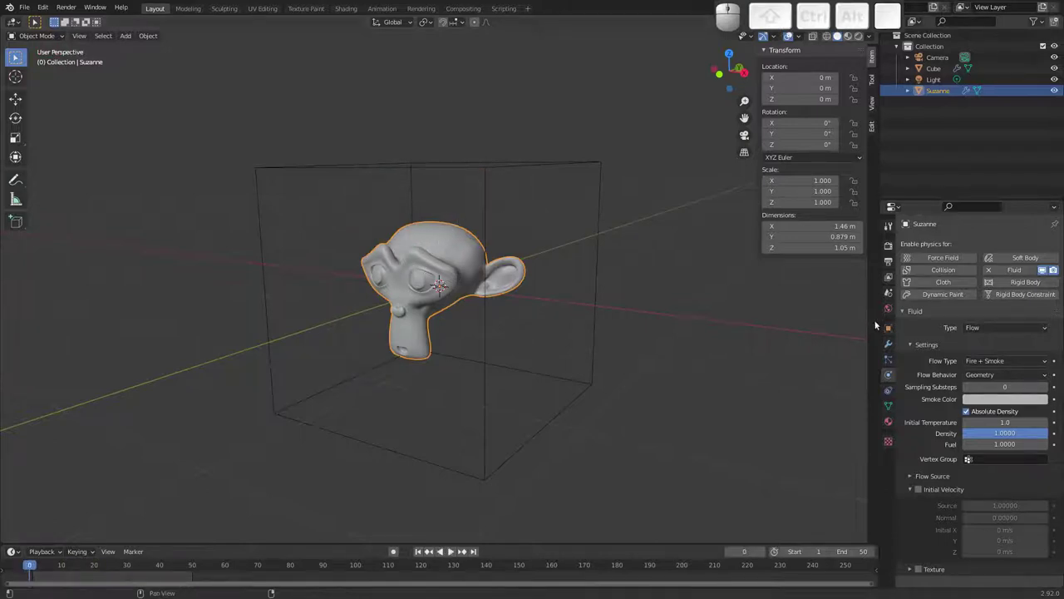
Switch Suzanne's flow type to Liquid and select the domain cube.
left_click(994, 363)
left_click(995, 410)
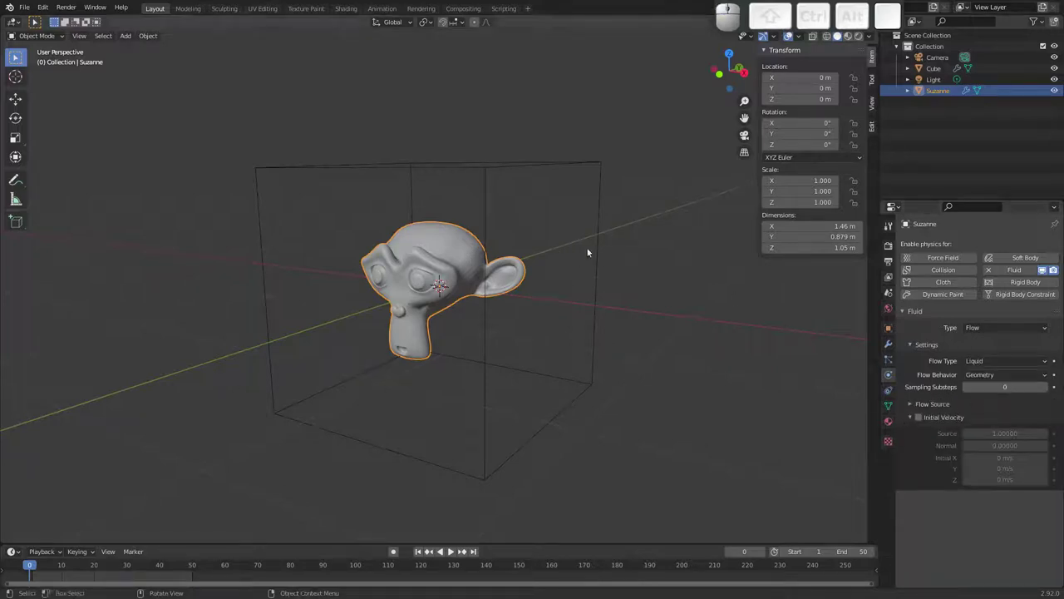
left_click(600, 247)
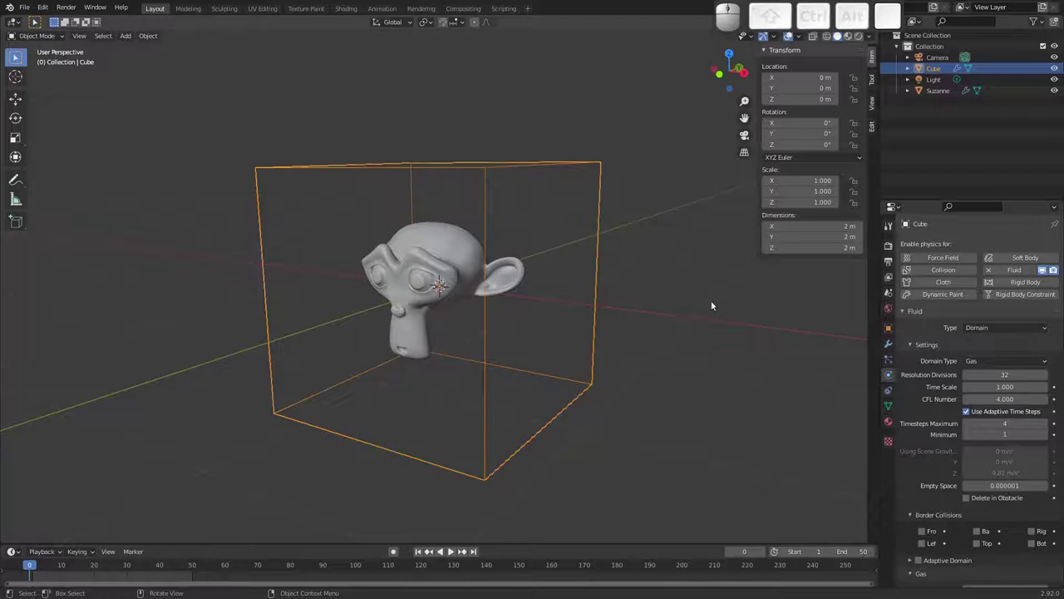
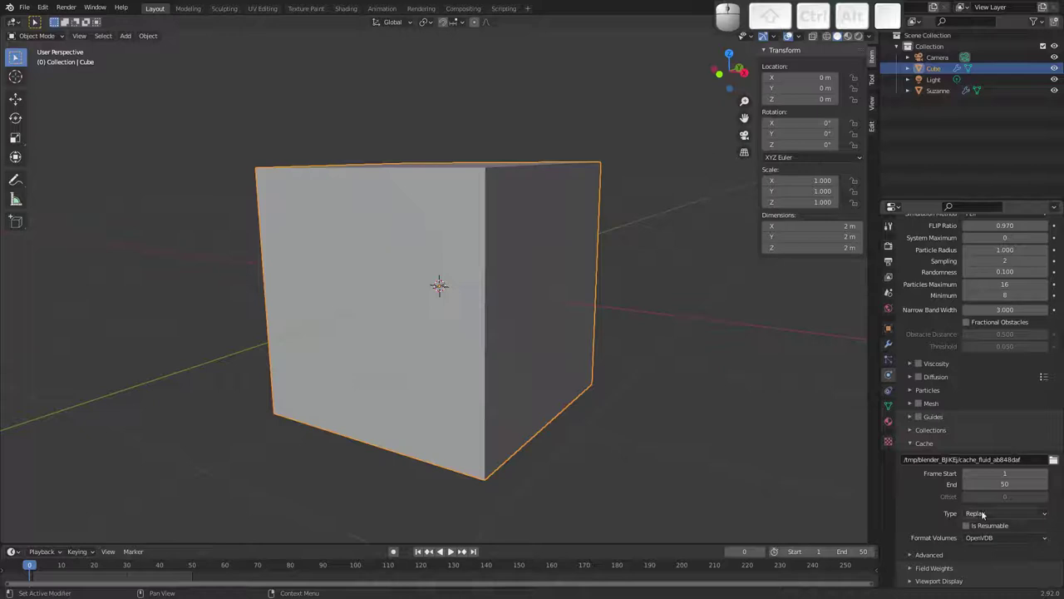
Set the liquid domain's cache type to All.
left_click(988, 509)
left_click(993, 549)
middle_click(934, 524)
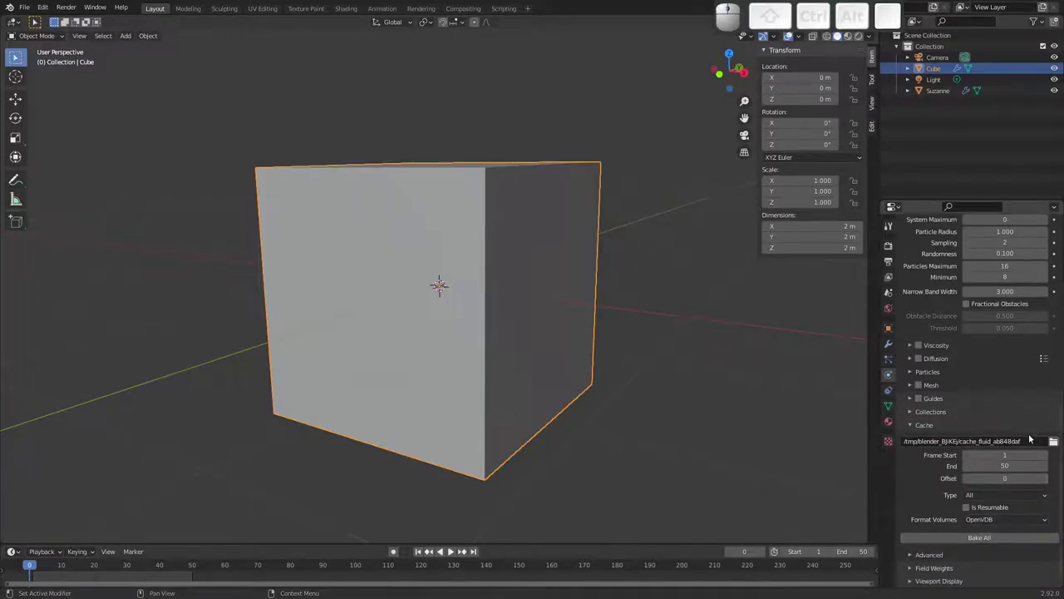
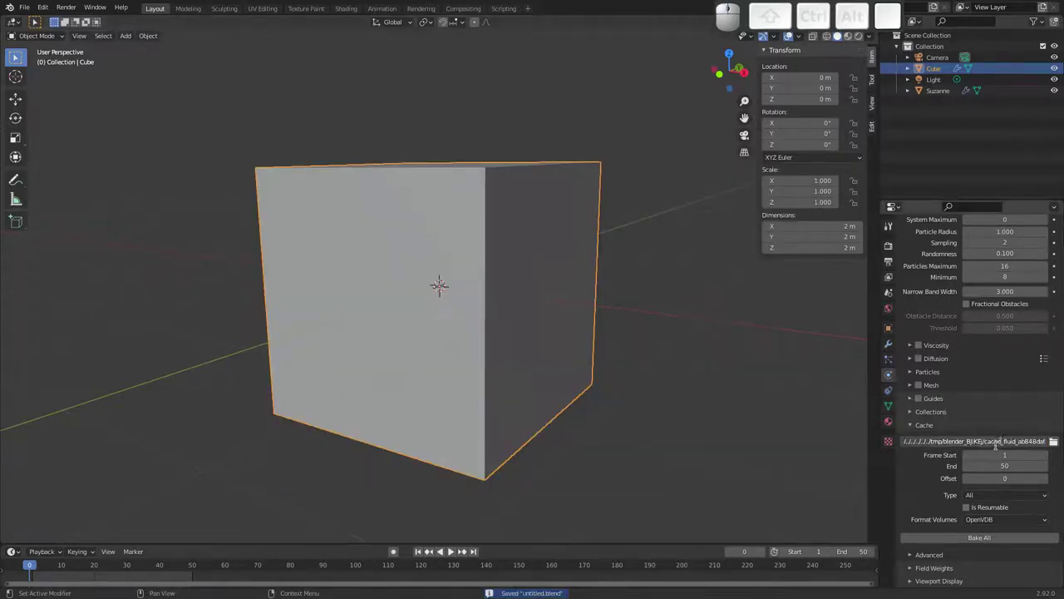
Replace the cache folder path with //simulacao/ and bake the full liquid simulation.
key("ctrl+a")
key("/")
key("s")
key("i")
key("m")
key("u")
key("l")
key("a")
key("c")
key("a")
key("o")
key("/")
key("Return")
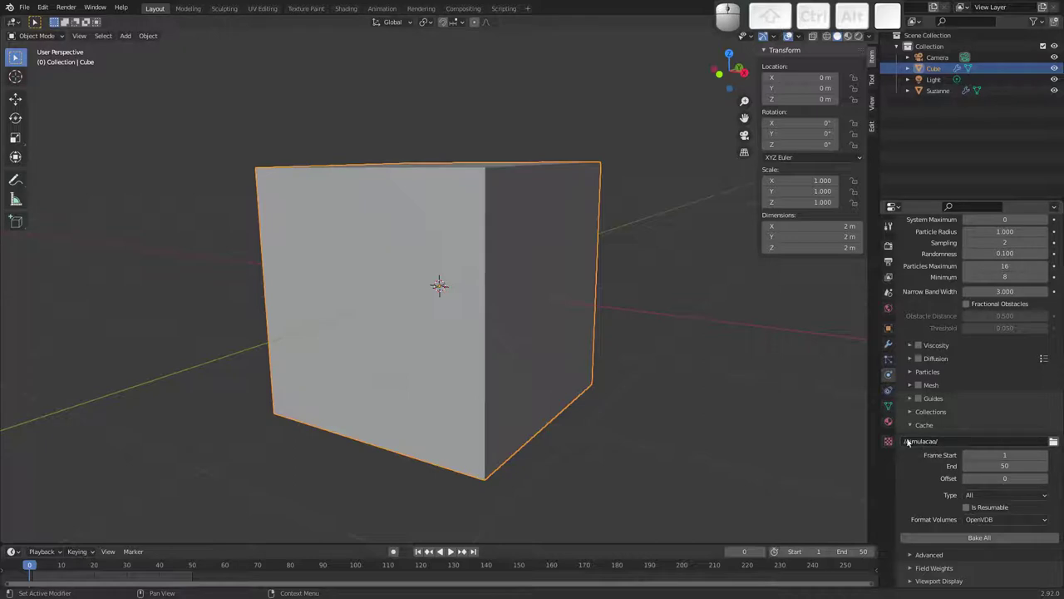
left_click(971, 538)
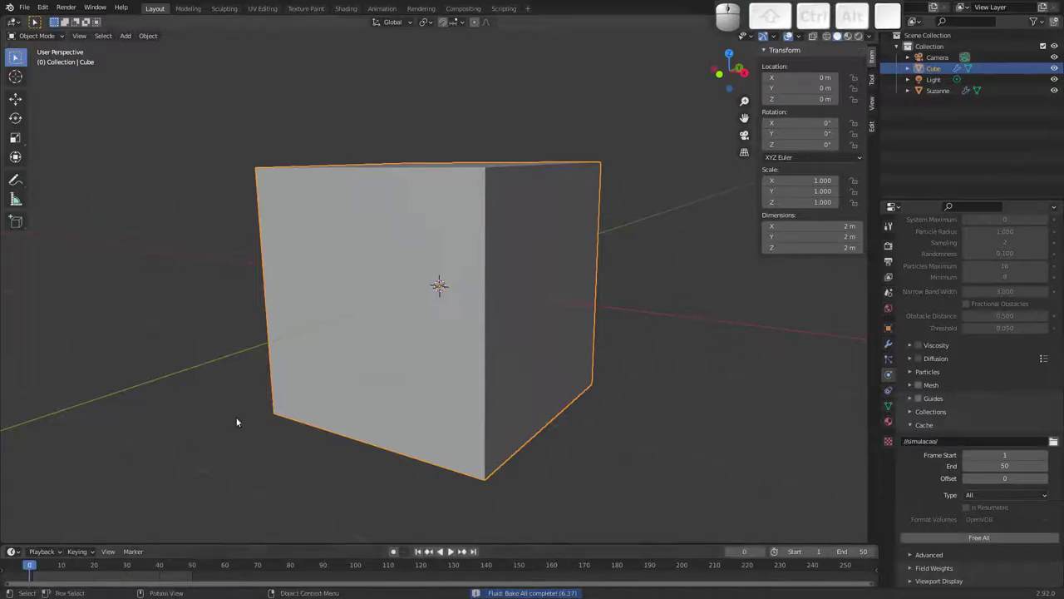
Briefly play the baked liquid and orbit around the domain to look it over.
key("space")
key("Escape")
left_click_drag(523, 325, 454, 328)
left_click_drag(411, 296, 434, 322)
left_click(440, 331)
key("space")
key("space")
key("z")
left_click(332, 382)
Play the bake through while orbiting around the liquid splashing over Suzanne.
key("space")
middle_click(395, 356)
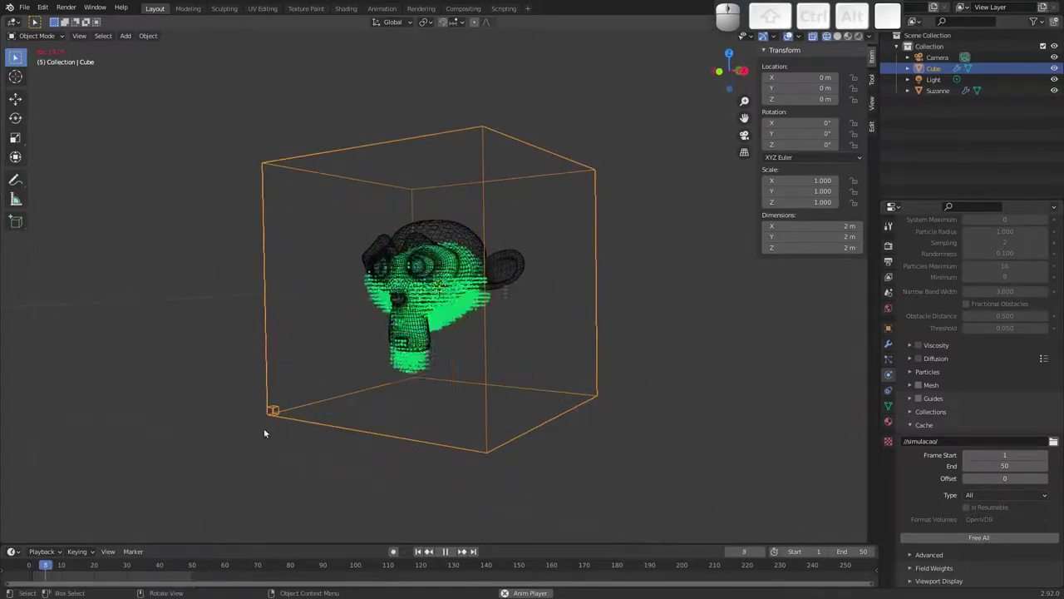
left_click_drag(355, 339, 358, 344)
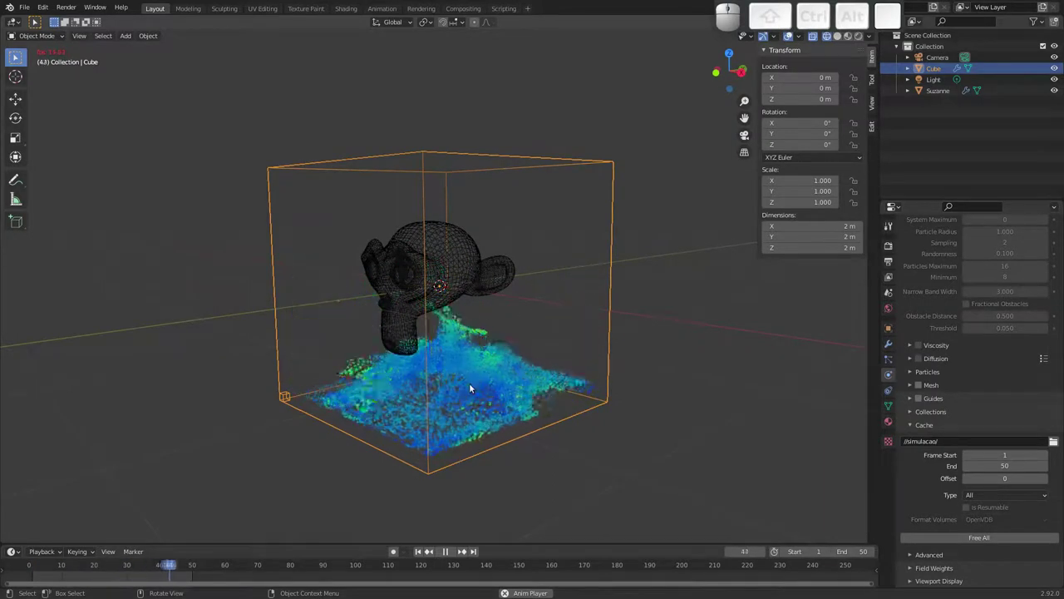
left_click_drag(436, 397, 484, 407)
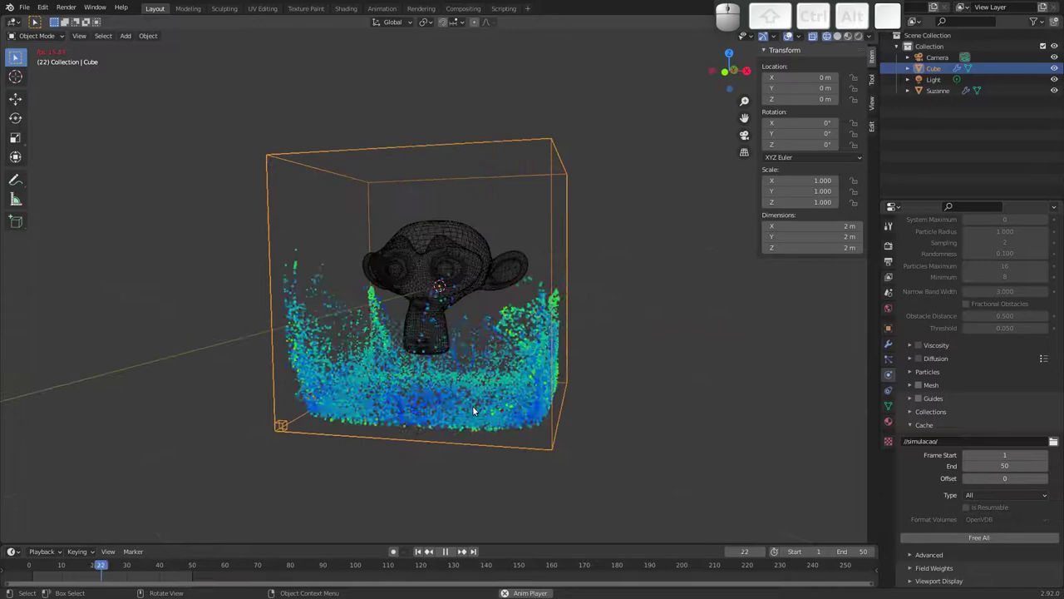
left_click_drag(451, 386, 507, 389)
left_click_drag(469, 399, 435, 400)
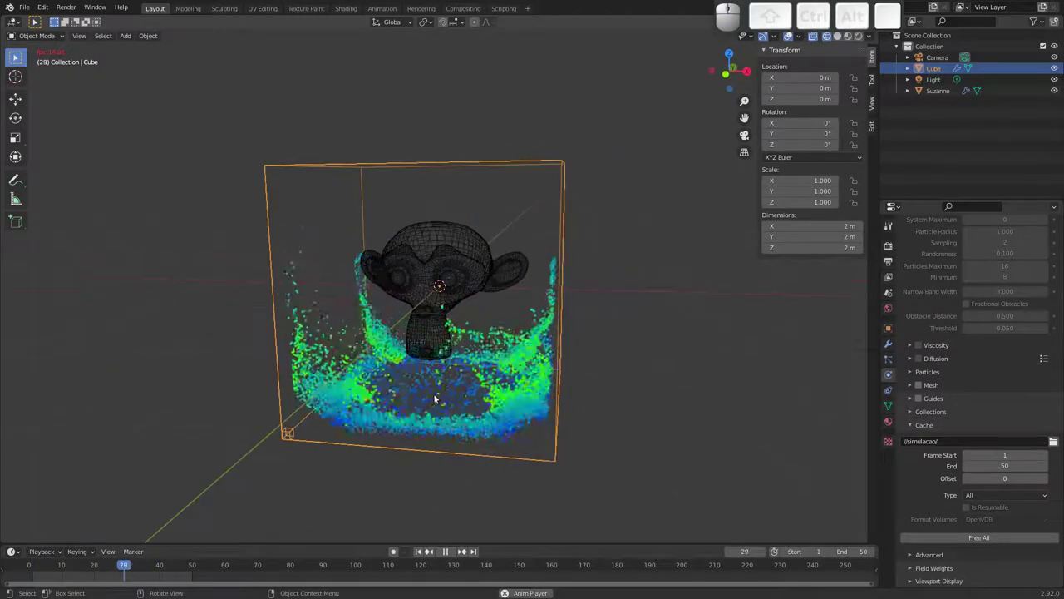
key("Escape")
Enable Mesh generation on the liquid domain and free the previously baked cache.
left_click(923, 386)
left_click_drag(407, 357, 365, 375)
key("space")
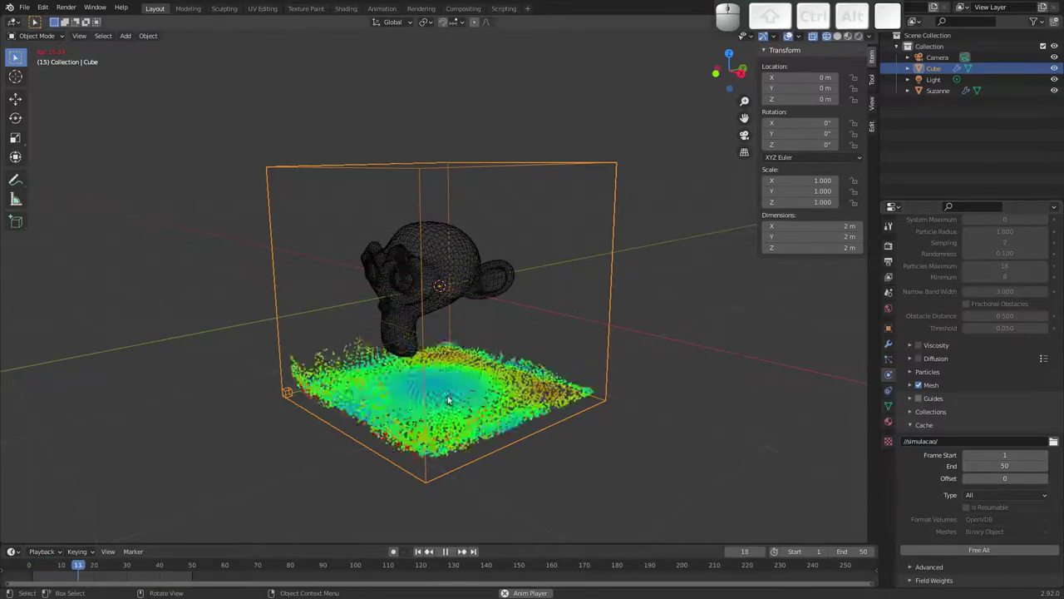
key("space")
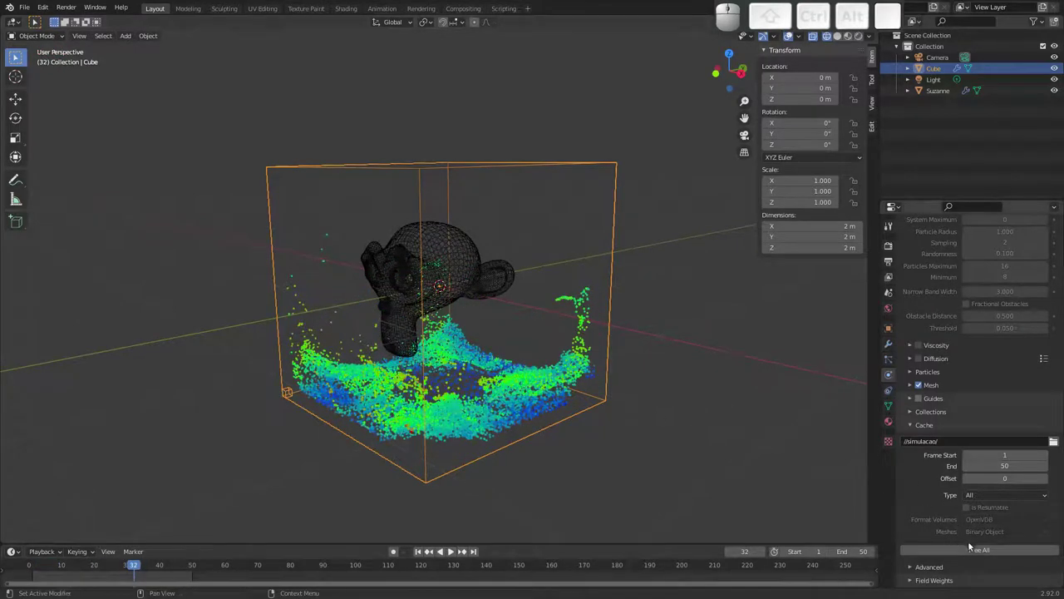
left_click(977, 549)
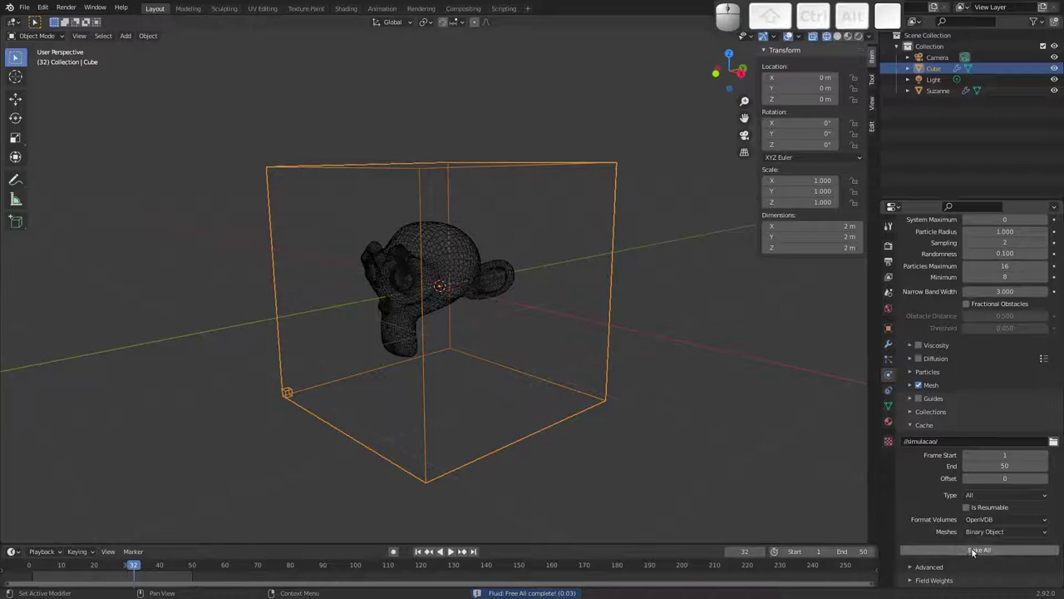
Bake All frames of the liquid with meshing, then scrub and play back the result.
left_click(970, 548)
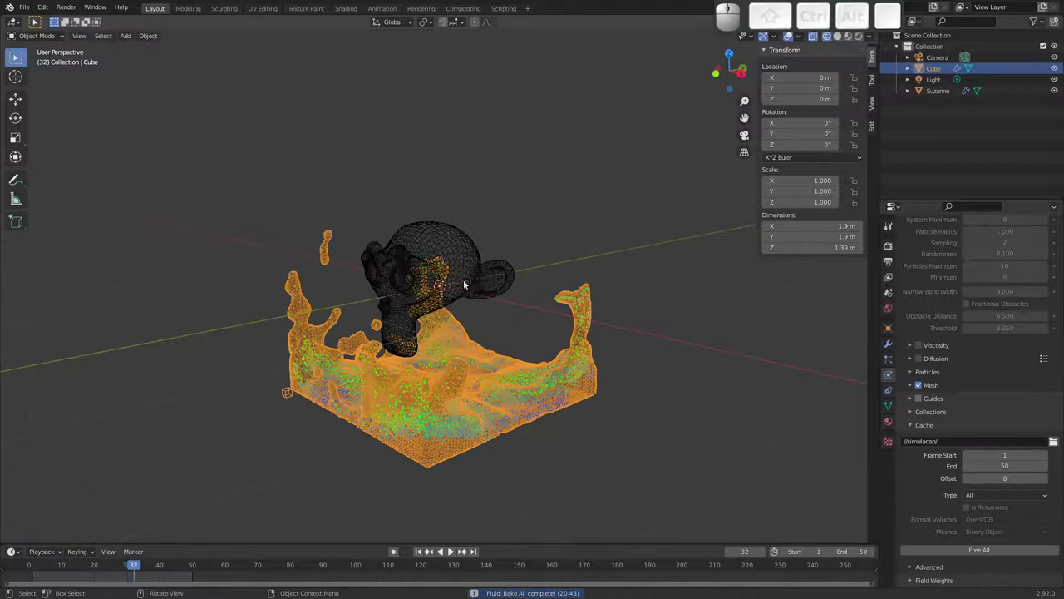
key("z")
left_click(485, 305)
left_click_drag(134, 560, 145, 425)
key("space")
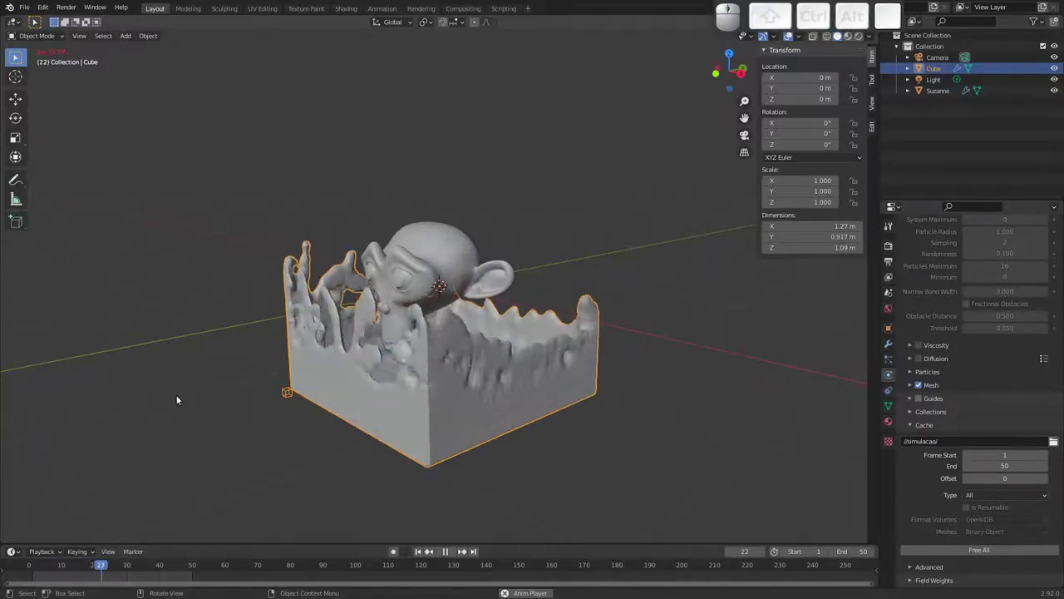
Hide the Suzanne monkey head so only the liquid mesh is visible.
left_click(450, 234)
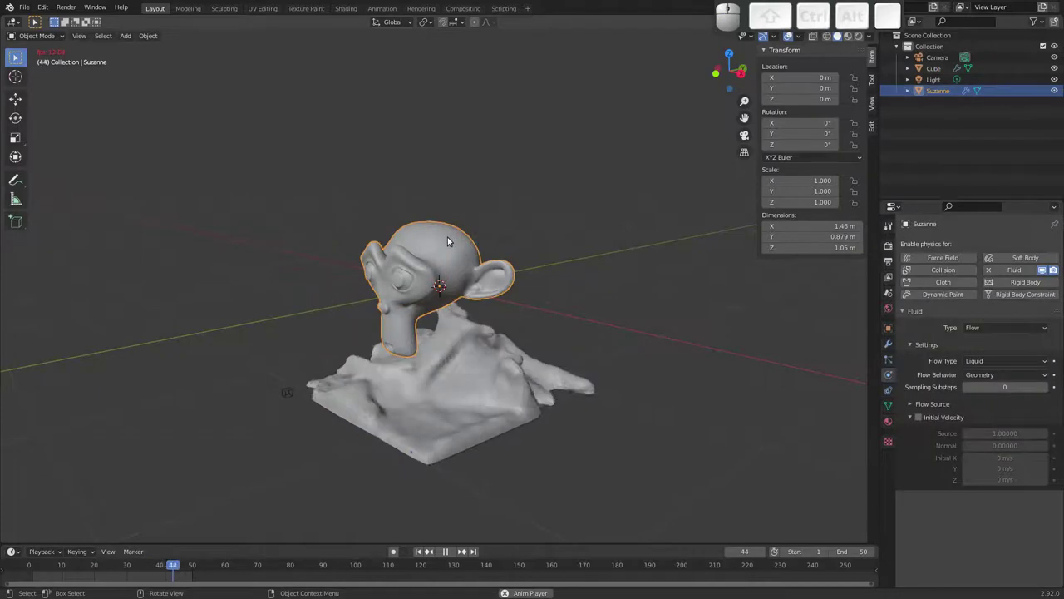
key("h")
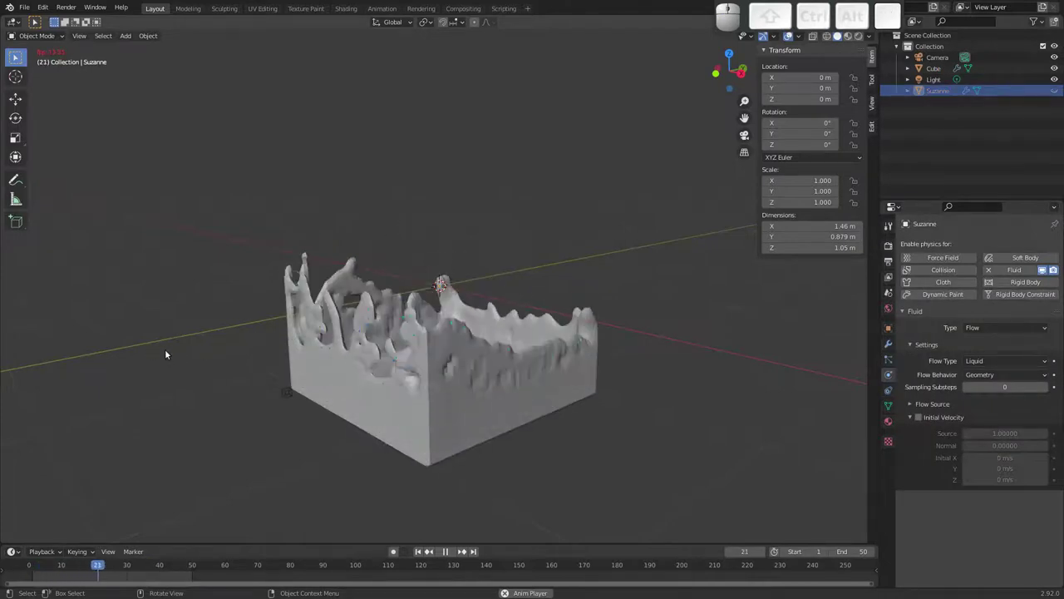
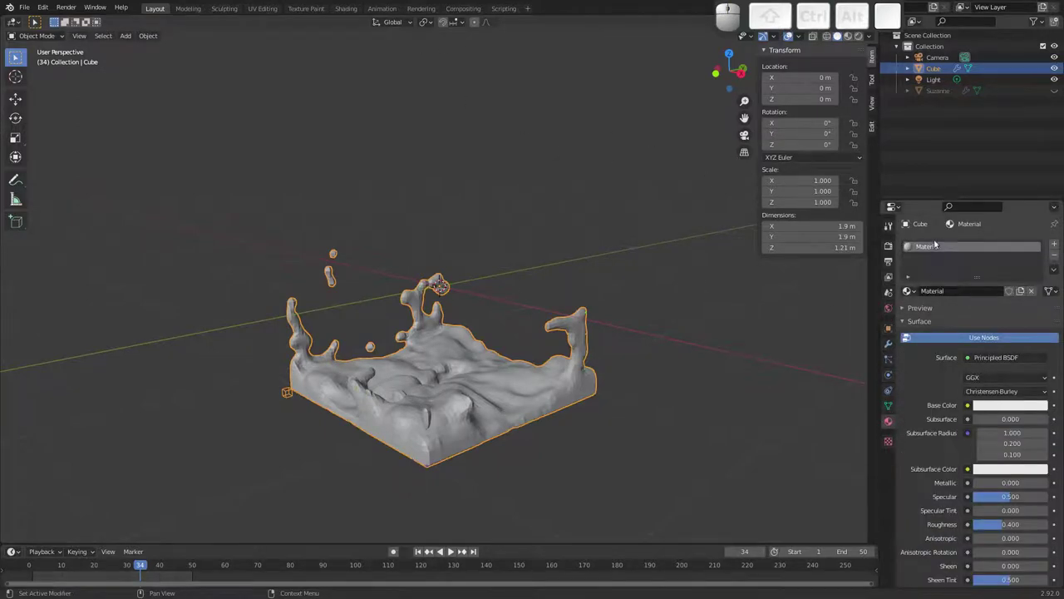
Switch to the Shading workspace and remove the default Principled BSDF node.
left_click(860, 38)
left_click(350, 12)
left_click_drag(519, 270, 507, 278)
left_click_drag(500, 239, 488, 230)
middle_click(493, 218)
left_click(479, 369)
key("ctrl+x")
Add a Glass BSDF shader and connect it to the material's Surface output.
key("shift+a")
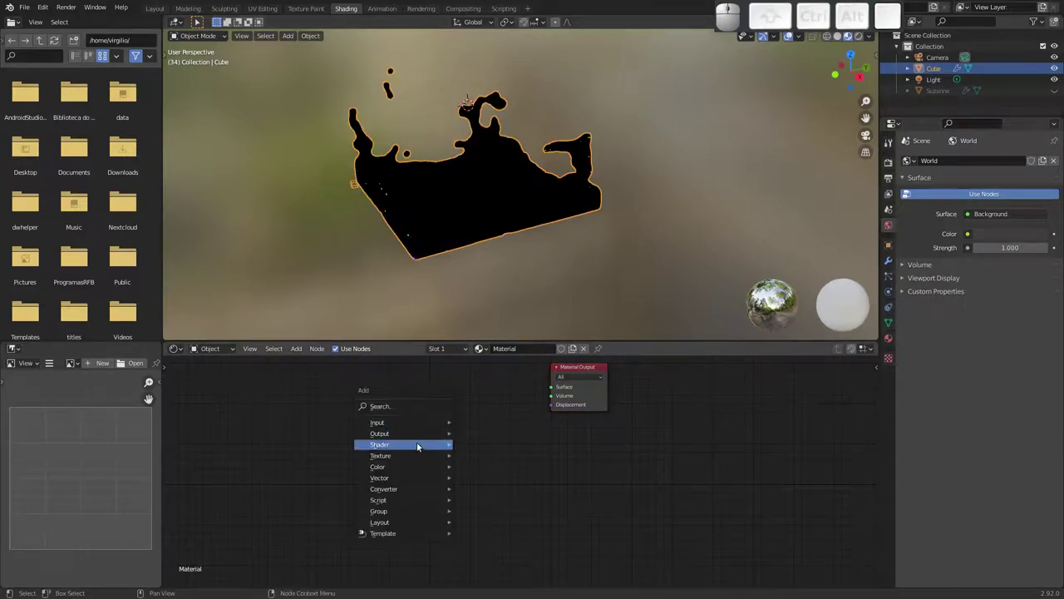
left_click(499, 301)
left_click(394, 383)
left_click_drag(460, 401, 464, 408)
left_click_drag(459, 398, 492, 388)
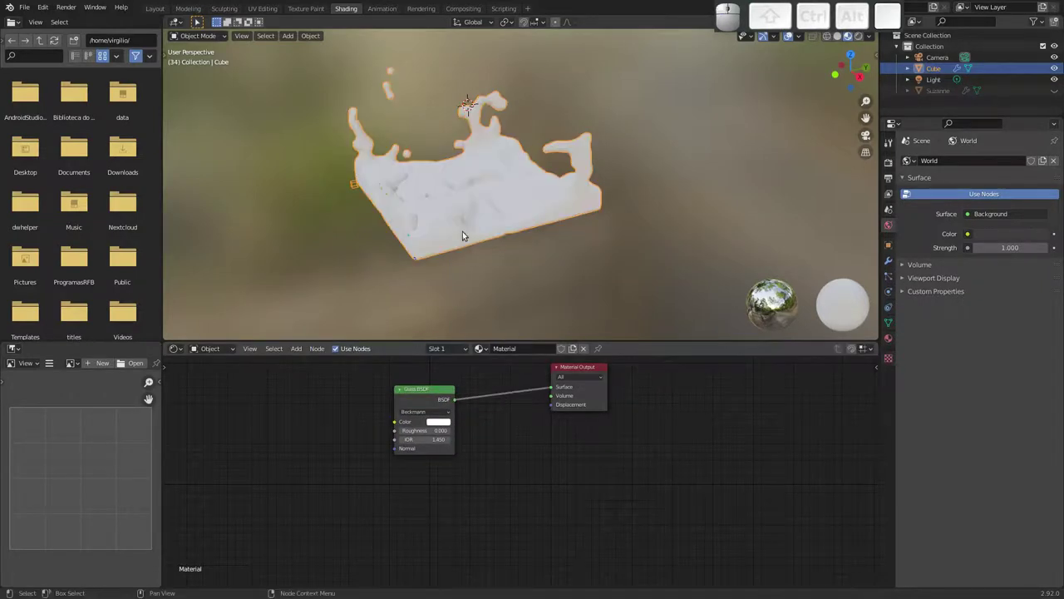
Set the liquid mesh to Shade Smooth and play back the glassy water.
left_click_drag(455, 245, 444, 217)
left_click_drag(501, 201, 470, 220)
right_click(471, 216)
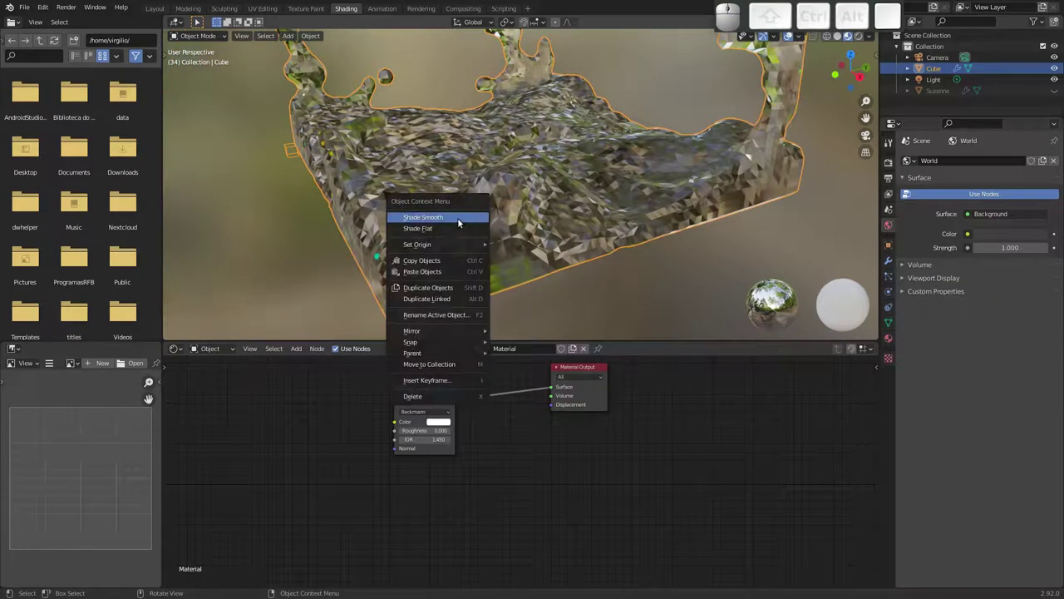
left_click(462, 218)
left_click_drag(503, 199, 474, 219)
left_click_drag(489, 204, 421, 320)
key("Left")
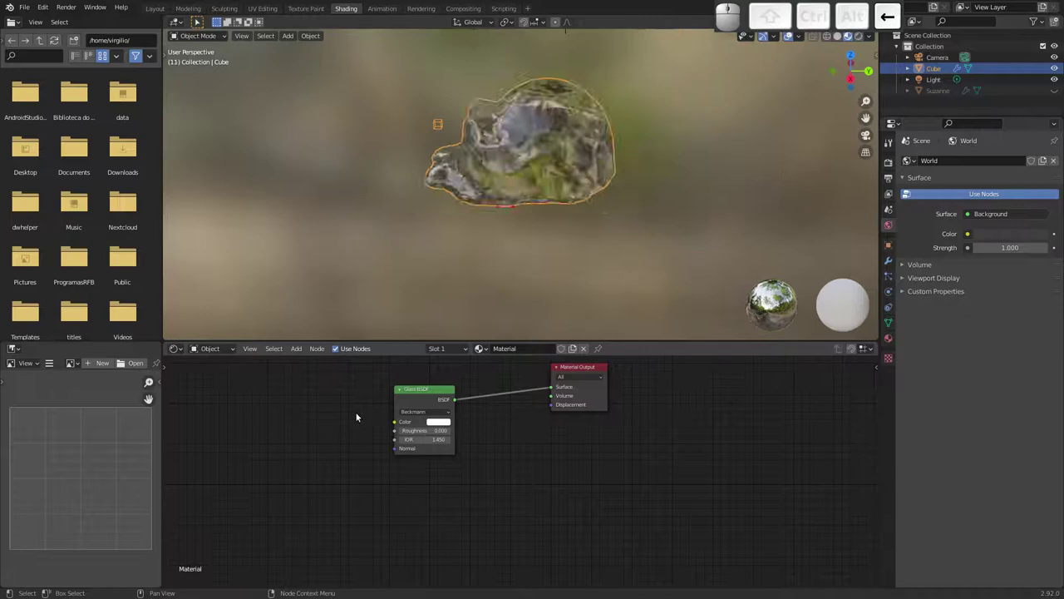
key("Right")
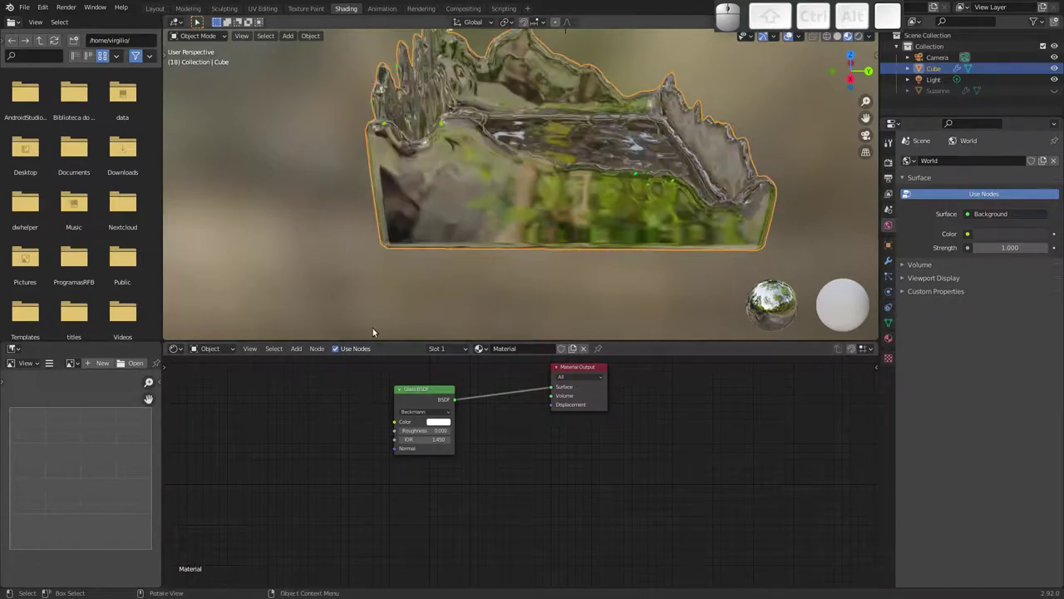
Mix the Glass BSDF with a Transparent BSDF via a Mix Shader at Fac about 0.82.
left_click(423, 390)
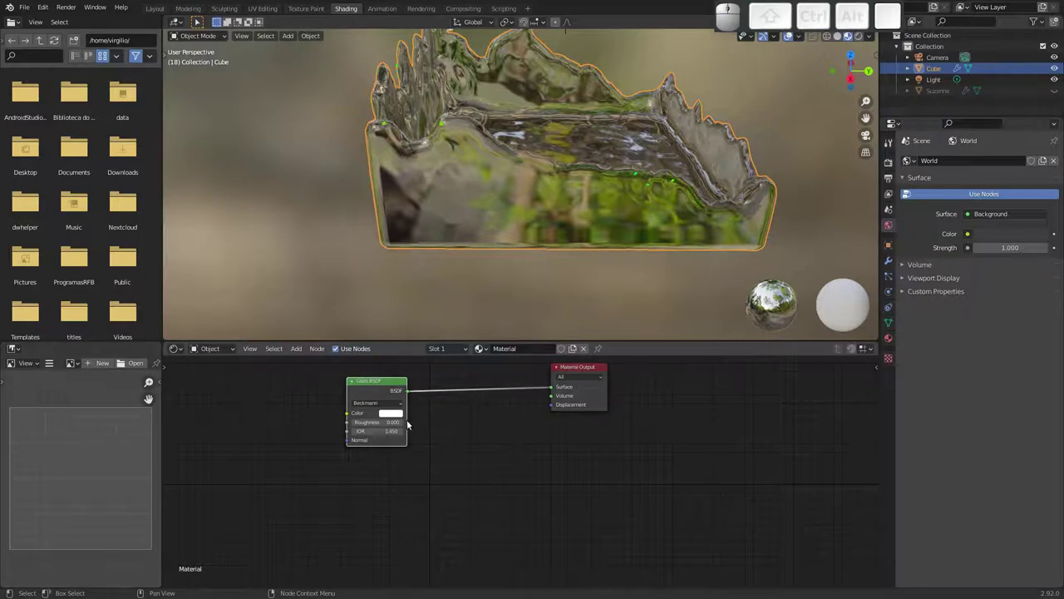
key("shift+a")
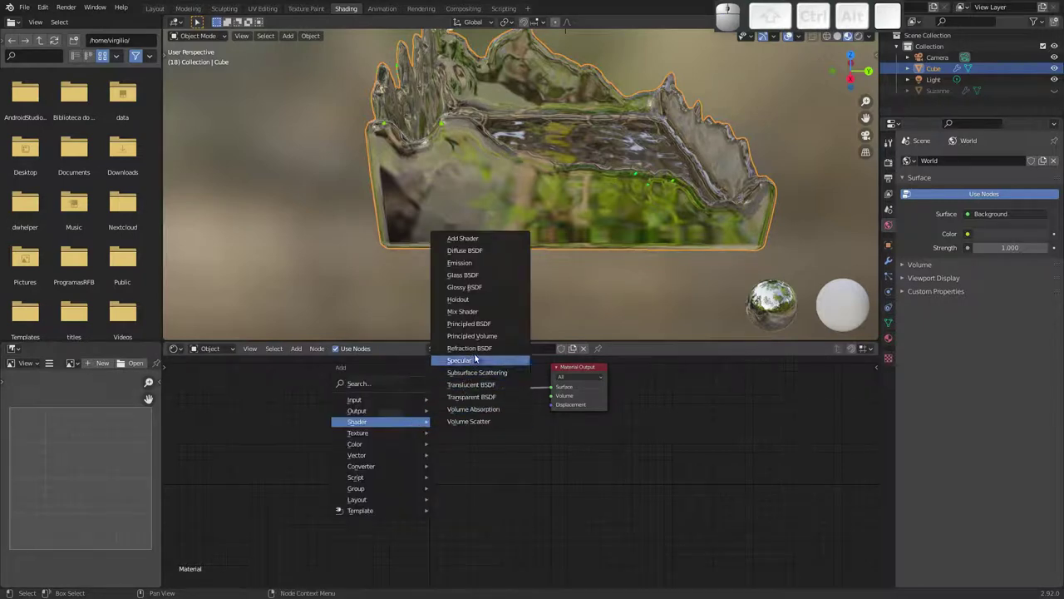
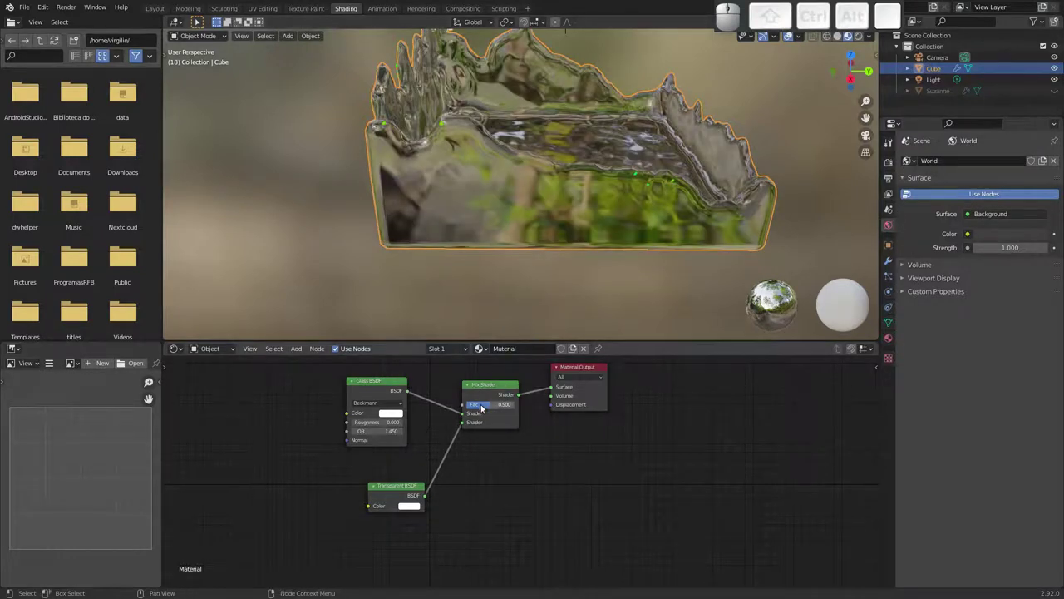
left_click_drag(487, 402, 508, 410)
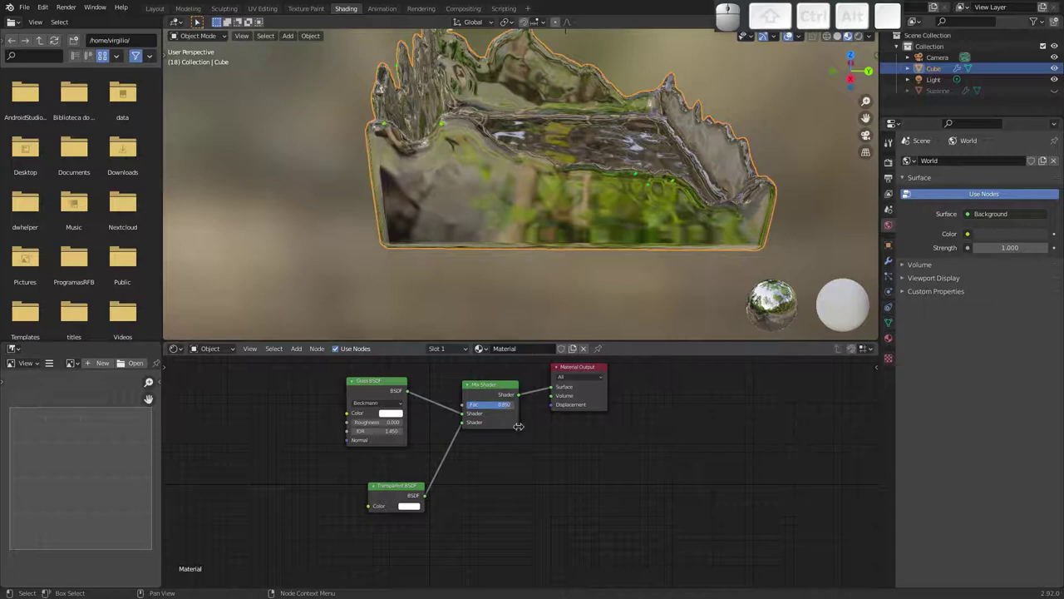
left_click_drag(513, 405, 537, 408)
left_click(514, 407)
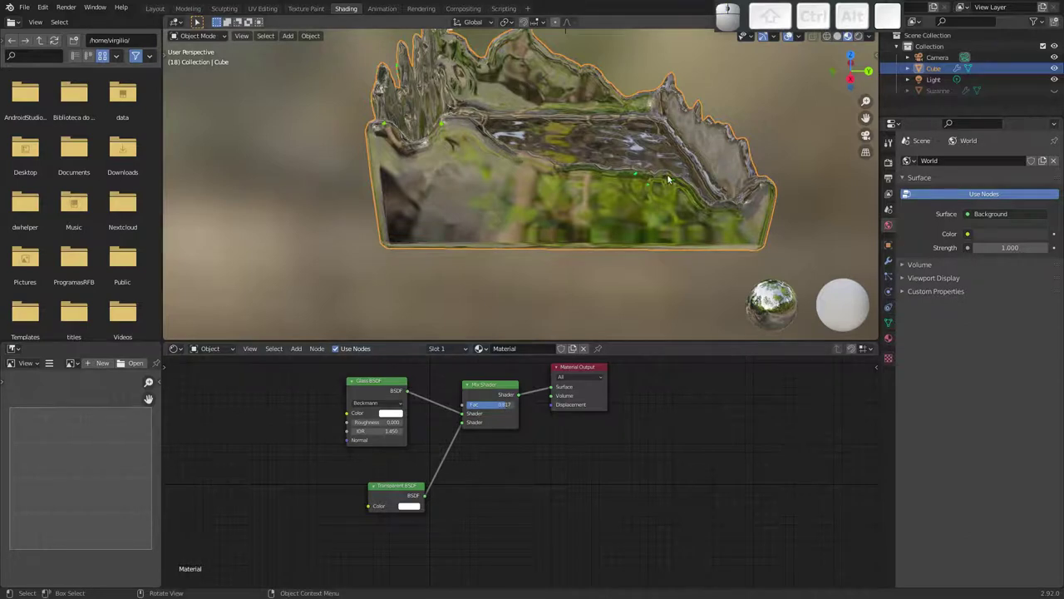
left_click(892, 337)
left_click(905, 480)
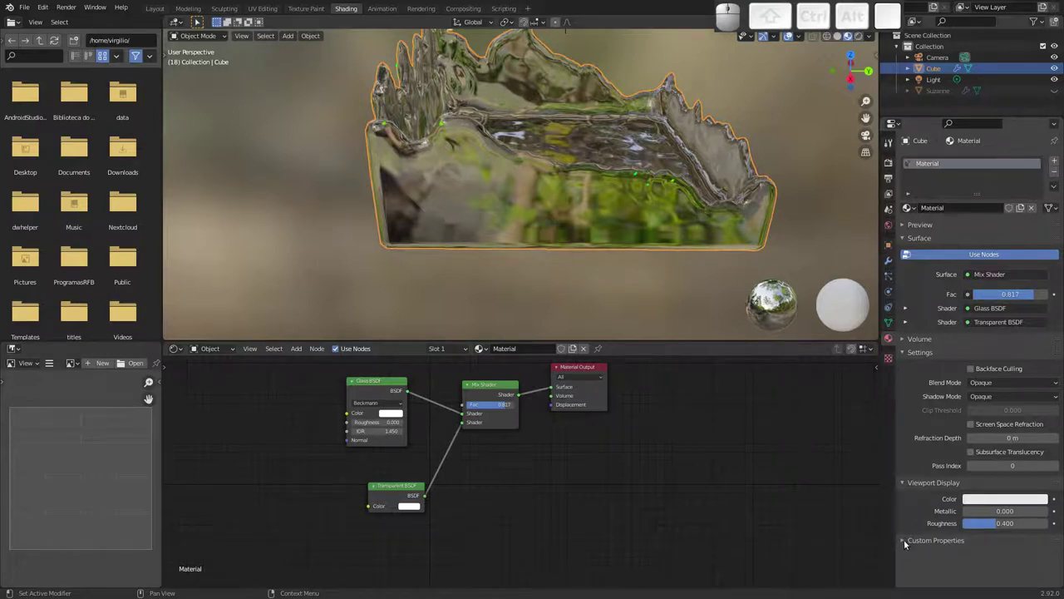
Set the material's Blend Mode and Shadow Mode both to Alpha Clip.
left_click(979, 382)
left_click(1000, 408)
left_click(1001, 394)
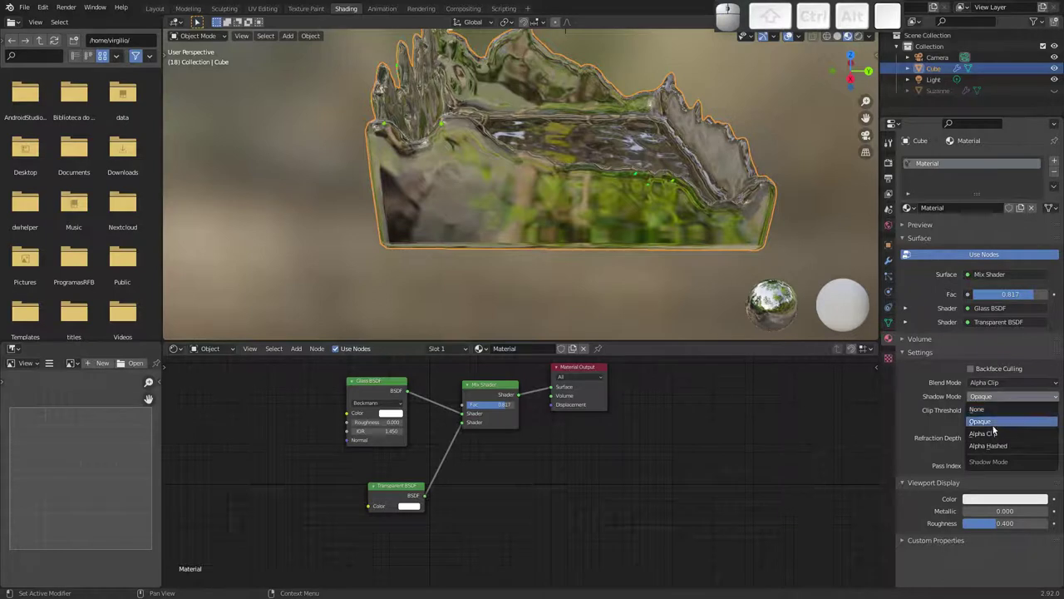
left_click(995, 432)
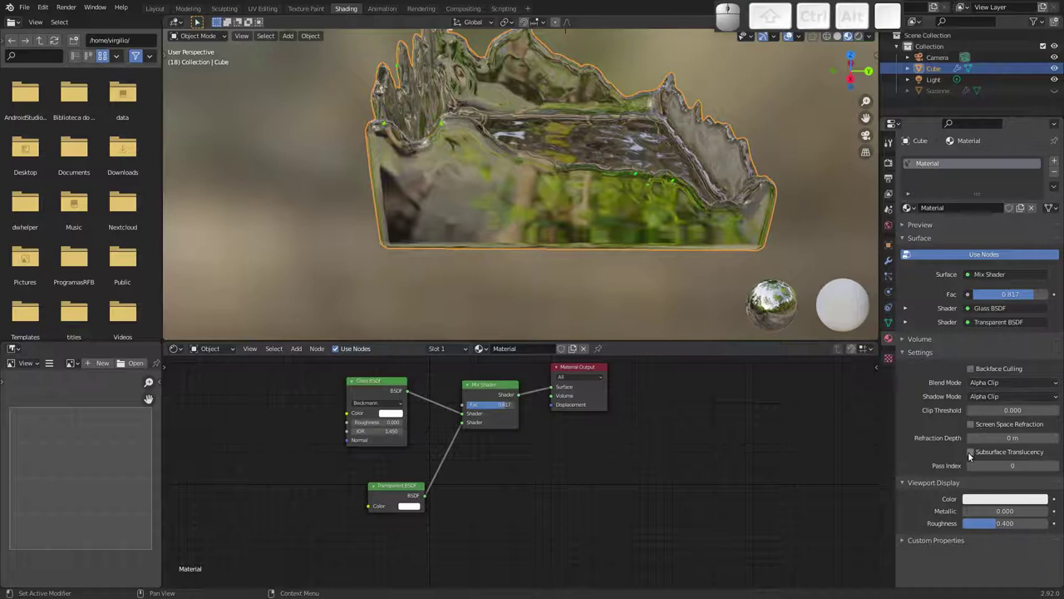
Enable Screen Space Refraction and Subsurface Translucency and raise the mix factor to about 0.99.
left_click(974, 452)
left_click(973, 427)
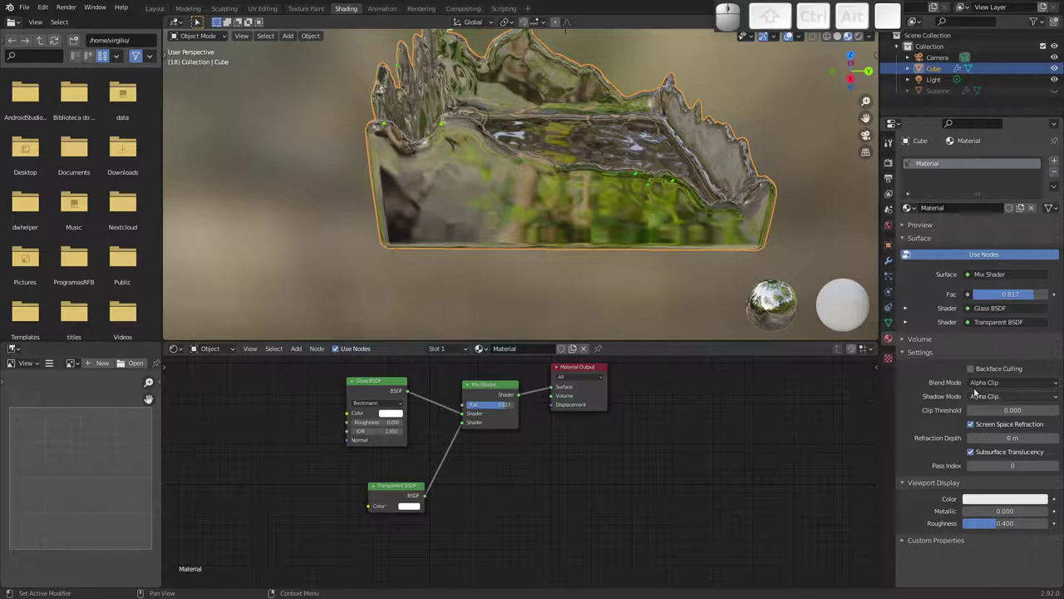
left_click_drag(507, 400, 545, 330)
left_click_drag(508, 401, 566, 252)
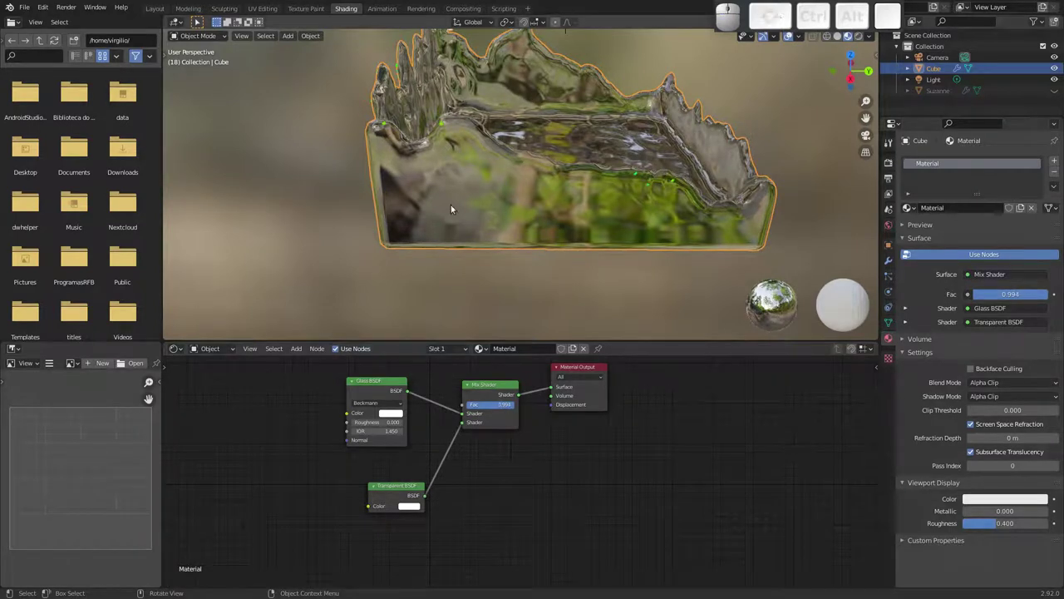
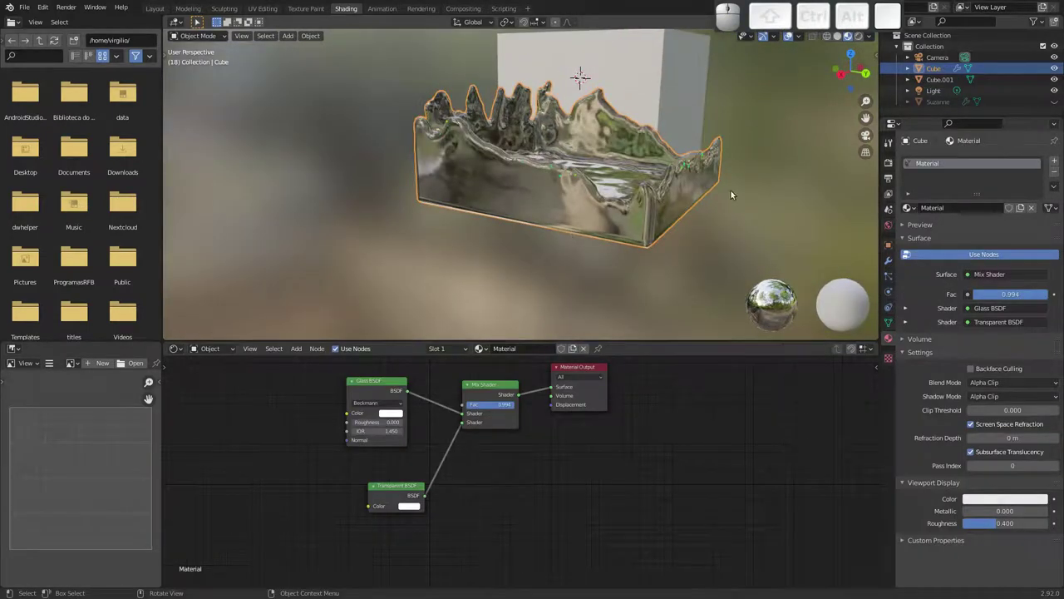
In Eevee render settings enable Screen Space Reflections, Ambient Occlusion and Bloom.
left_click(888, 161)
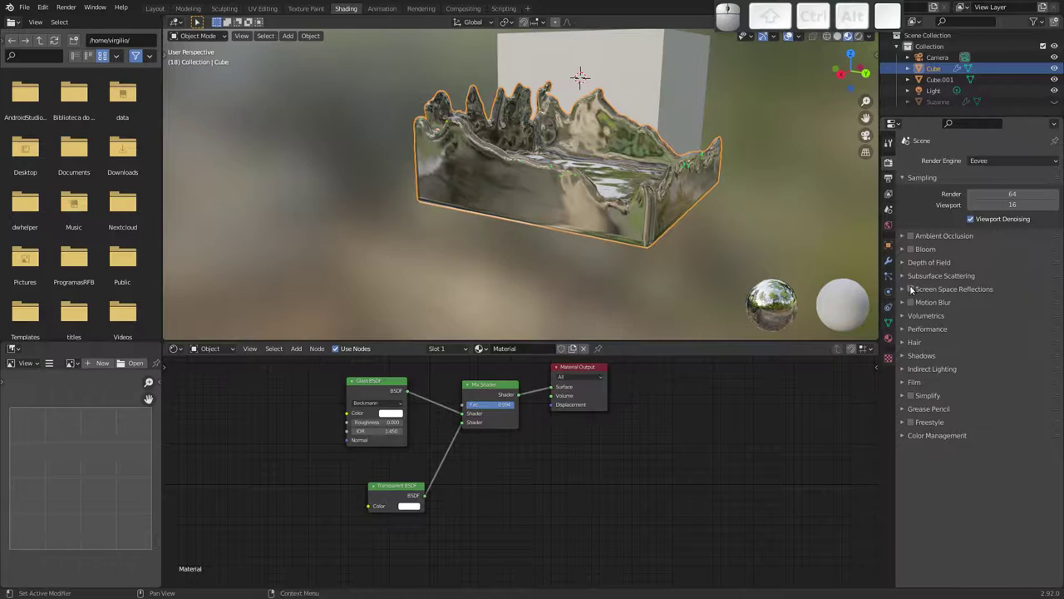
left_click(913, 290)
left_click_drag(648, 212, 855, 253)
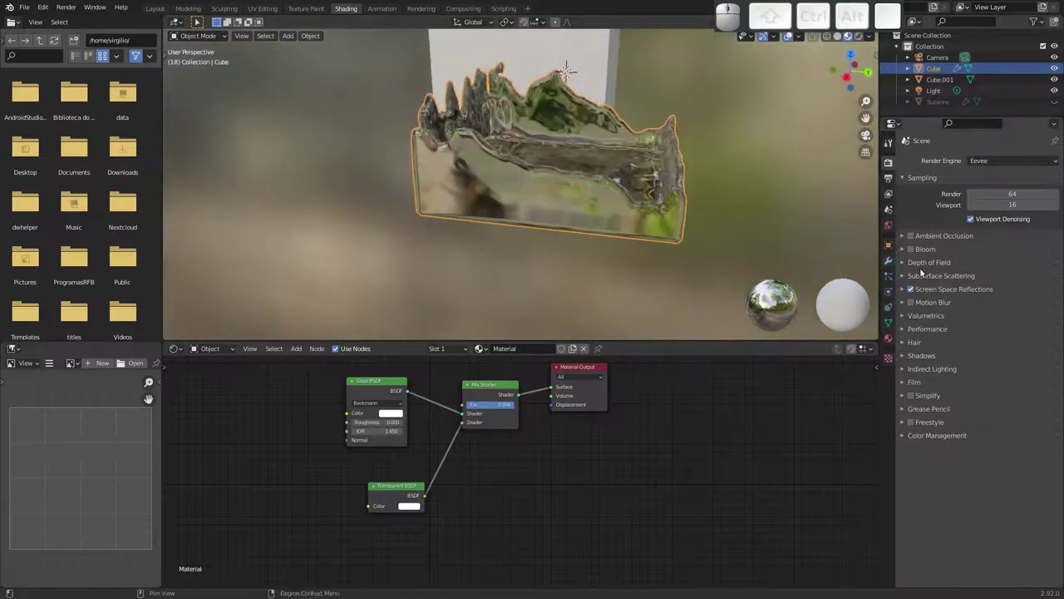
left_click(914, 237)
left_click(915, 252)
left_click_drag(610, 223, 835, 254)
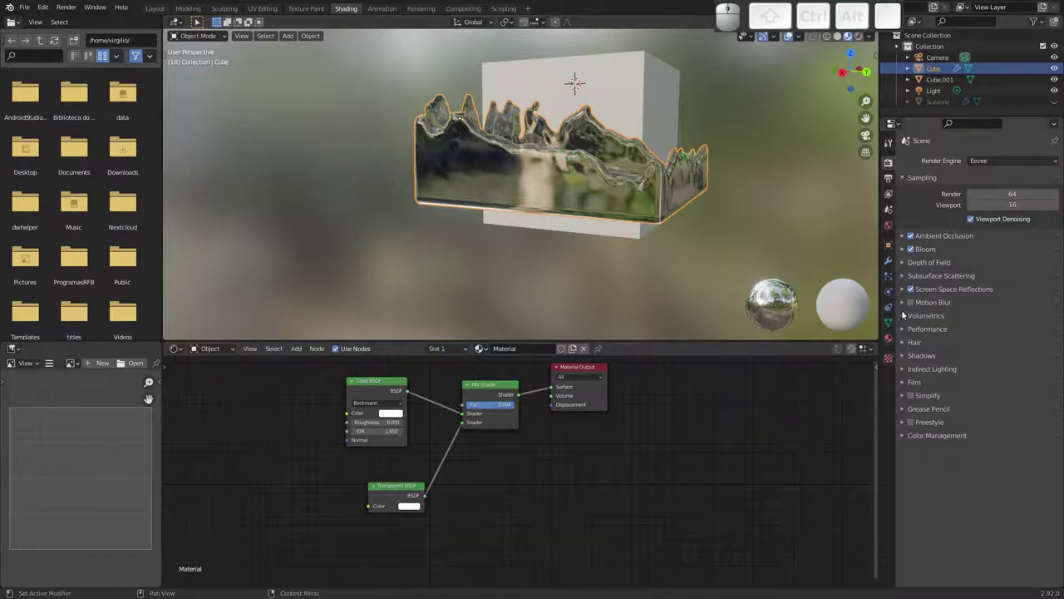
Enable Volumetric Shadows and expand the Shadows settings.
left_click(904, 318)
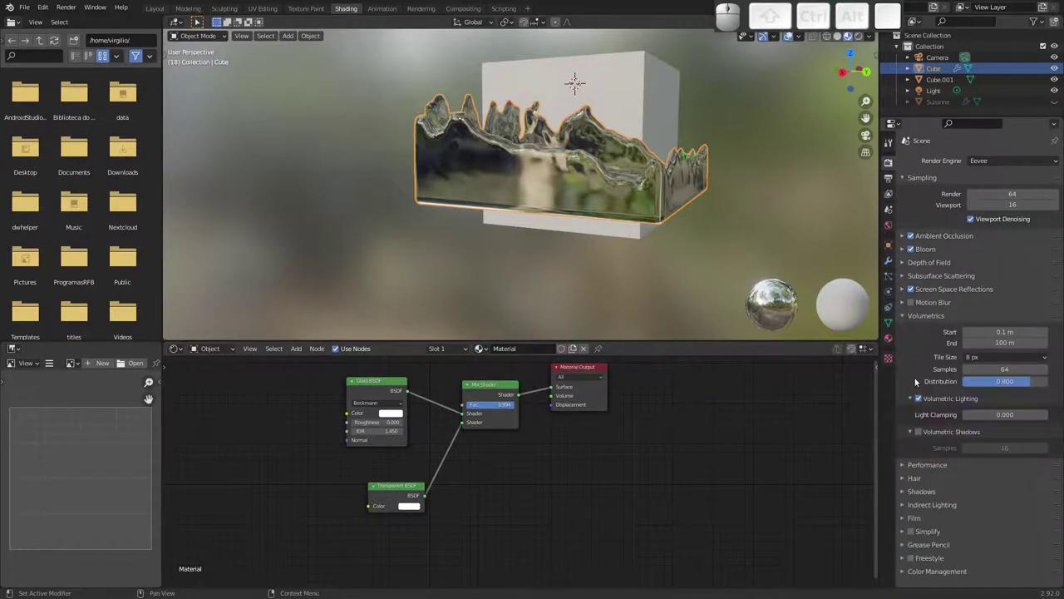
left_click(921, 428)
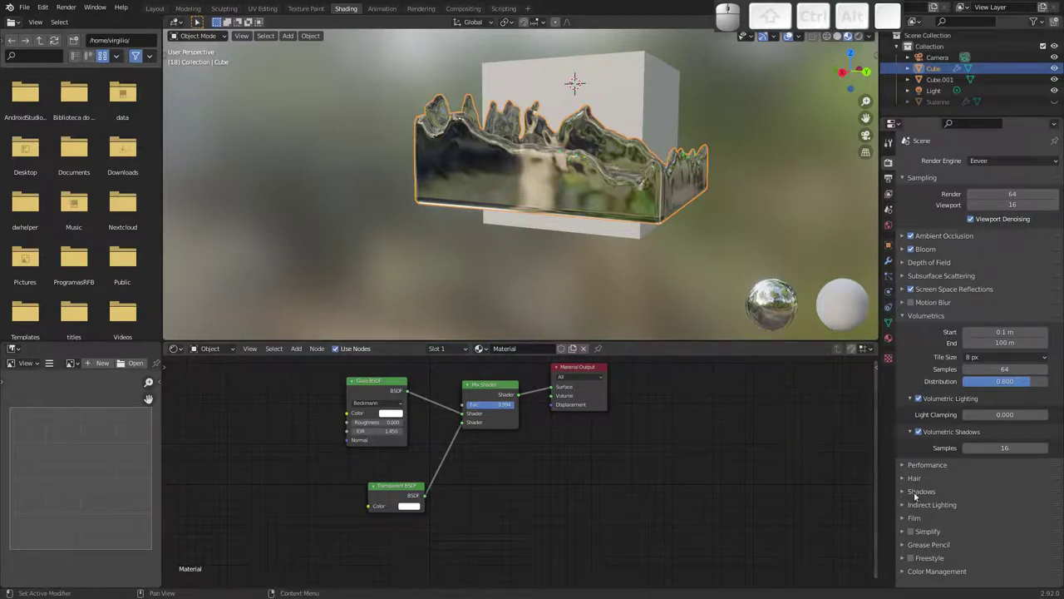
left_click(903, 492)
left_click(968, 536)
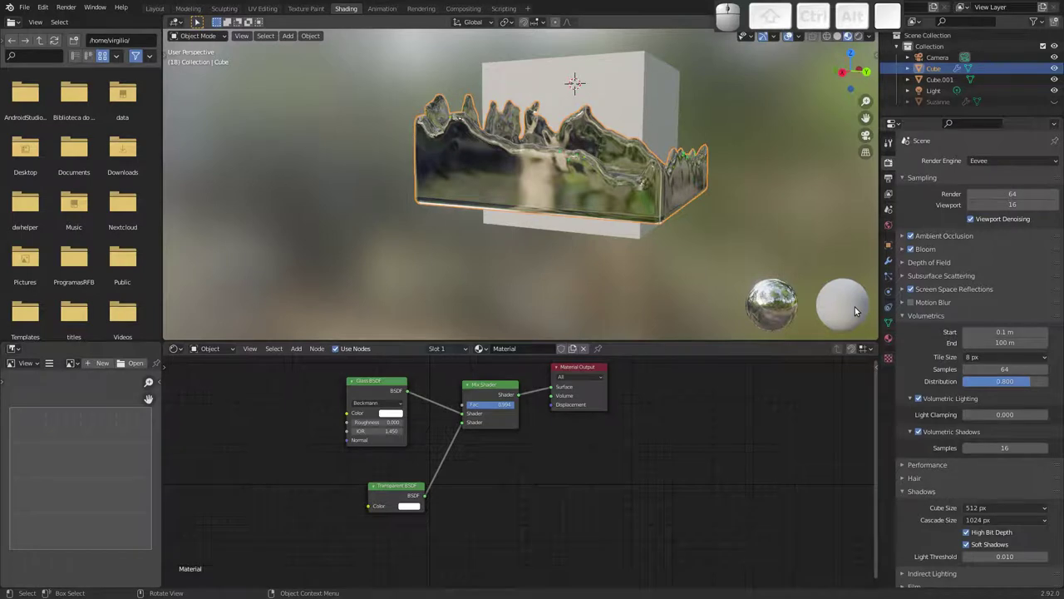
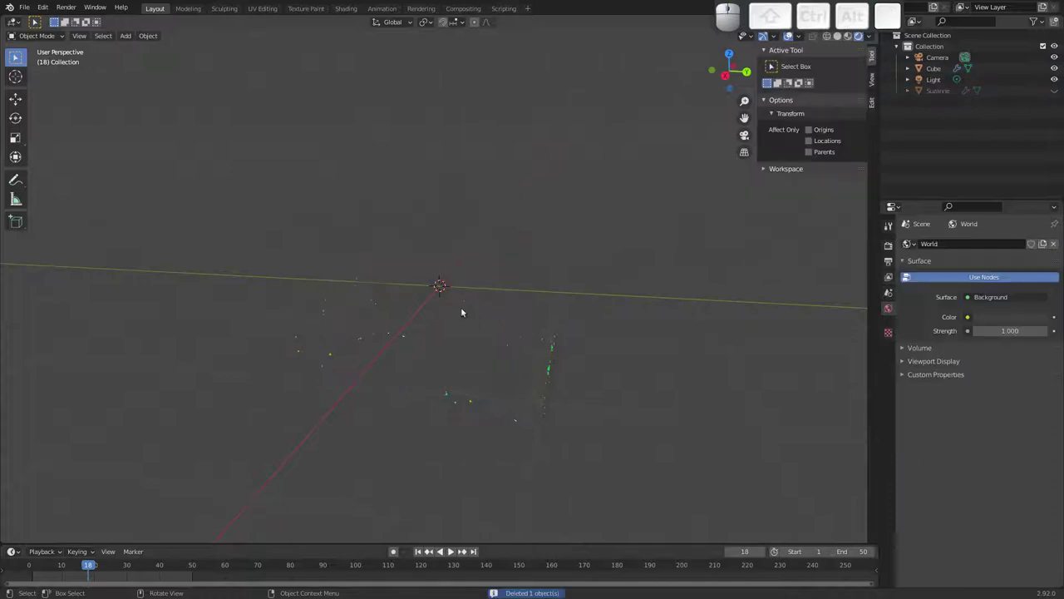
Start a new General file and orbit around the default cube.
middle_click(505, 310)
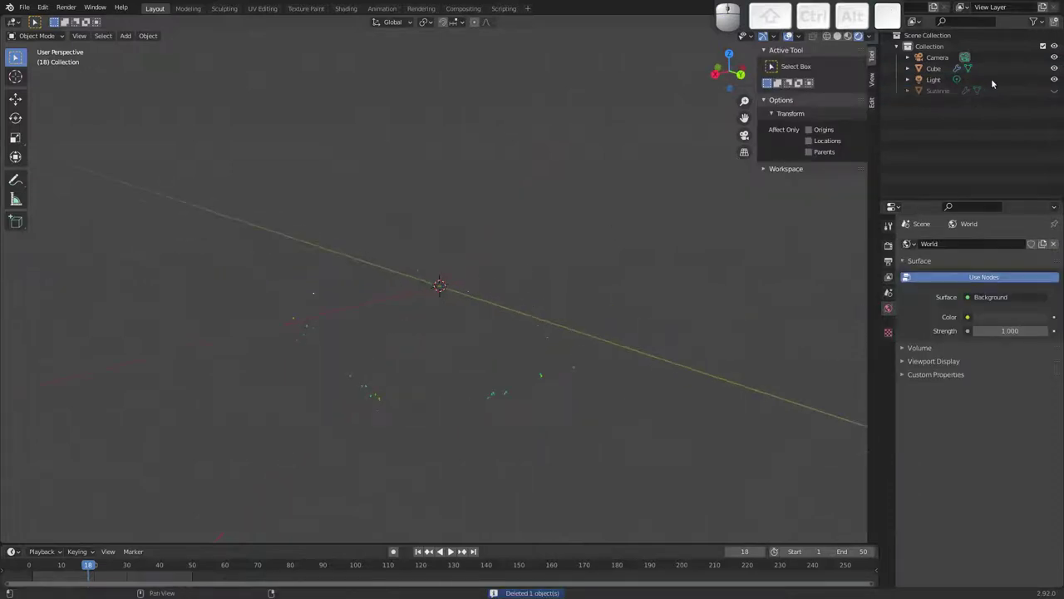
left_click(1054, 91)
left_click_drag(402, 298, 444, 296)
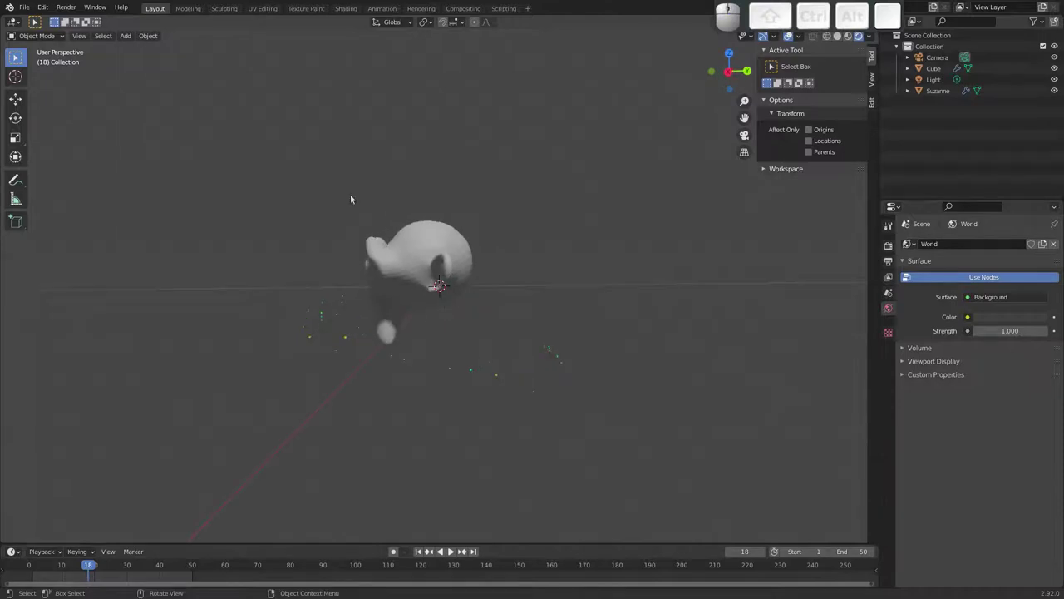
left_click(29, 12)
left_click(145, 18)
left_click(498, 316)
left_click_drag(434, 289, 436, 301)
left_click_drag(431, 291, 478, 280)
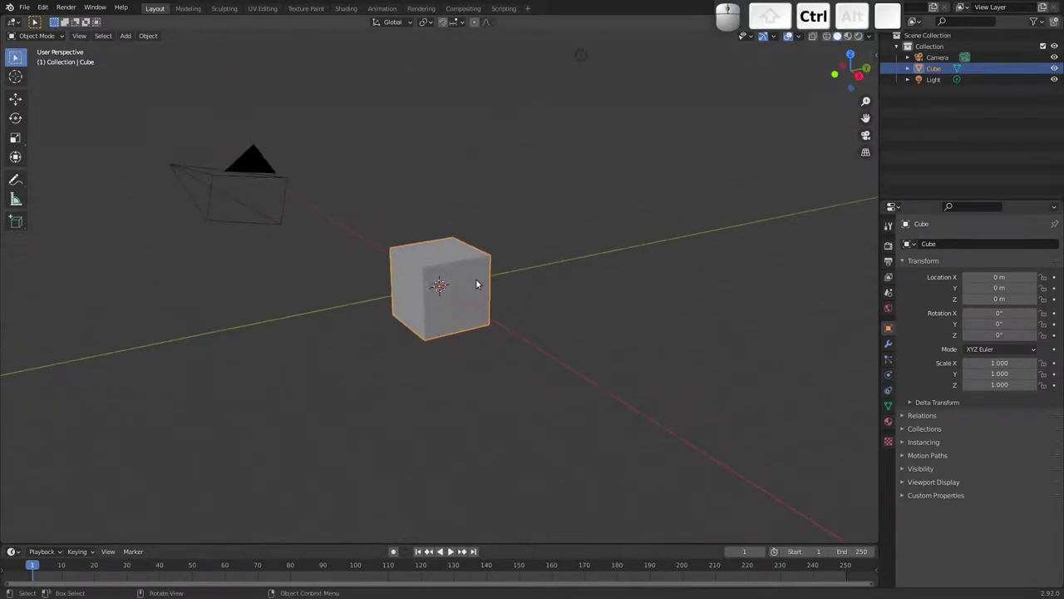
middle_click(482, 275)
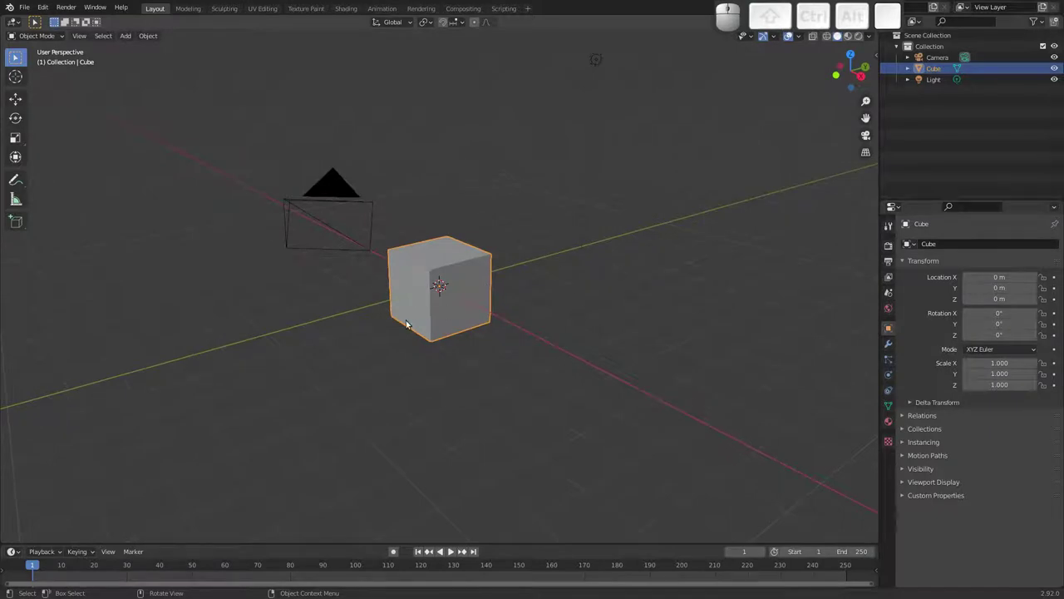
Search the F3 command menu for 'quick' effects.
key("F3")
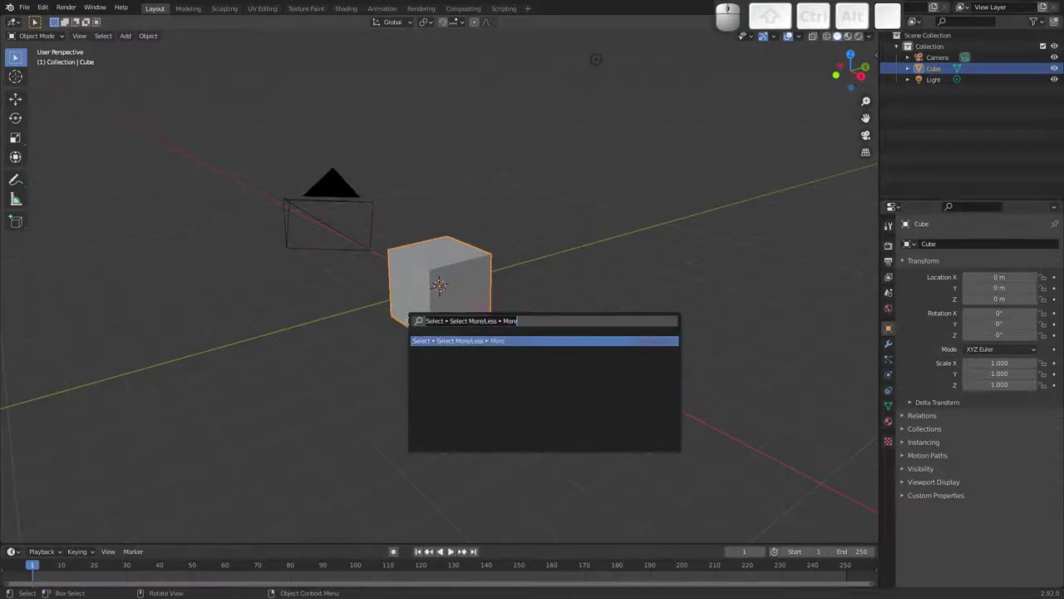
key("q")
key("u")
key("i")
key("c")
key("k")
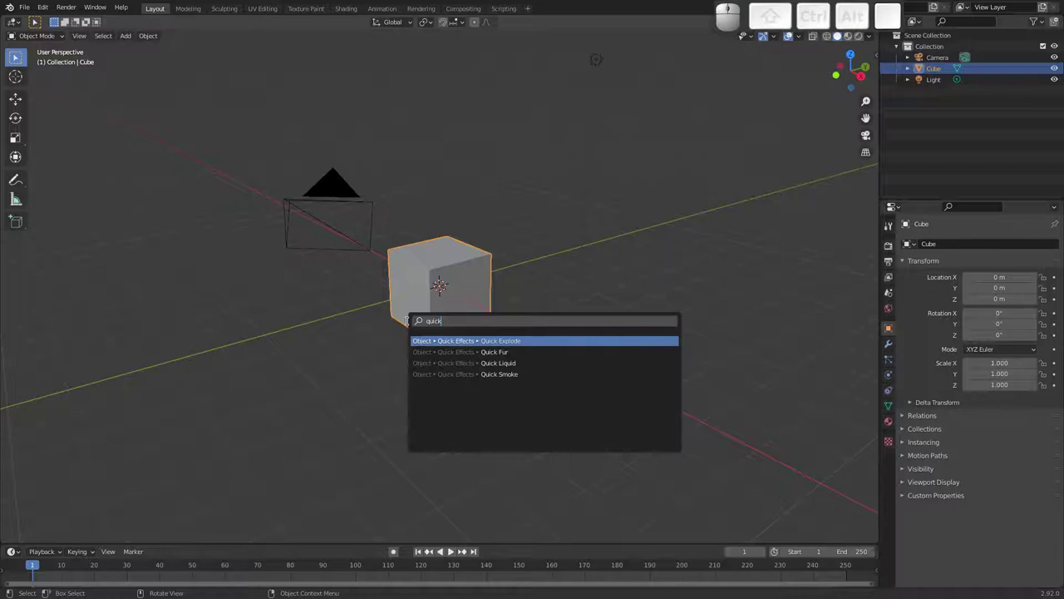
Pick Quick Smoke from the results, creating a Smoke Domain around the cube.
key("Down")
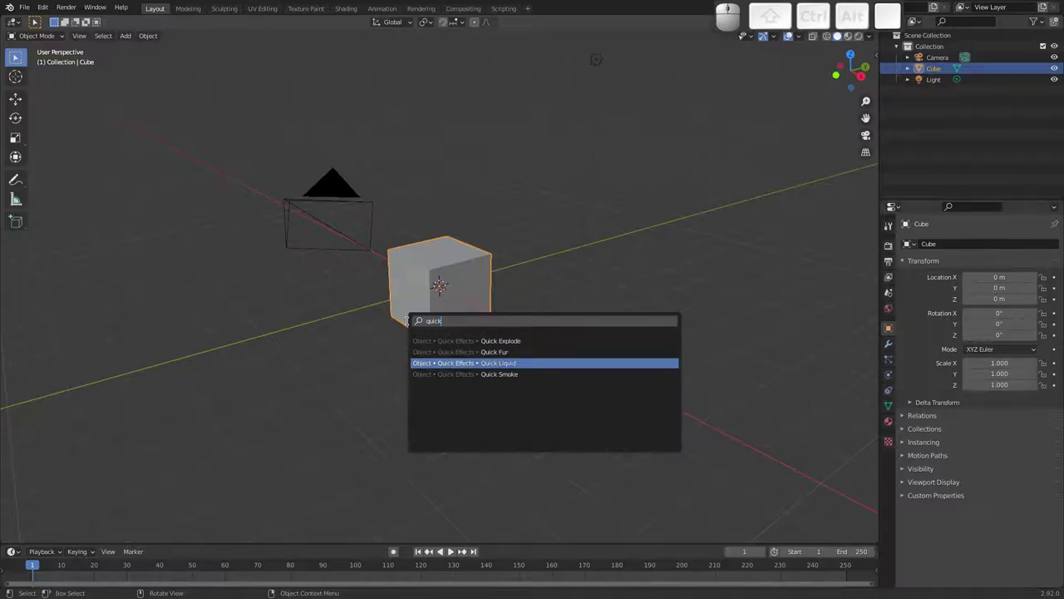
key("Down")
key("Up")
key("Down")
key("Up")
key("Down")
key("Up")
key("Down")
key("Up")
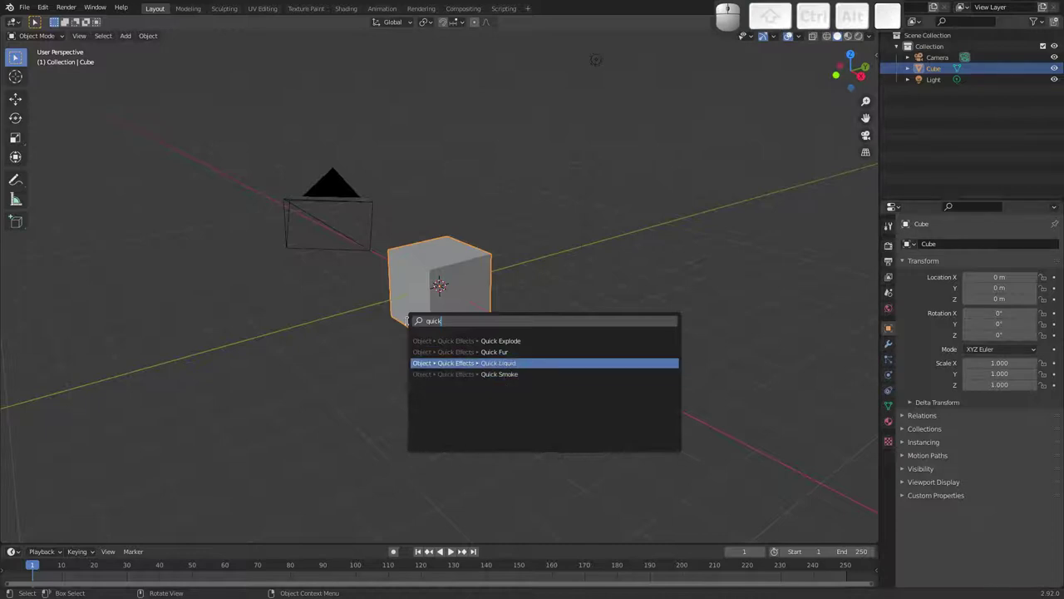
key("Down")
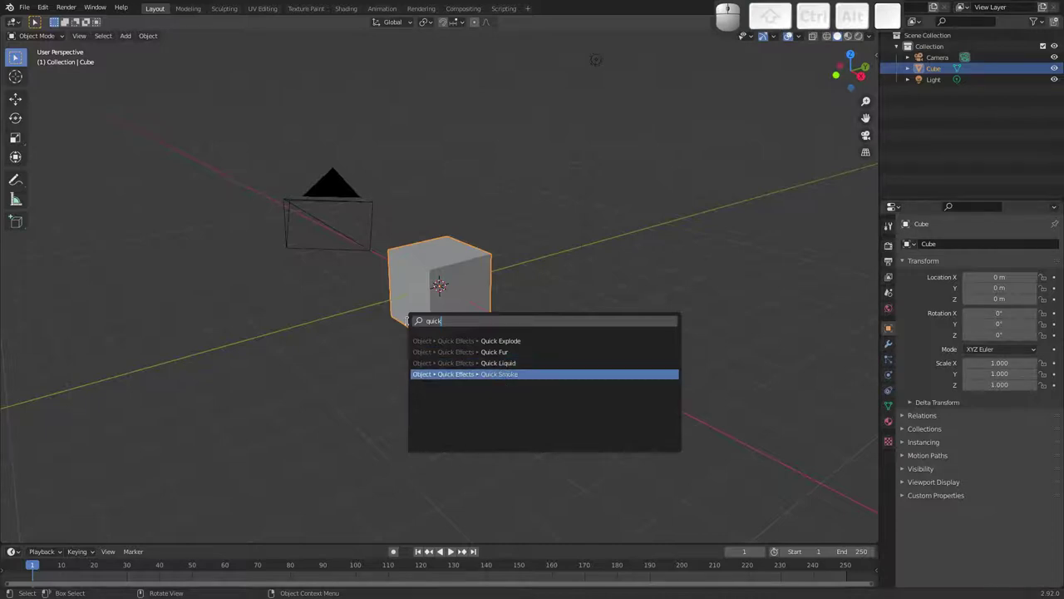
key("Return")
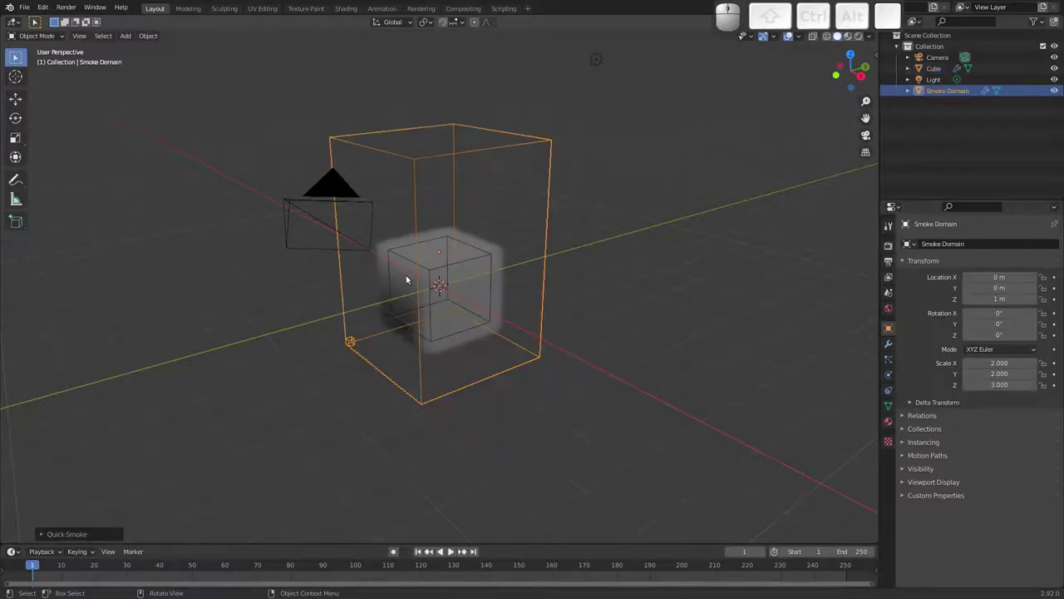
Show the cube's Physics settings and play the smoke rising in the domain.
middle_click(404, 297)
left_click(448, 265)
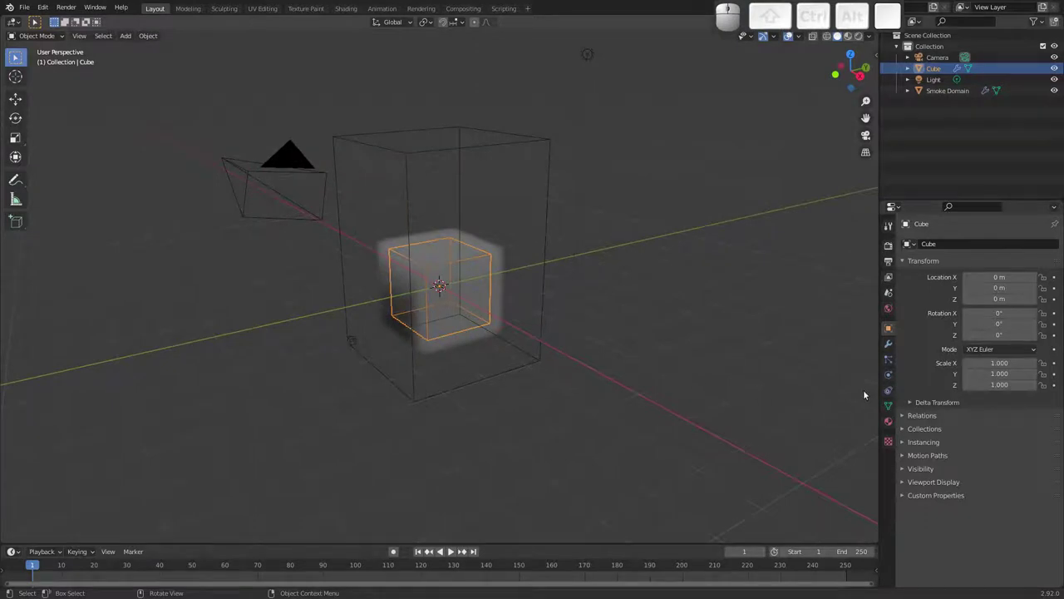
left_click(888, 371)
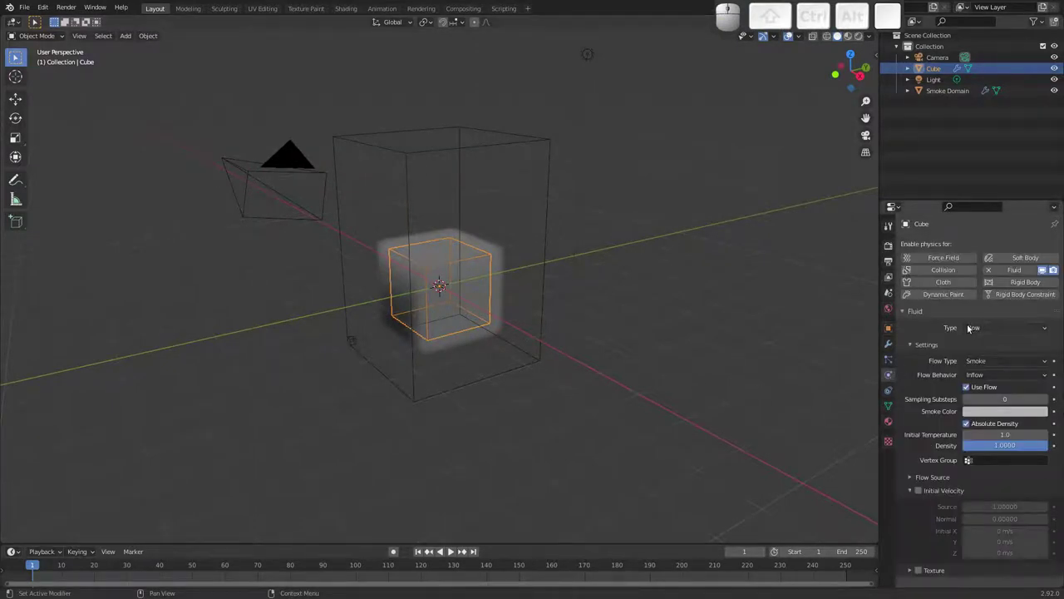
left_click(547, 307)
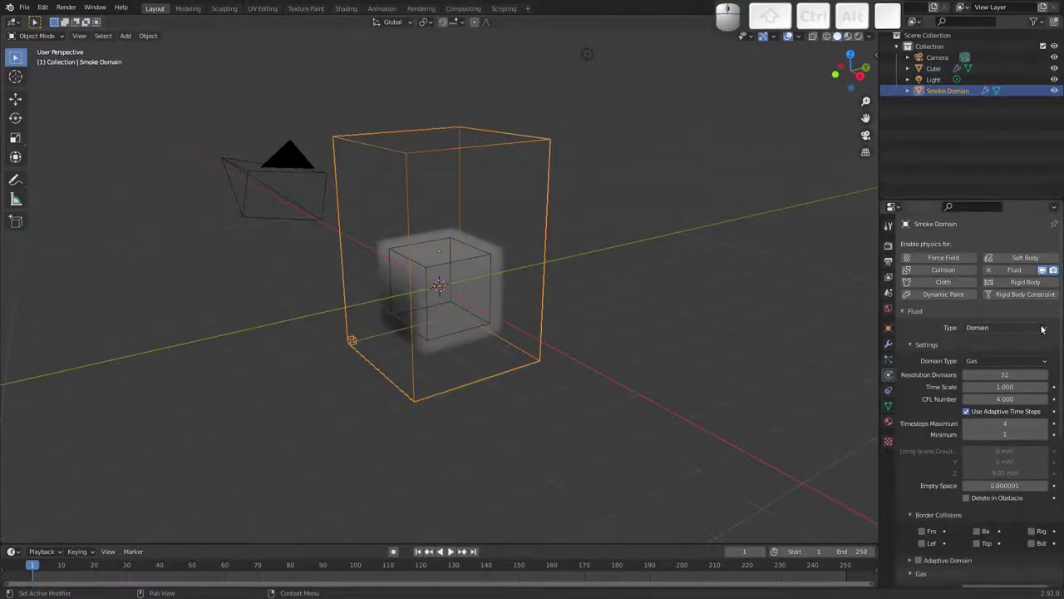
key("space")
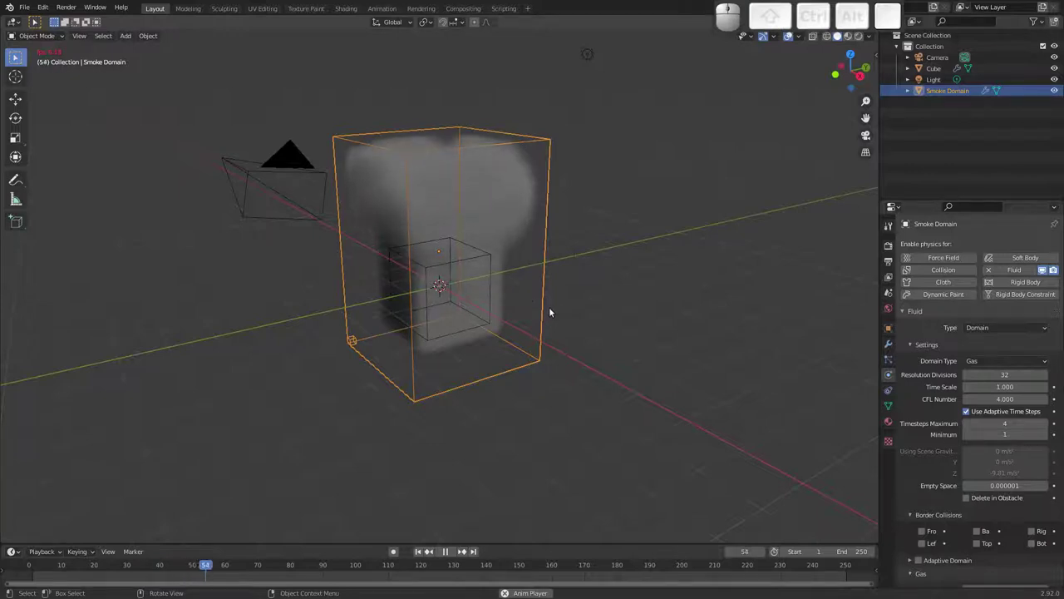
key("Escape")
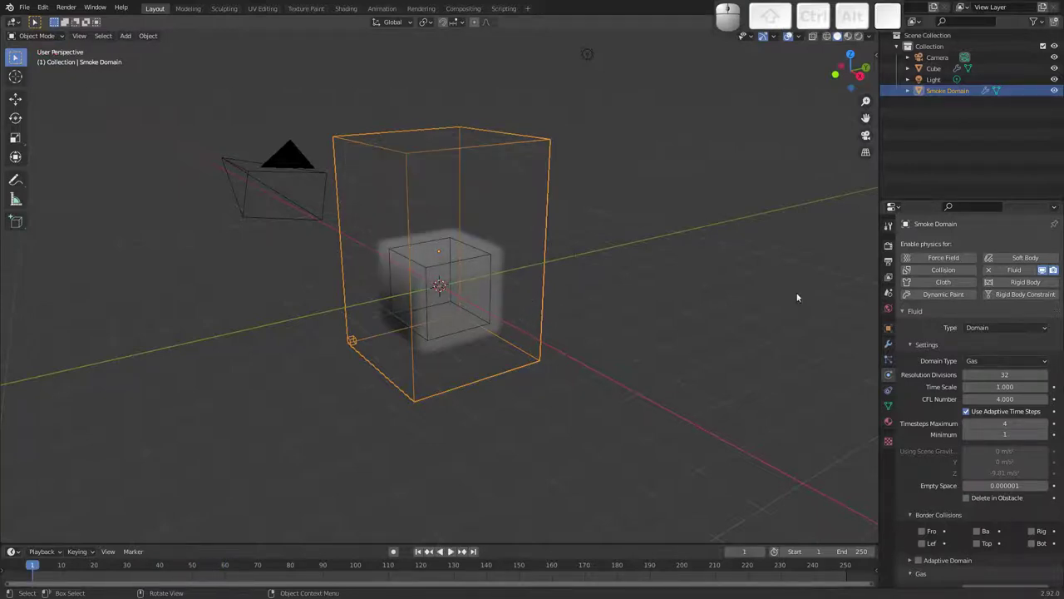
Set the cube's Flow Type to Fire + Smoke and play the simulation to around frame 14.
left_click(478, 256)
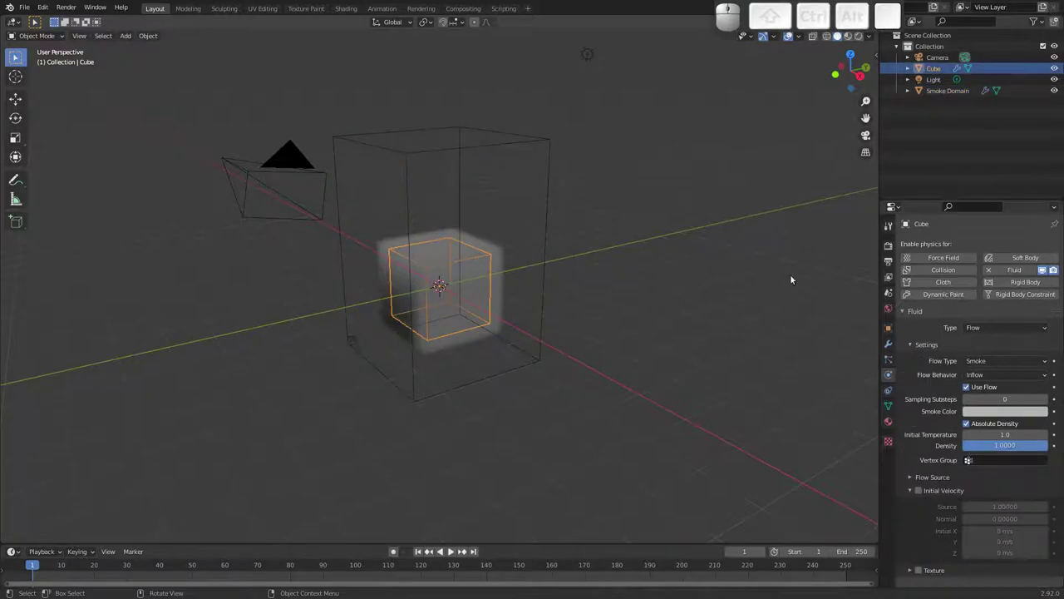
left_click(988, 358)
left_click(997, 381)
key("space")
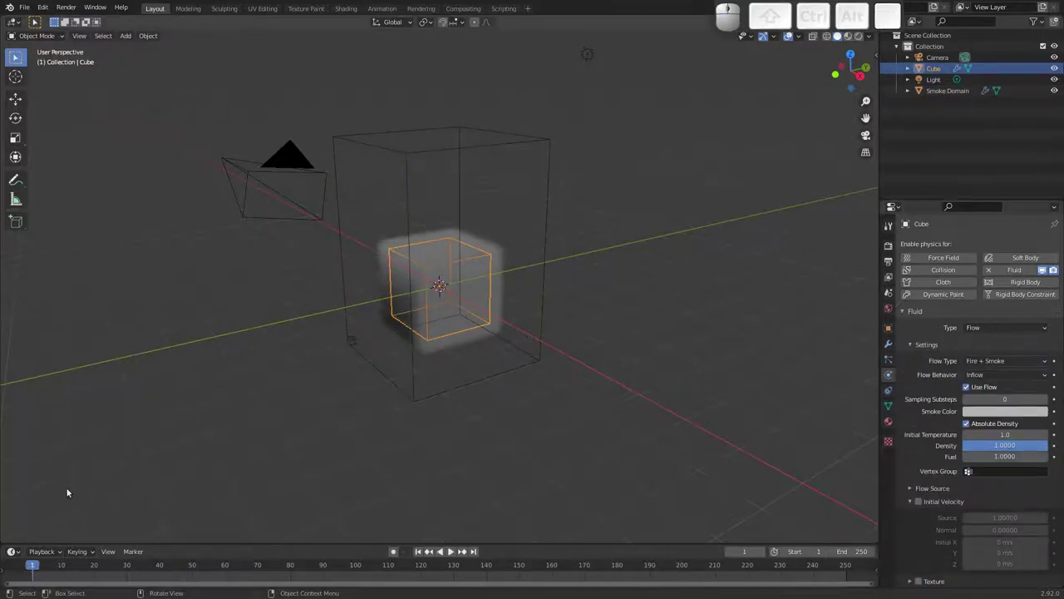
left_click(33, 560)
key("space")
key("space")
key("F3")
key("Escape")
left_click(26, 7)
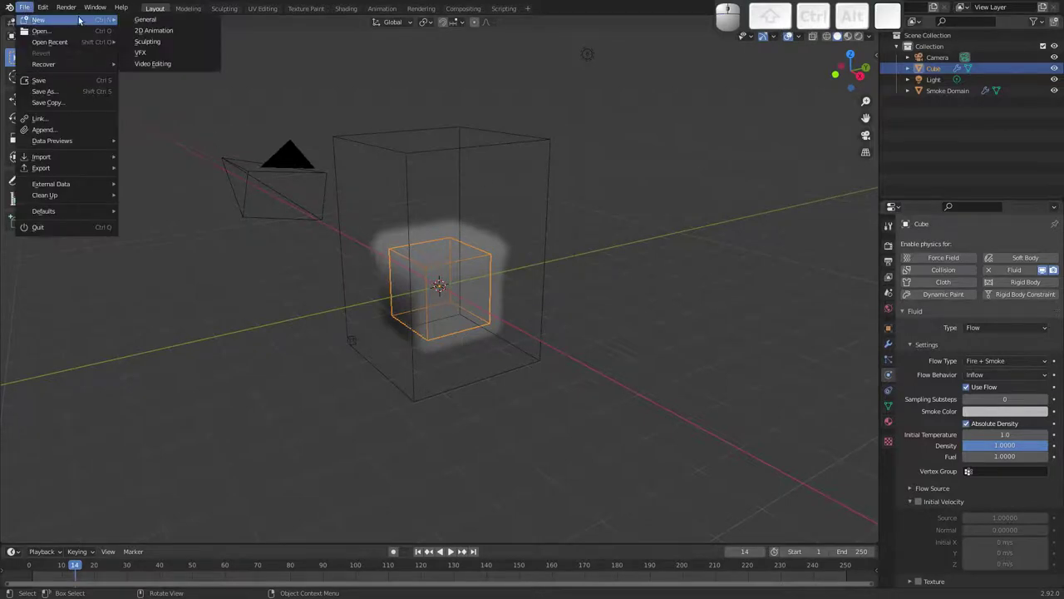
Start a new General scene and run Quick Liquid on the cube, creating a Liquid Domain.
left_click(150, 21)
left_click(496, 321)
left_click_drag(455, 290, 436, 285)
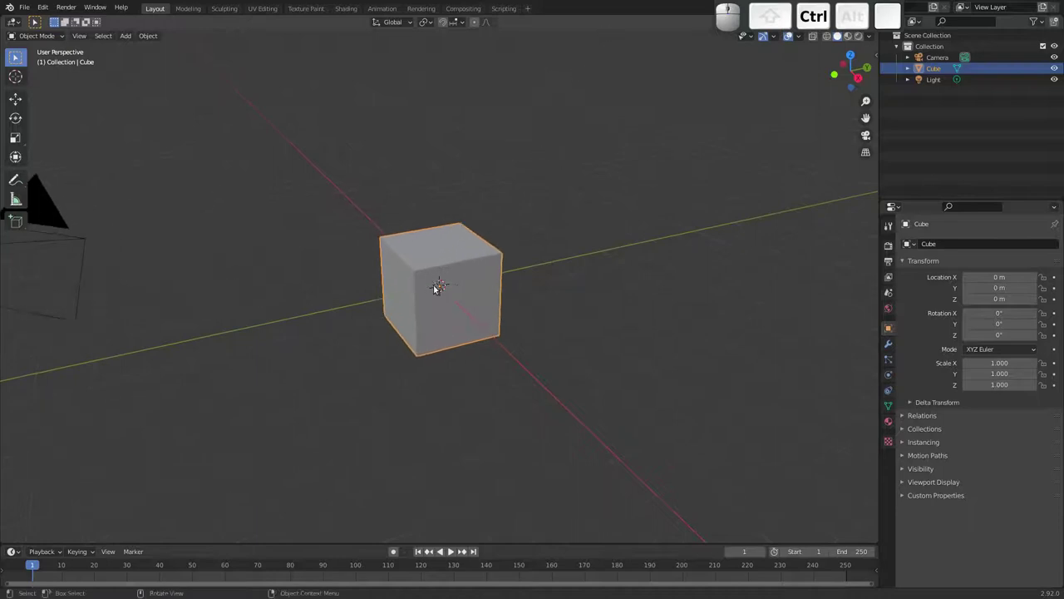
key("F3")
key("q")
key("u")
key("i")
key("Down")
key("Return")
Play the liquid particles falling, reset to frame 1 and face the domain front on.
left_click_drag(347, 291, 326, 273)
key("space")
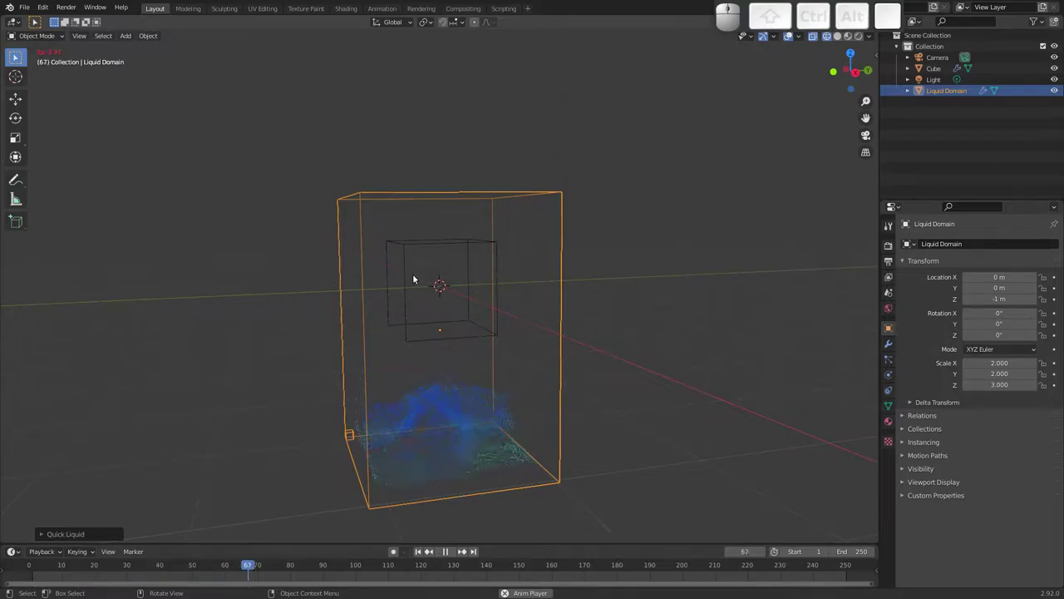
left_click(560, 198)
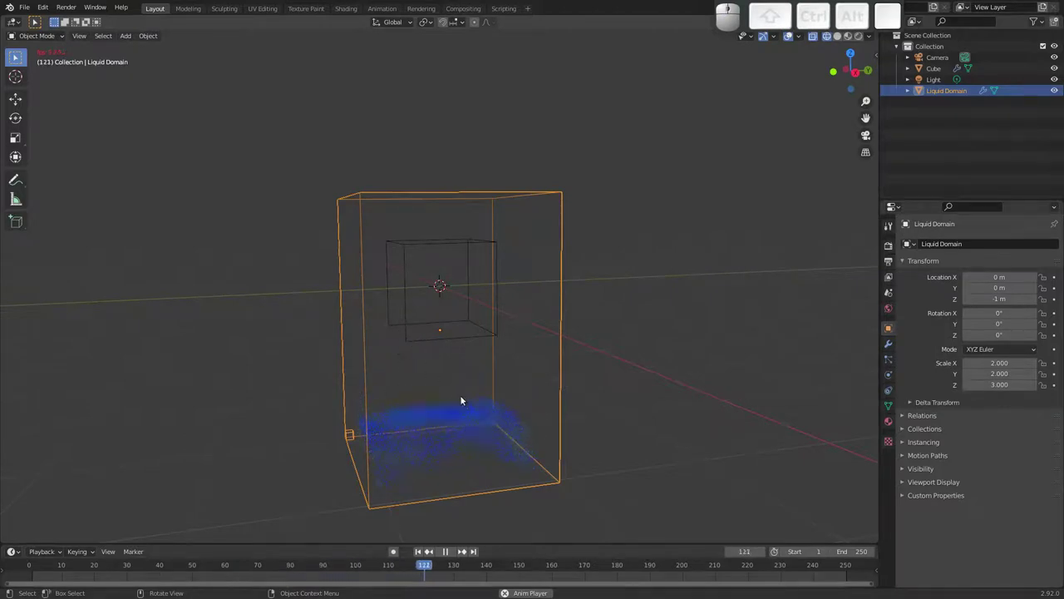
key("Escape")
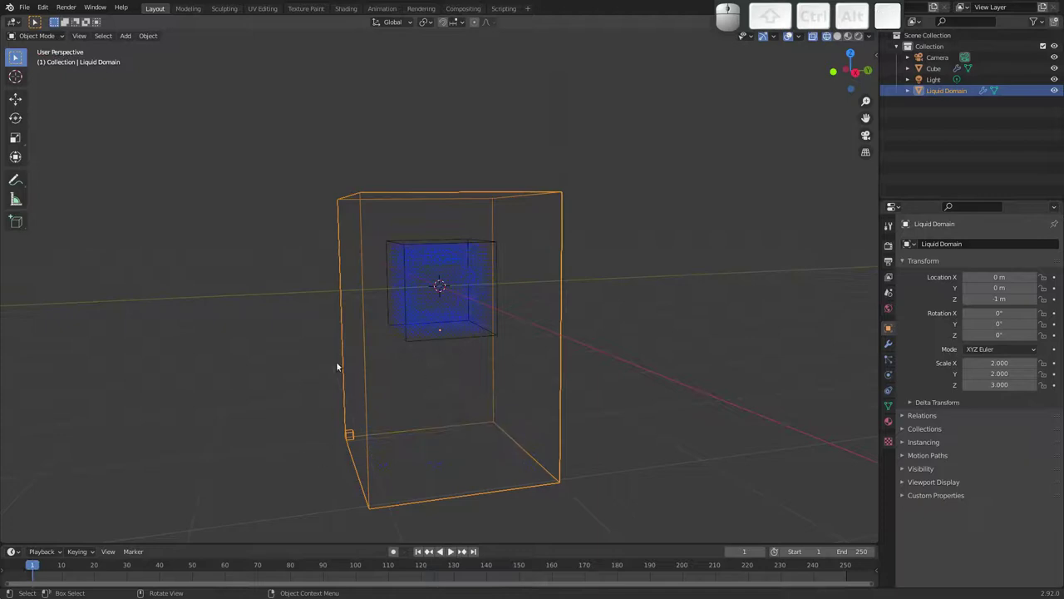
left_click(425, 331)
left_click_drag(420, 332, 418, 344)
Zoom into the liquid domain and add a Plane to the scene.
left_click_drag(419, 333, 425, 282)
left_click(429, 283)
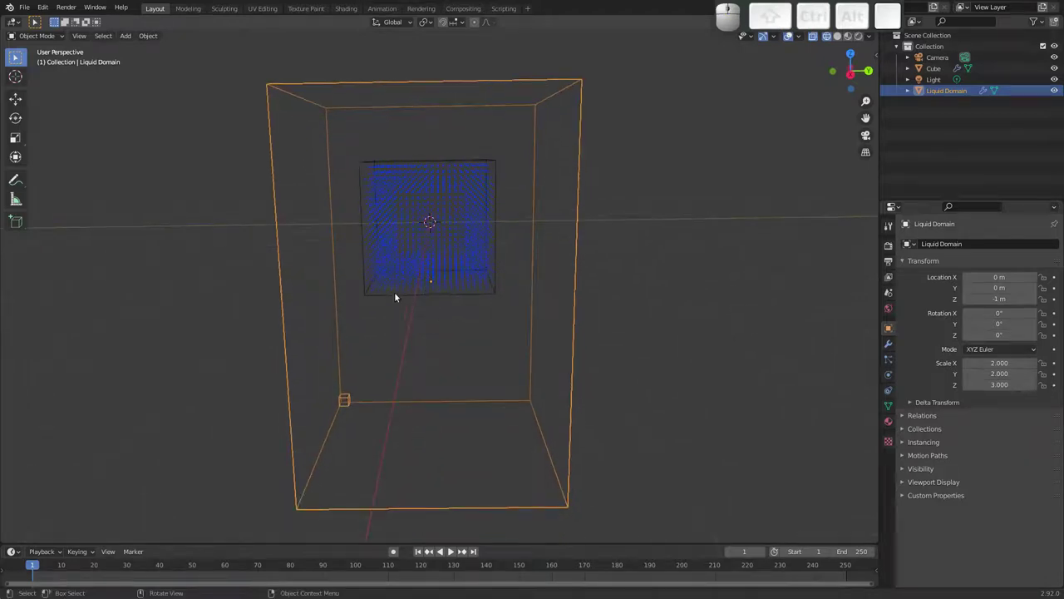
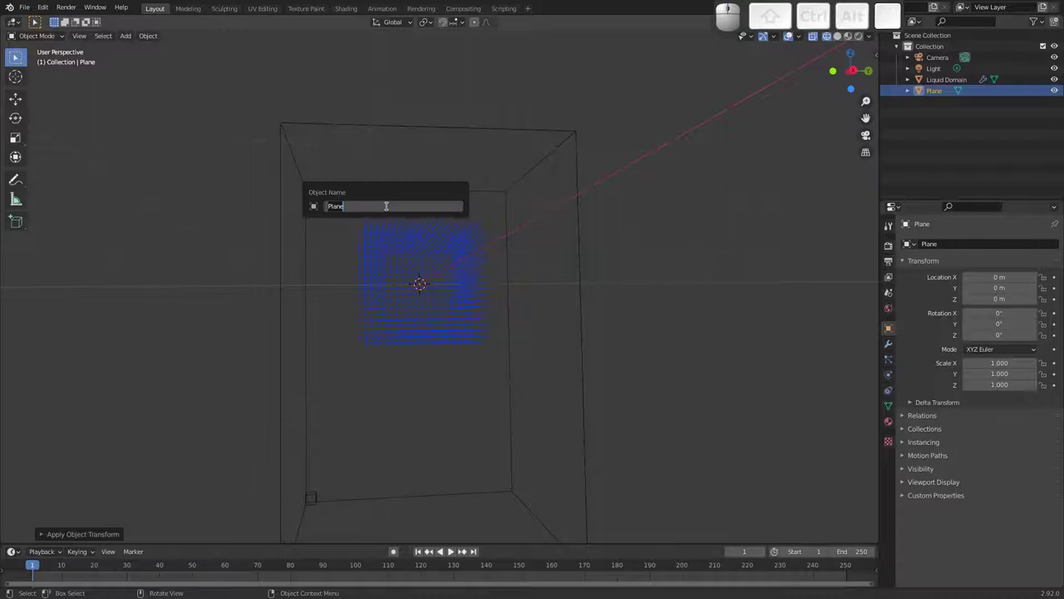
Rename the new plane to Emissor.
key("shift+e")
key("shift+m")
key("shift+i")
key("shift+s")
key("shift+o")
key("shift+Return")
left_click_drag(401, 234, 411, 242)
left_click_drag(411, 235, 414, 233)
middle_click(415, 228)
Enable Fluid physics on Emissor as a Flow object with Flow Type Liquid.
left_click(892, 387)
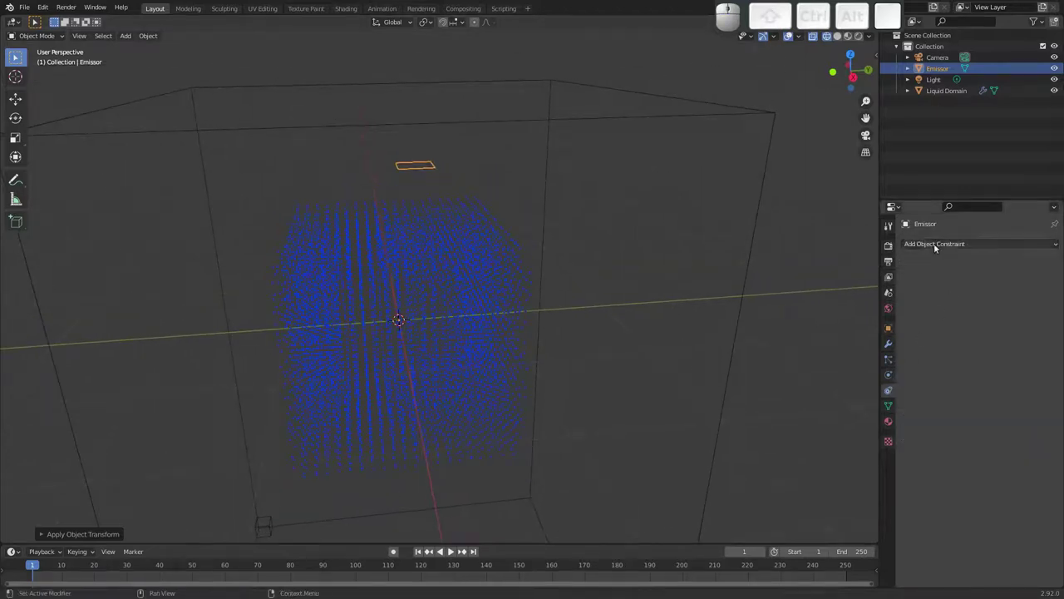
left_click(893, 371)
left_click(1026, 268)
left_click(989, 322)
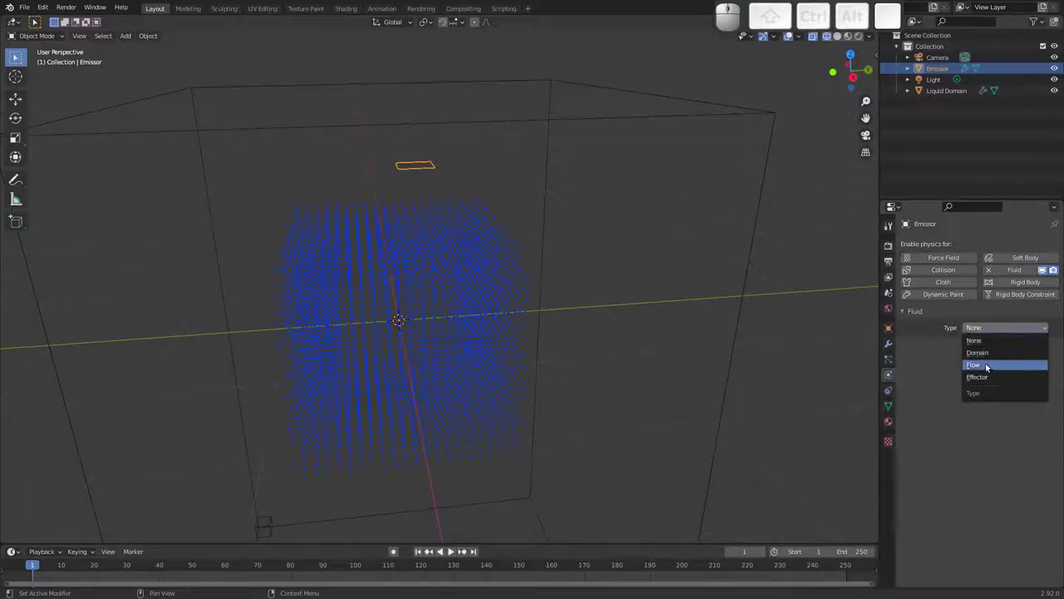
left_click(983, 363)
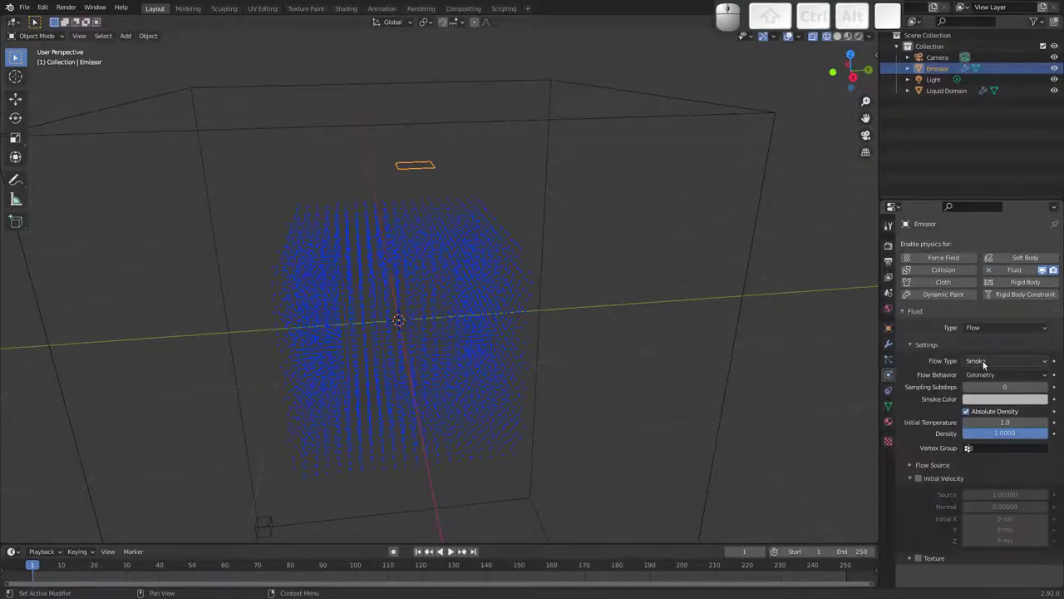
left_click(988, 359)
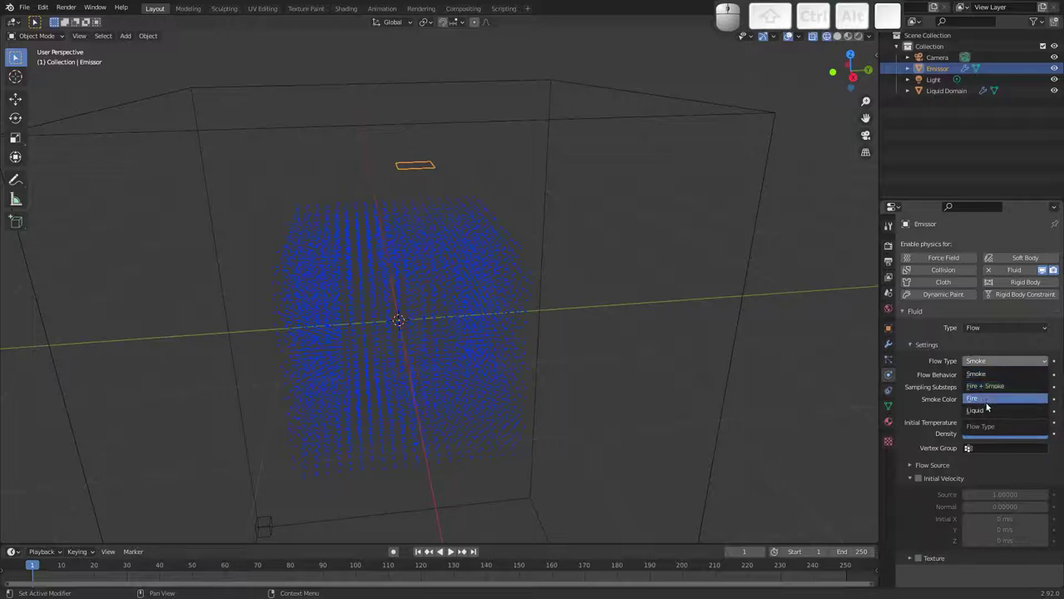
left_click(985, 410)
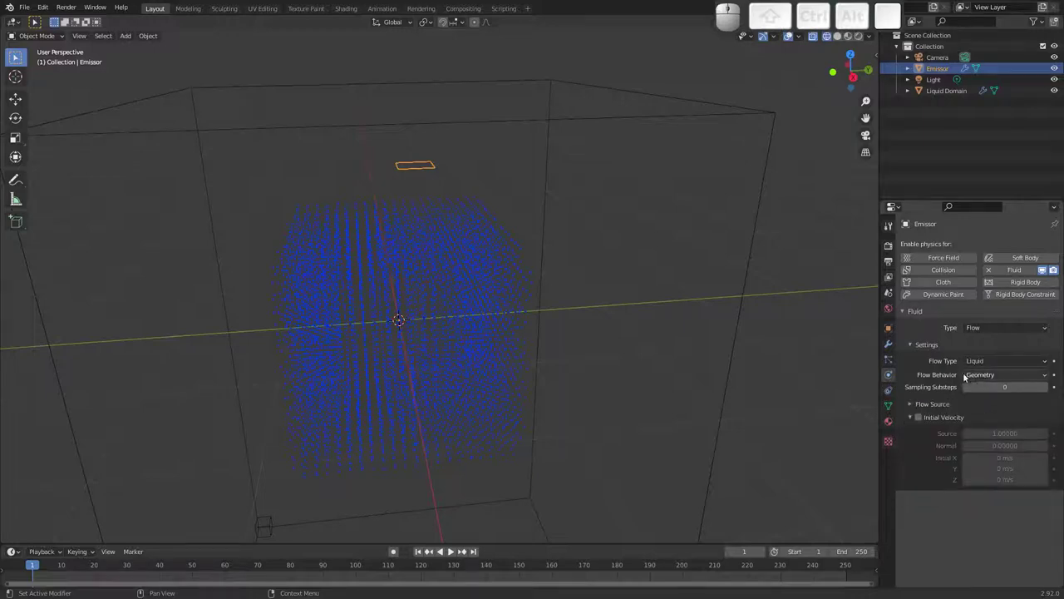
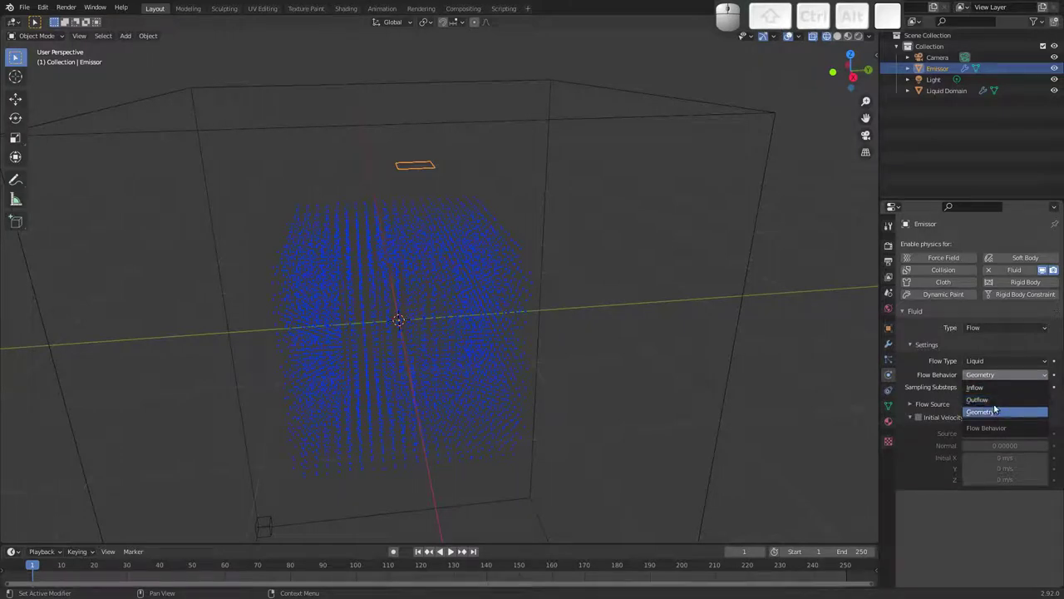
Set Emissor's flow behavior to Inflow and orbit around the domain.
left_click(987, 387)
left_click_drag(534, 271, 501, 254)
left_click_drag(503, 271, 456, 260)
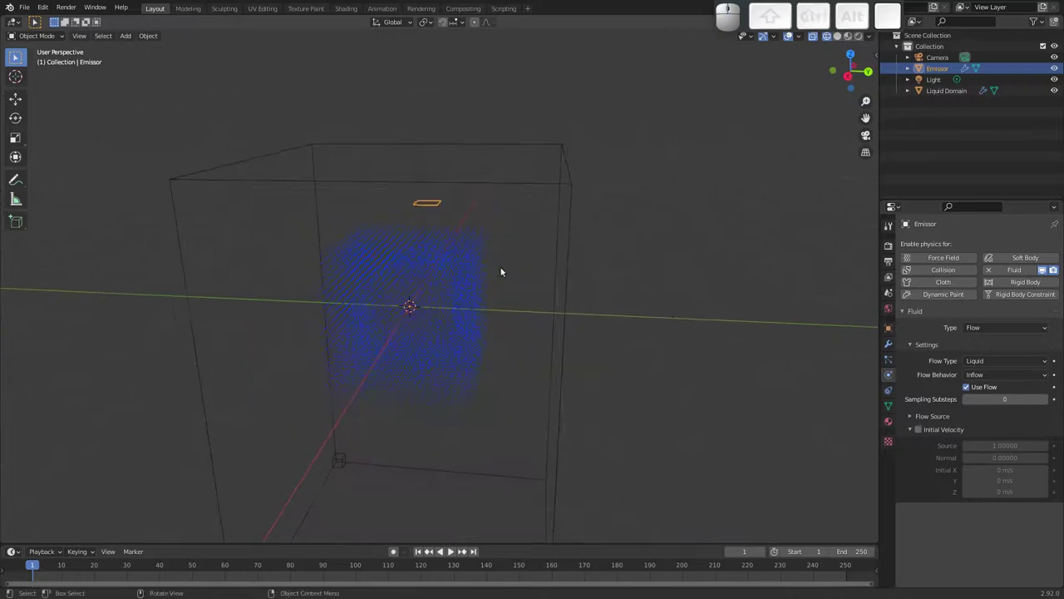
left_click_drag(495, 264, 560, 223)
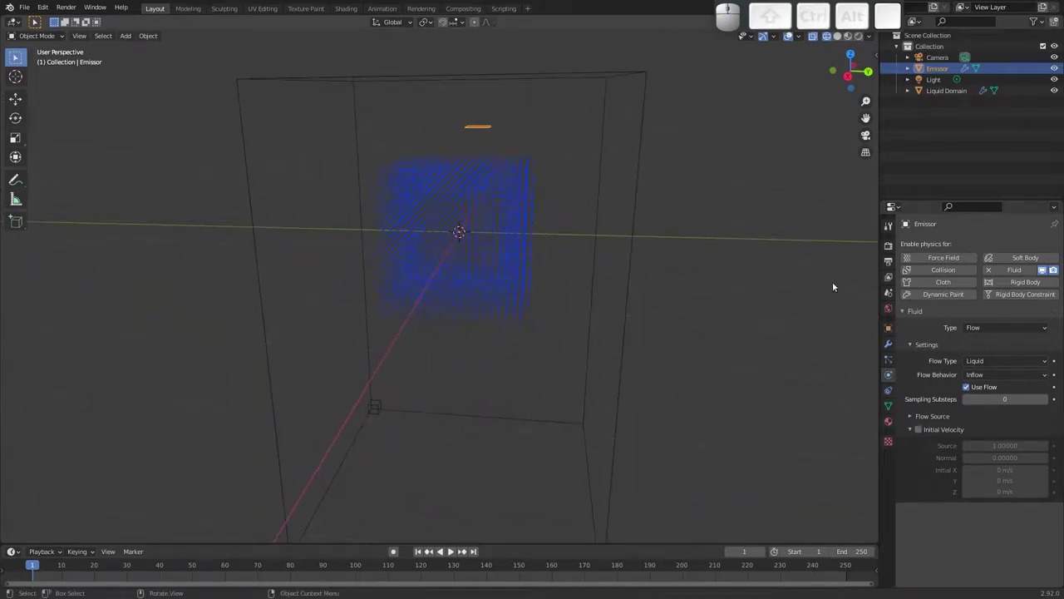
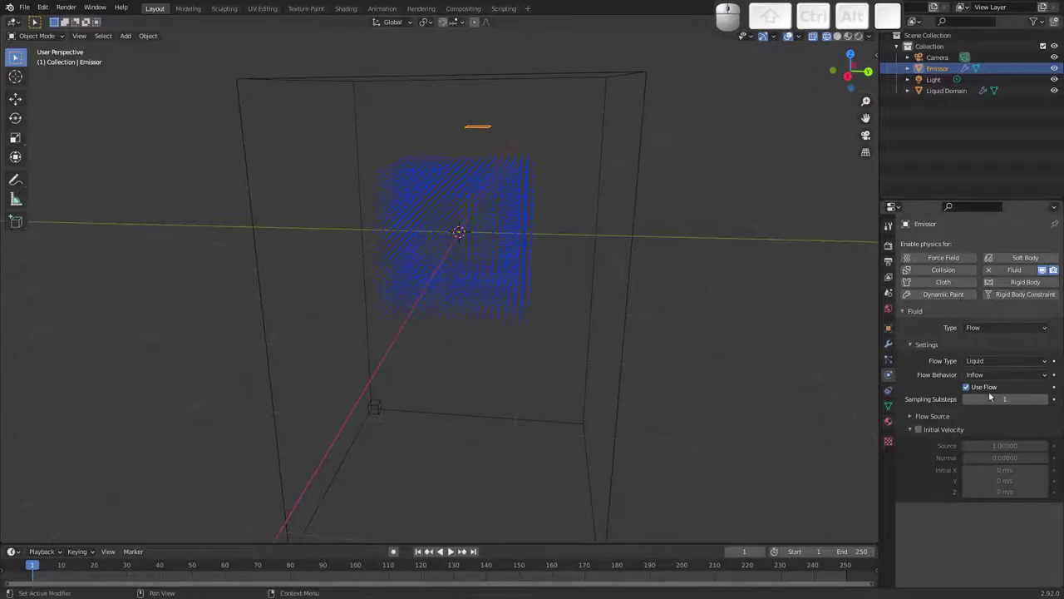
Select Liquid Domain and Free All its baked cache so no liquid particles remain.
key("space")
key("space")
left_click(625, 299)
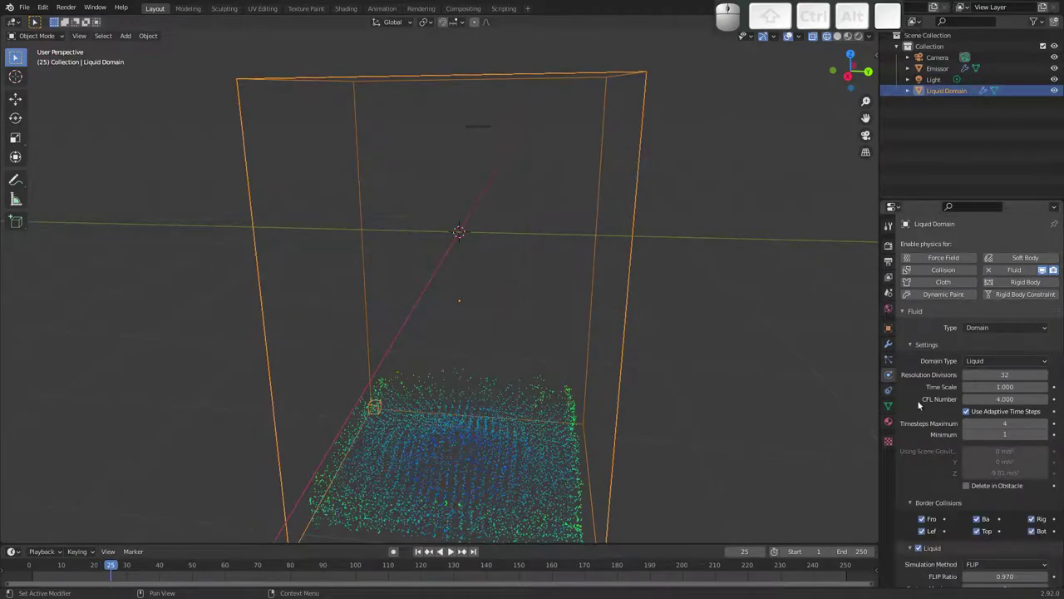
left_click_drag(959, 496, 958, 508)
left_click(987, 513)
left_click(995, 550)
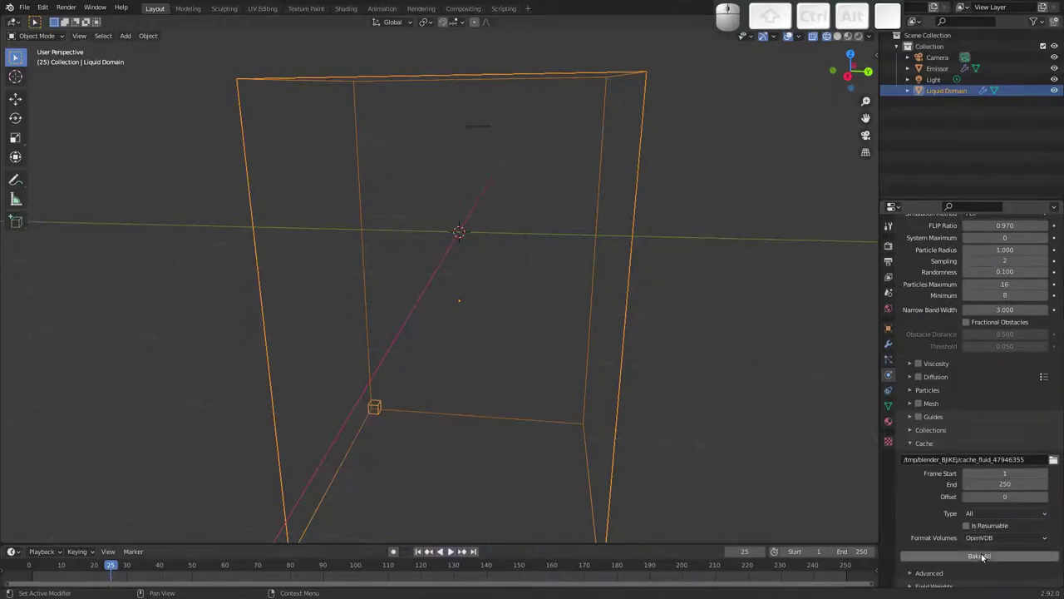
left_click_drag(963, 350, 945, 372)
middle_click(939, 356)
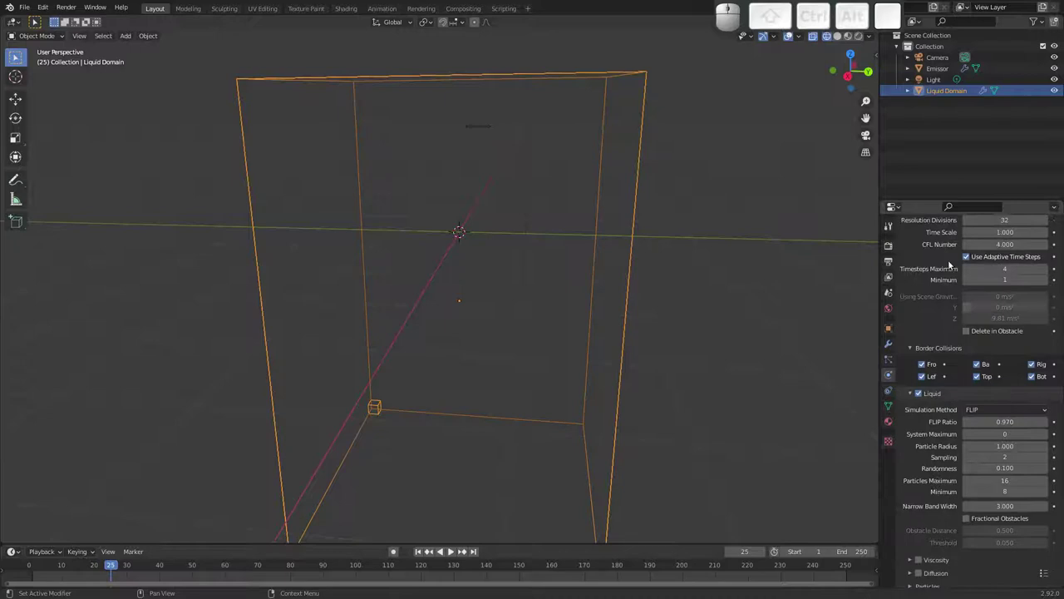
middle_click(962, 301)
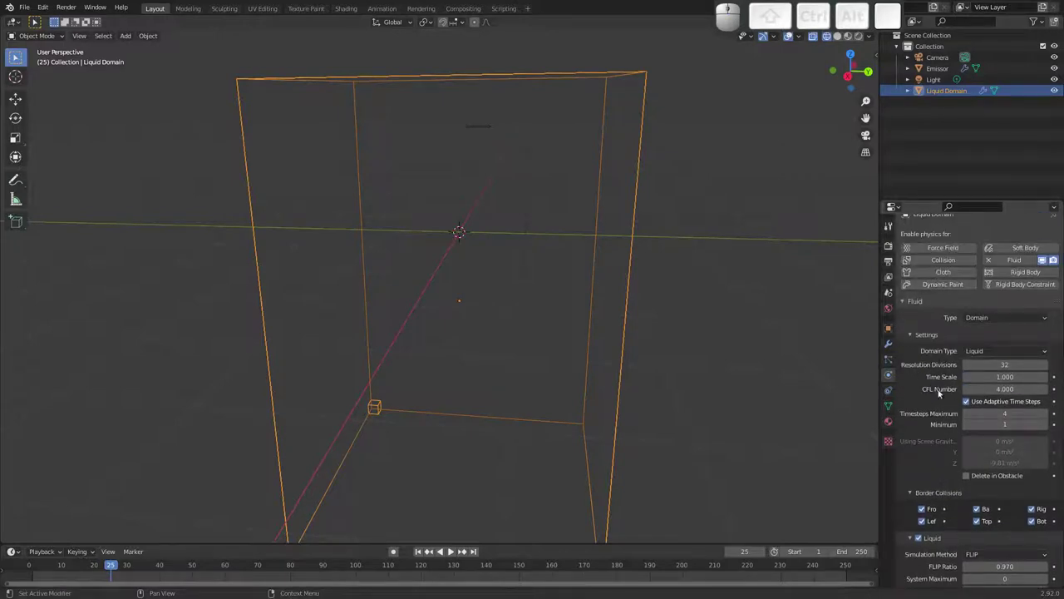
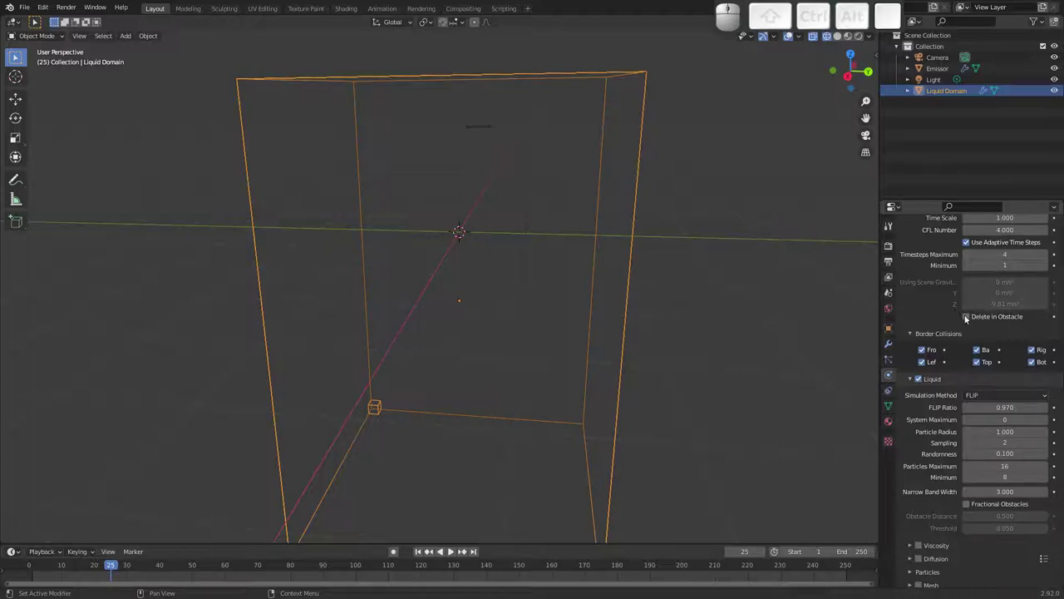
Change the domain's liquid Simulation Method from FLIP to APIC.
left_click_drag(949, 437, 968, 274)
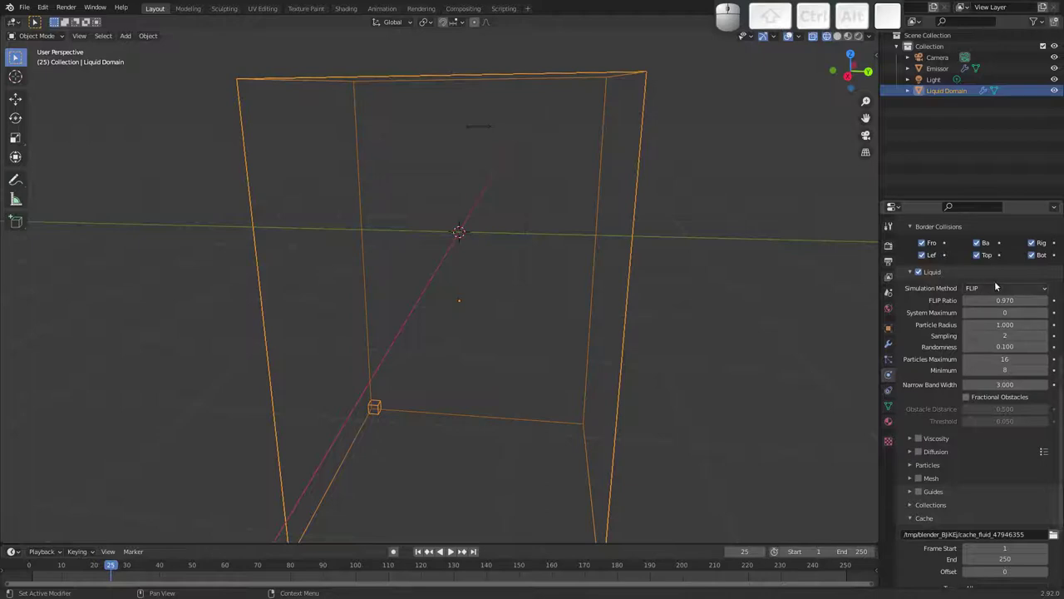
left_click(986, 292)
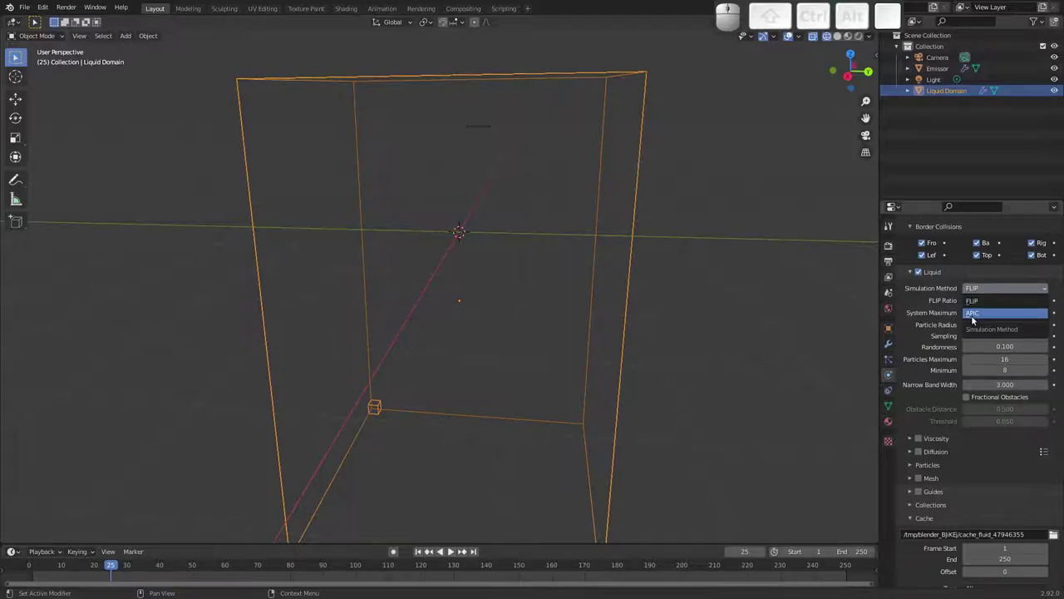
left_click(975, 314)
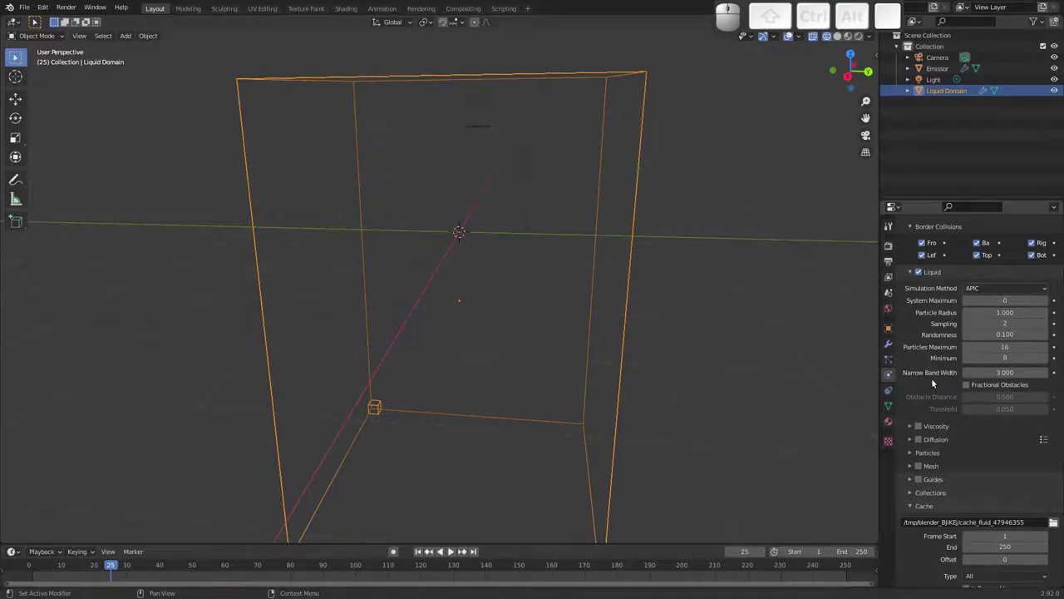
left_click_drag(944, 434, 945, 383)
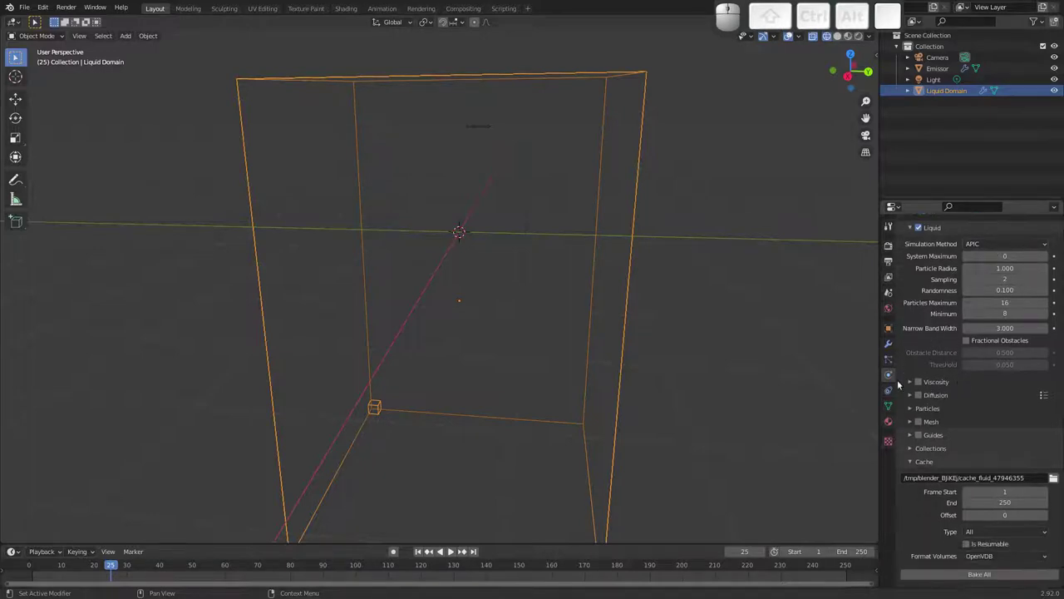
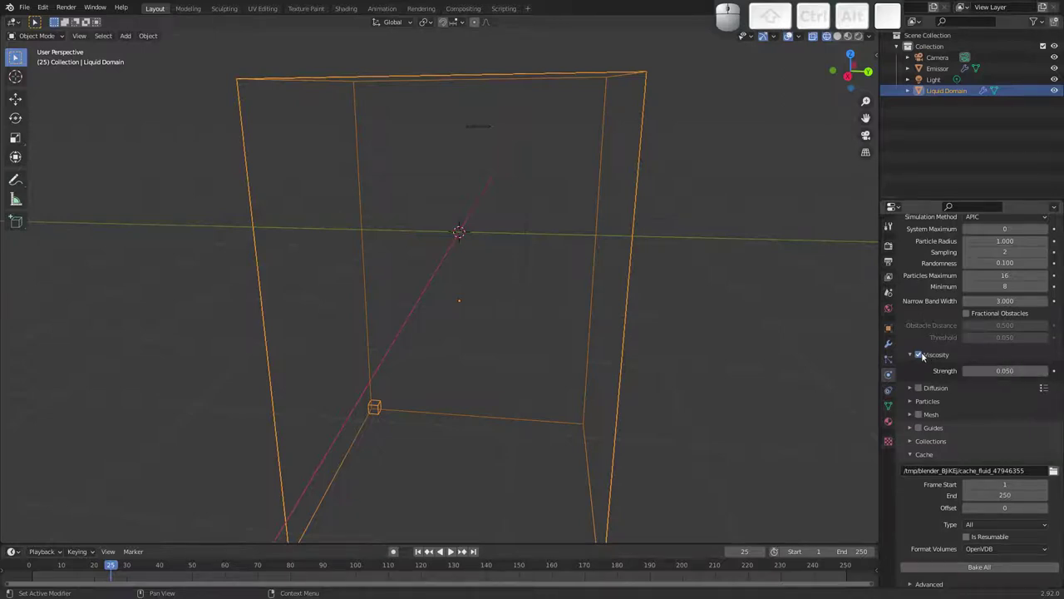
Turn viscosity off and enable Spray, Foam and Bubble particles on the domain.
left_click(922, 351)
left_click_drag(934, 404, 914, 364)
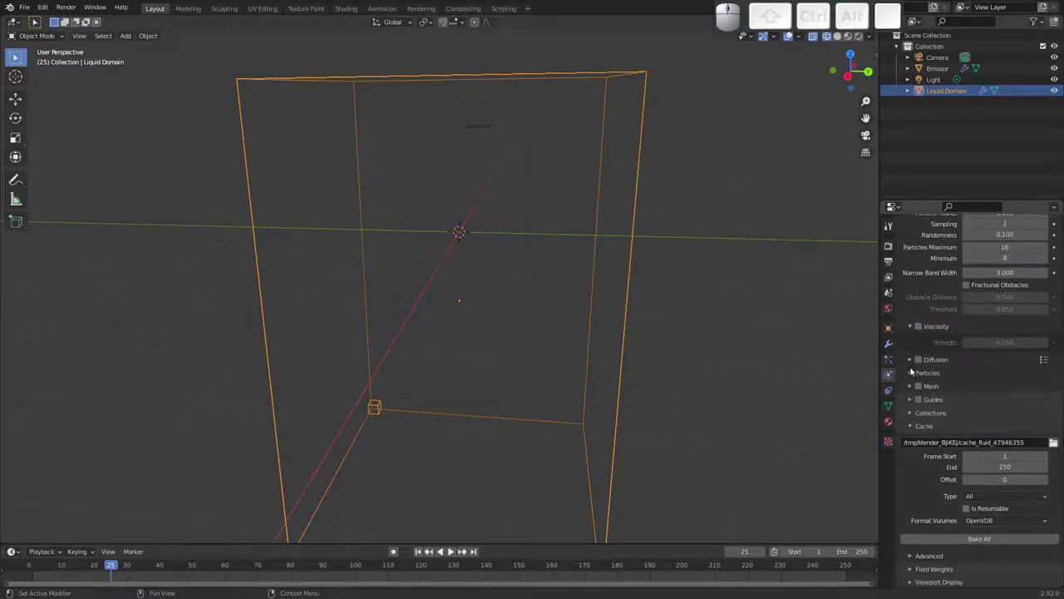
left_click(912, 374)
left_click(969, 391)
left_click(996, 390)
left_click(1027, 391)
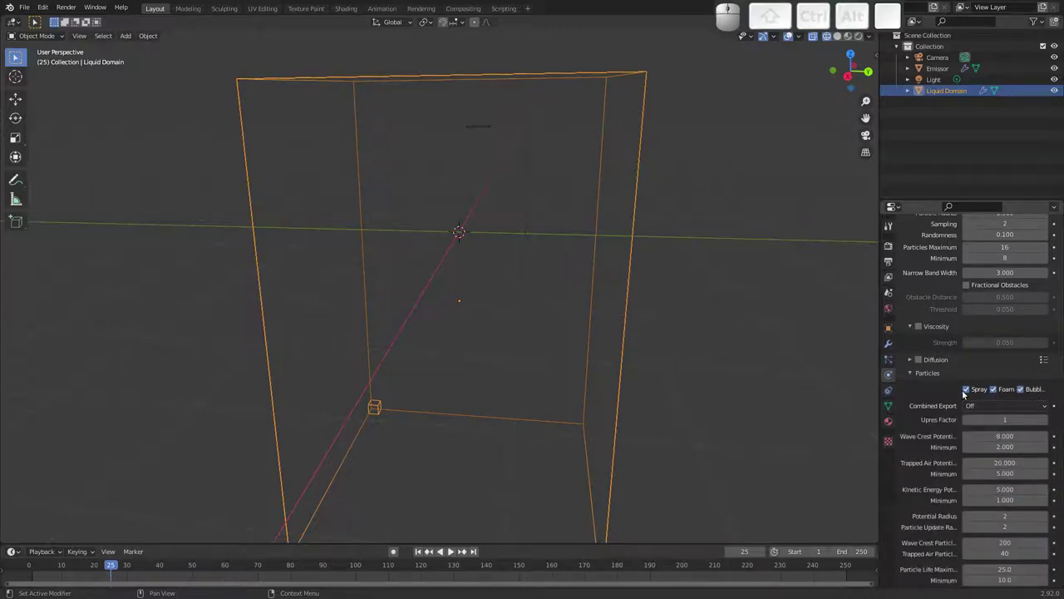
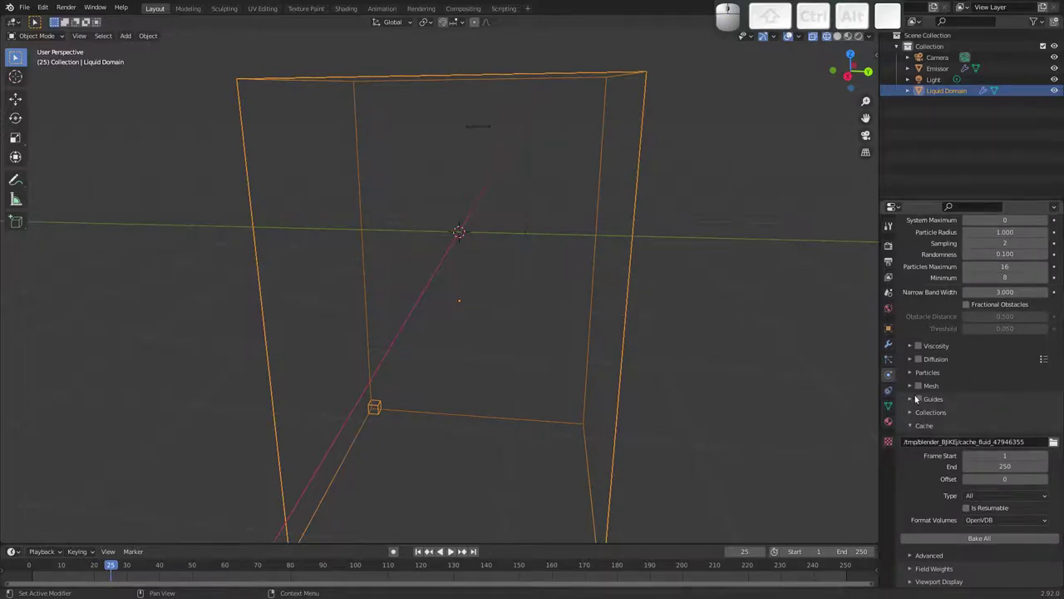
Enable Mesh output, set the cache end frame to 50, bake and play the simulation.
left_click(920, 388)
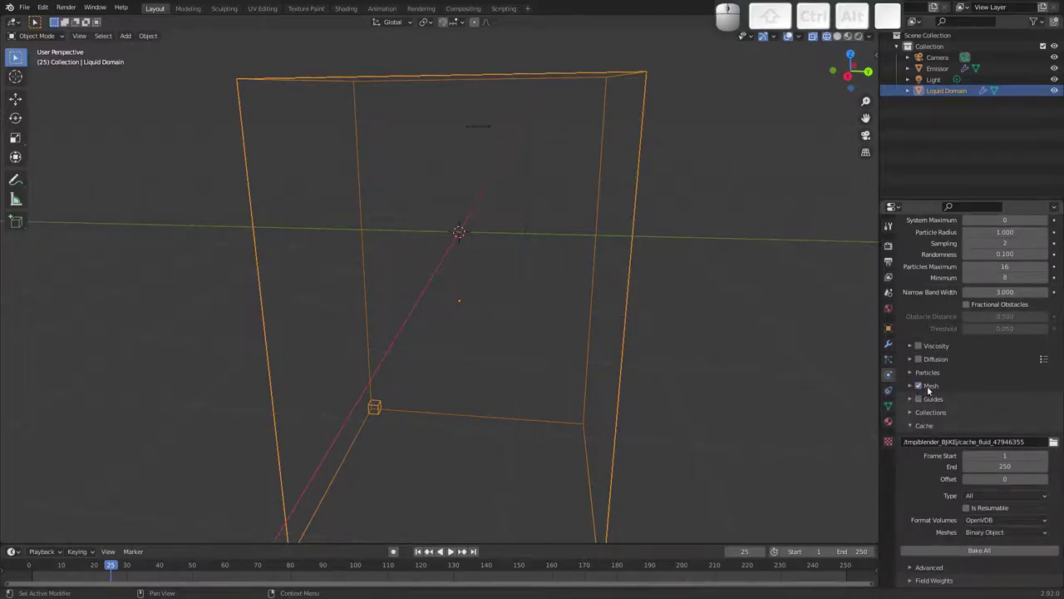
left_click_drag(921, 494, 935, 509)
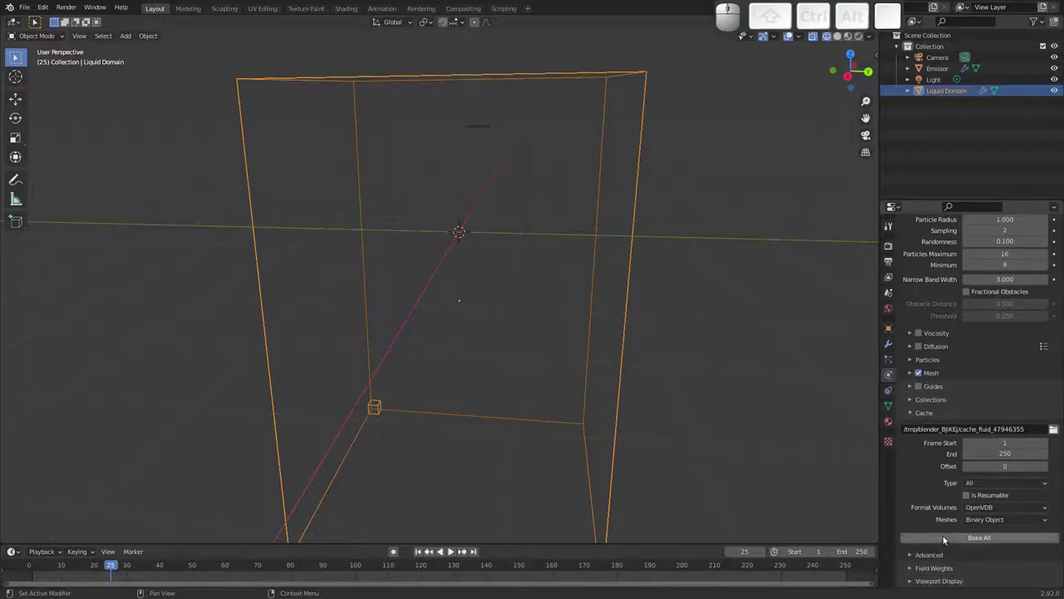
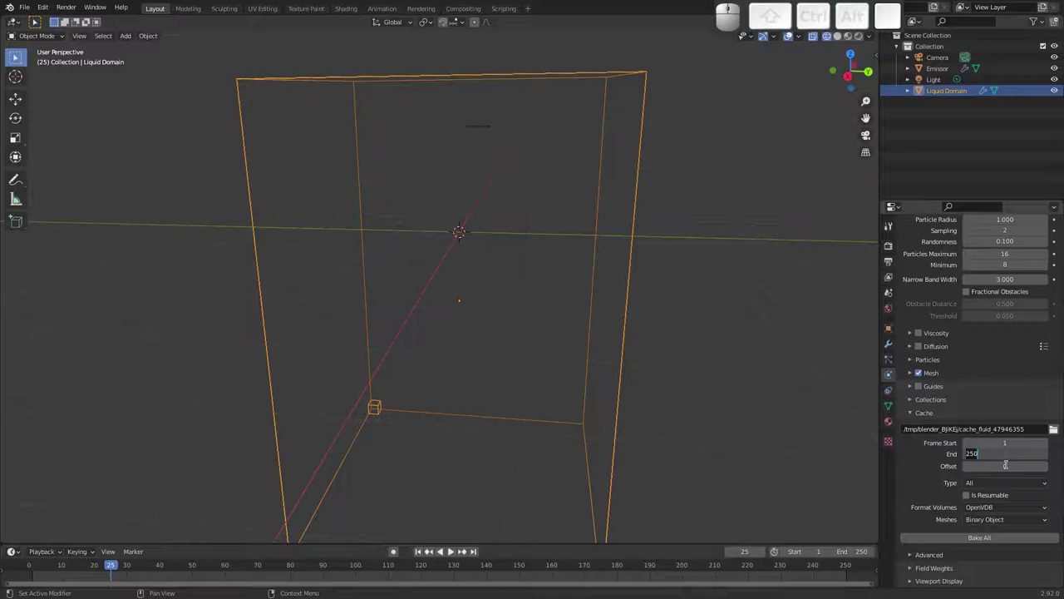
key("5")
key("0")
key("Return")
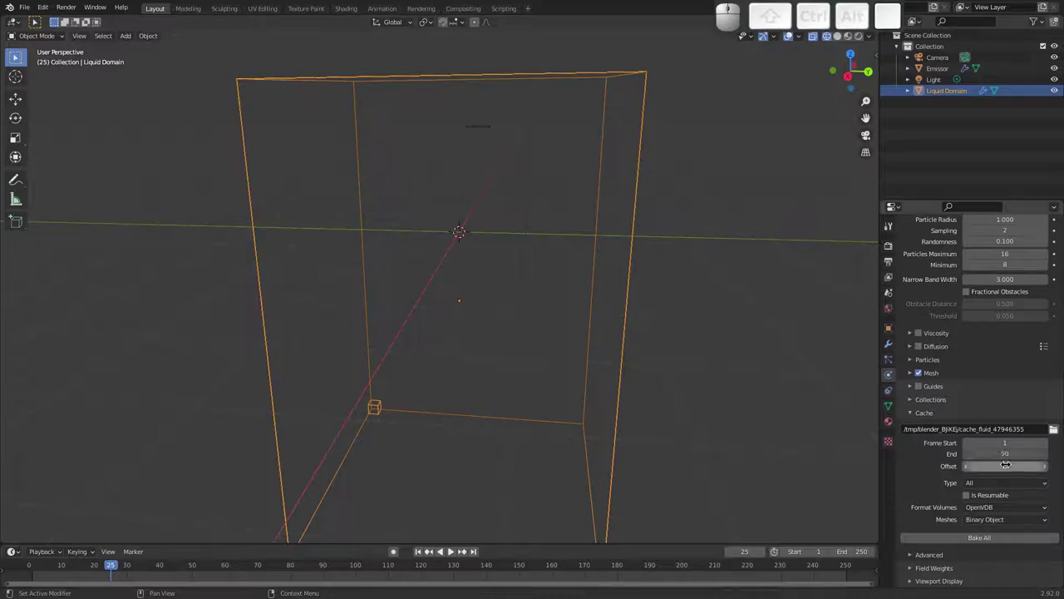
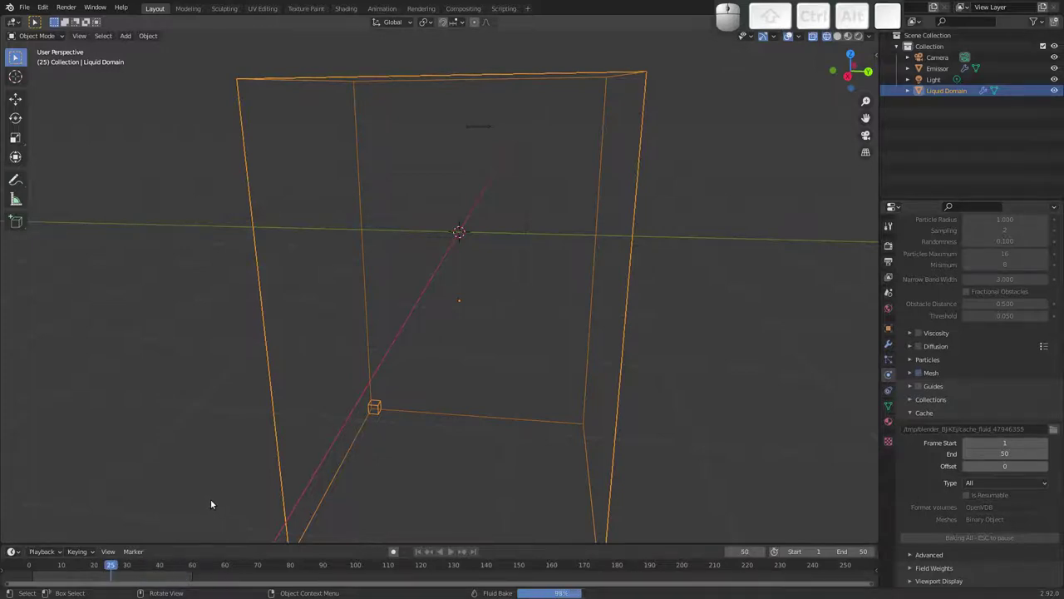
key("space")
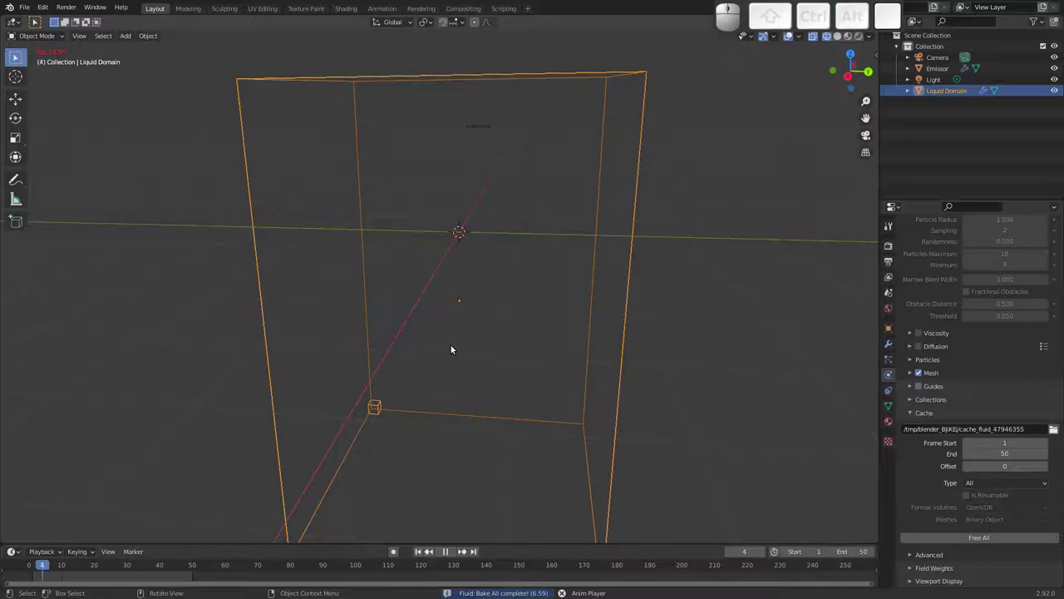
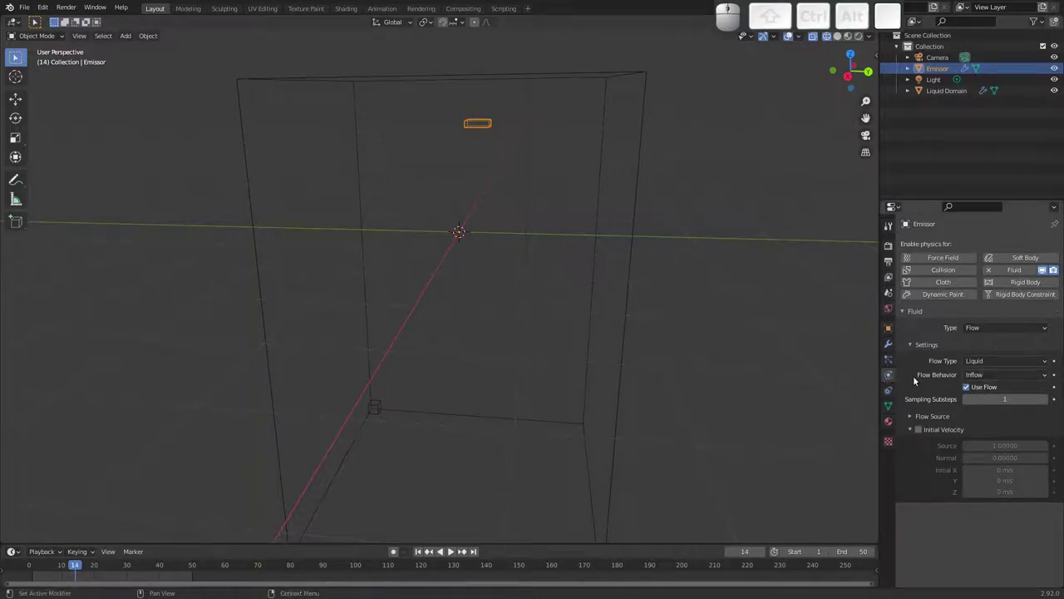
Enable Is Planar in Emissor's Flow Source settings.
left_click(911, 417)
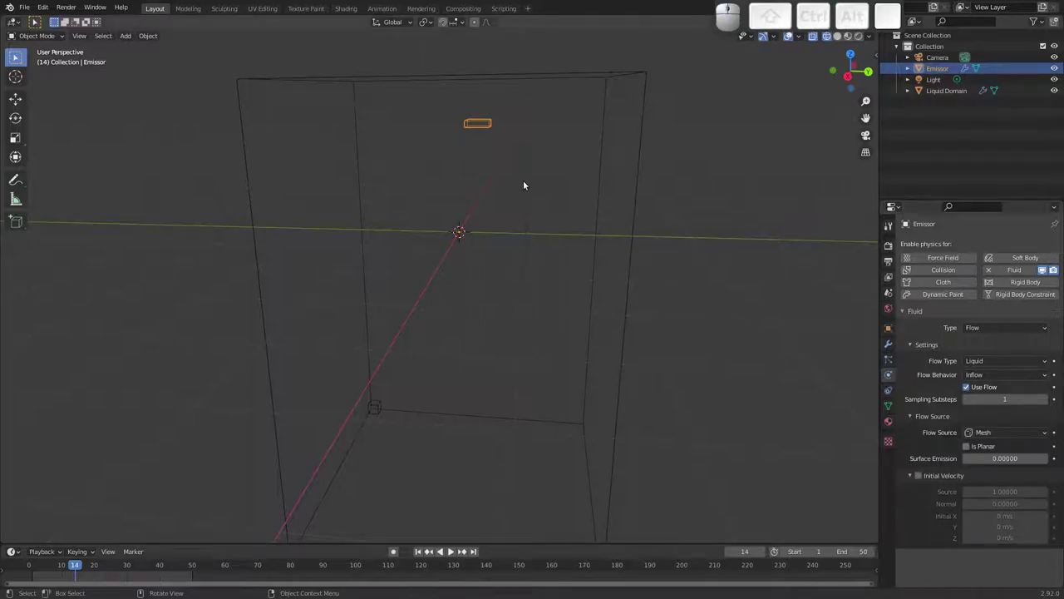
left_click(990, 435)
left_click(935, 437)
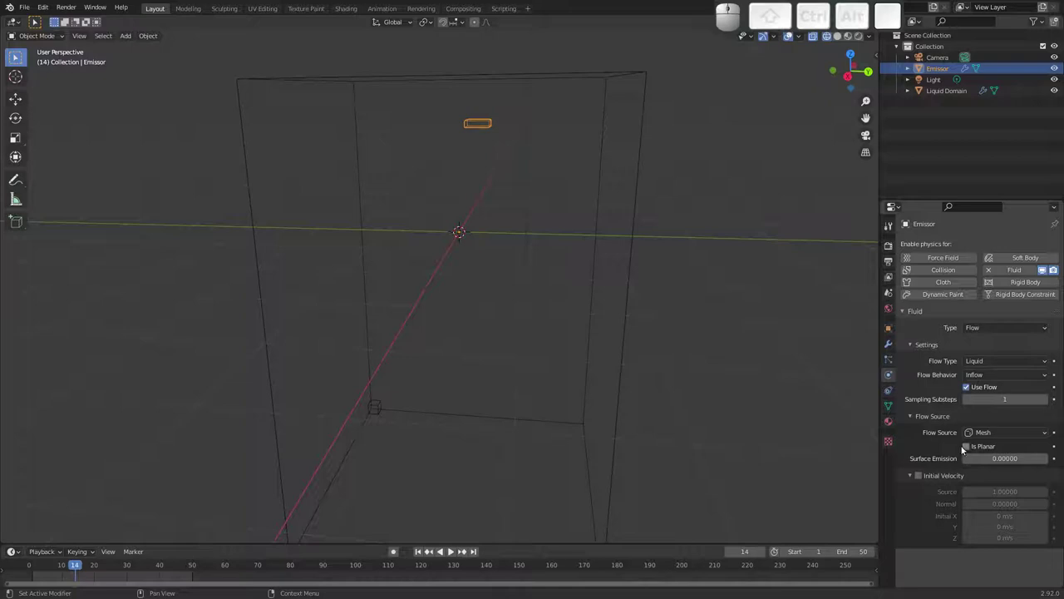
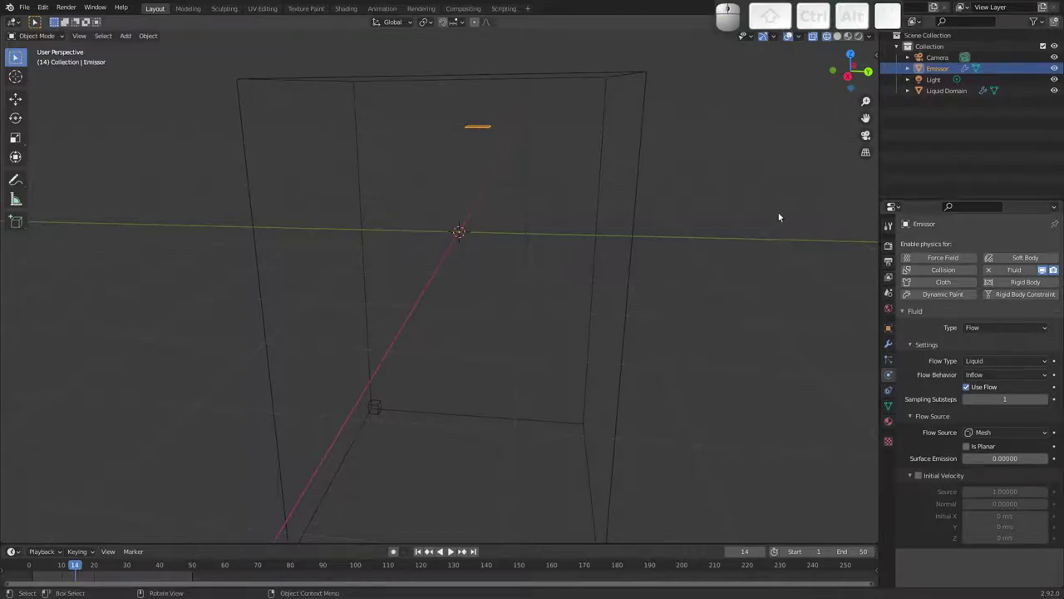
left_click(967, 451)
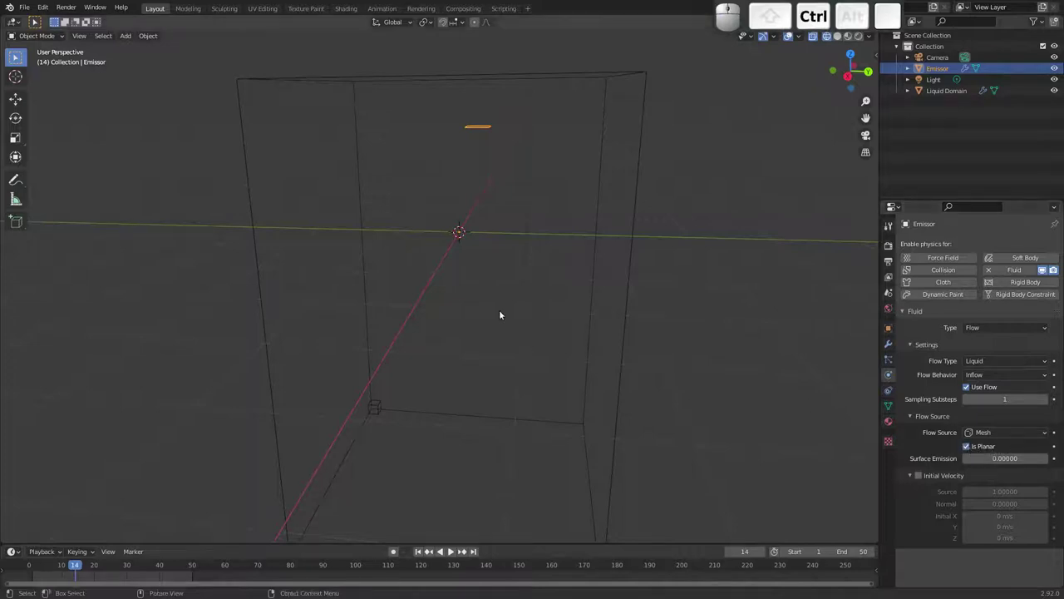
Pull the view back over the whole domain and select Liquid Domain again.
left_click_drag(508, 334, 837, 386)
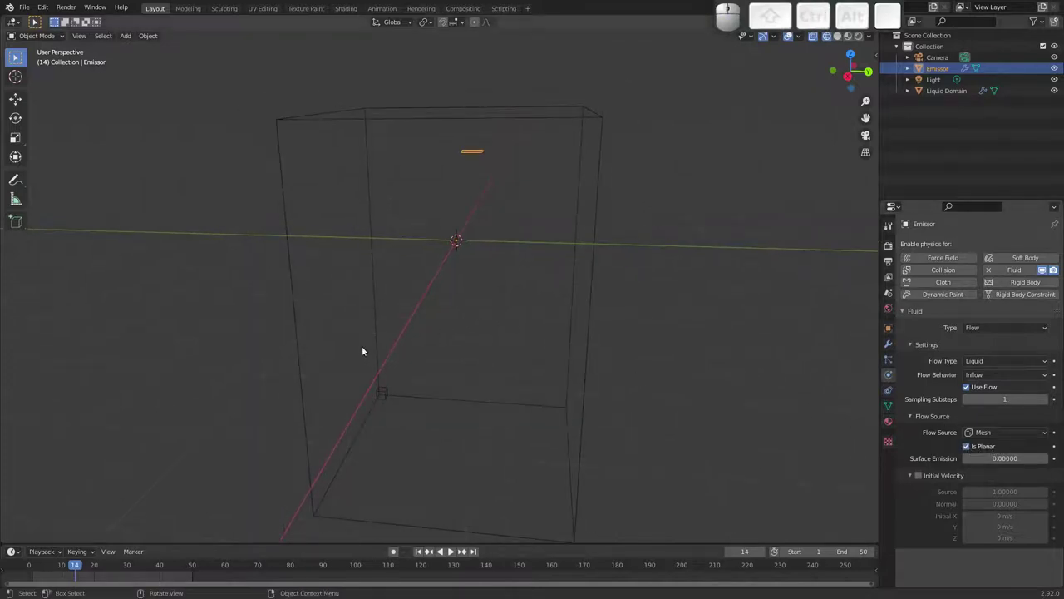
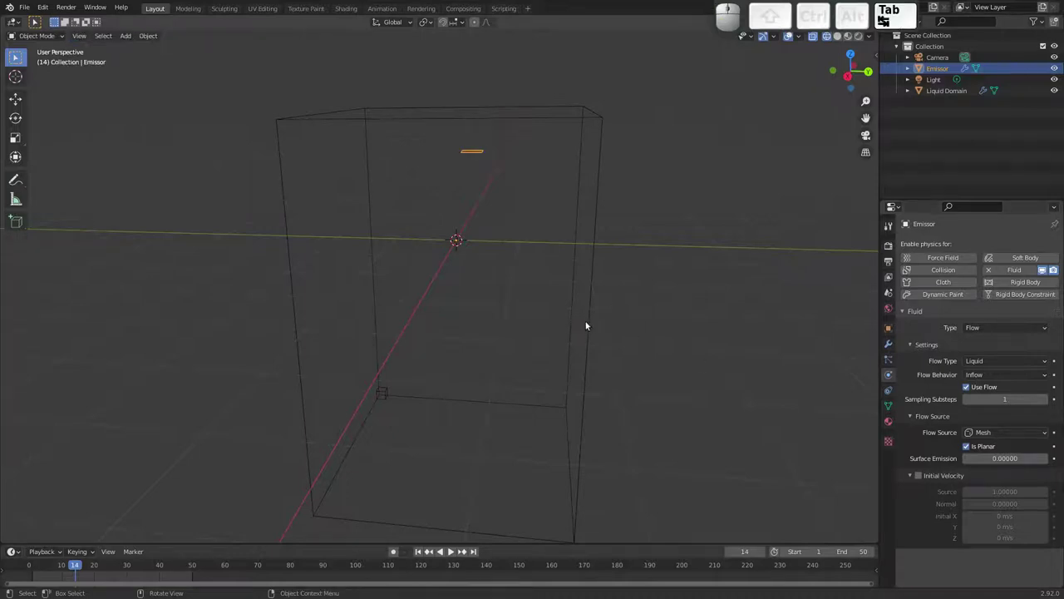
left_click(589, 323)
middle_click(957, 505)
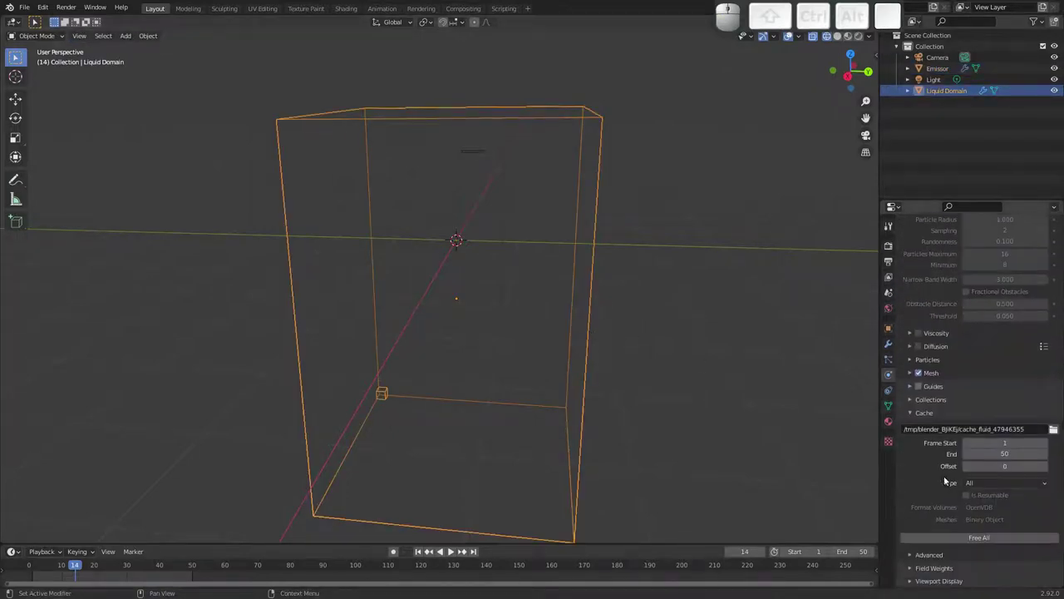
Free All, Bake All the liquid again and play the pouring column.
left_click(969, 532)
left_click(977, 535)
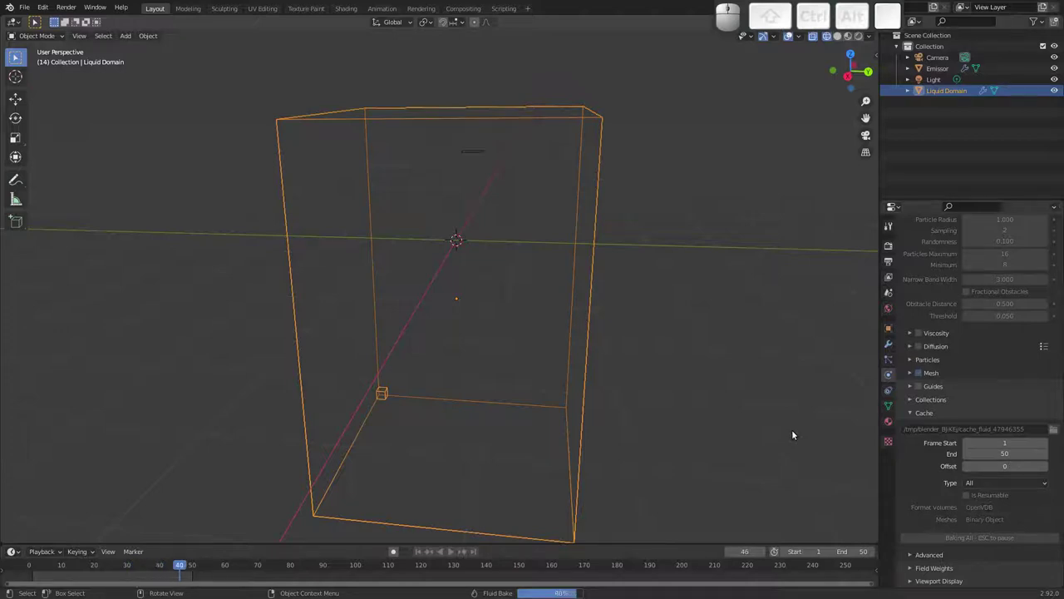
key("space")
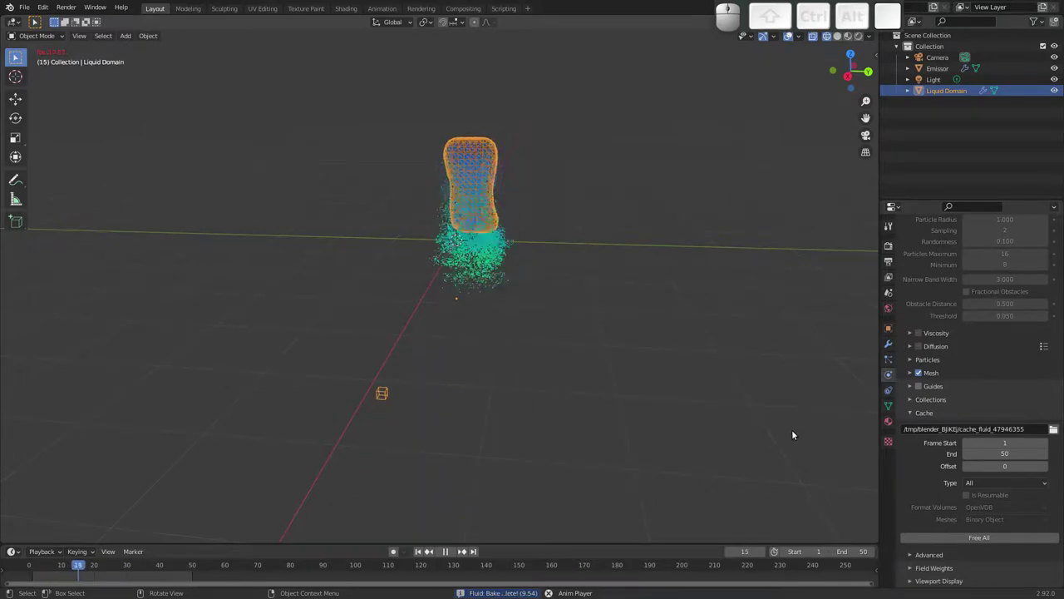
Orbit around the baked liquid column from several angles and play it back.
left_click_drag(484, 258, 423, 223)
left_click_drag(427, 231, 484, 249)
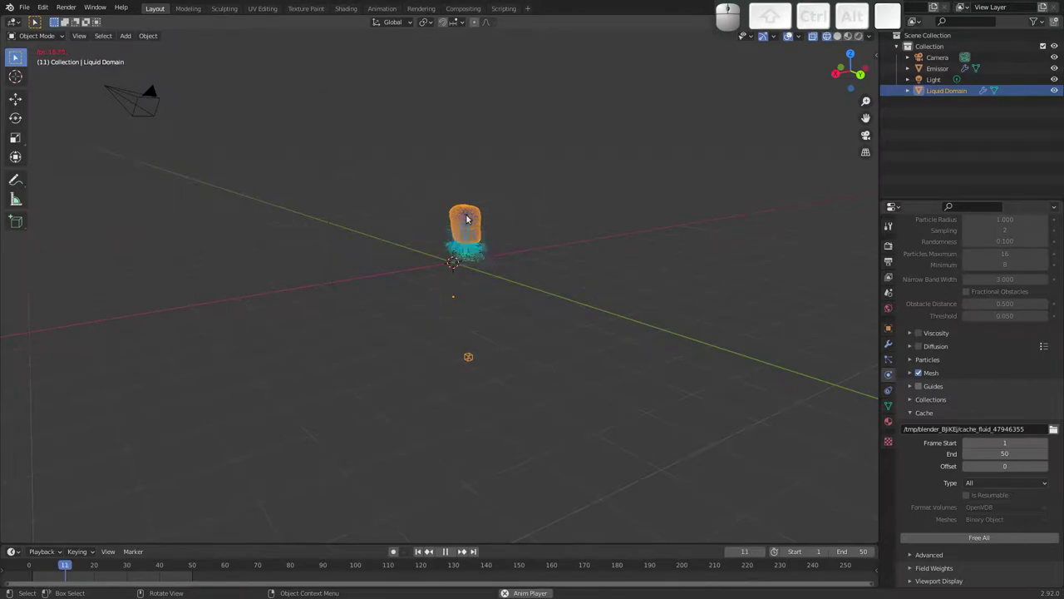
left_click_drag(455, 225, 431, 211)
key("ctrl+Escape")
left_click_drag(465, 228, 466, 251)
left_click_drag(464, 241, 449, 254)
left_click_drag(451, 242, 468, 252)
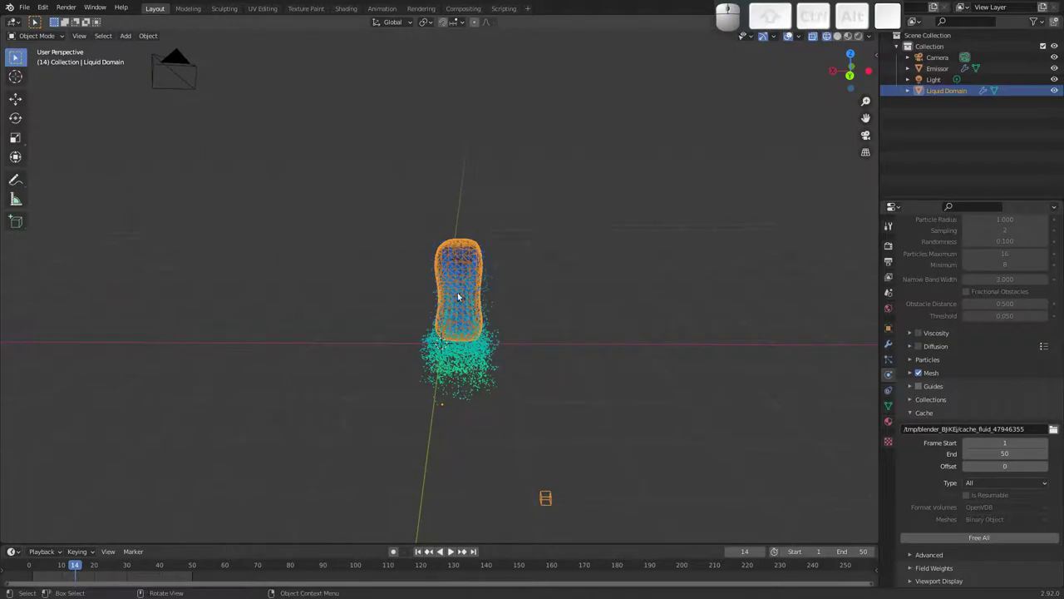
left_click_drag(461, 283, 509, 293)
key("ctrl+space")
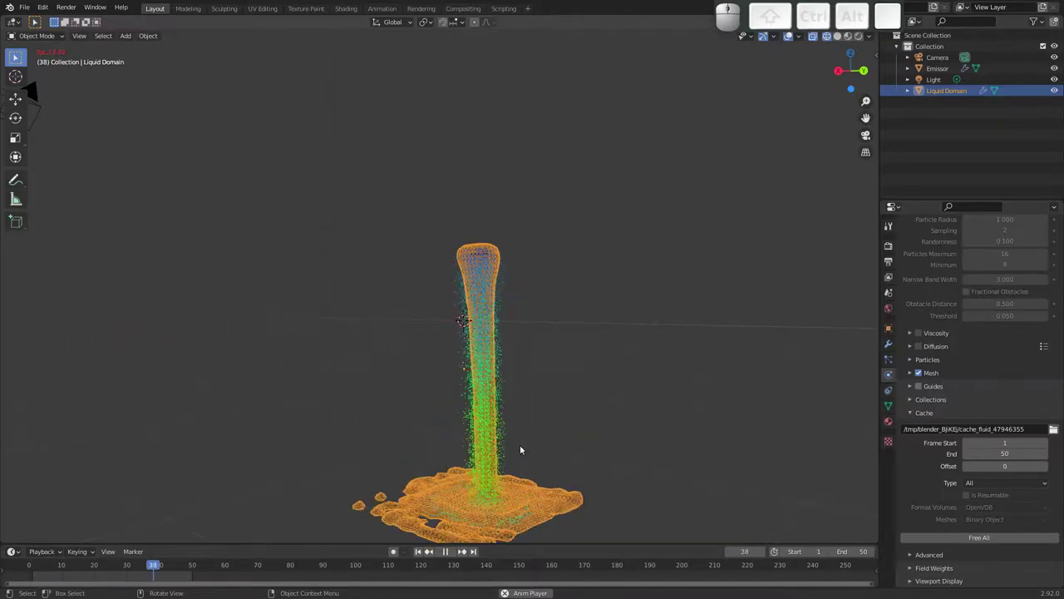
Select Emissor to show its liquid flow settings and stop the playback.
left_click(487, 254)
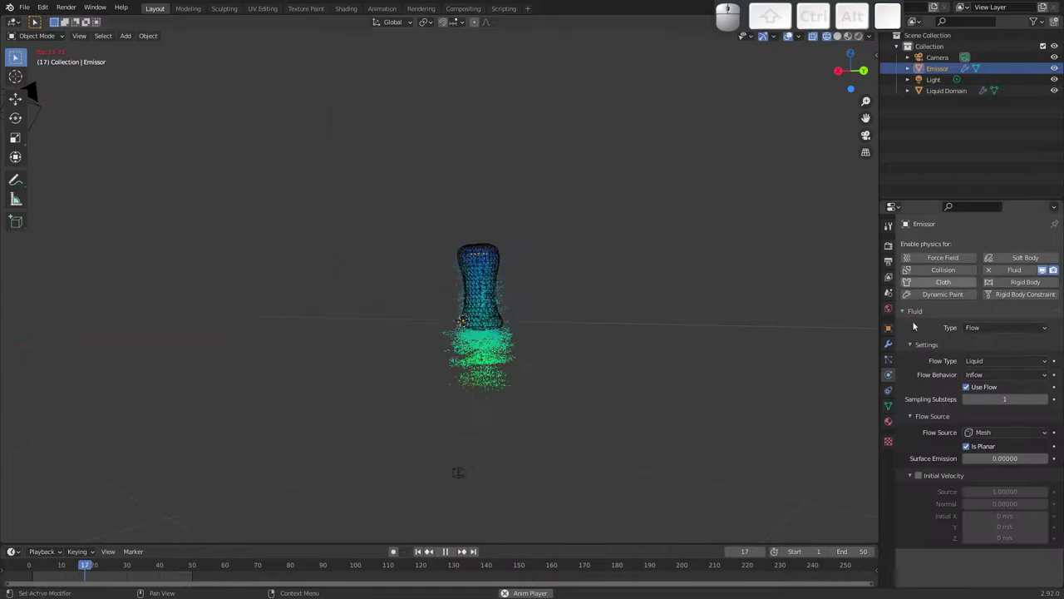
left_click_drag(926, 391, 929, 473)
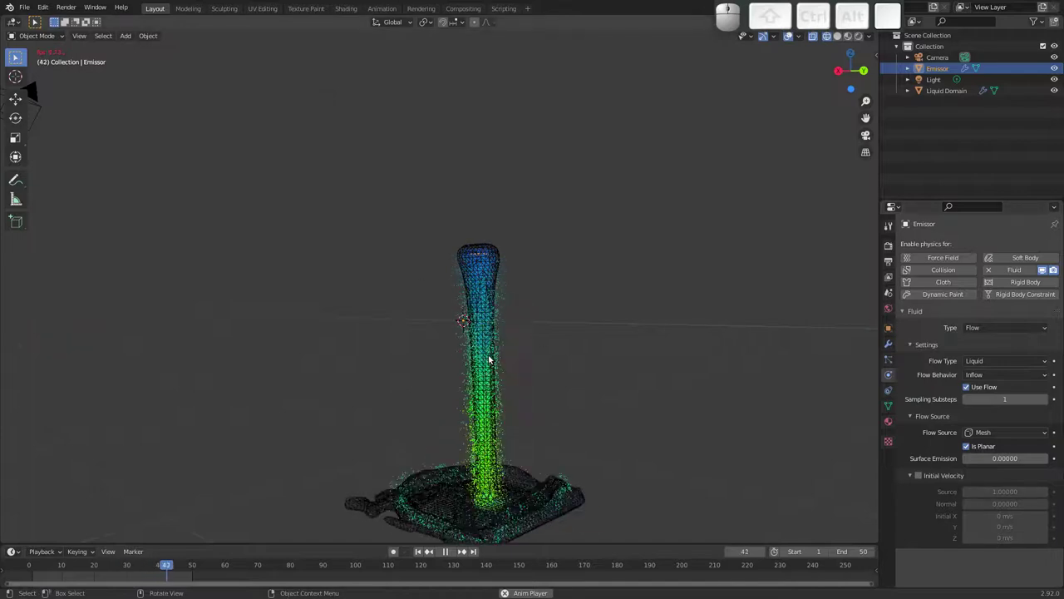
key("Escape")
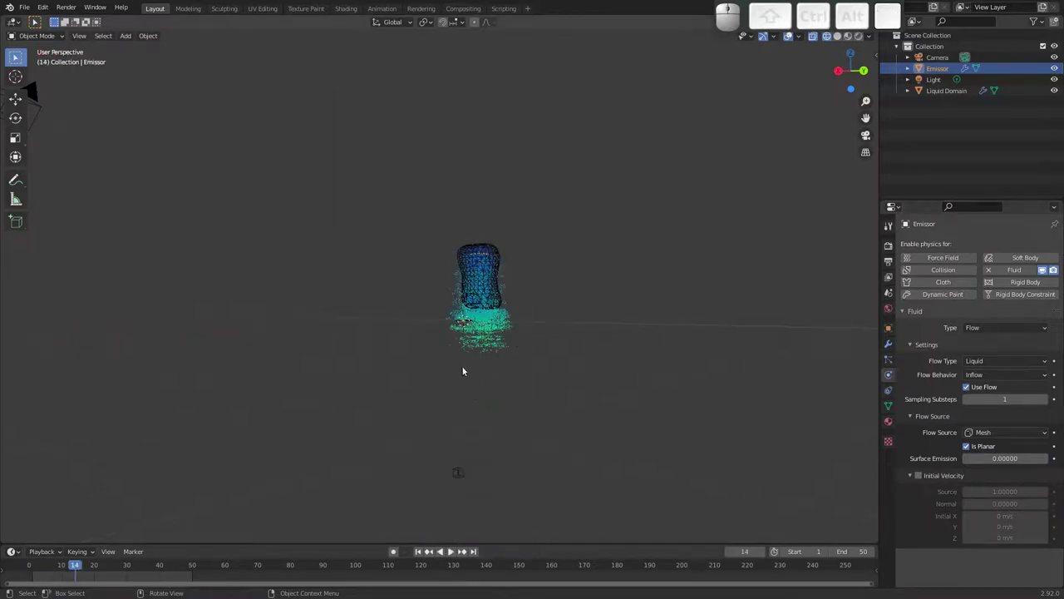
left_click_drag(507, 351, 499, 274)
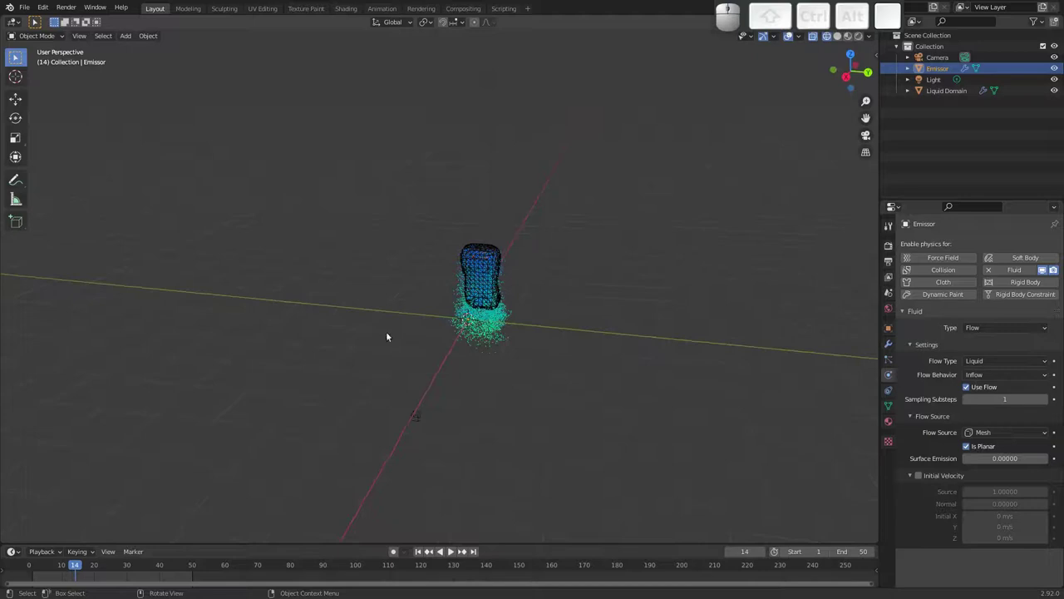
Add a cube to the scene and resize it into a large block.
left_click_drag(487, 335, 510, 350)
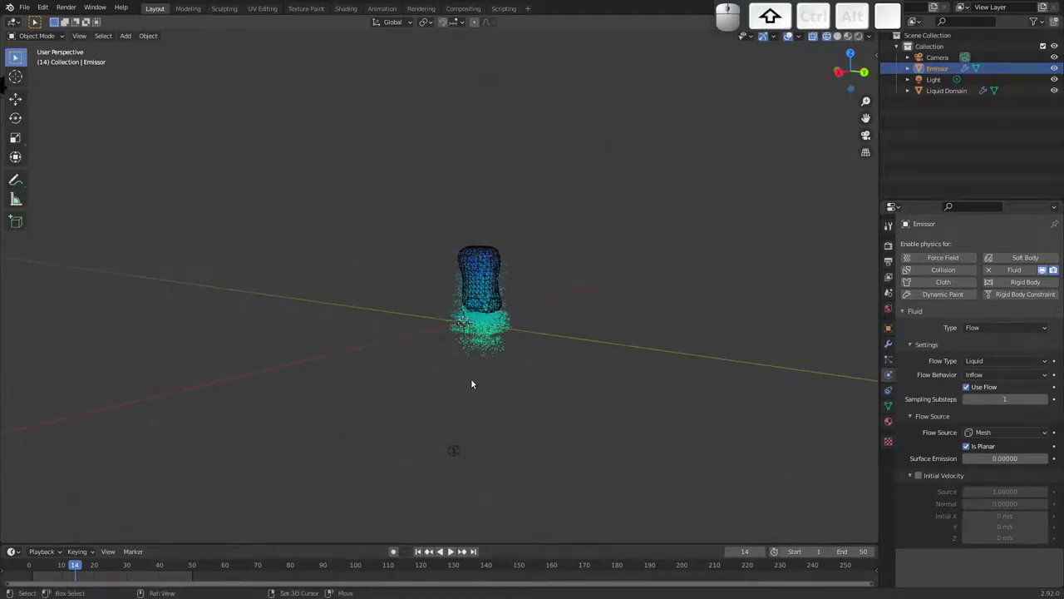
key("shift+a")
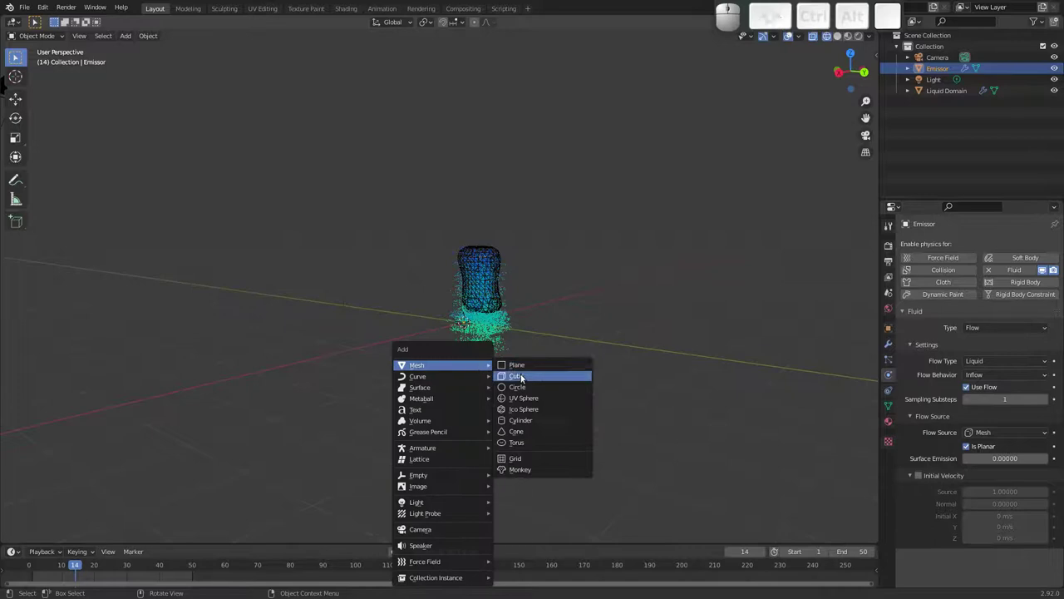
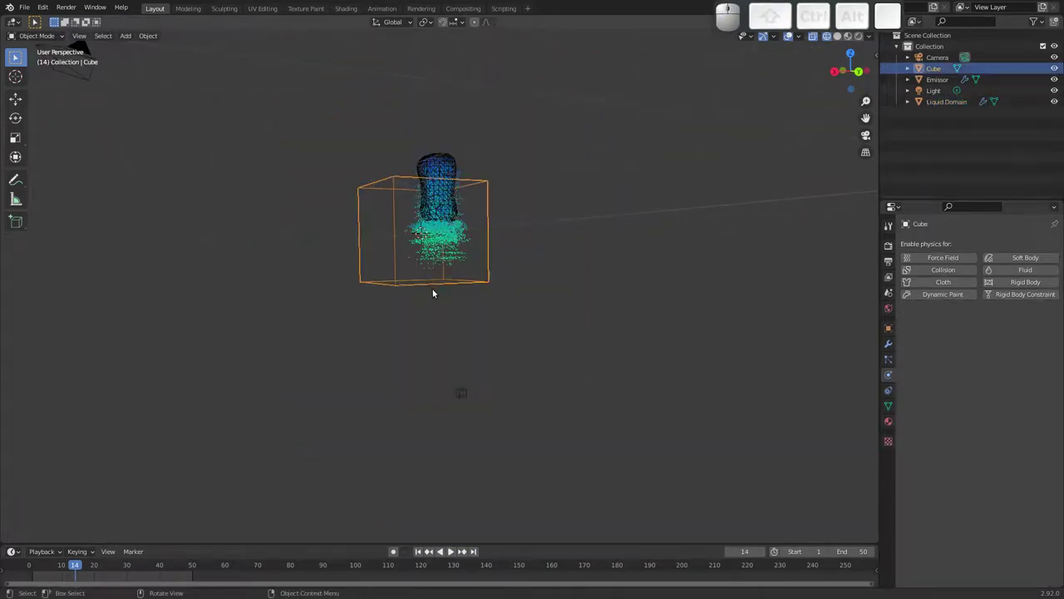
key("g")
key("z")
left_click(438, 350)
Lower the cube so it sits beneath the liquid emitter.
left_click_drag(467, 329, 465, 337)
middle_click(477, 362)
left_click_drag(465, 321, 457, 391)
middle_click(457, 377)
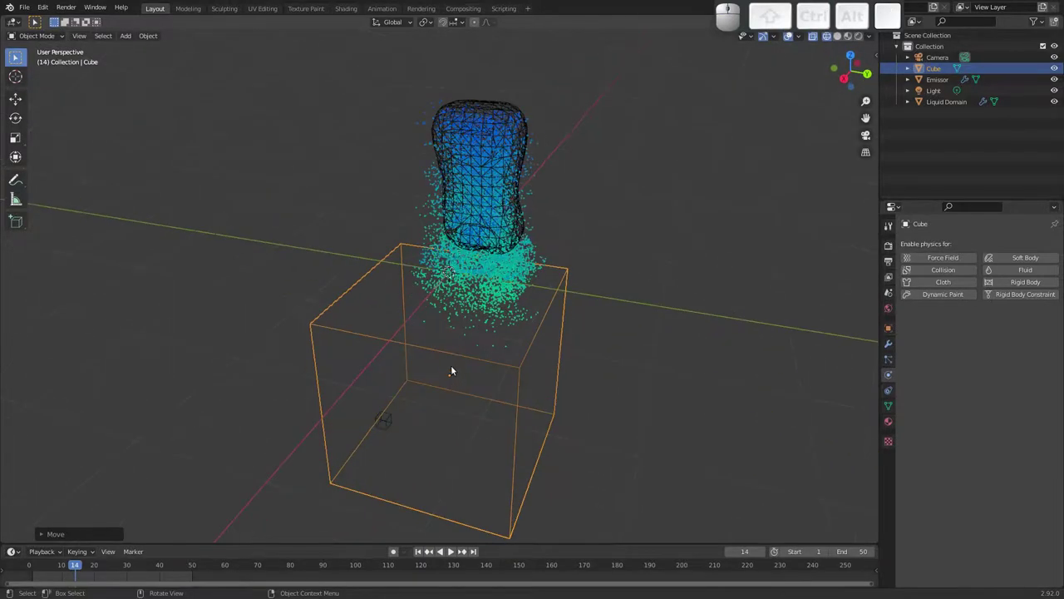
Remove the cube's top face and give it a Subdivision Surface modifier.
key("Tab")
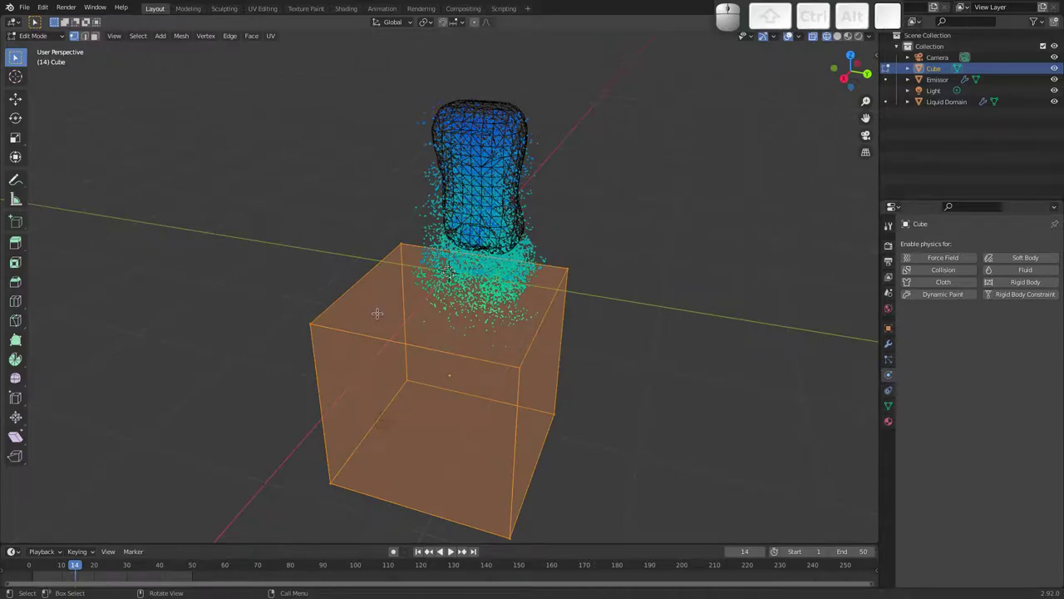
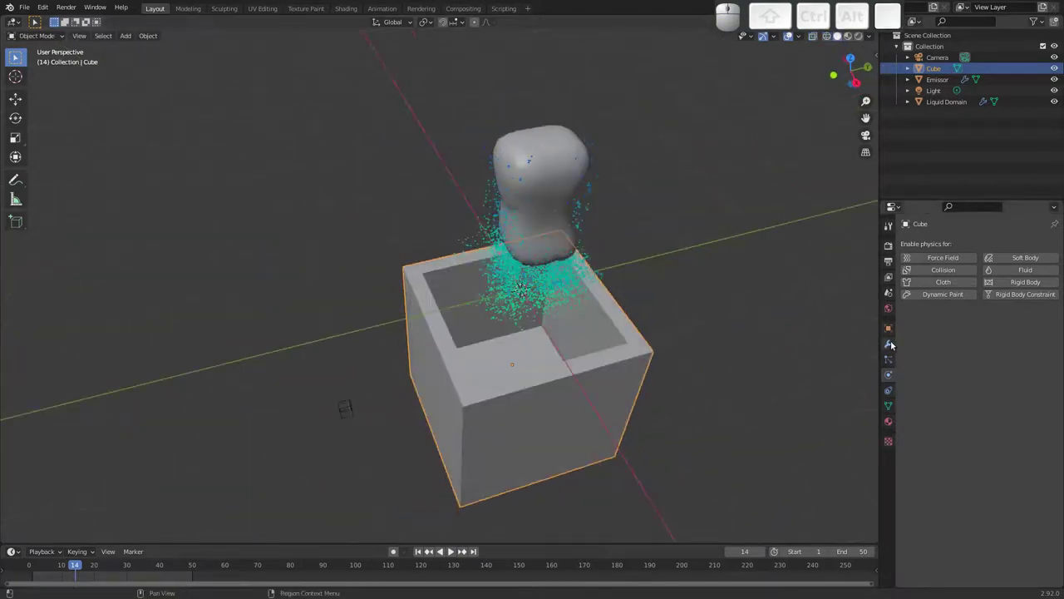
left_click(892, 339)
left_click(995, 245)
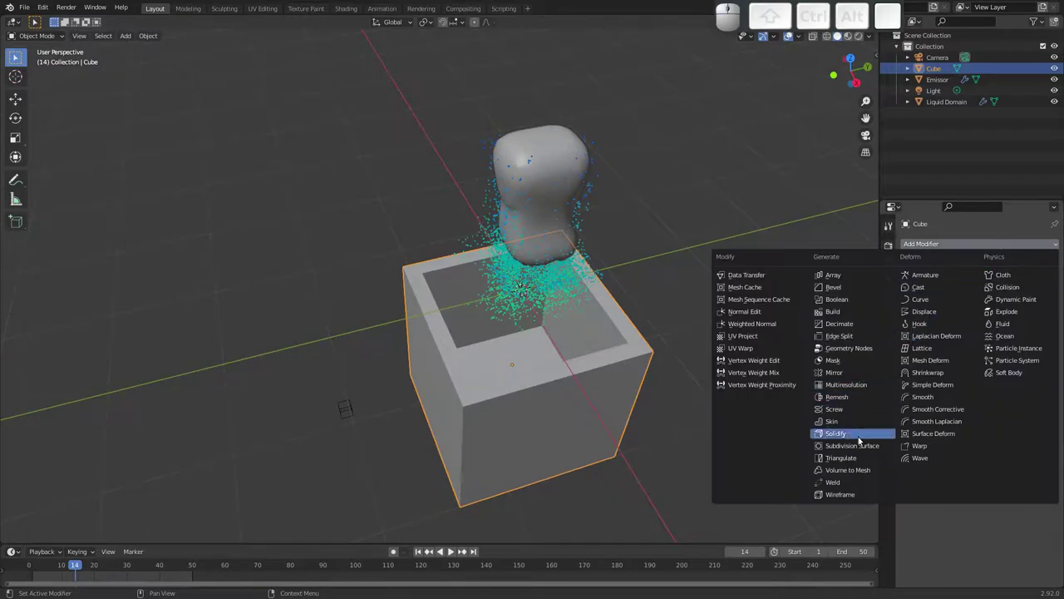
left_click(861, 447)
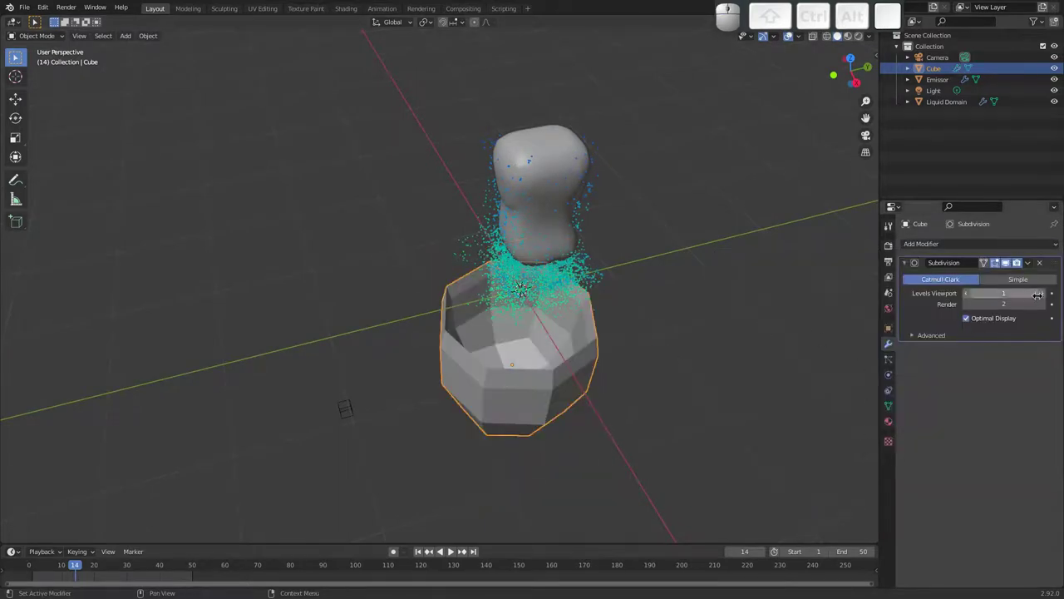
Raise subdivision to viewport 4, render 3 and apply it, leaving a smooth hollow bowl.
left_click(1044, 292)
left_click(1044, 292)
left_click(1044, 296)
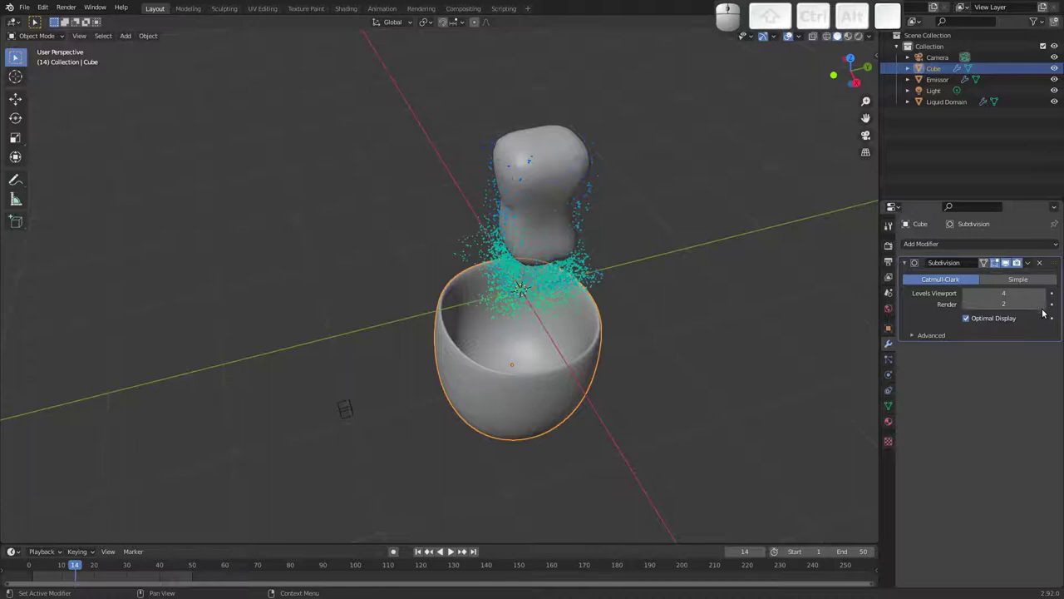
left_click(1043, 302)
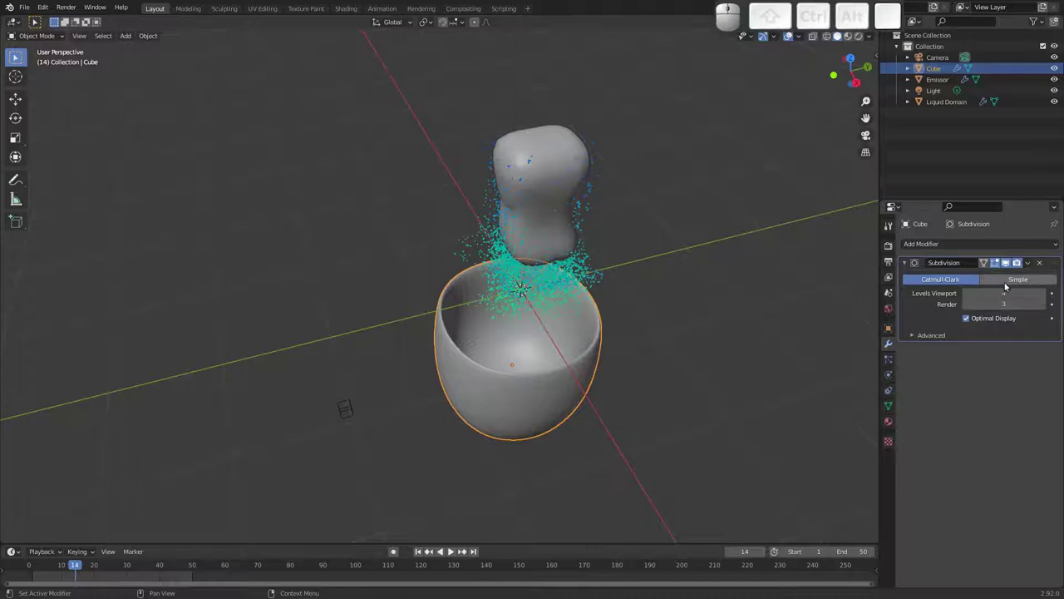
left_click(1045, 304)
left_click(1033, 266)
left_click(1017, 277)
left_click_drag(552, 333, 467, 320)
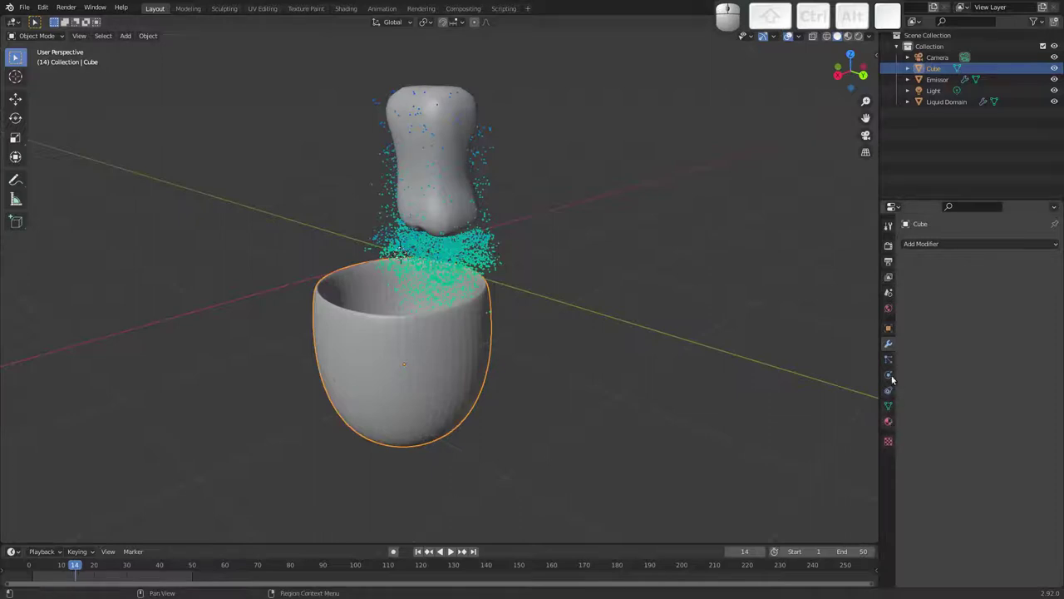
Enable fluid physics on the bowl and set its type to Effector.
left_click(892, 373)
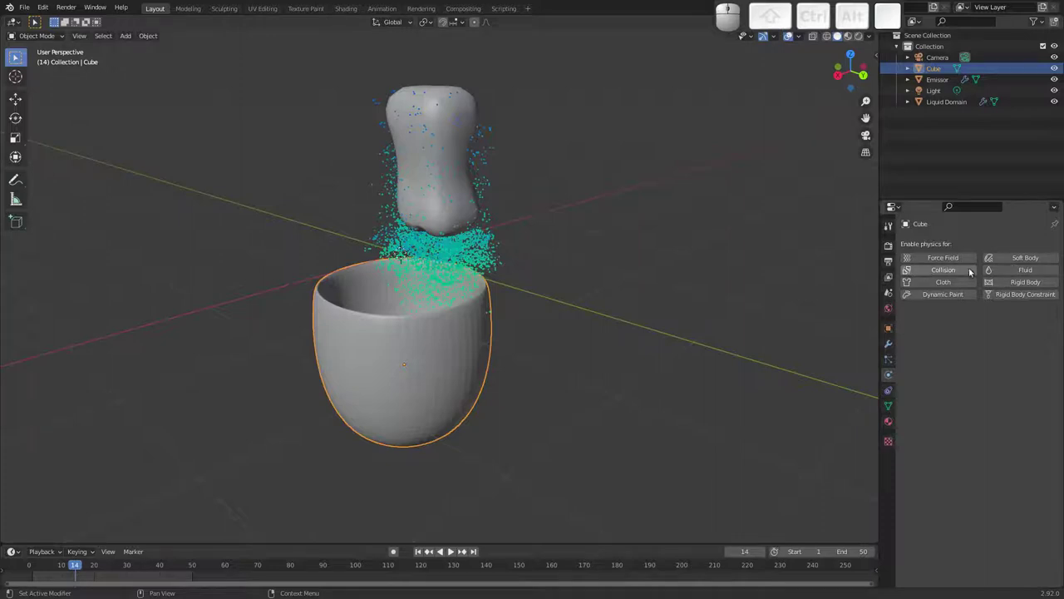
left_click(1002, 271)
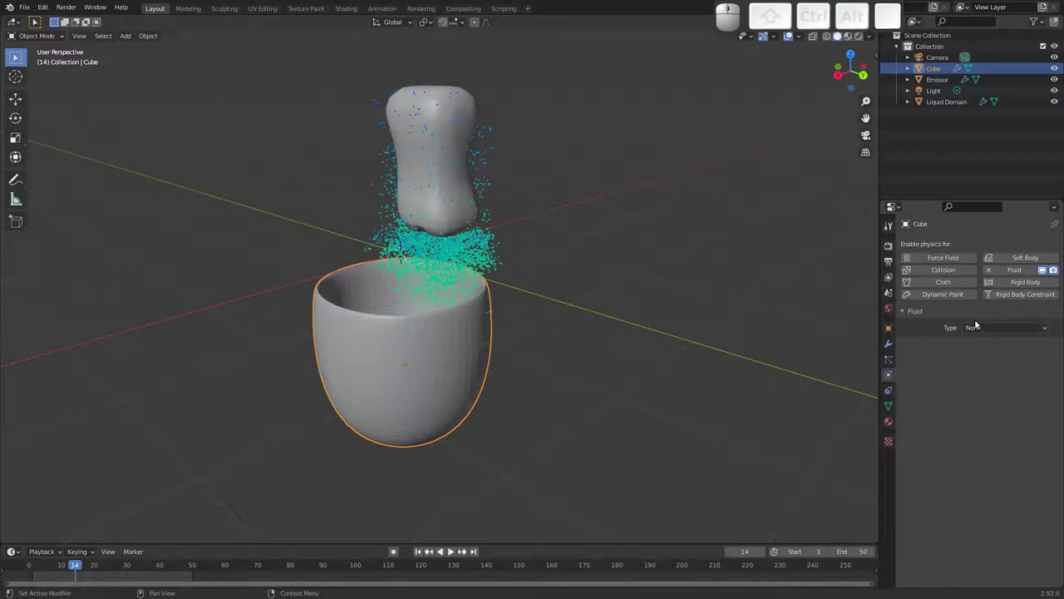
left_click(998, 326)
left_click(991, 376)
Set the bowl's effector type to Collision so liquid lands inside it.
left_click(997, 358)
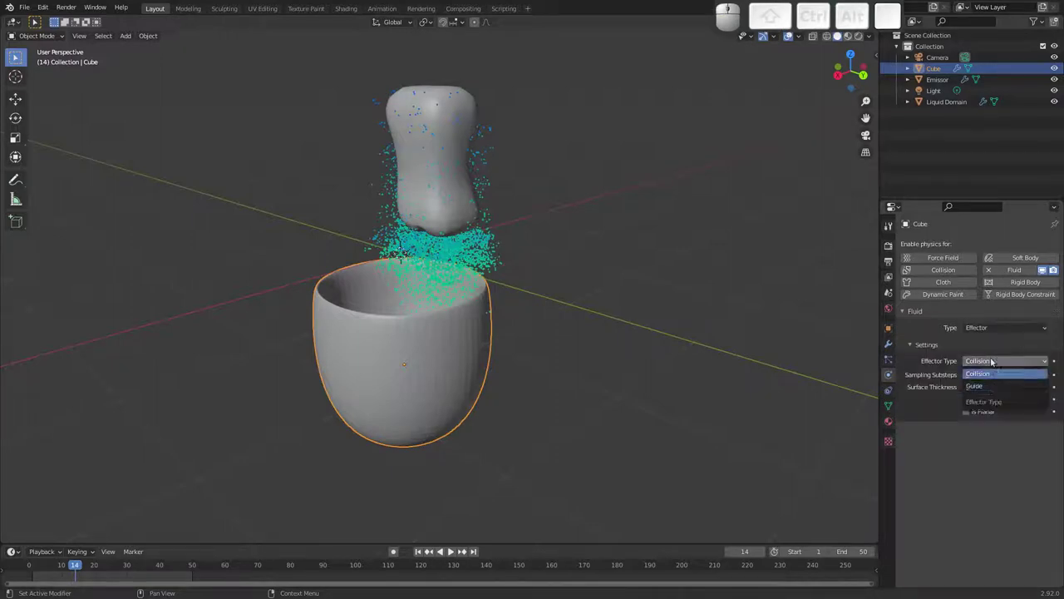
left_click(995, 365)
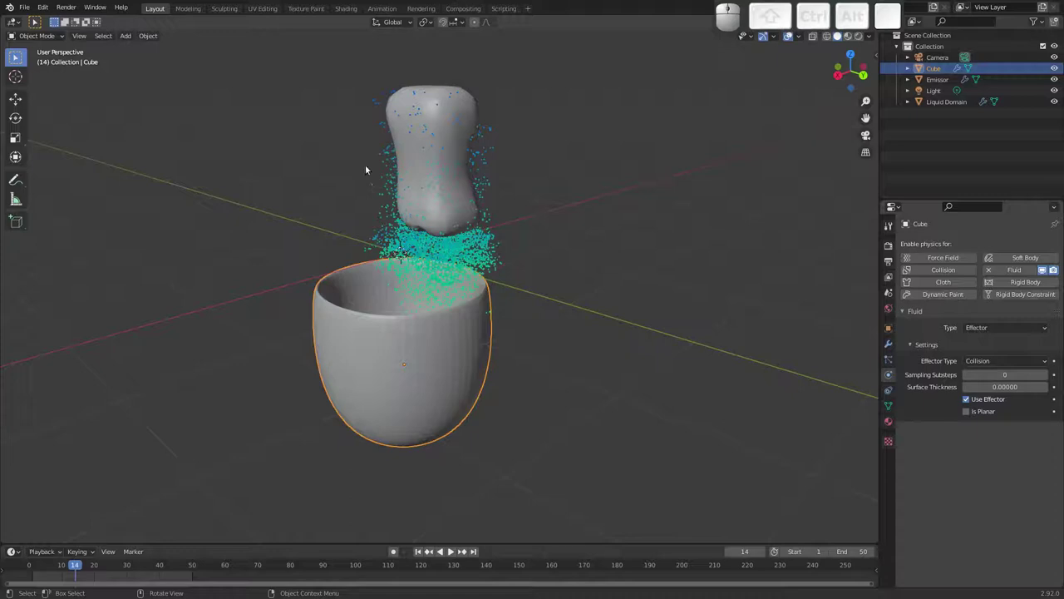
left_click(989, 363)
left_click(990, 374)
left_click_drag(488, 358, 431, 386)
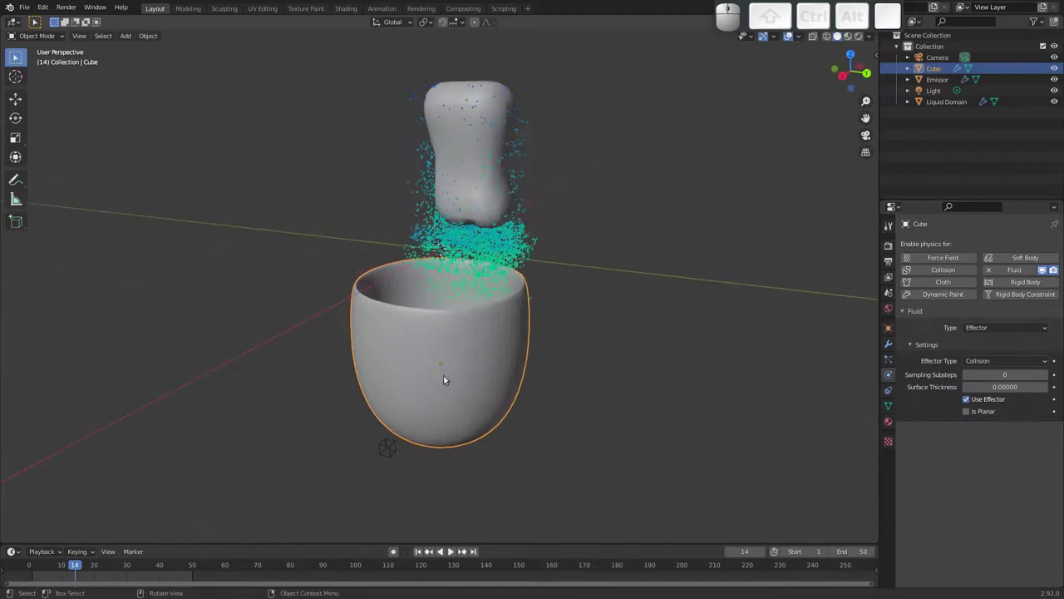
Select the Liquid Domain and save the project as untitled.blend.
left_click(493, 198)
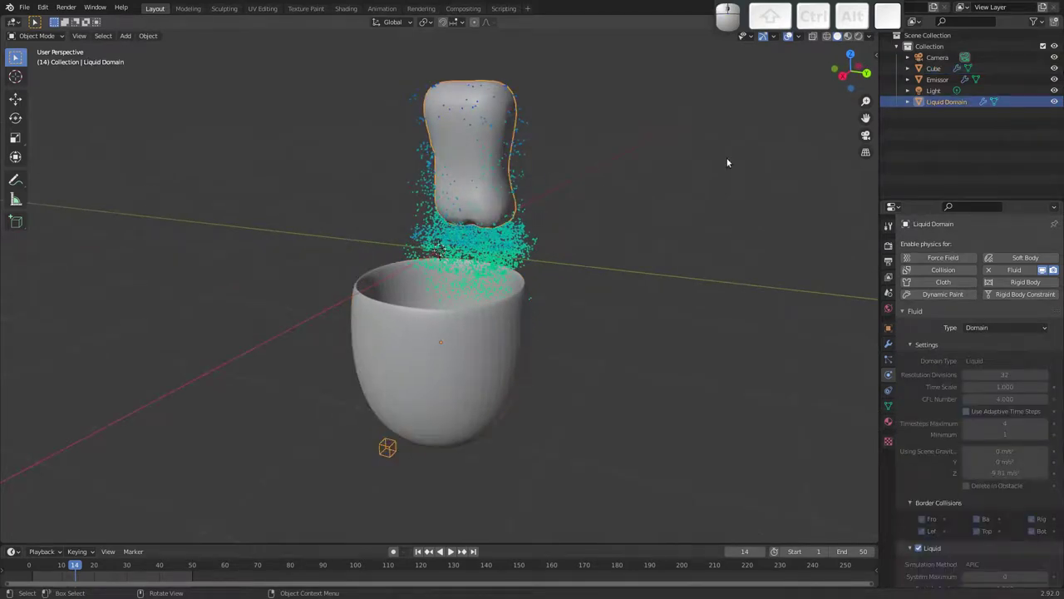
left_click(890, 405)
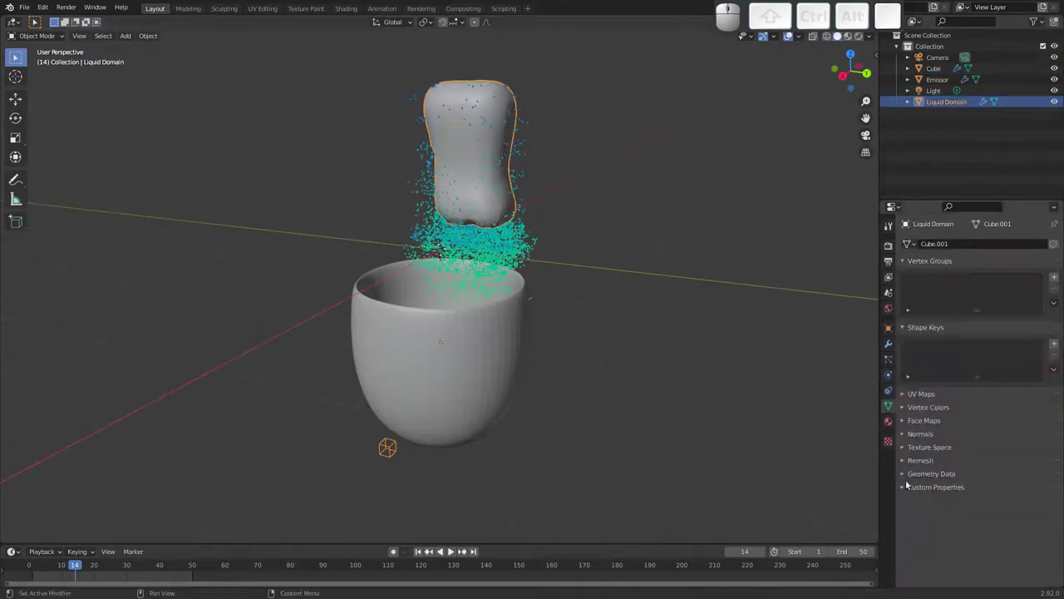
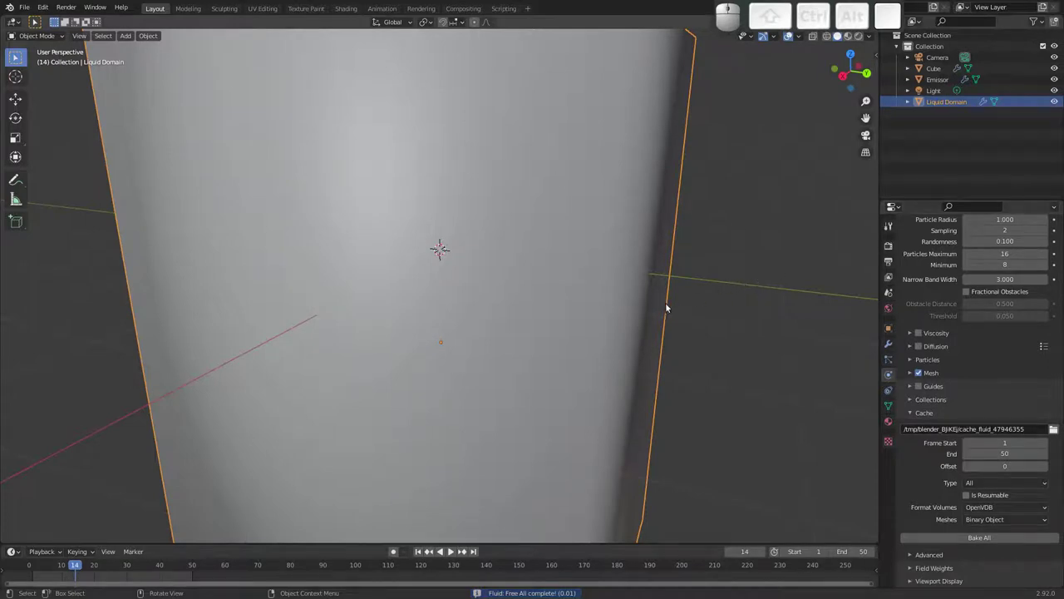
key("ctrl+s")
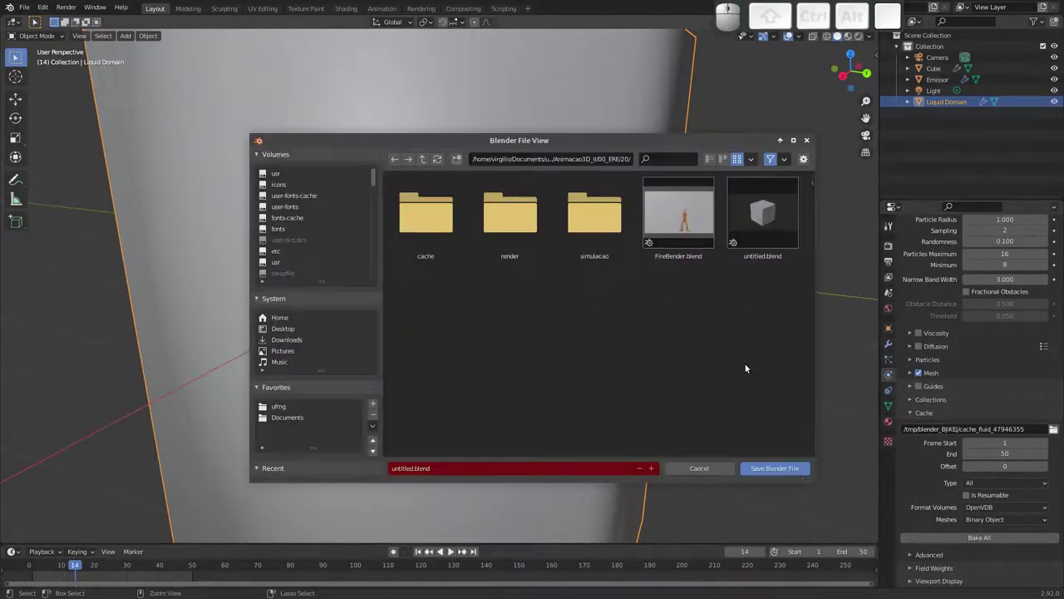
left_click(790, 474)
left_click(981, 427)
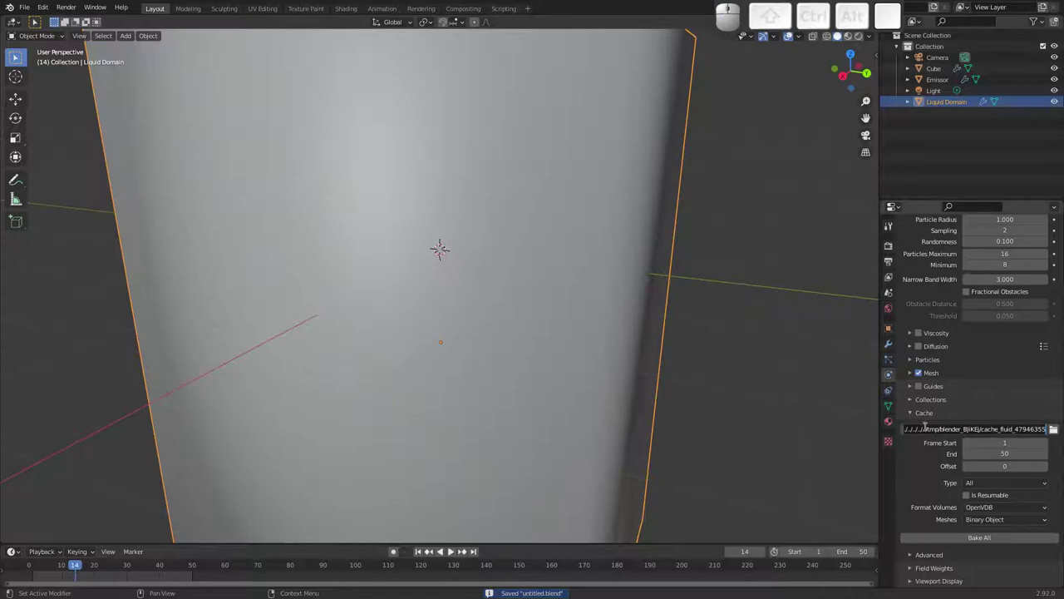
Change the domain's cache folder path to //liquido/.
key("ctrl+a")
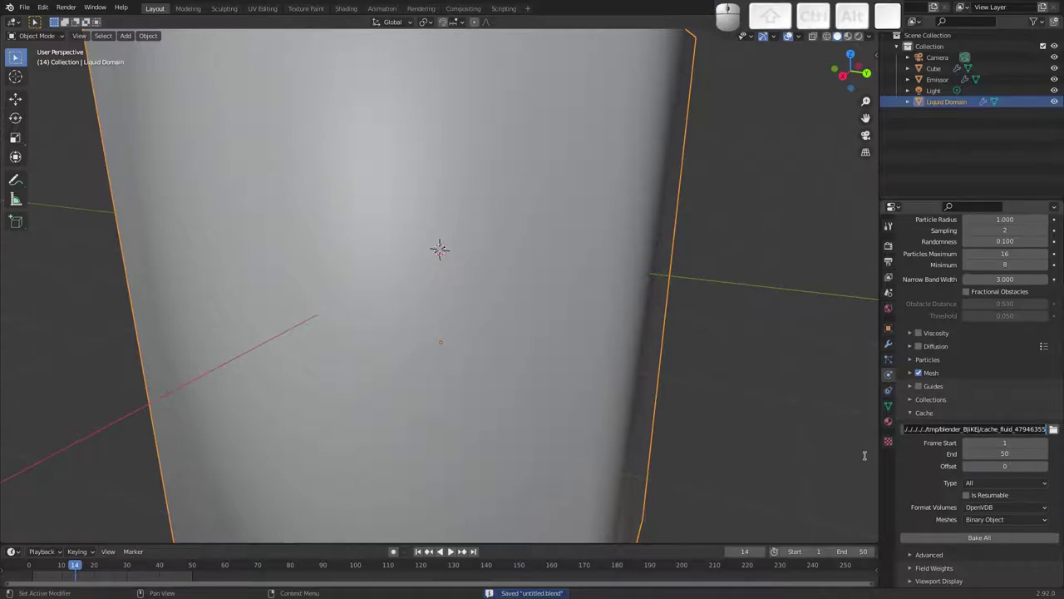
key("/")
key("l")
key("i")
key("q")
key("u")
key("i")
key("d")
key("/")
key("Return")
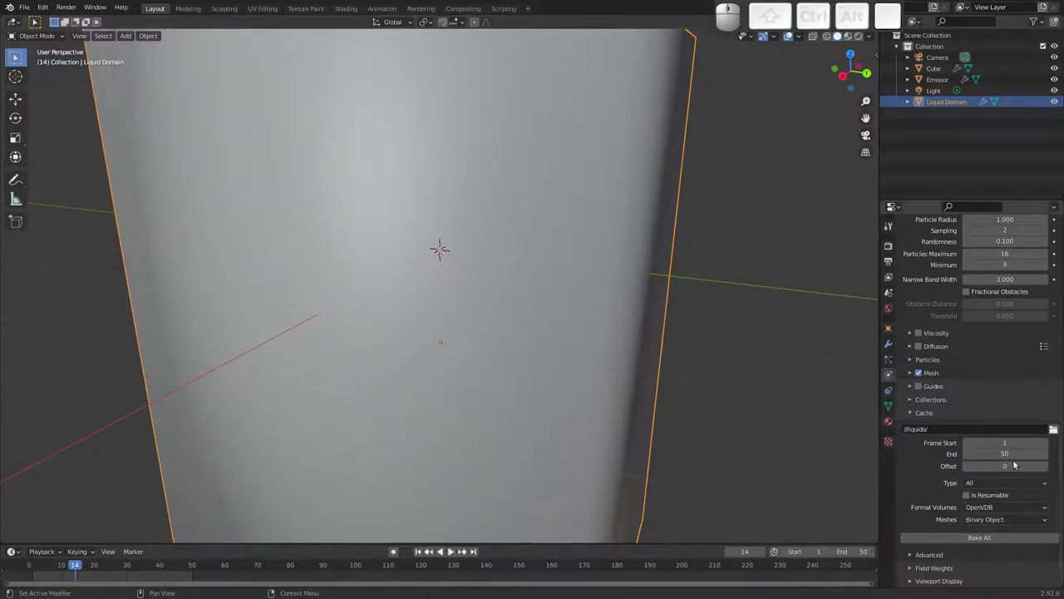
Bake the liquid simulation and play it back while orbiting around the pour.
left_click(973, 541)
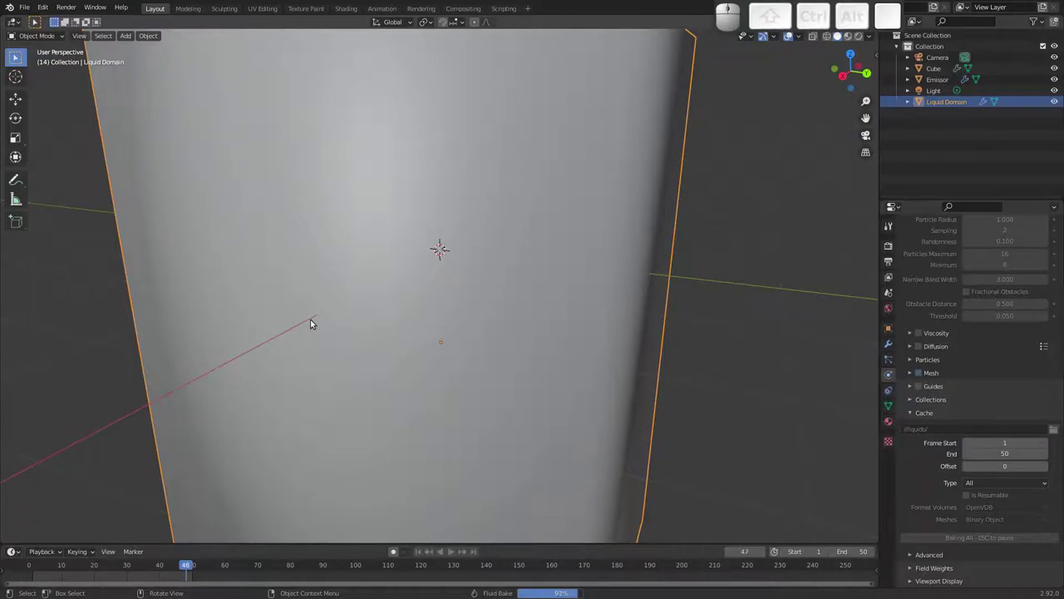
key("space")
left_click_drag(370, 301, 409, 324)
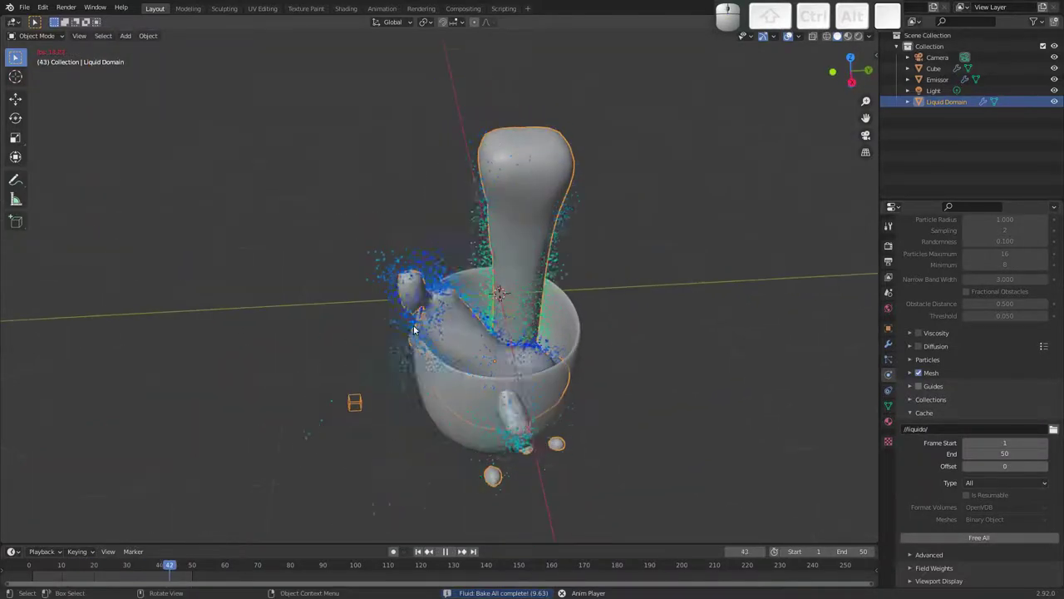
left_click_drag(463, 303, 388, 280)
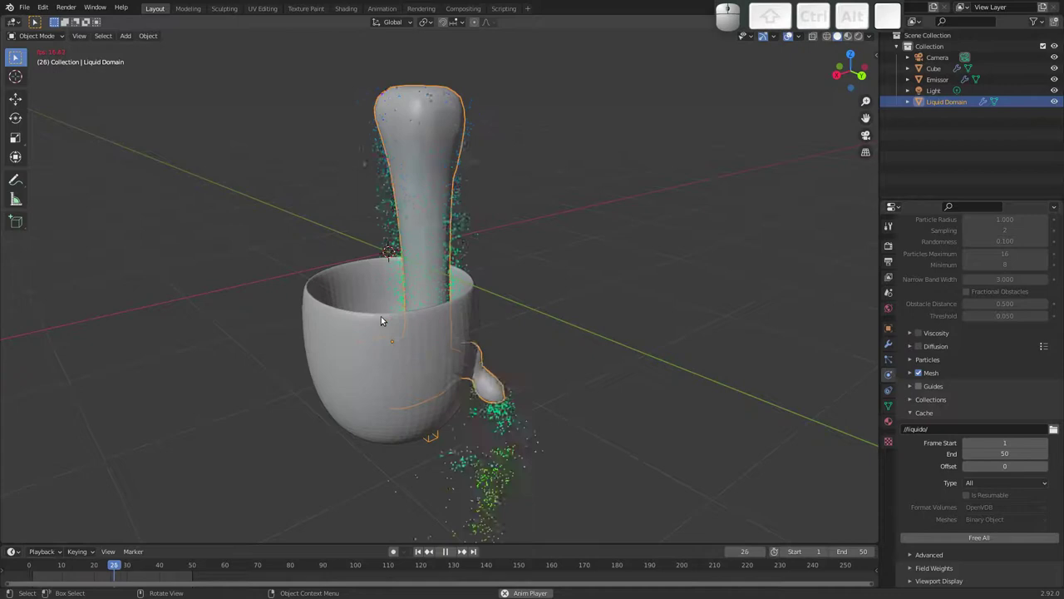
left_click_drag(390, 321, 457, 341)
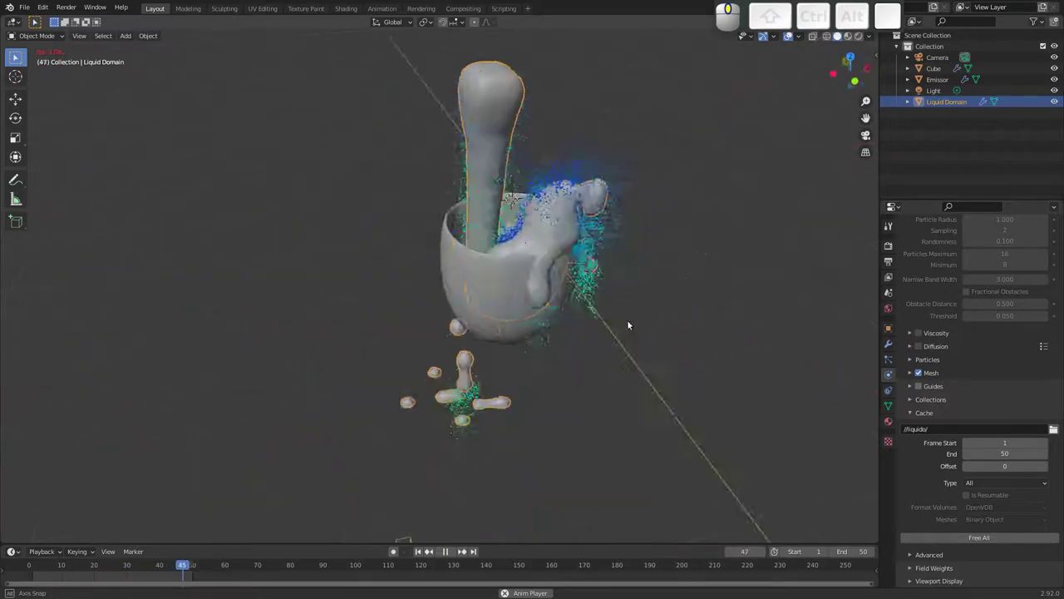
left_click_drag(474, 304, 440, 308)
left_click_drag(440, 280, 413, 330)
left_click_drag(413, 315, 439, 307)
left_click_drag(433, 301, 425, 297)
Stop playback and orbit to inspect the liquid splashing into the bowl.
key("Escape")
left_click_drag(82, 558, 296, 333)
left_click_drag(318, 335, 342, 385)
left_click_drag(348, 336, 372, 289)
left_click_drag(370, 279, 416, 228)
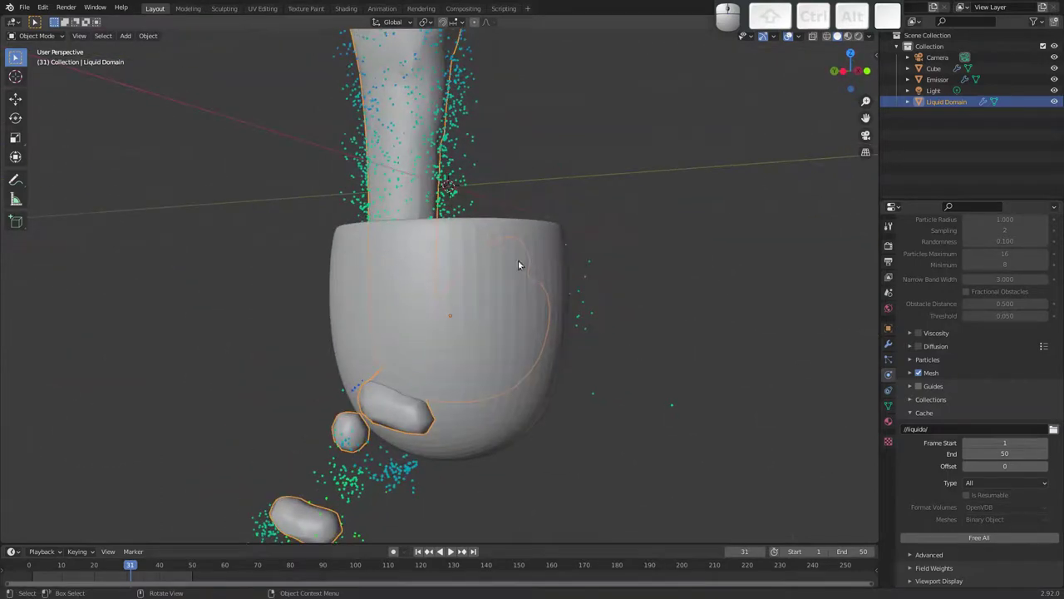
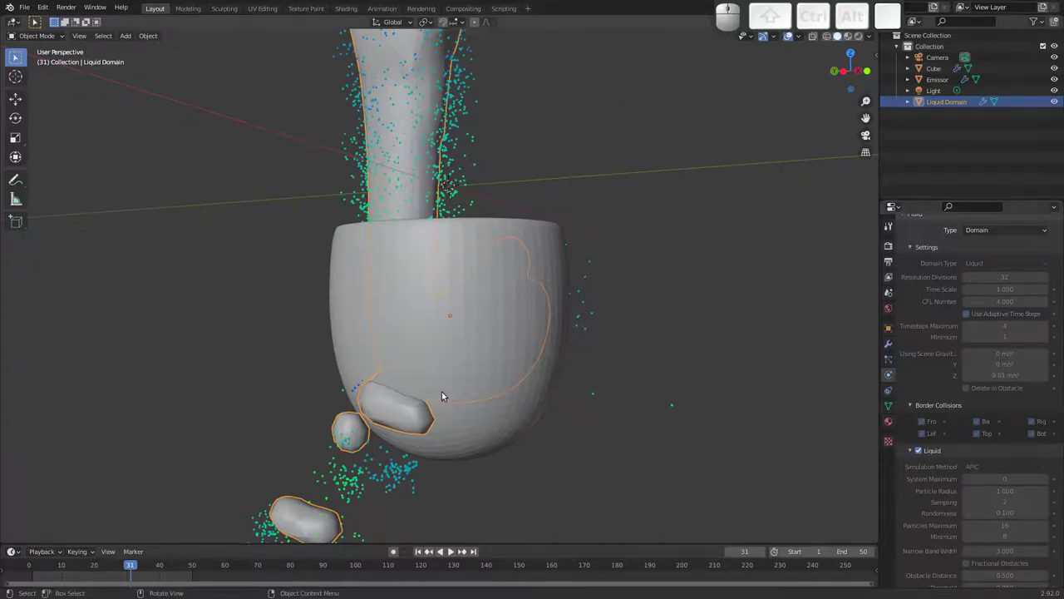
left_click_drag(450, 378, 445, 332)
left_click_drag(450, 309, 478, 287)
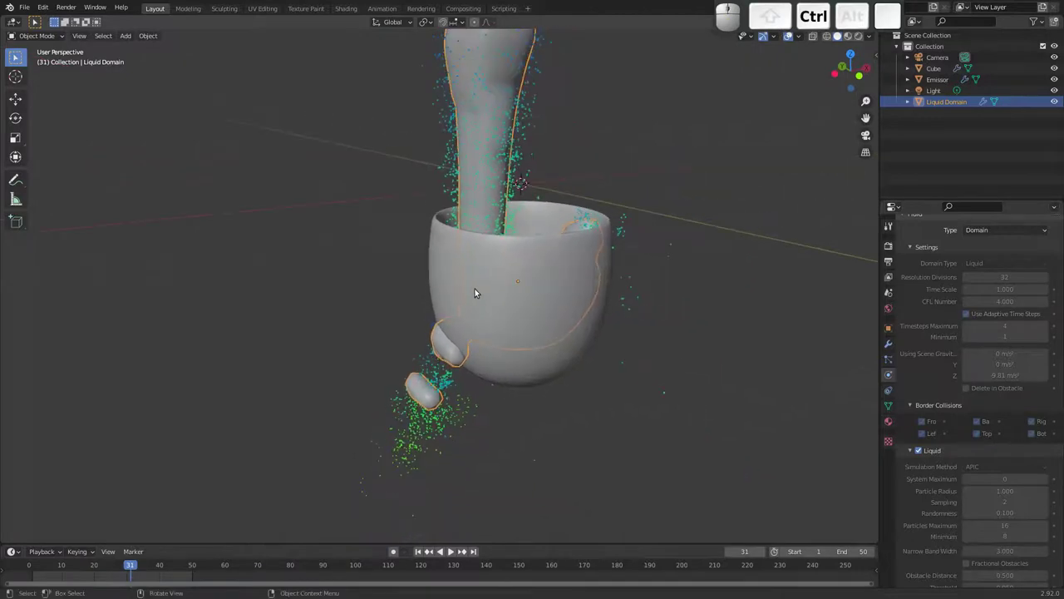
left_click_drag(488, 292, 468, 359)
left_click_drag(464, 350, 586, 292)
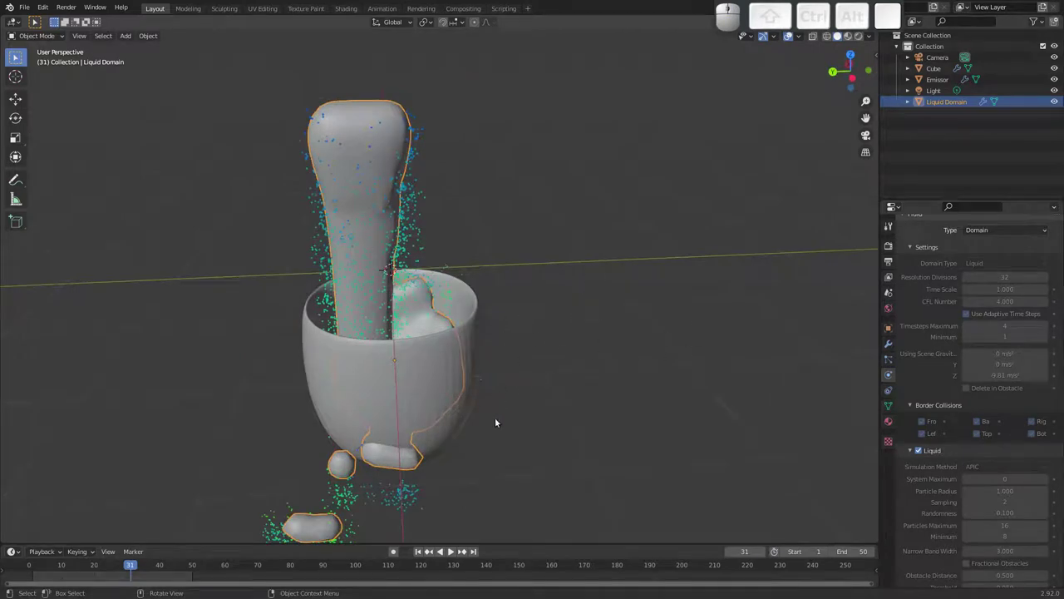
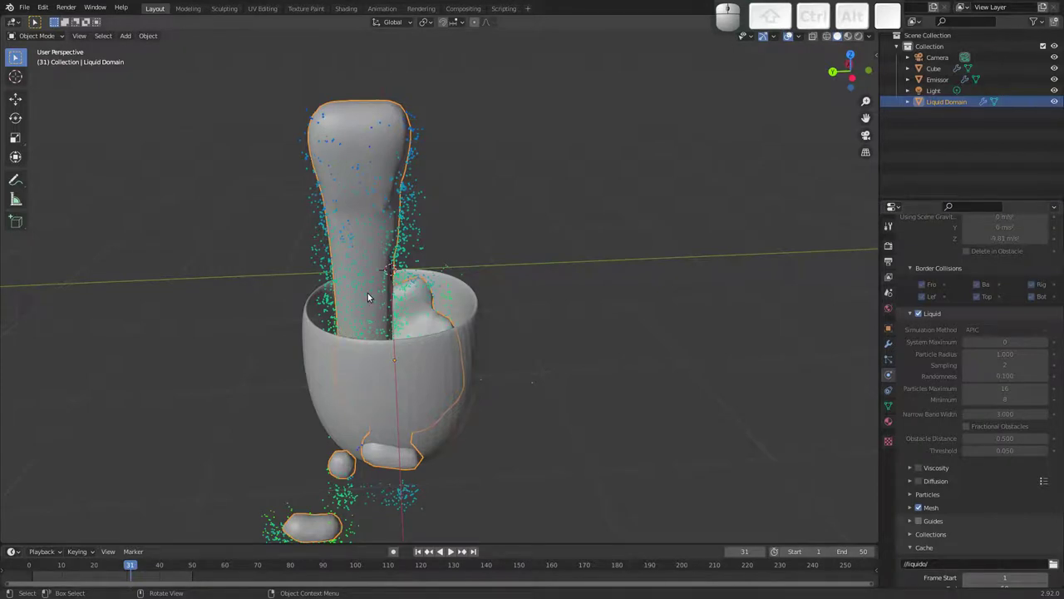
left_click_drag(497, 349, 264, 159)
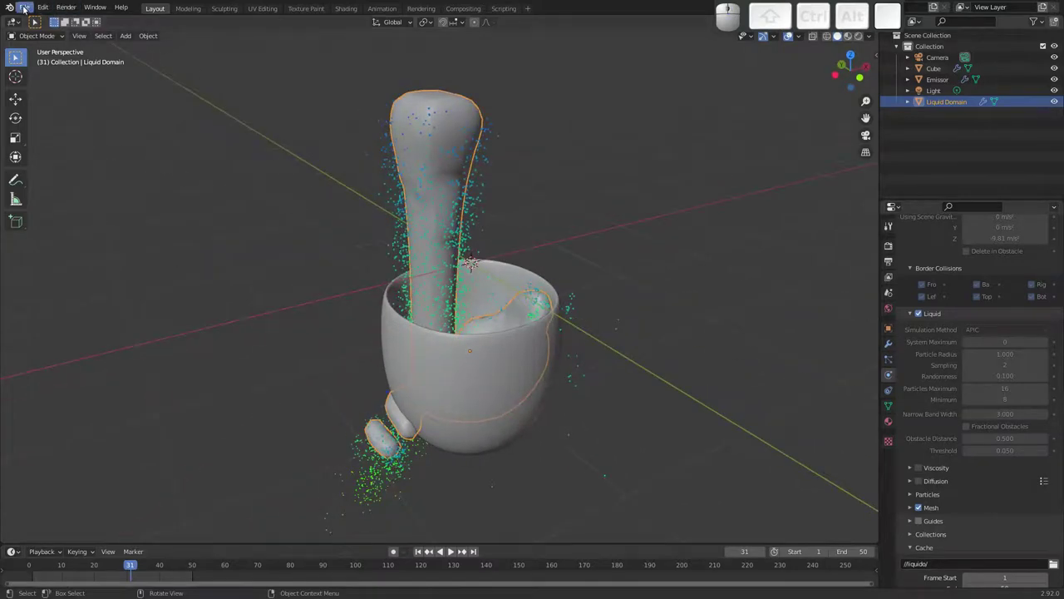
Reopen FireBender.blend without saving the liquid test and preview its animation.
left_click(29, 11)
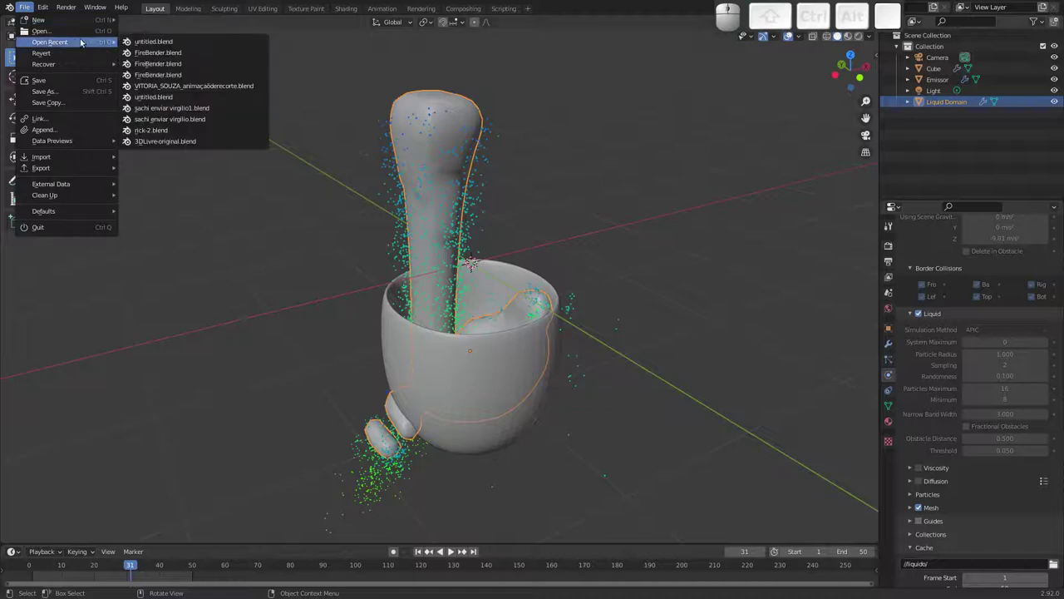
left_click(152, 52)
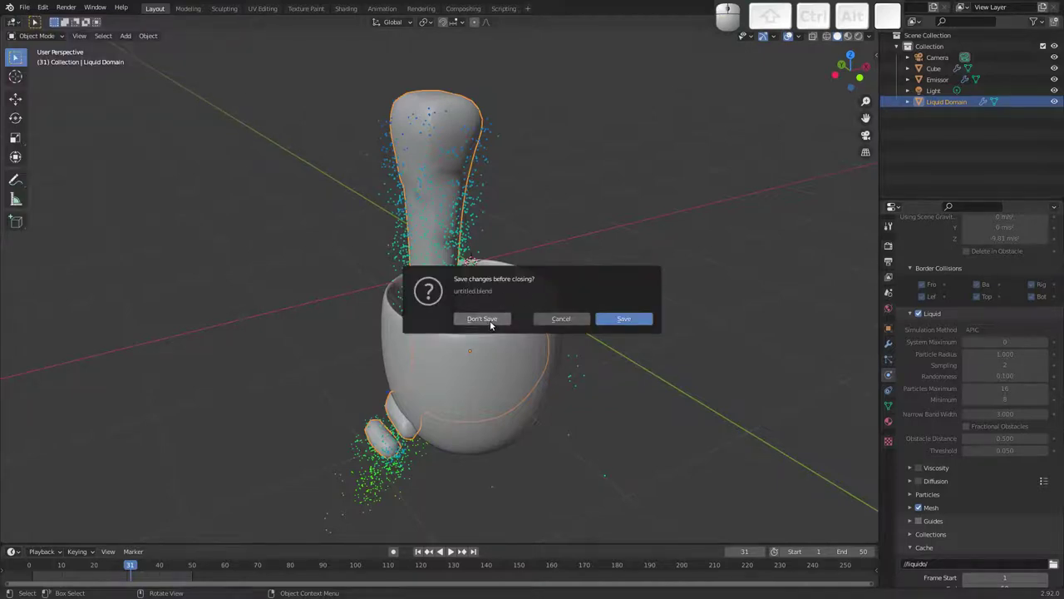
left_click(498, 321)
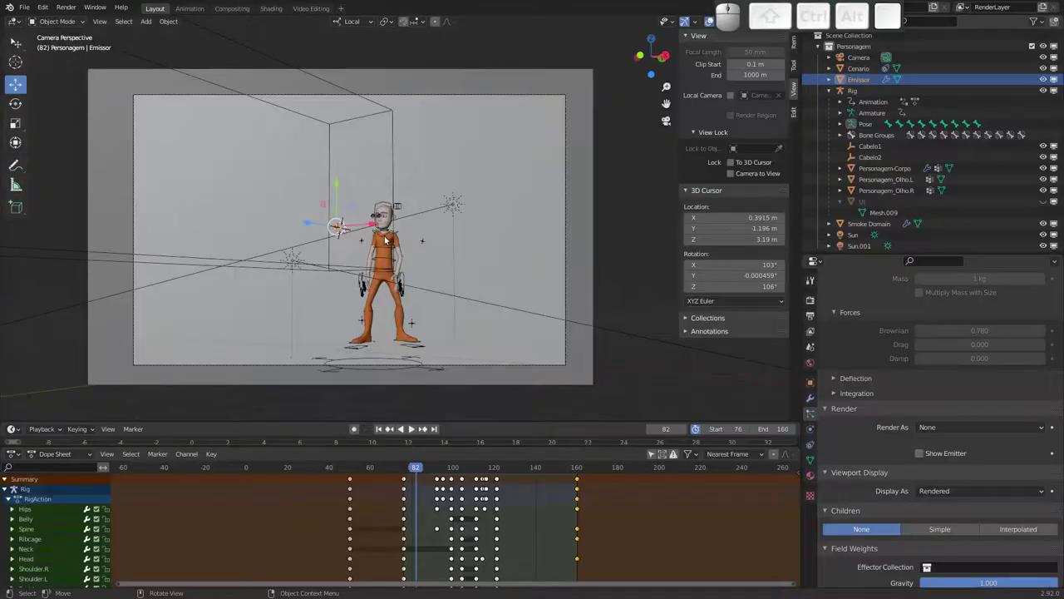
key("space")
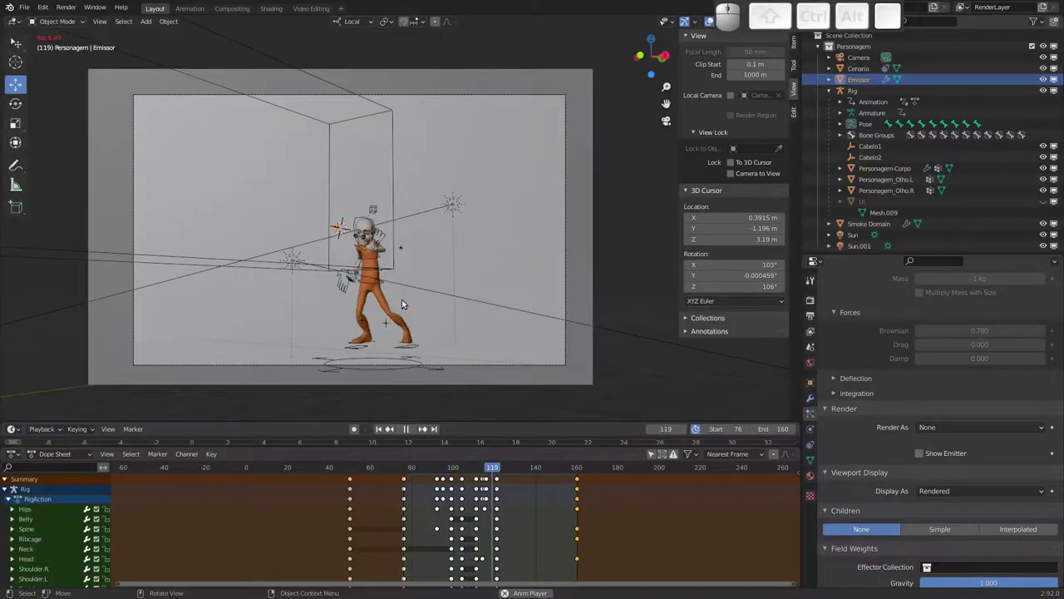
key("Escape")
Delete the Smoke Domain box and select the Emissor object.
left_click_drag(369, 260, 335, 291)
left_click_drag(329, 299, 389, 220)
left_click(391, 186)
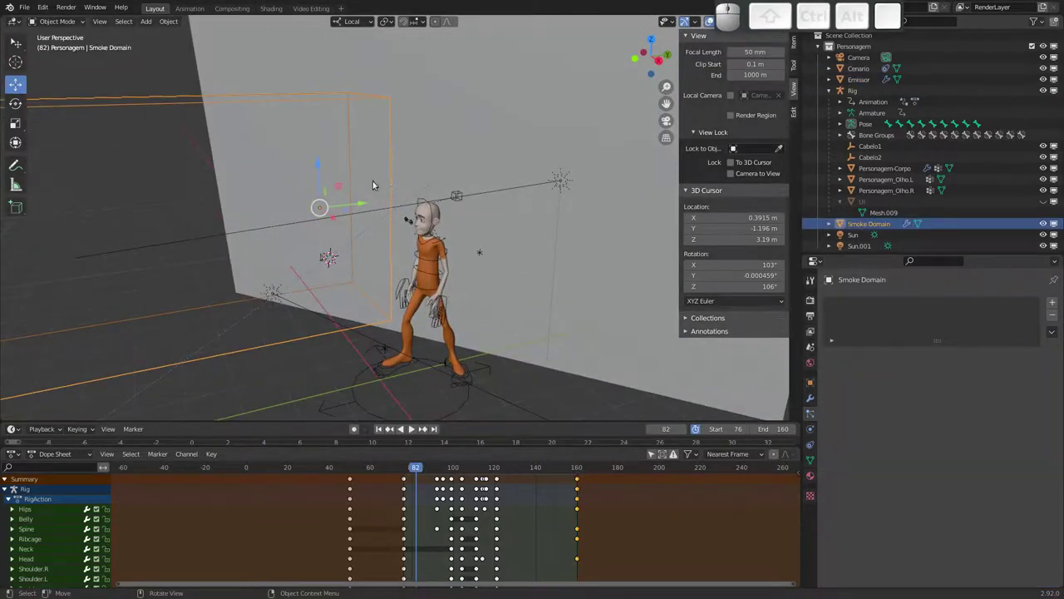
left_click_drag(320, 217, 272, 205)
key("x")
left_click(274, 201)
left_click(287, 239)
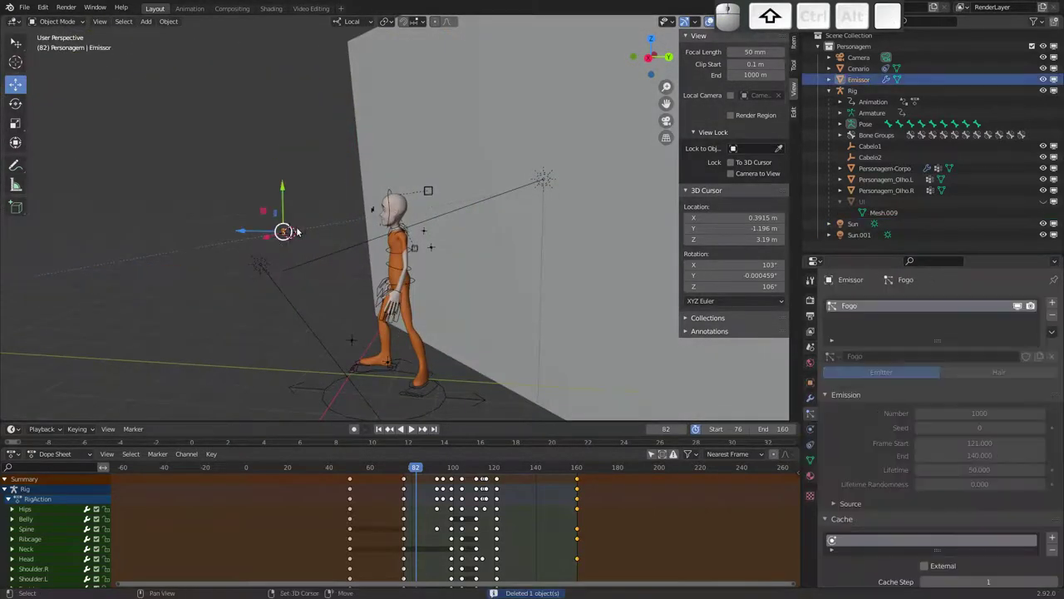
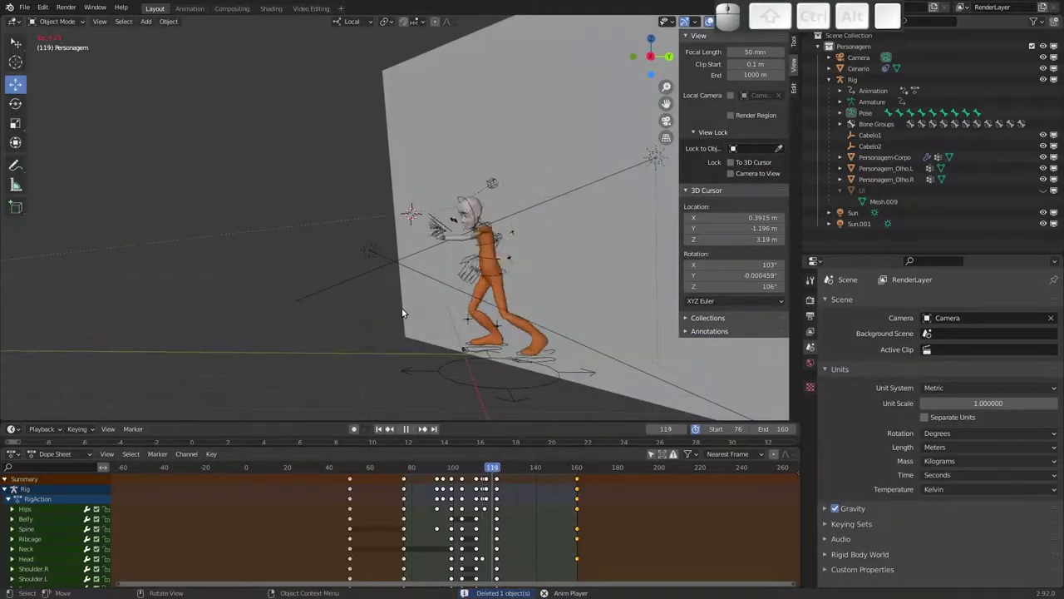
Delete the old Emissor and add a new 2 m plane at the 3D cursor near the hand.
left_click_drag(465, 279, 501, 267)
middle_click(504, 272)
left_click_drag(473, 284, 379, 279)
left_click_drag(385, 277, 372, 251)
key("Escape")
middle_click(402, 239)
left_click_drag(406, 223, 396, 212)
key("shift+a")
left_click(445, 220)
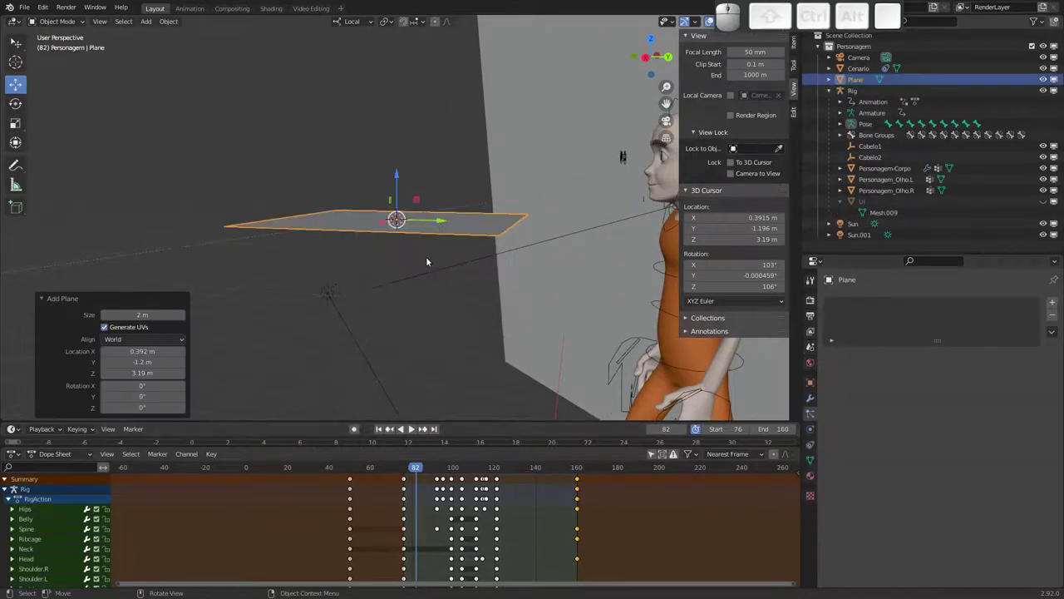
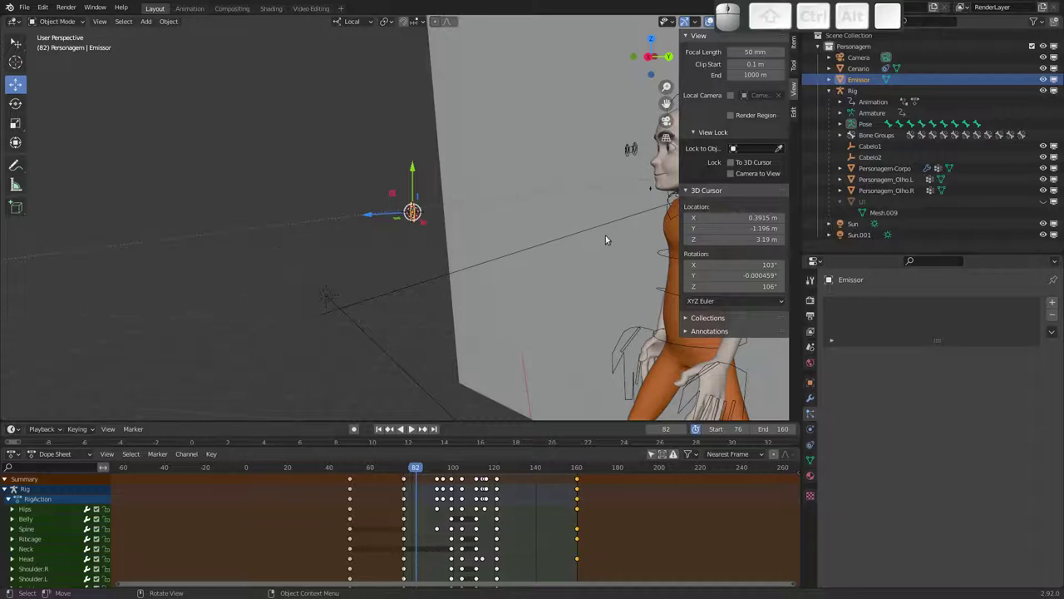
Zoom to the new Emissor plane and enable fluid physics on it.
left_click_drag(471, 243, 618, 290)
left_click_drag(482, 234, 463, 251)
left_click_drag(461, 261, 461, 281)
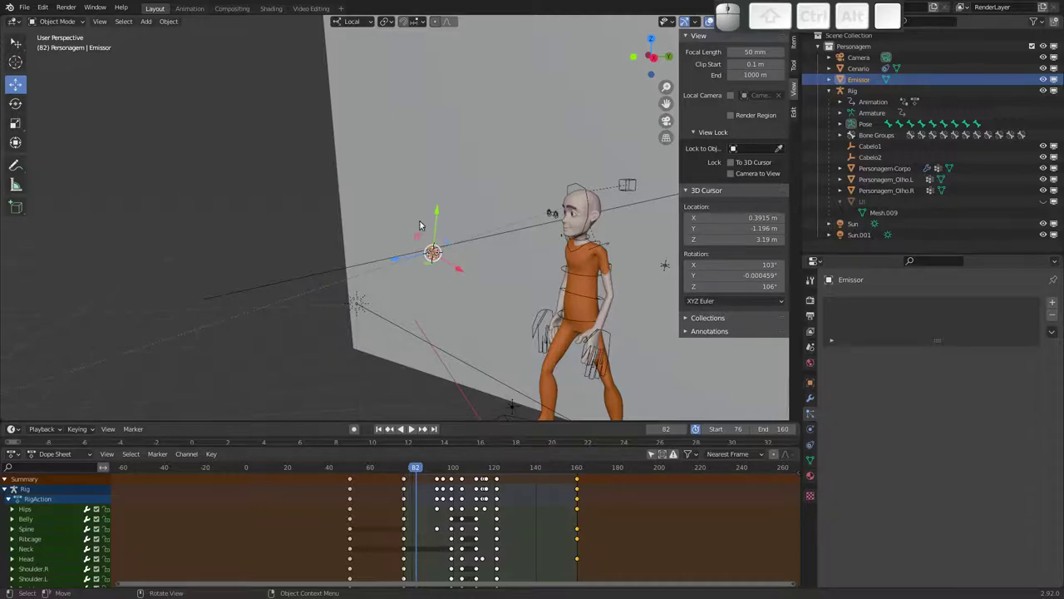
left_click_drag(414, 251, 444, 301)
left_click_drag(436, 293, 418, 265)
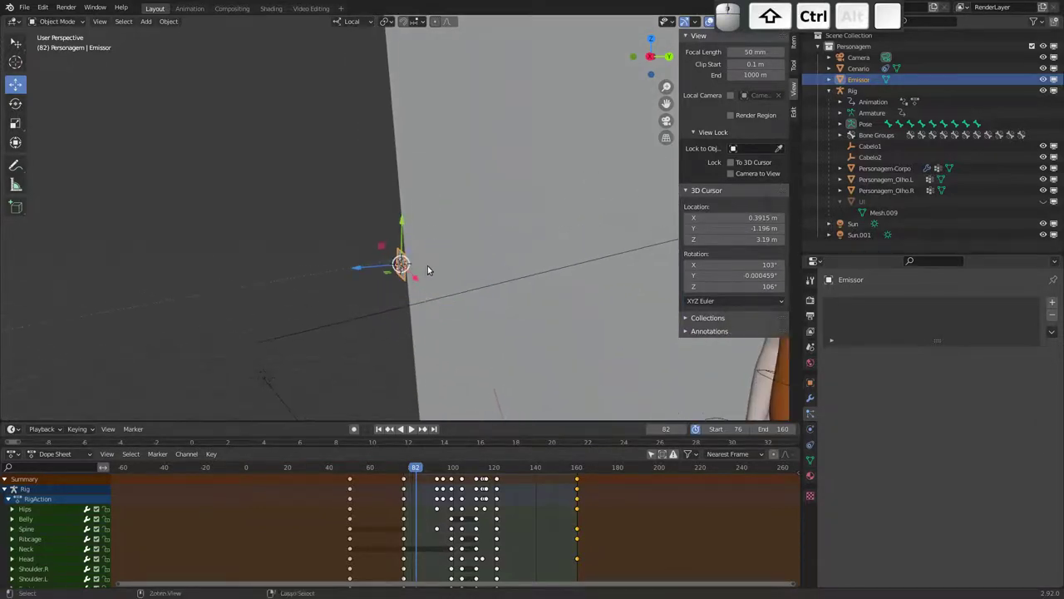
left_click(814, 428)
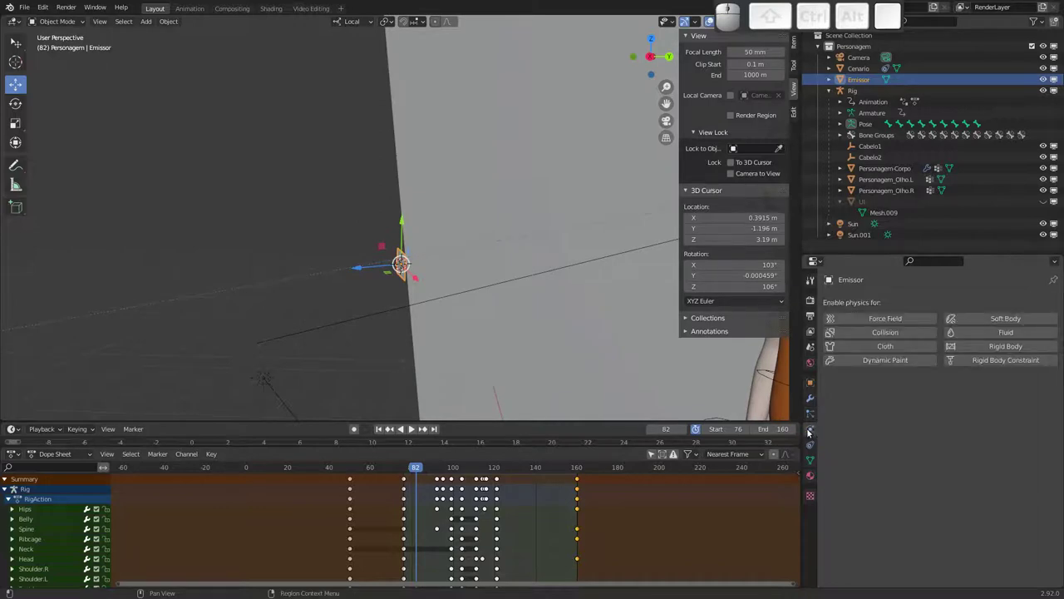
left_click(988, 334)
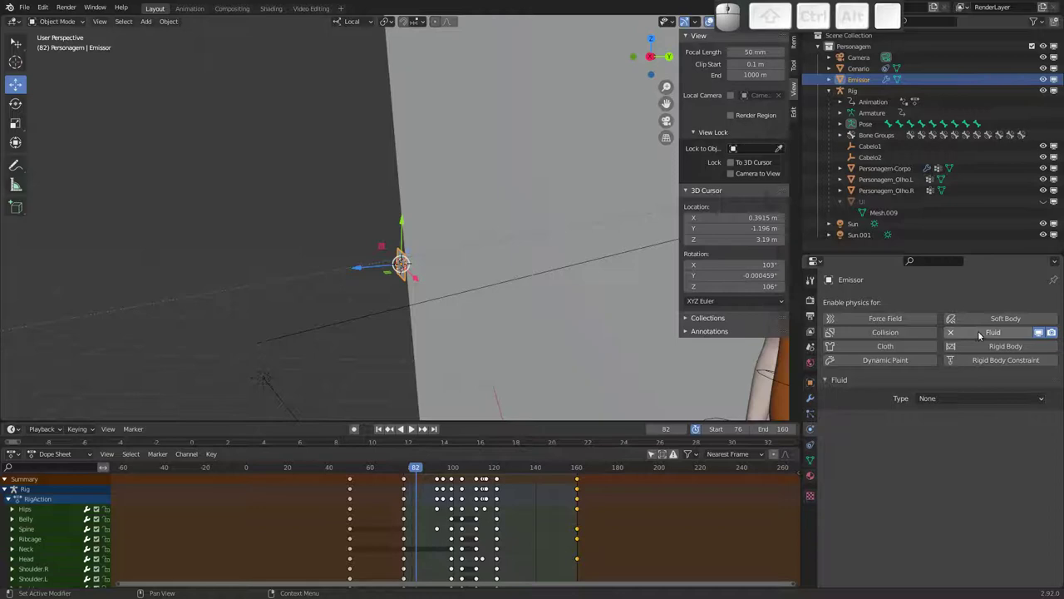
Set the emitter as a Flow source emitting Fire + Smoke from its mesh.
left_click(948, 393)
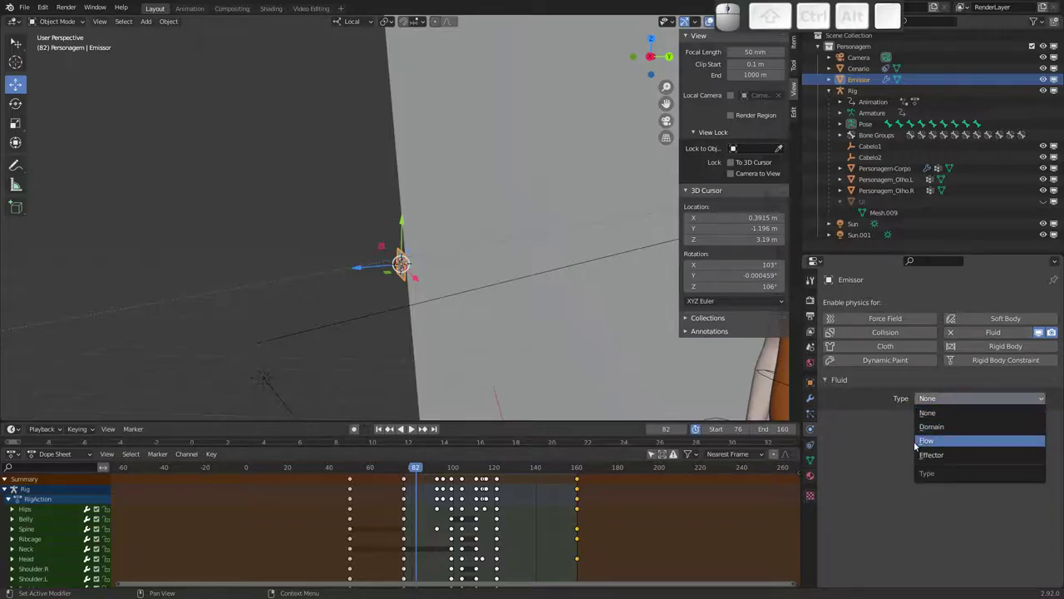
left_click(935, 439)
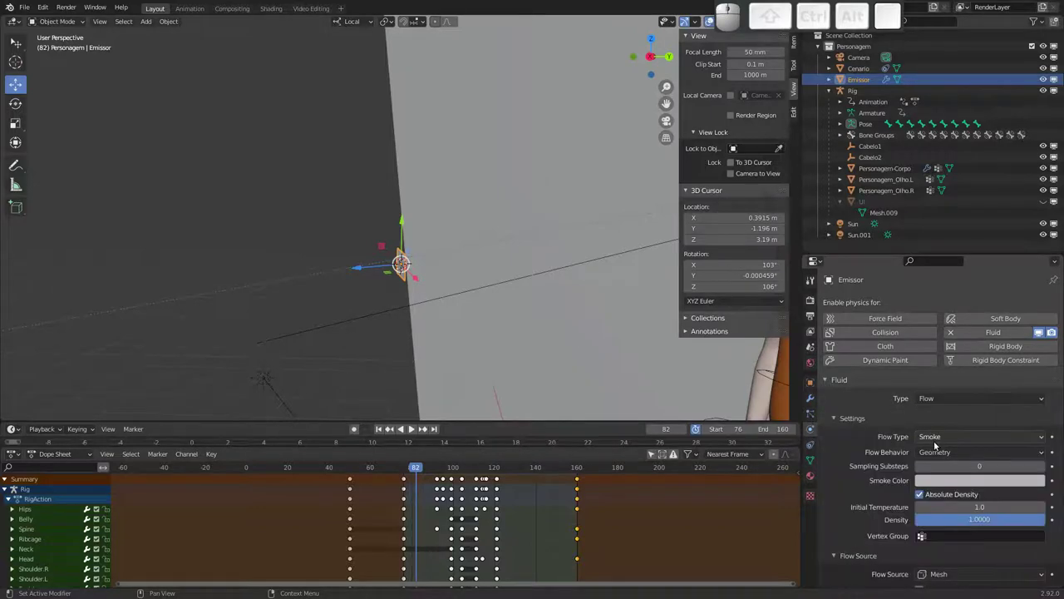
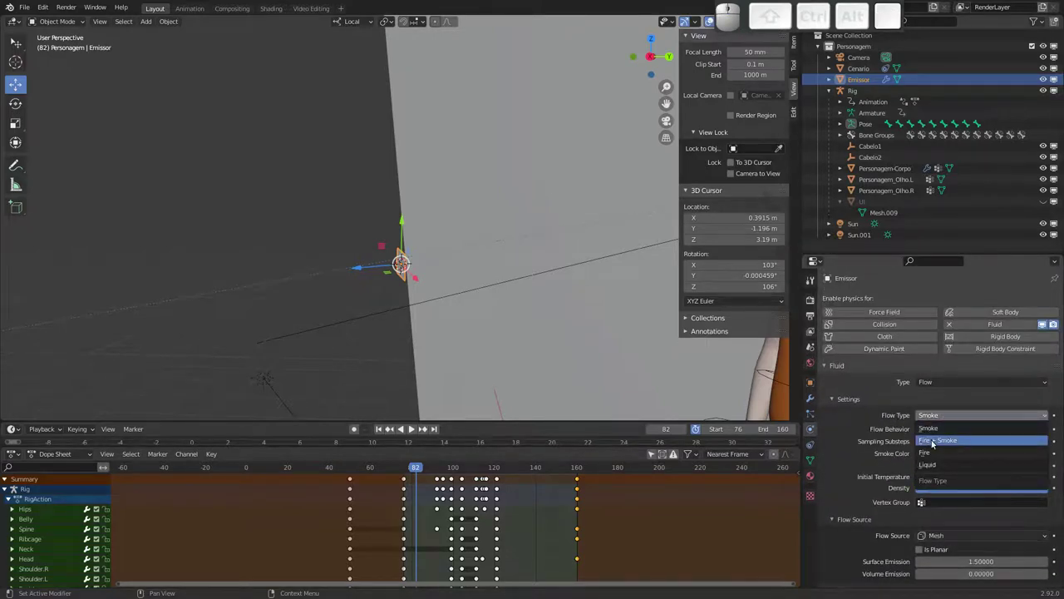
left_click(946, 443)
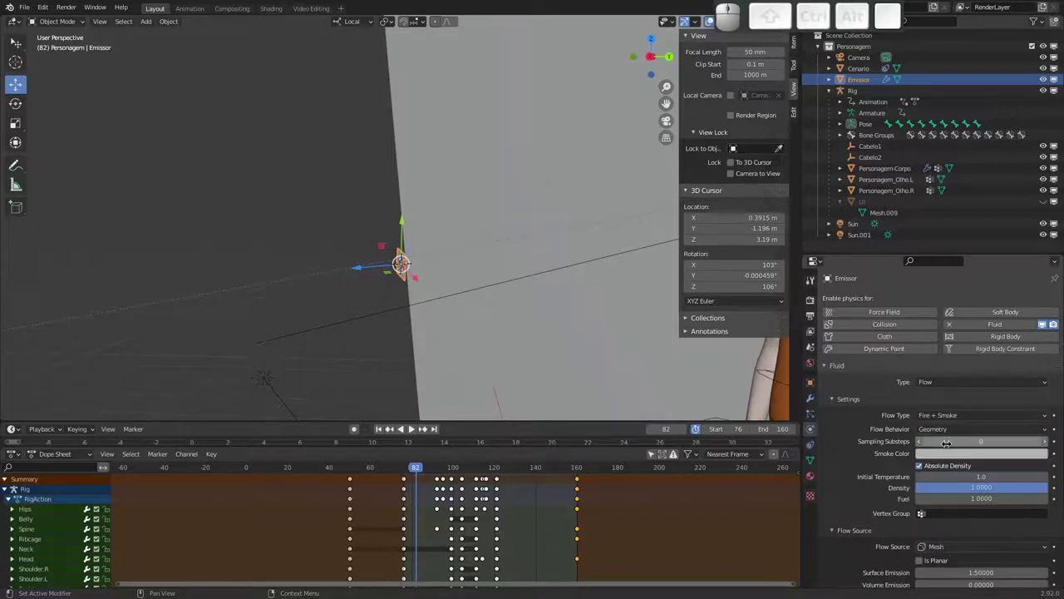
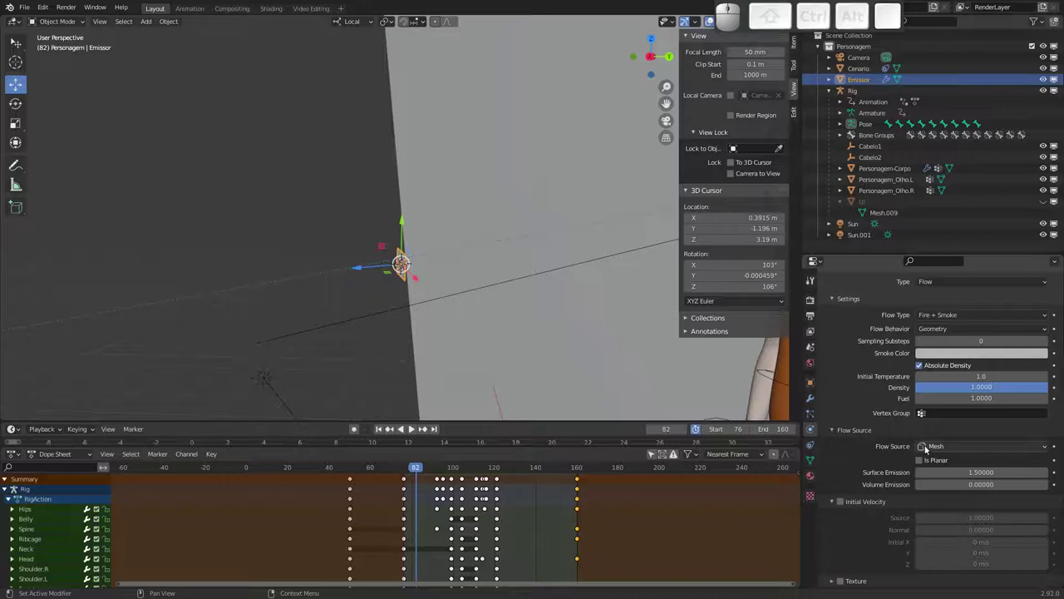
left_click(947, 443)
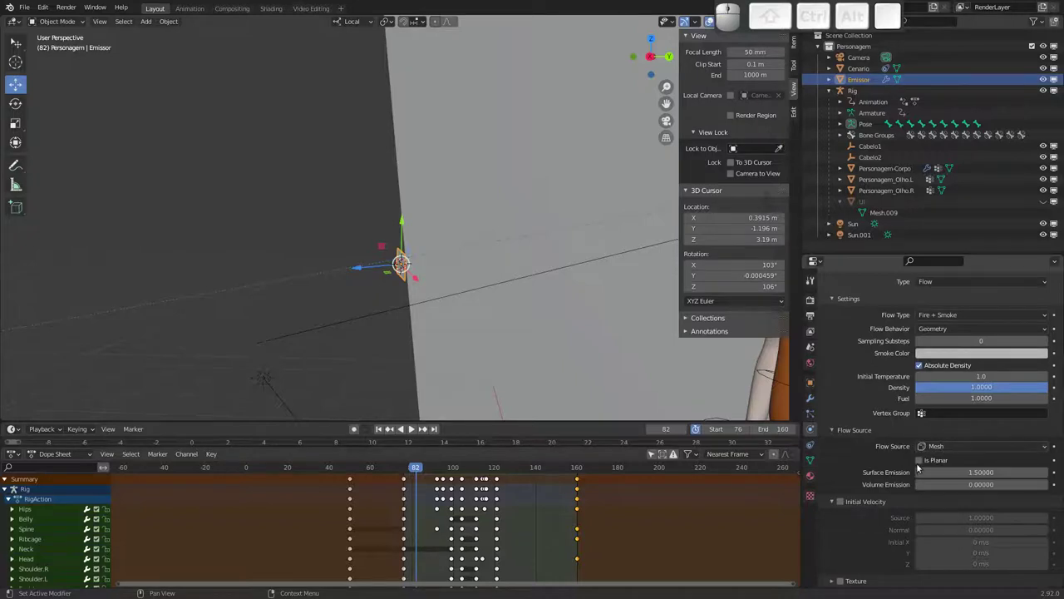
left_click_drag(447, 244, 408, 258)
key("shift+a")
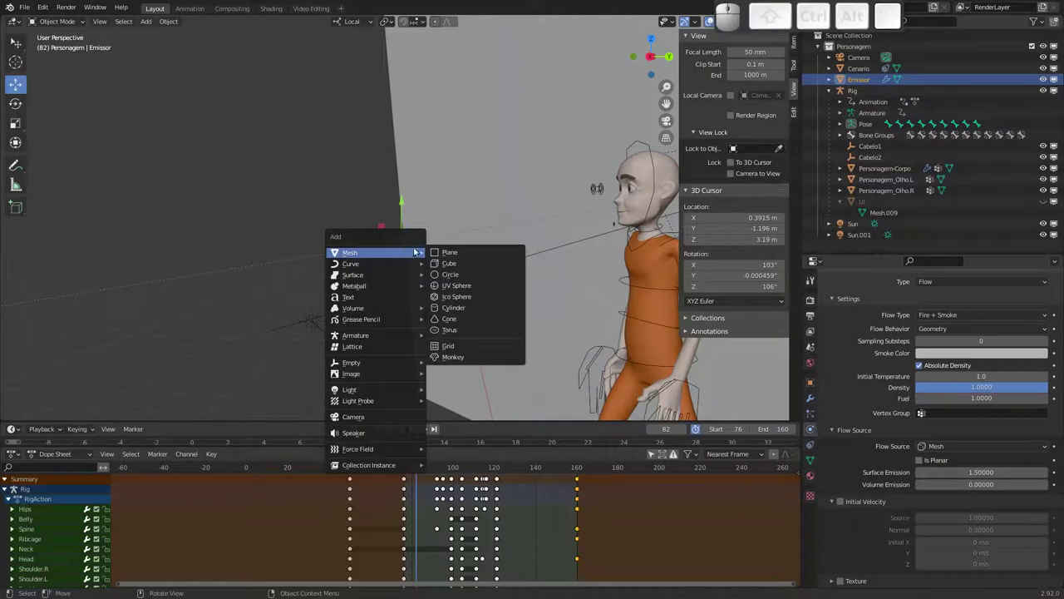
Add a cube beside the character, stretch it along Y and apply its transforms.
left_click(453, 259)
left_click_drag(433, 226, 517, 268)
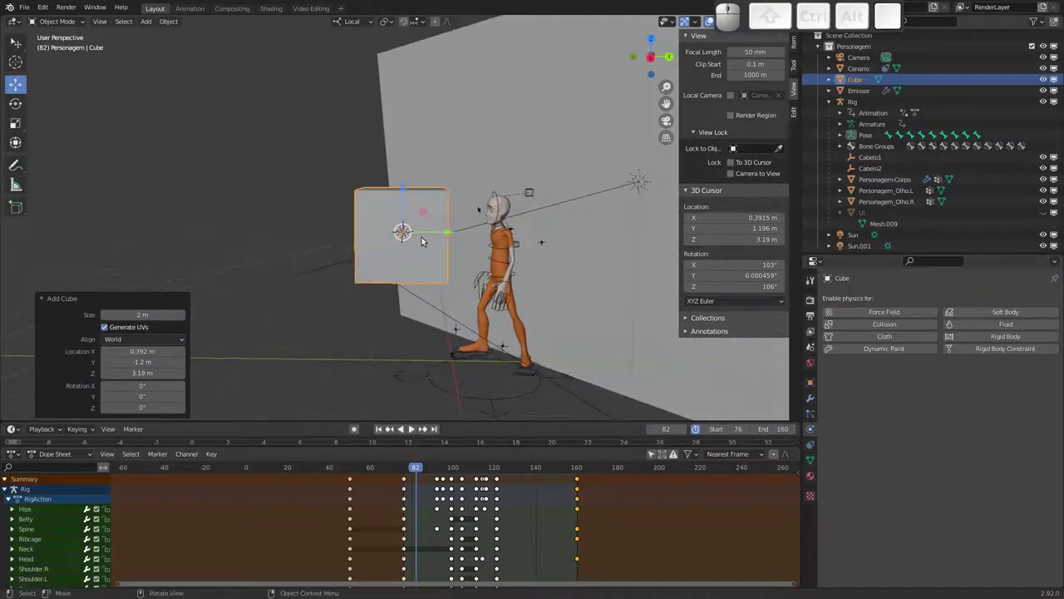
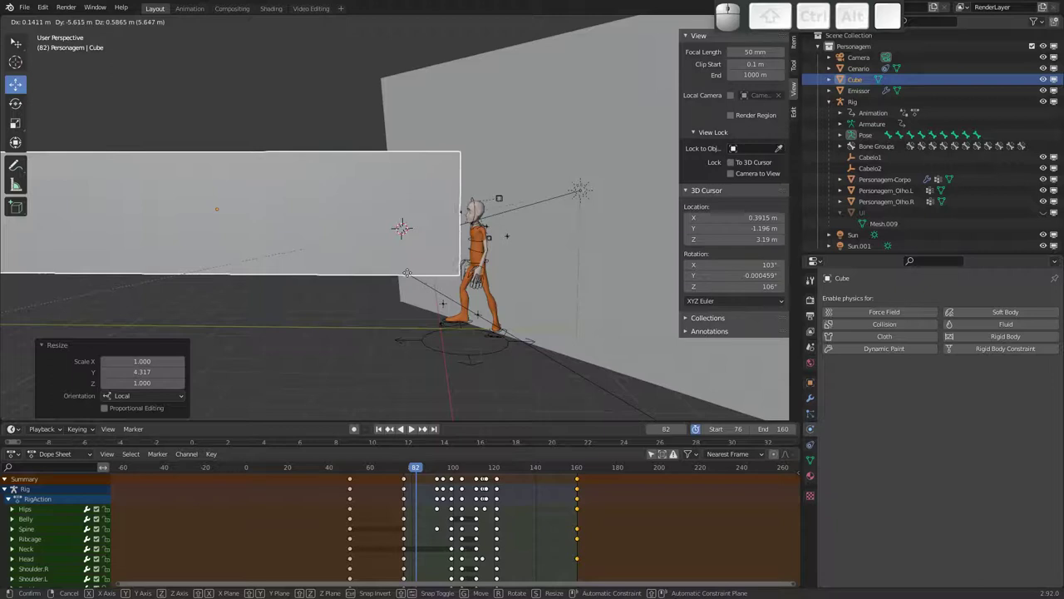
left_click_drag(407, 272, 399, 250)
left_click_drag(409, 254, 399, 249)
key("ctrl+a")
Enable fluid physics on the stretched box.
left_click(373, 299)
left_click(996, 324)
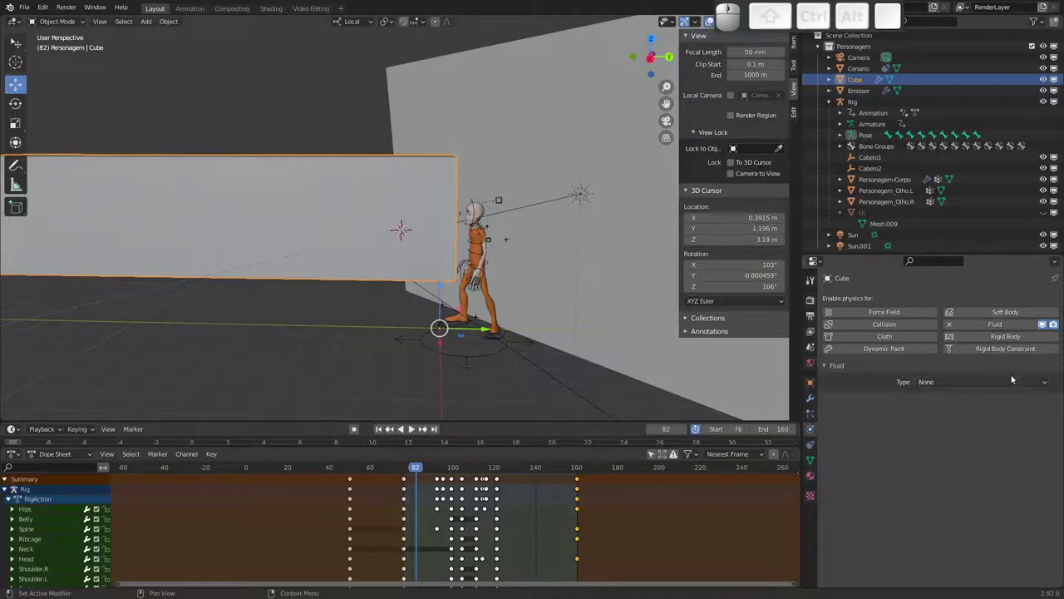
Set the box's fluid type to Domain and rename it Domain.
left_click(941, 387)
left_click(944, 409)
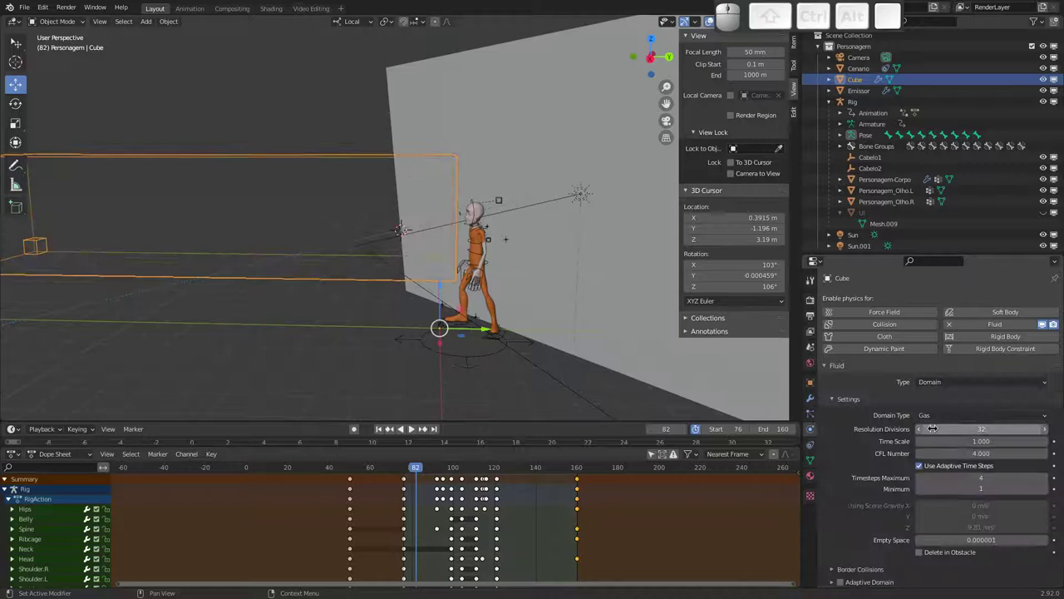
left_click_drag(295, 236, 274, 224)
key("F2")
key("shift+d")
key("shift+o")
key("m")
key("a")
key("i")
key("n")
key("Return")
Raise the domain's resolution divisions to 64.
left_click_drag(376, 288, 529, 299)
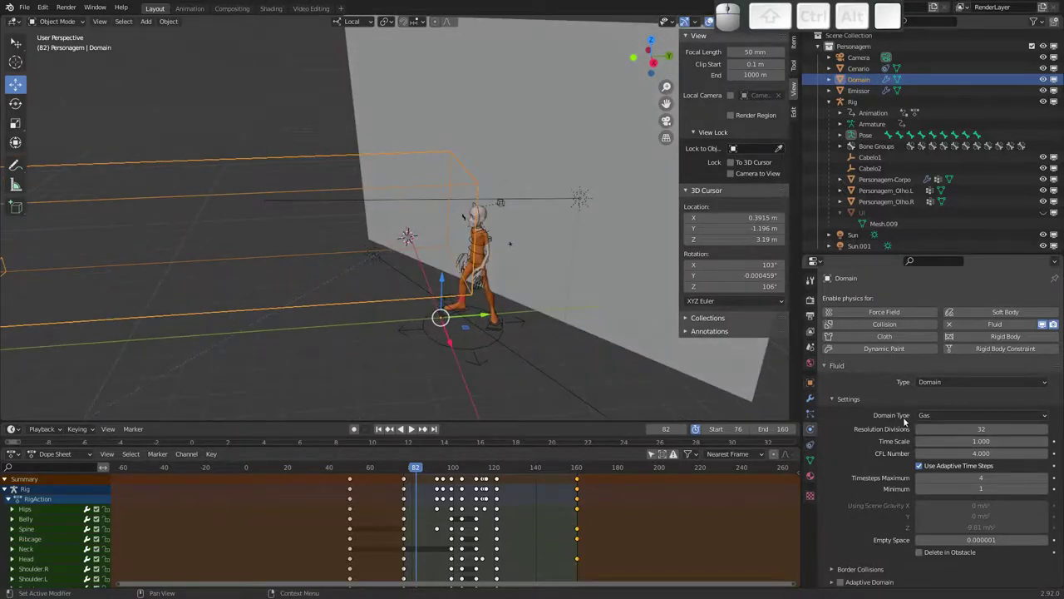
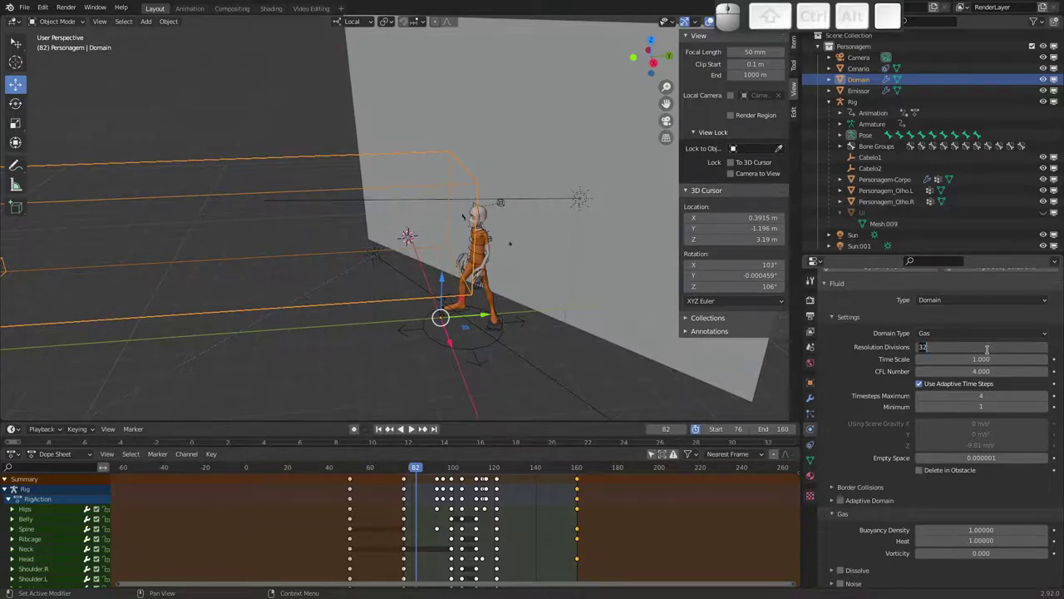
key("6")
key("4")
key("Return")
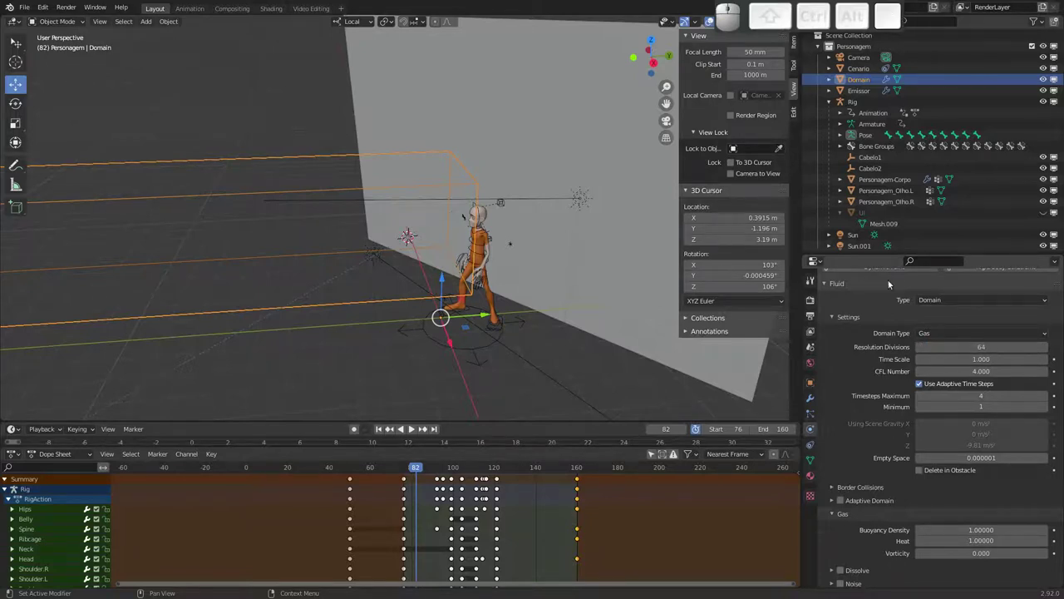
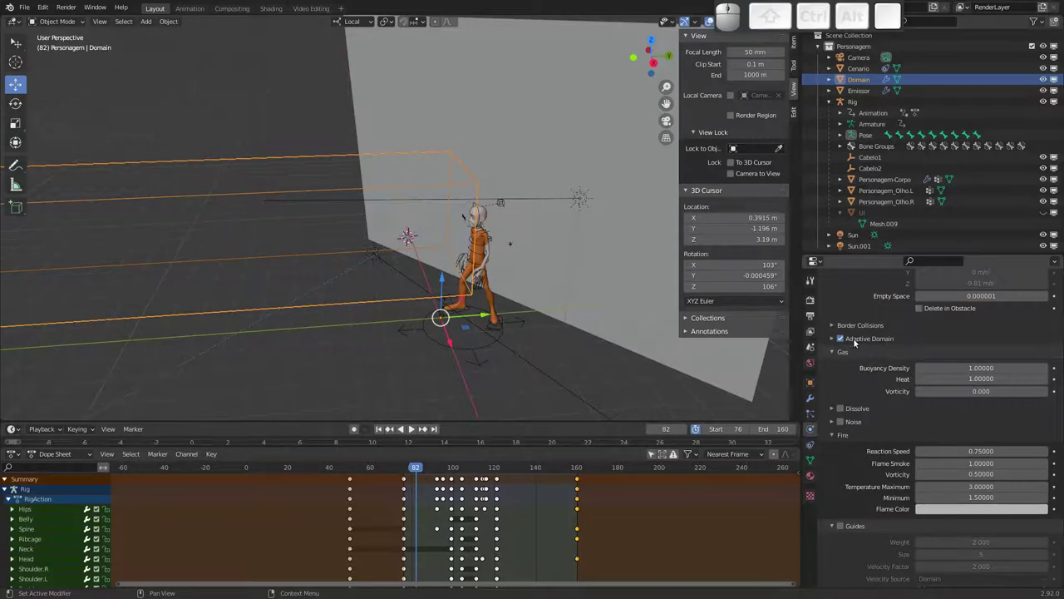
Enable Dissolve in the Domain's gas settings so the smoke fades out over time.
left_click_drag(311, 242, 349, 215)
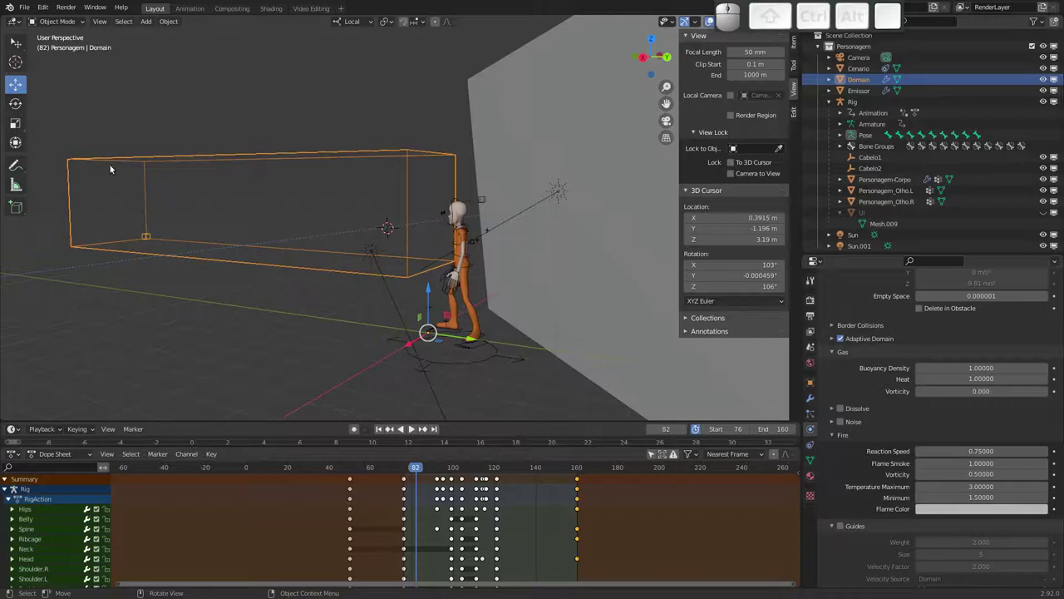
left_click_drag(365, 216, 367, 248)
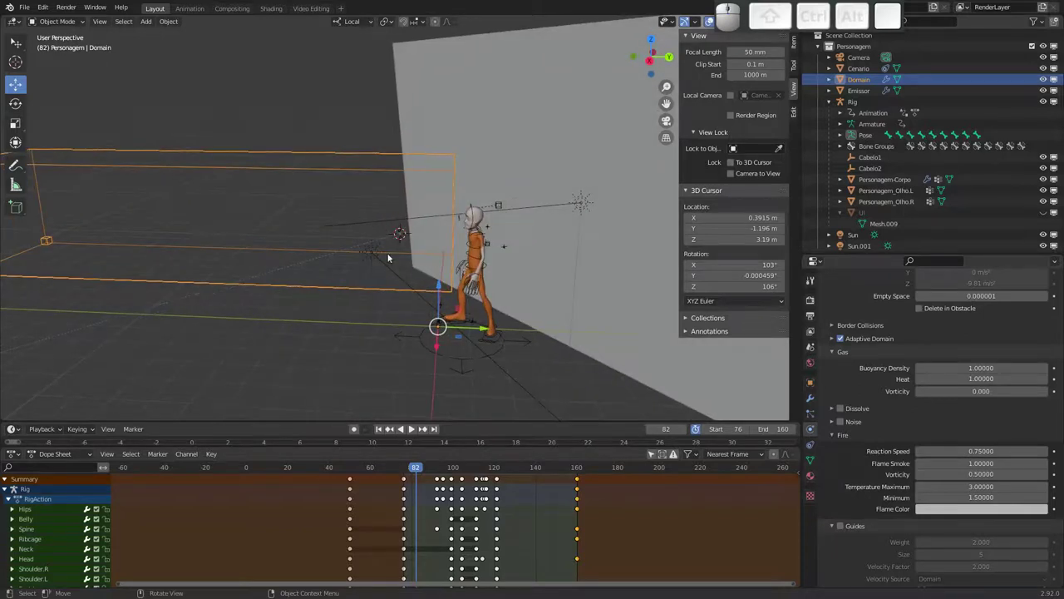
left_click_drag(357, 241, 442, 247)
middle_click(411, 237)
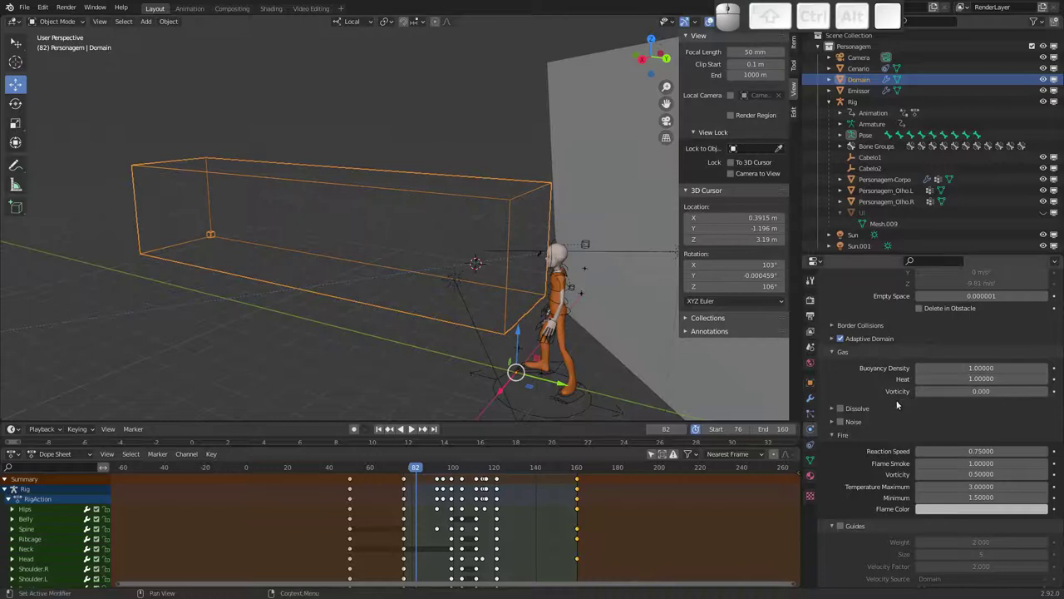
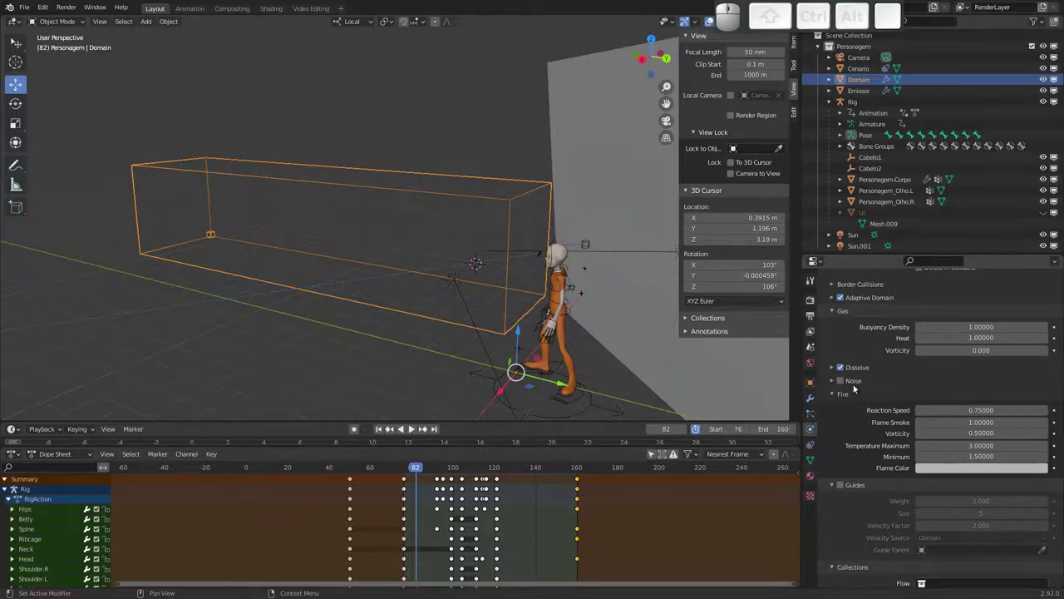
left_click_drag(881, 349, 897, 347)
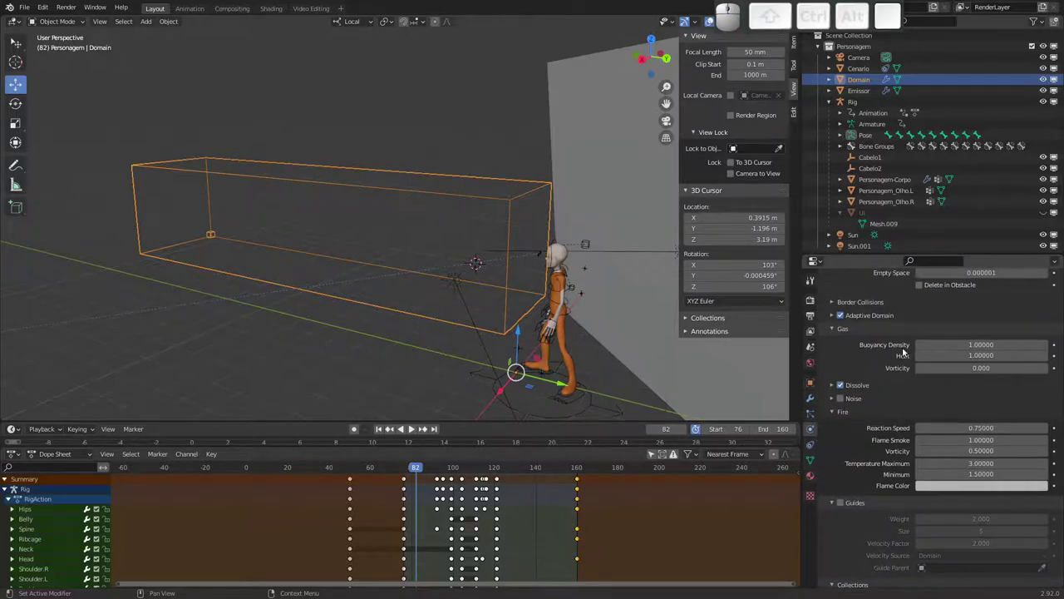
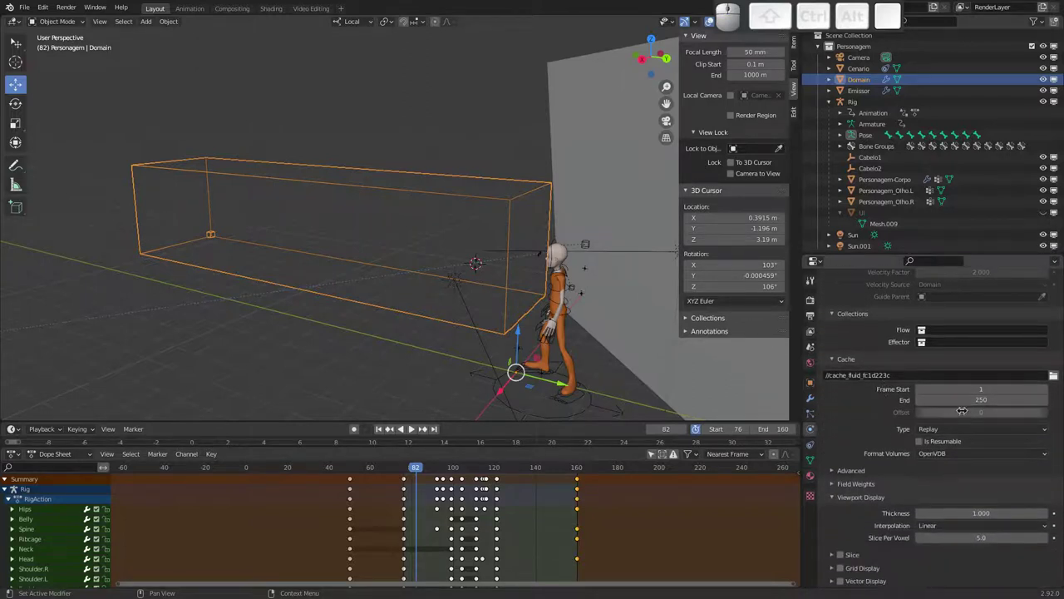
Set the Domain cache type to All with frame start 76 and end 160.
middle_click(899, 398)
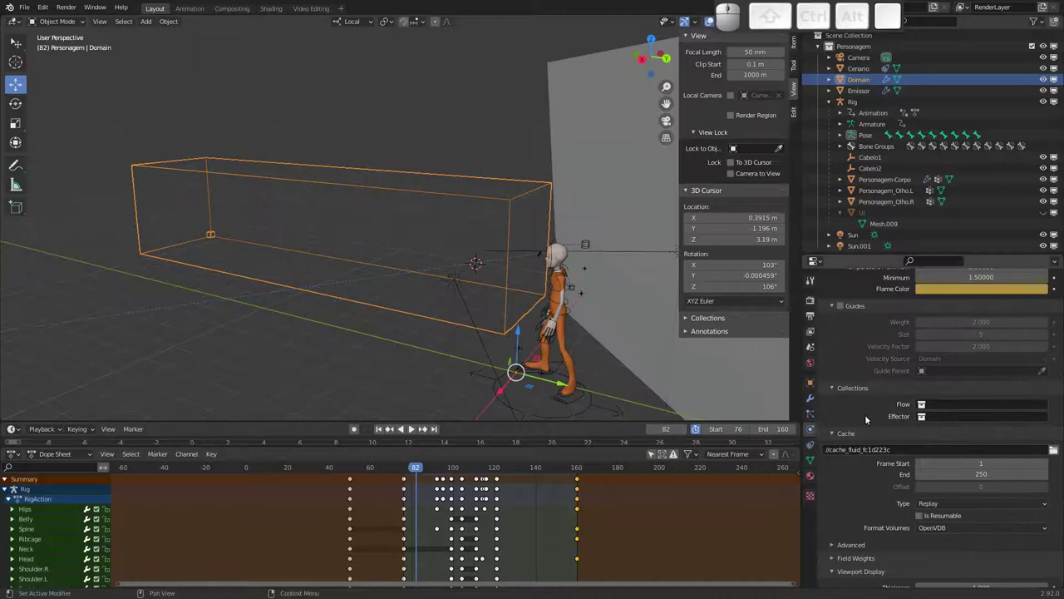
middle_click(861, 496)
left_click(937, 432)
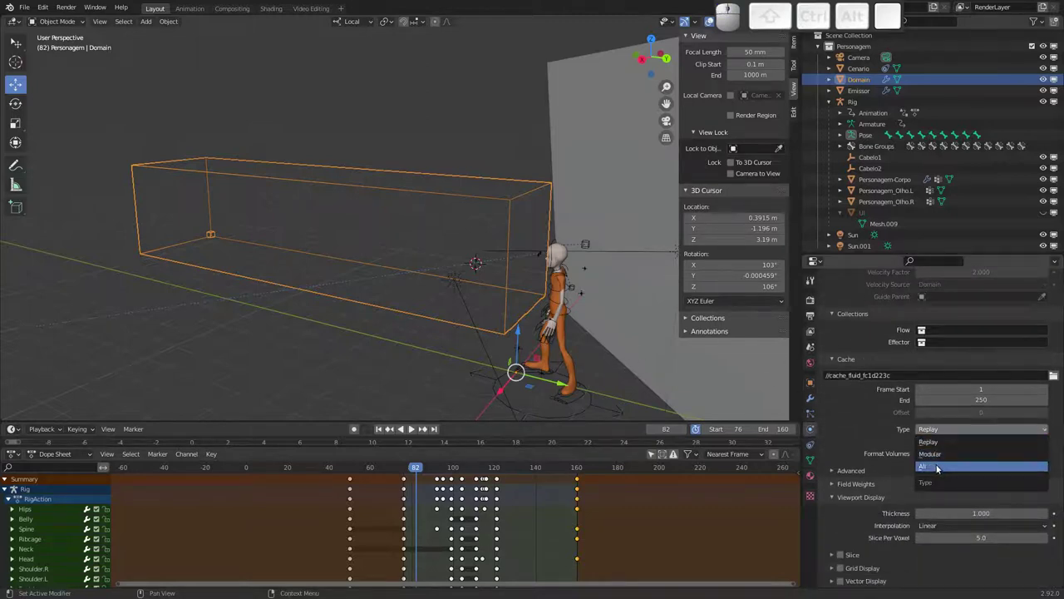
left_click(938, 462)
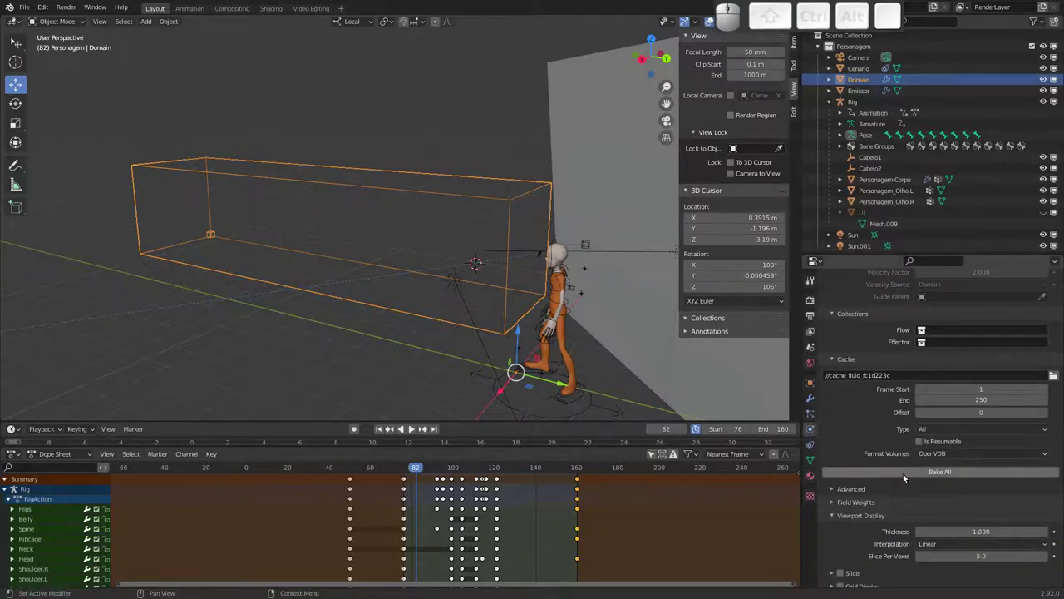
left_click_drag(418, 465, 405, 470)
left_click(408, 472)
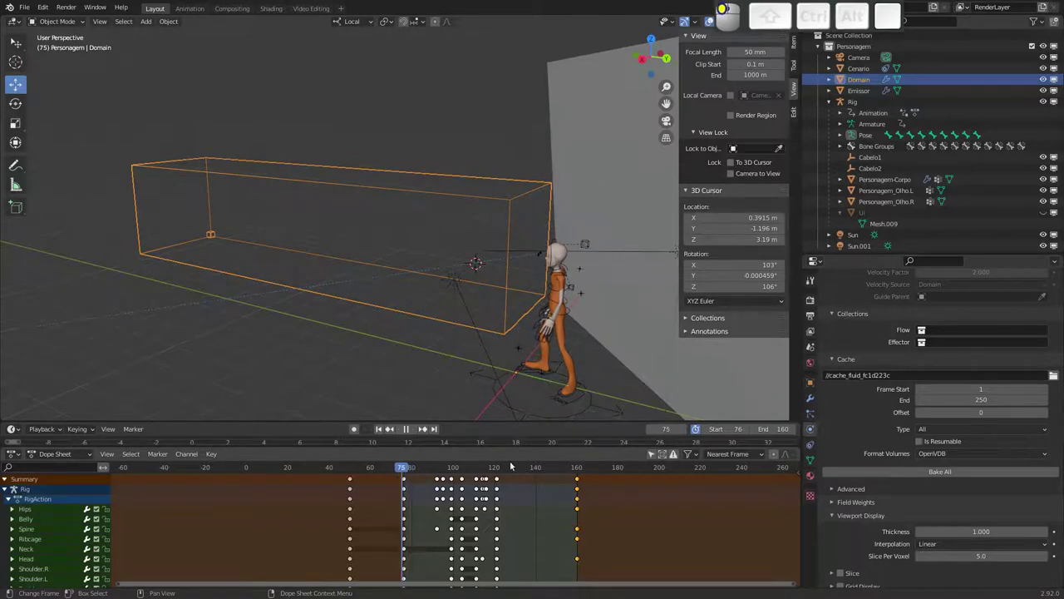
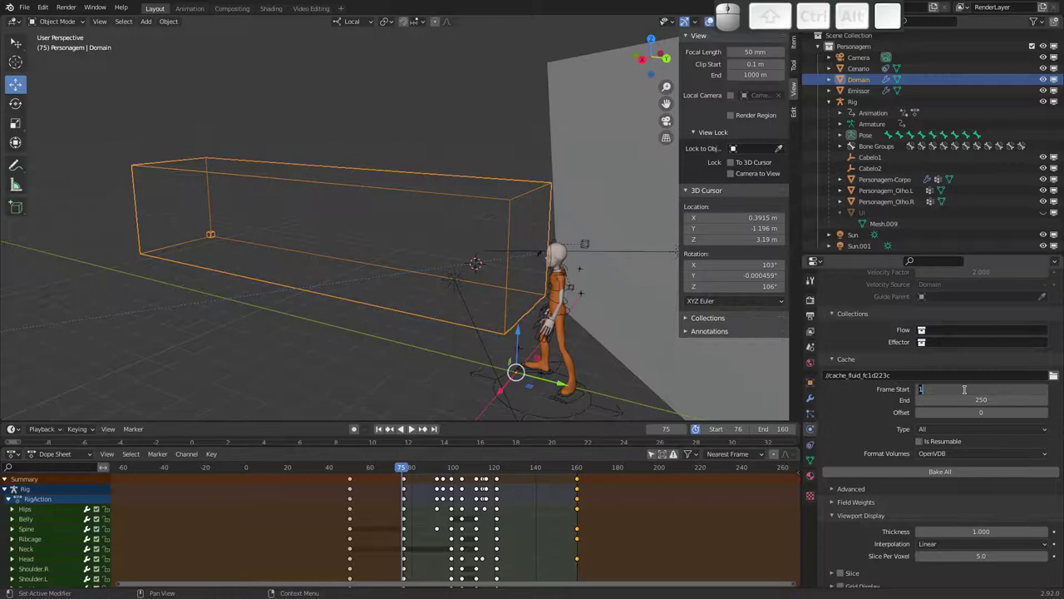
key("7")
key("6")
key("Tab")
key("1")
key("6")
key("0")
key("Return")
Bake All and play back the result, viewing the fire burst at the character's hand.
left_click(963, 472)
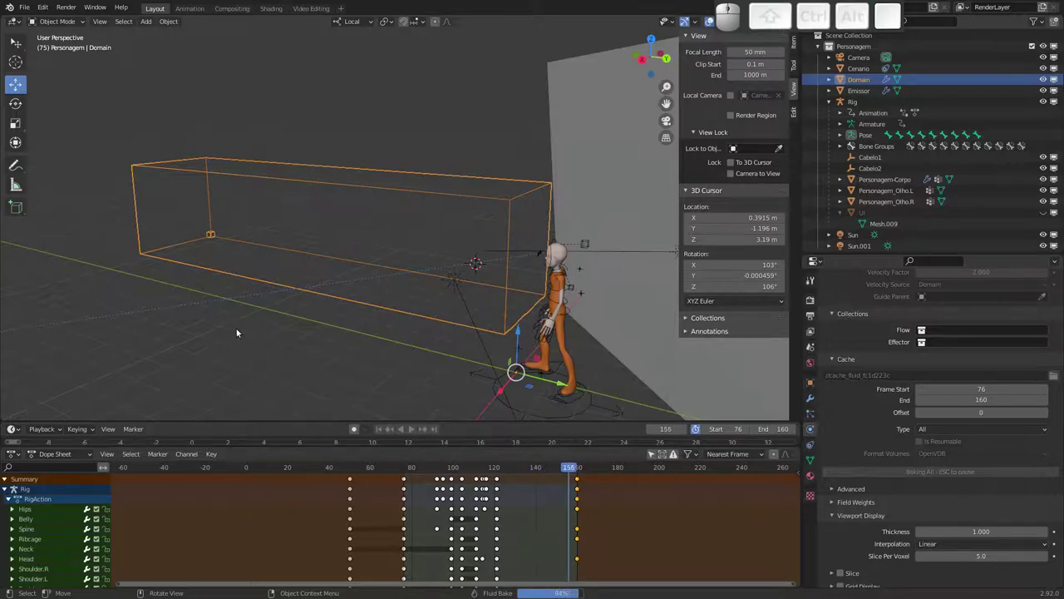
key("space")
left_click_drag(258, 356, 317, 342)
left_click_drag(309, 347, 311, 346)
left_click_drag(315, 328, 316, 338)
left_click_drag(319, 332, 325, 328)
key("space")
left_click_drag(501, 466, 438, 476)
left_click_drag(420, 469, 464, 367)
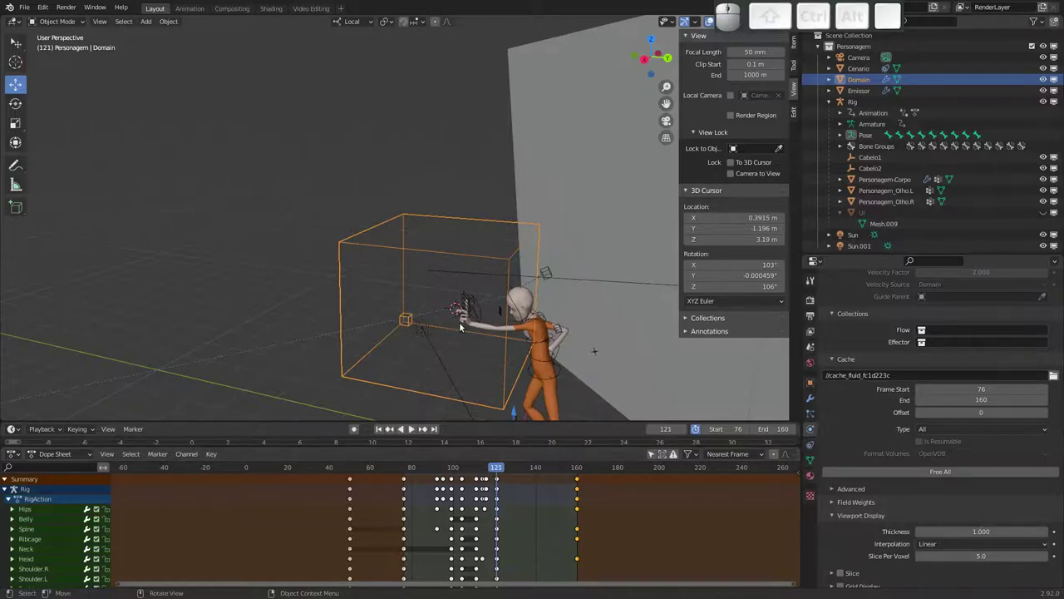
Select the Emissor object at the character's hand and show its emitter particle system settings.
left_click_drag(501, 471, 443, 330)
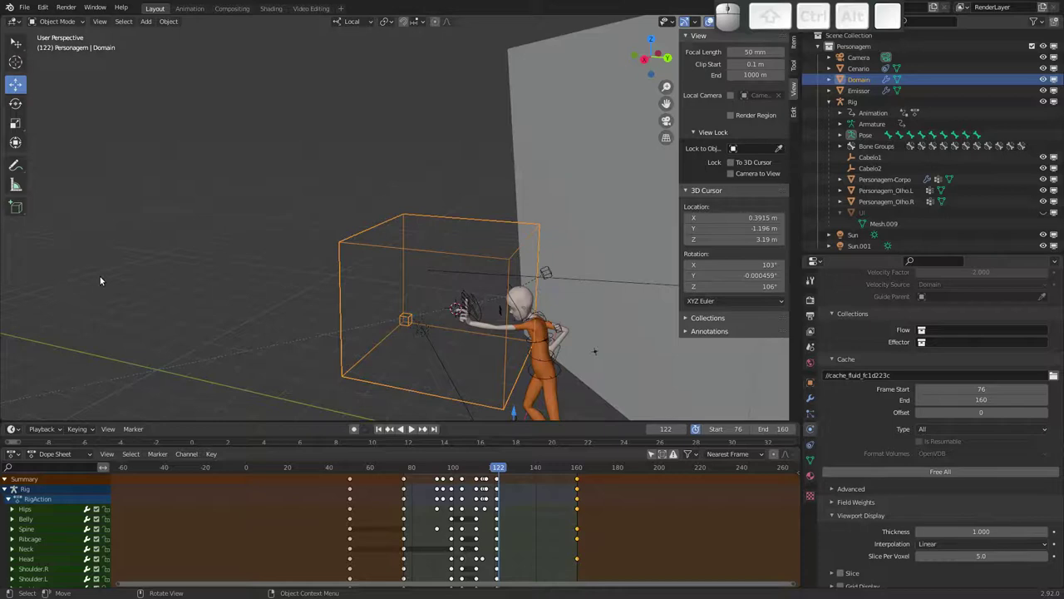
left_click_drag(387, 321, 459, 330)
left_click_drag(468, 309, 473, 285)
left_click(506, 320)
left_click_drag(501, 309, 518, 307)
middle_click(433, 223)
middle_click(453, 286)
left_click(495, 289)
left_click_drag(483, 321, 440, 304)
left_click_drag(437, 275, 401, 285)
left_click(815, 415)
left_click(1056, 297)
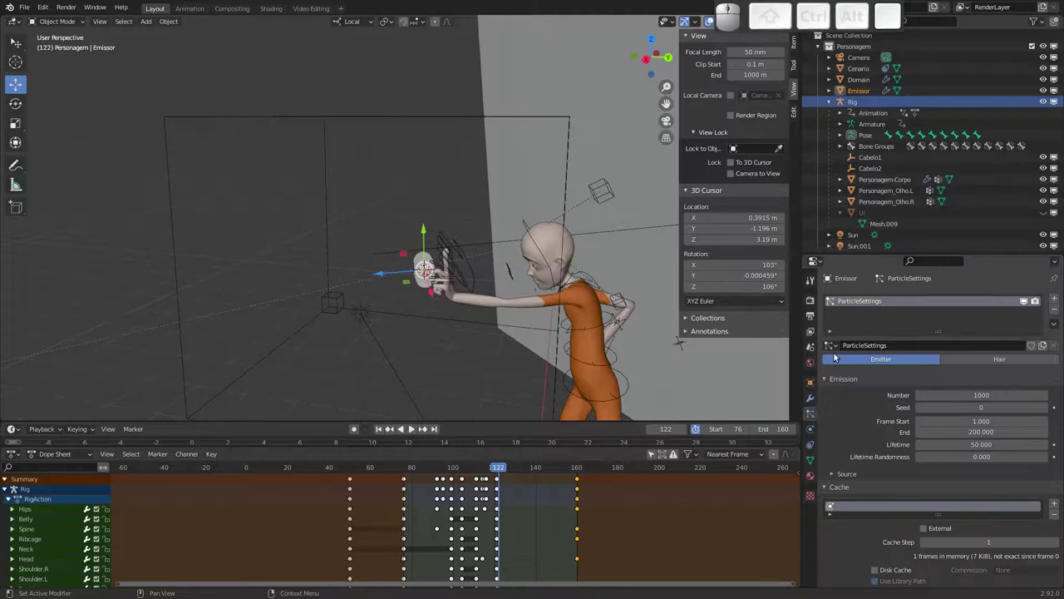
Preview playback, then set the Emissor particle emission to run from frame 120 to 140.
left_click_drag(387, 310, 381, 323)
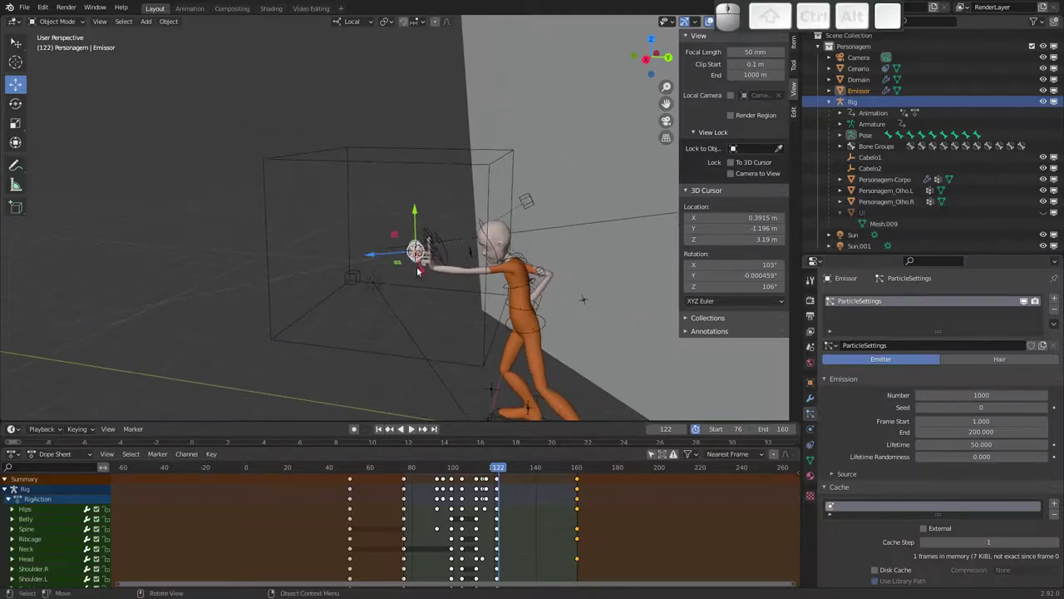
key("space")
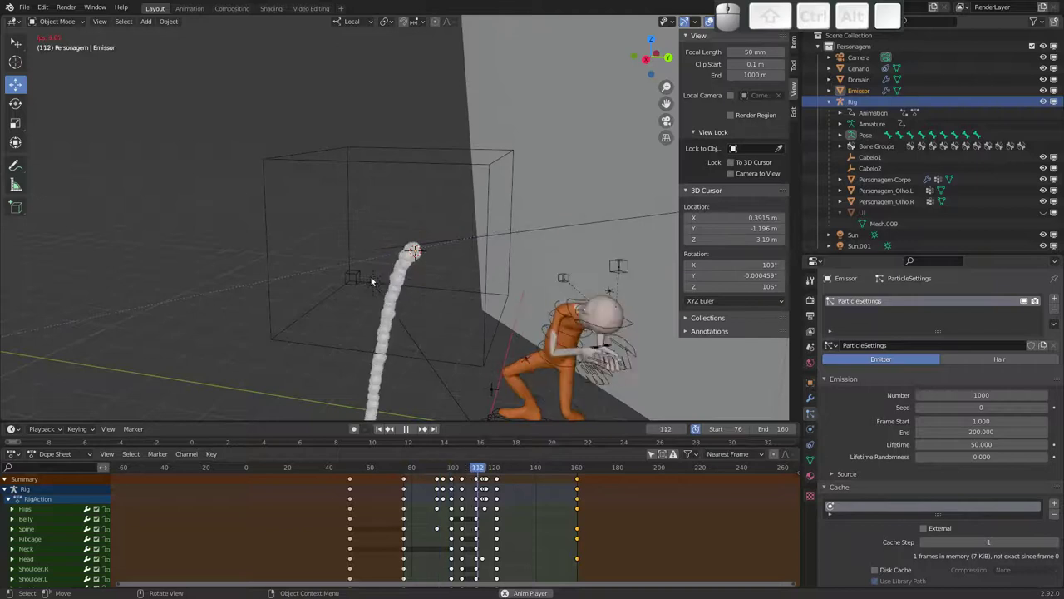
key("Escape")
left_click_drag(497, 471, 522, 453)
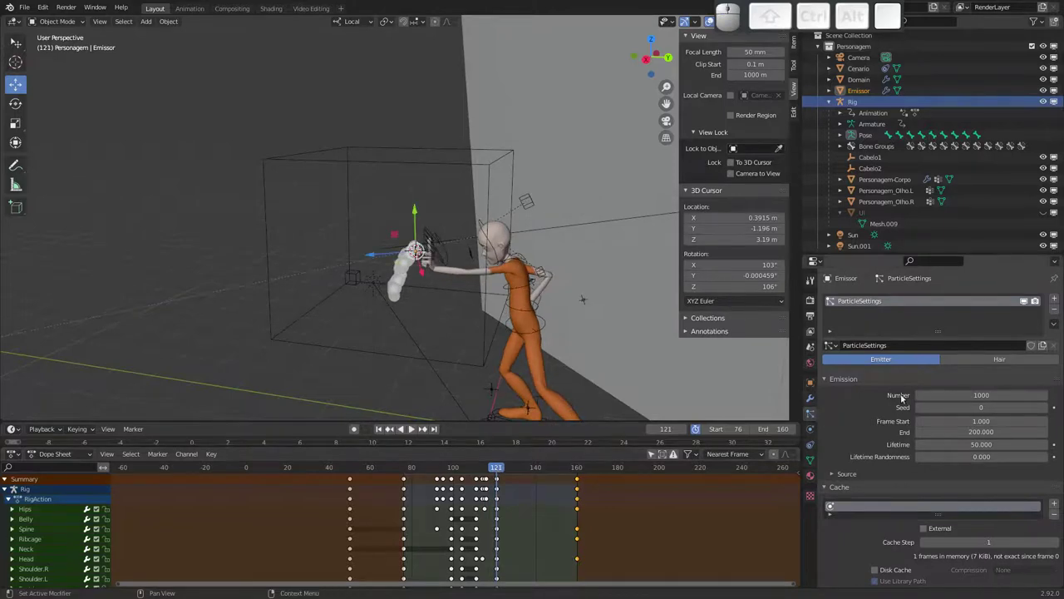
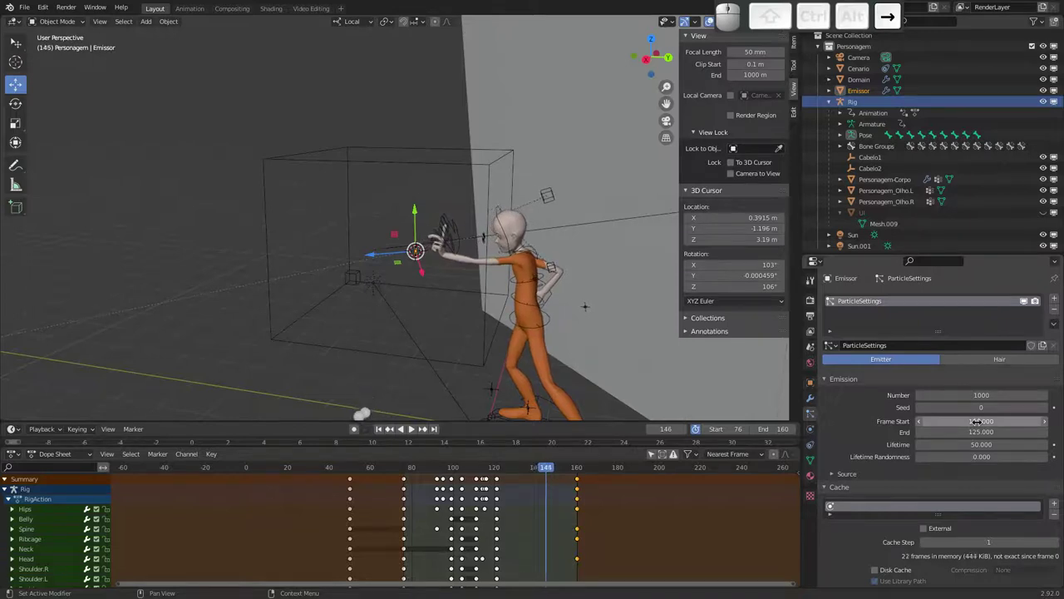
key("Left")
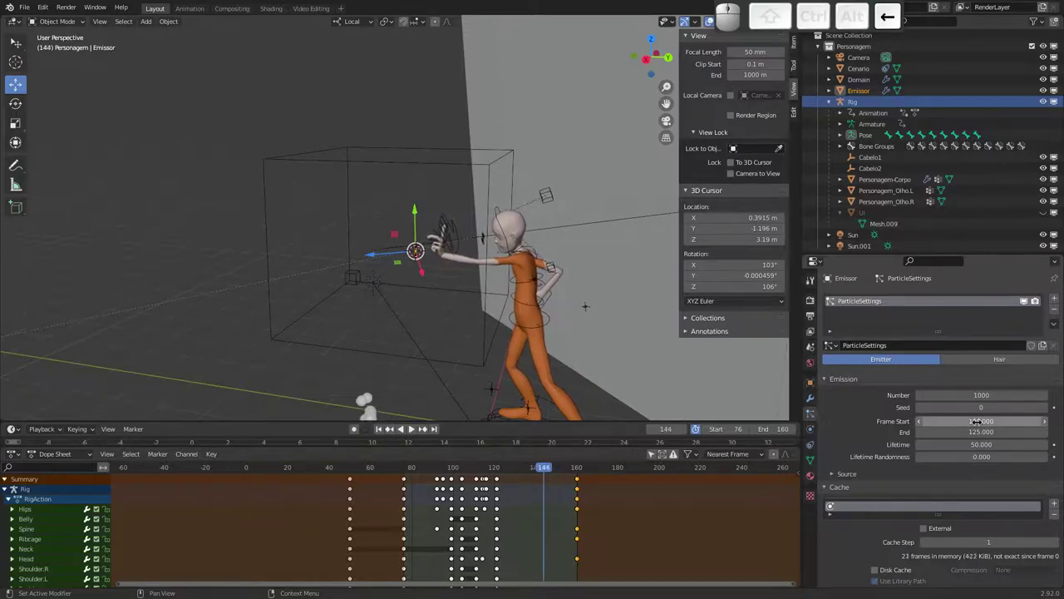
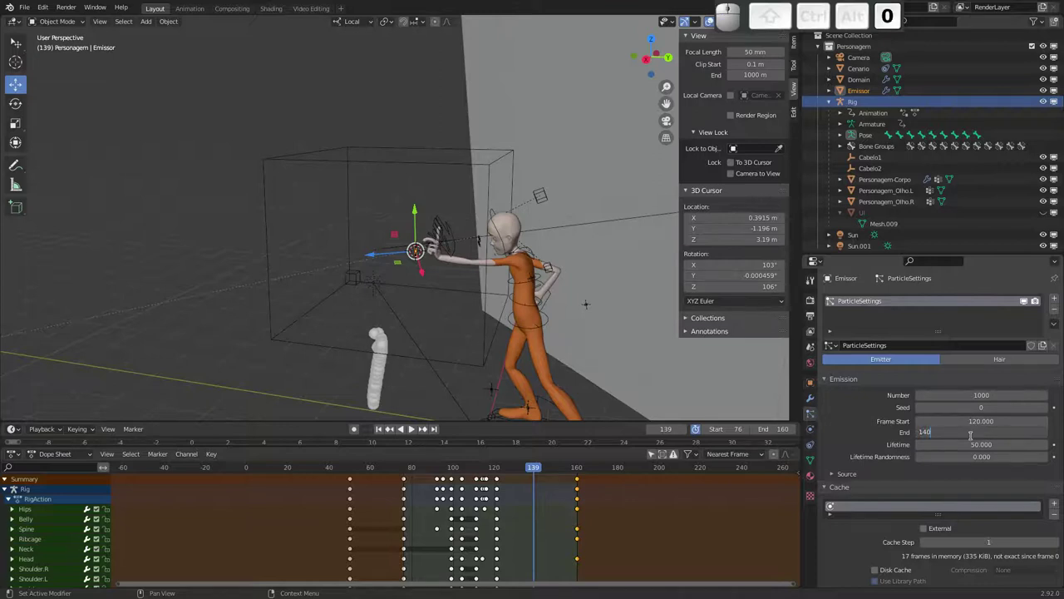
key("Return")
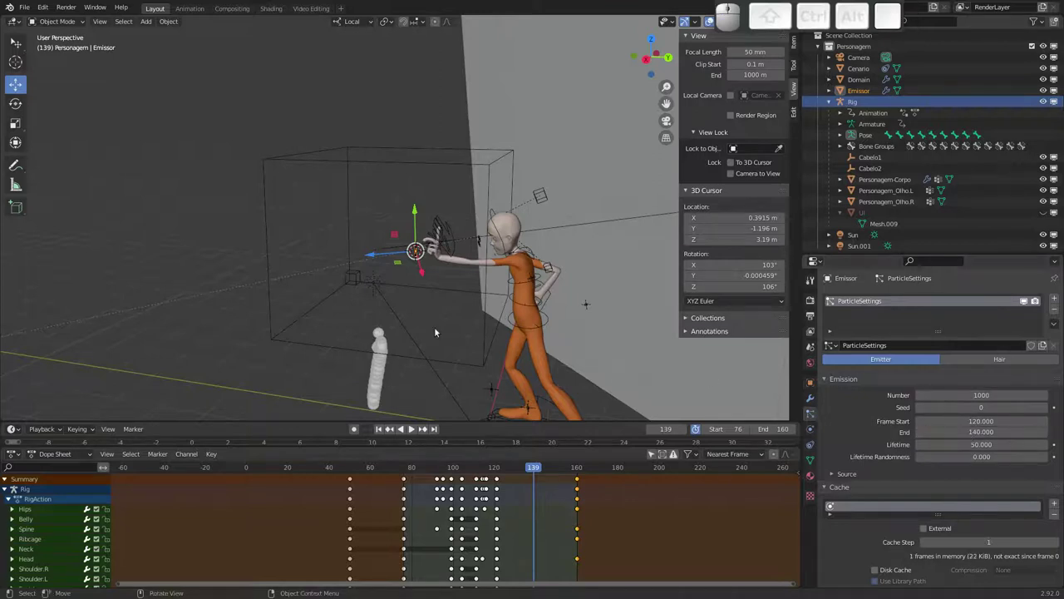
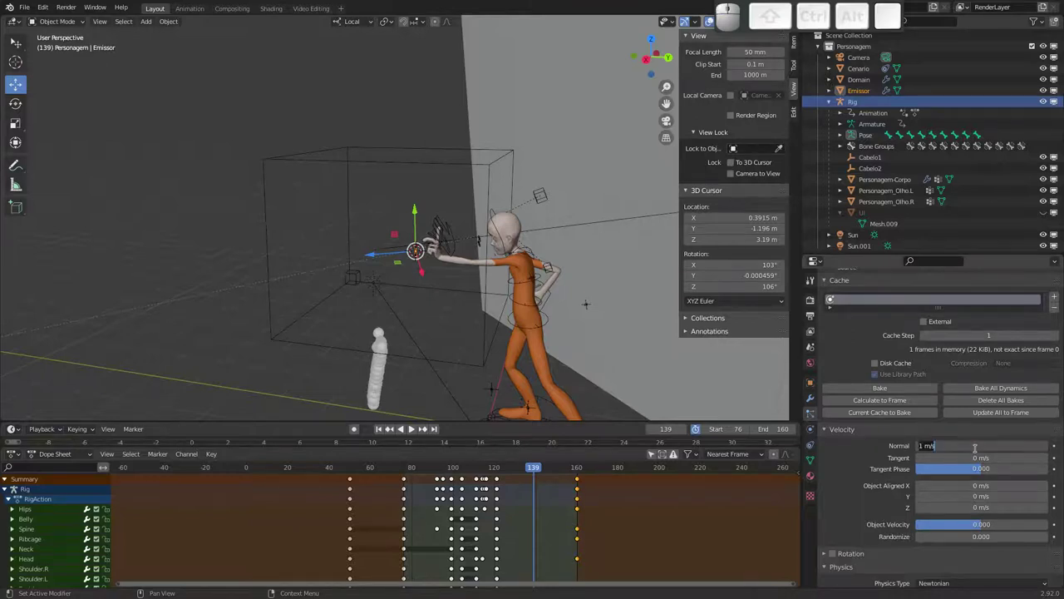
Set the particle Normal velocity to 10 m/s and preview the stream from the hand.
key("1")
key("Return")
left_click_drag(536, 470, 355, 424)
key("space")
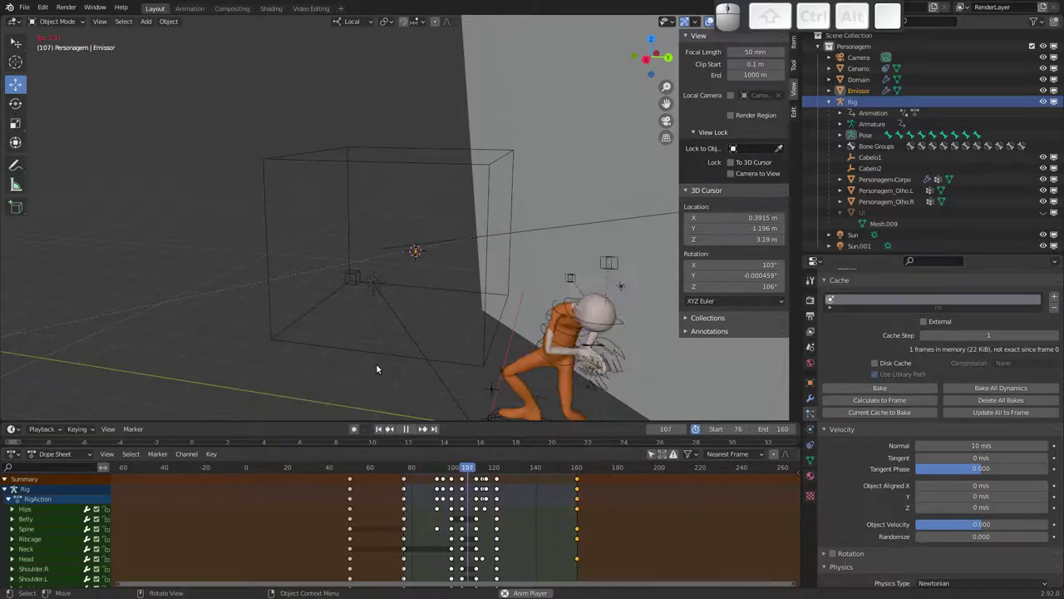
key("Escape")
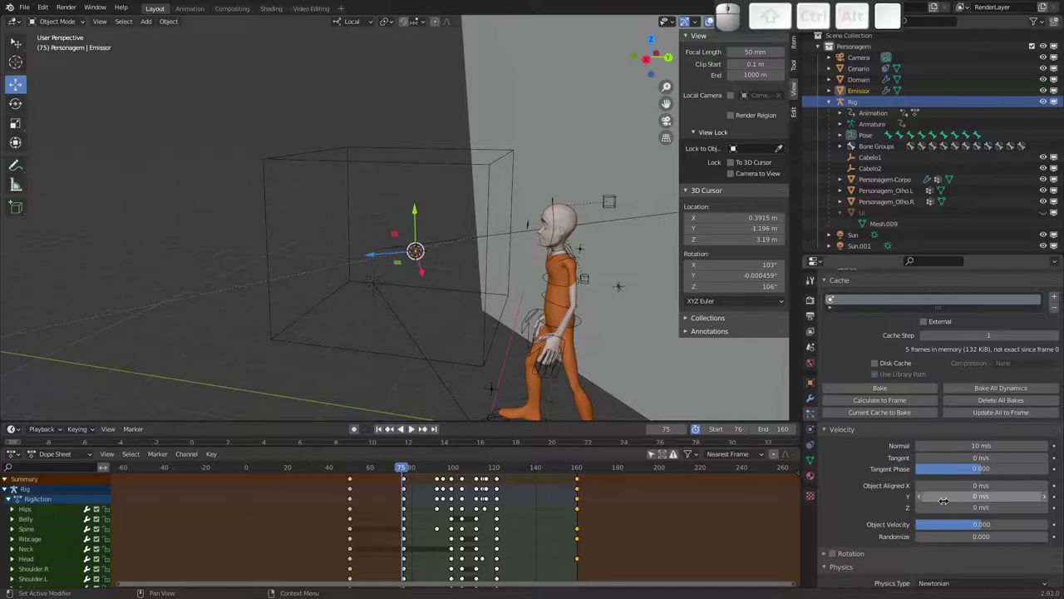
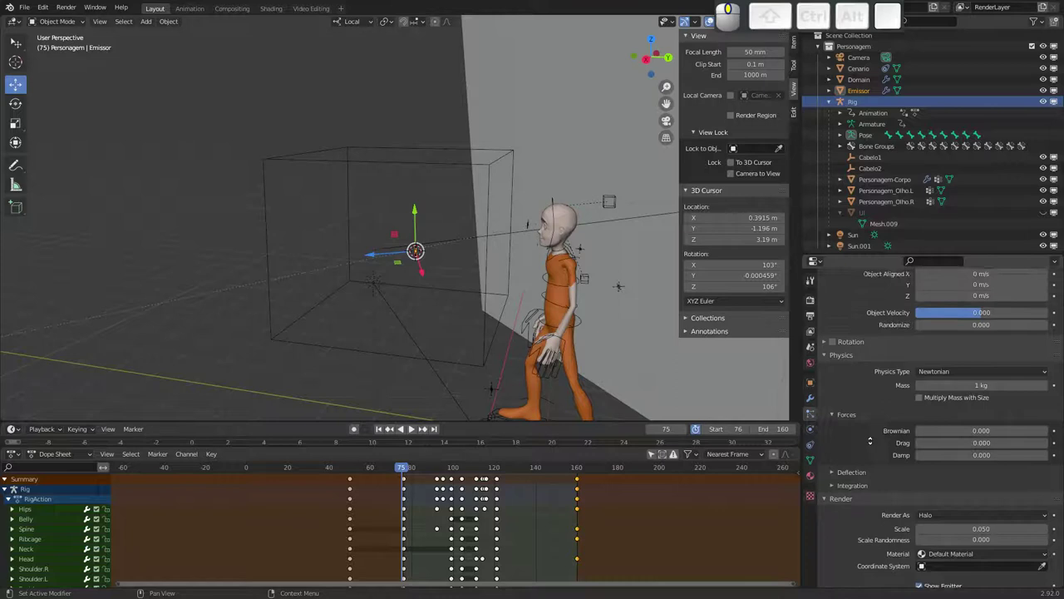
Nudge the Z velocity to 0.02 m/s and Randomize to 0.390, then check the particles in playback.
middle_click(868, 390)
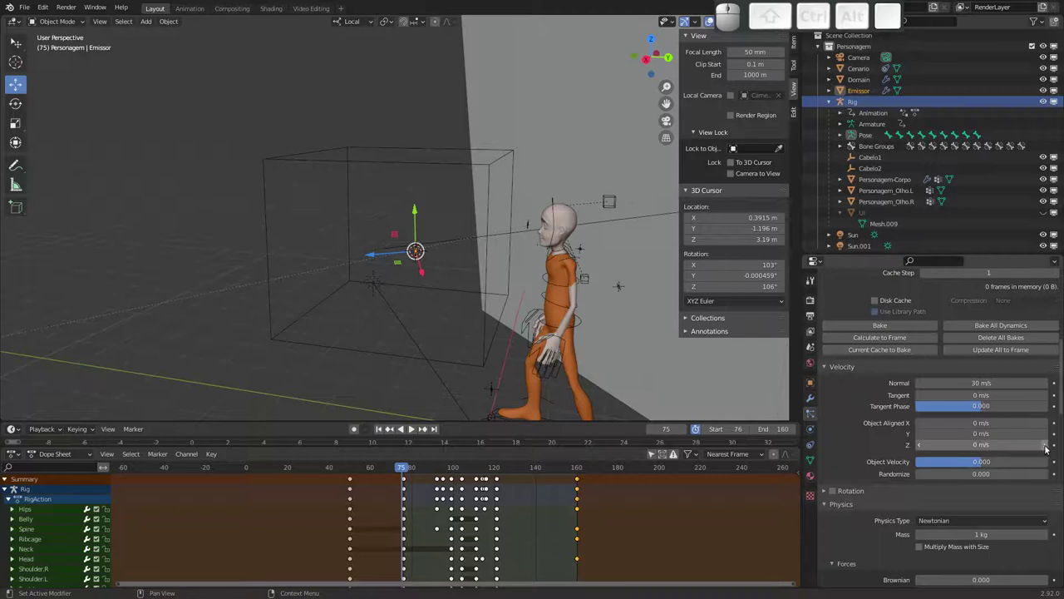
left_click(1049, 445)
left_click(1047, 444)
left_click(1046, 472)
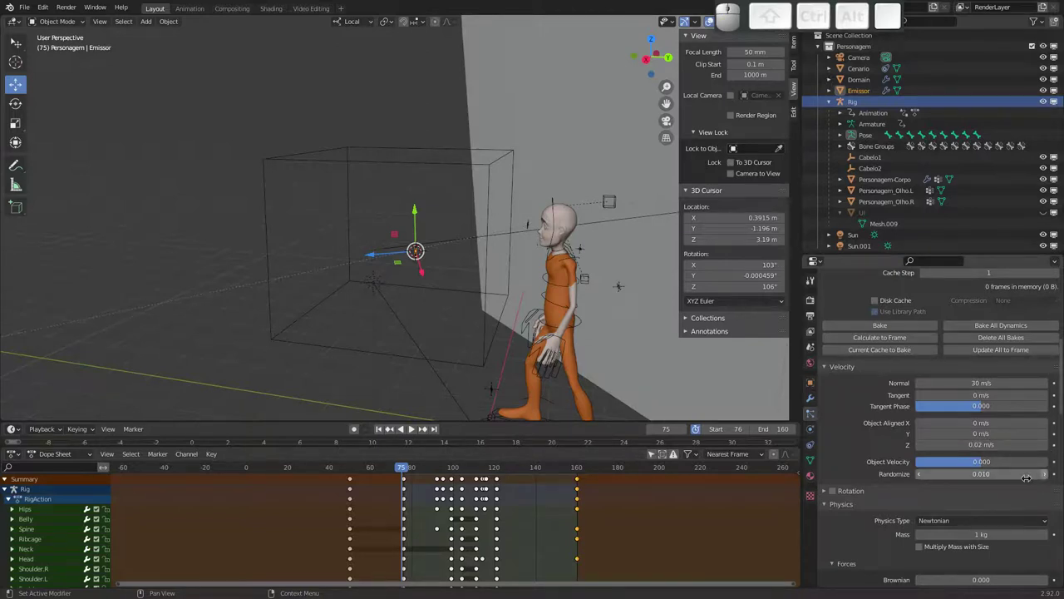
key("space")
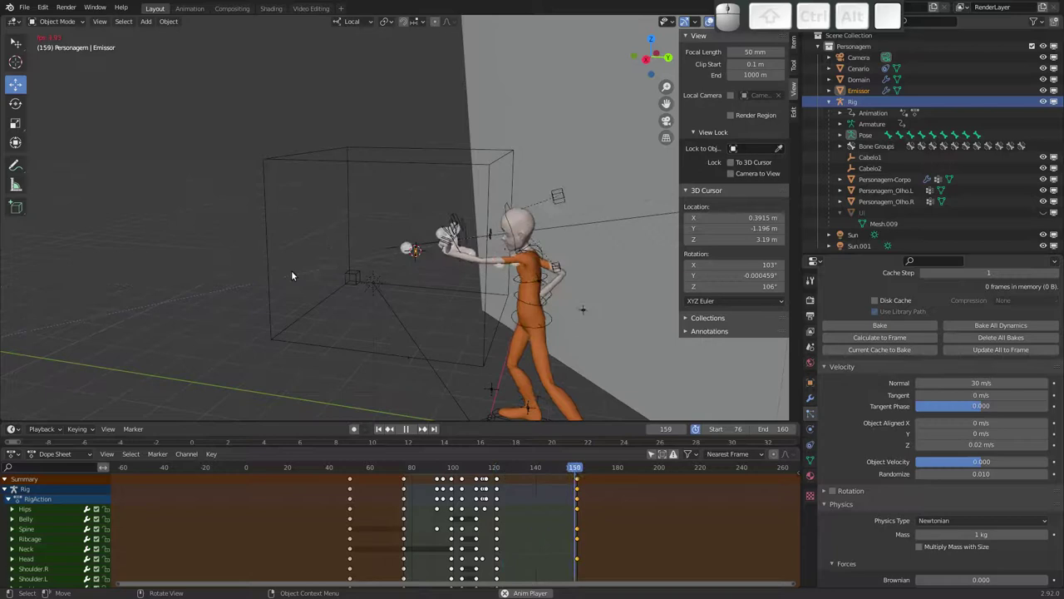
key("Escape")
left_click_drag(474, 466, 436, 361)
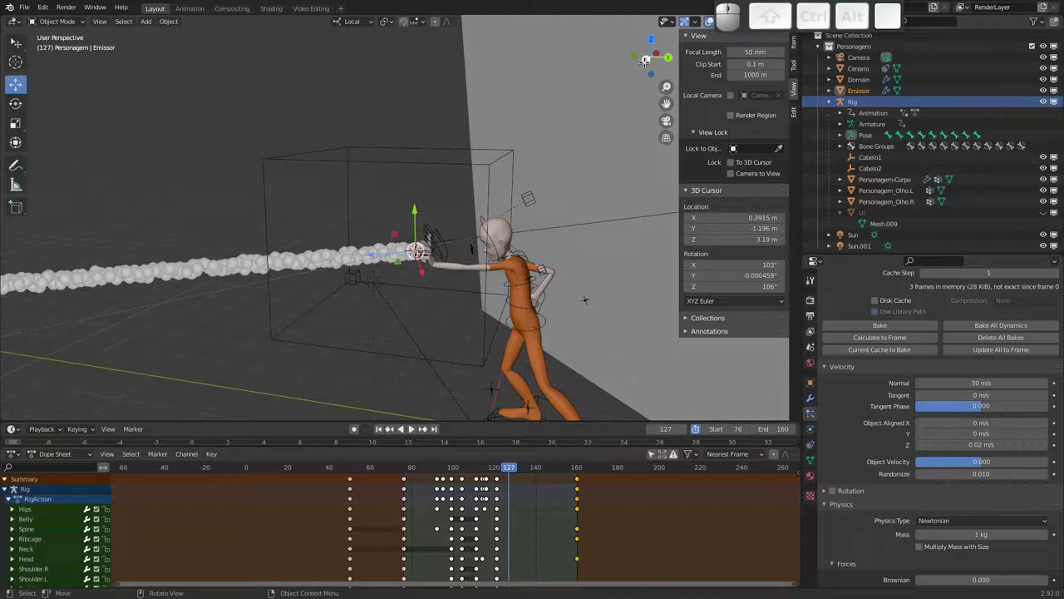
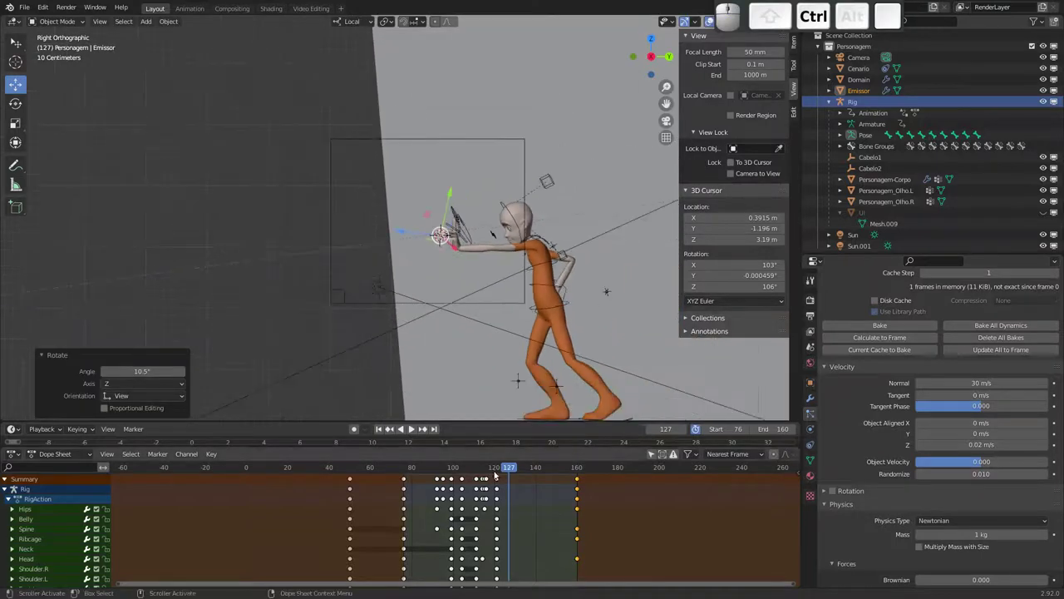
Replay the animation from a side view several times to review the particle stream.
left_click_drag(495, 464, 339, 323)
key("space")
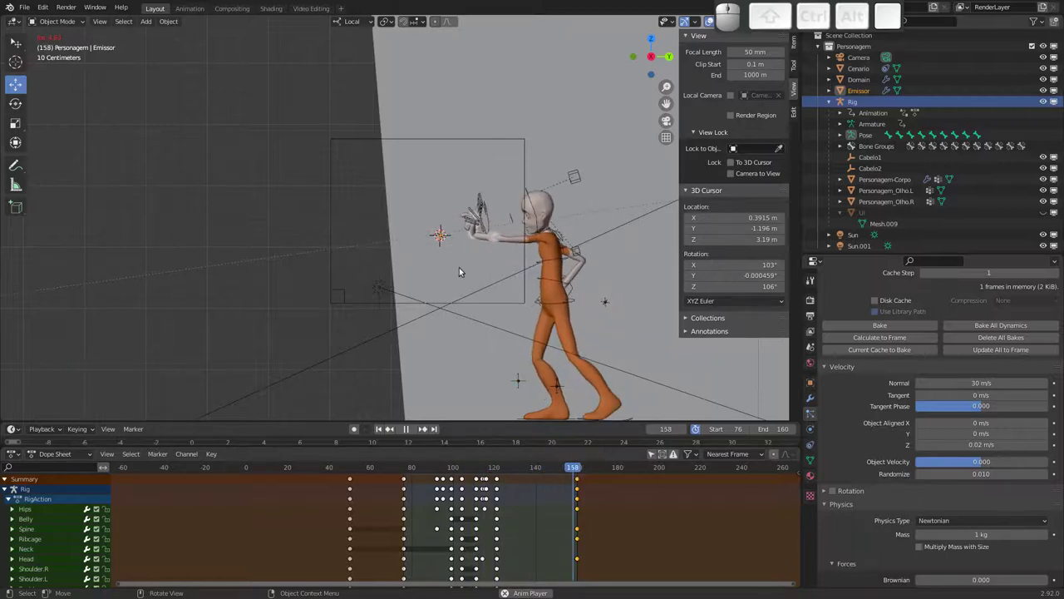
key("Escape")
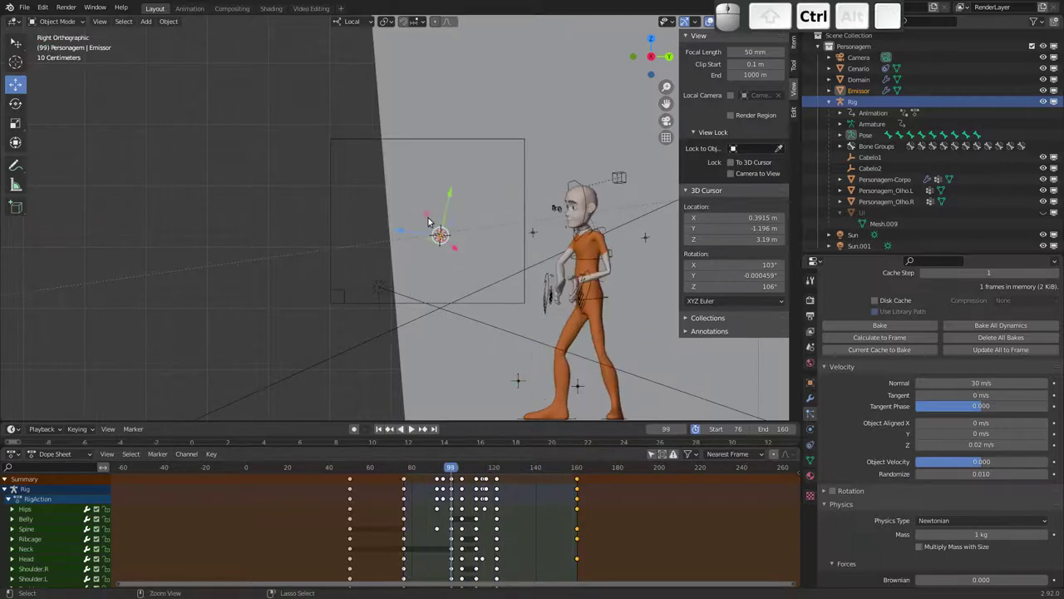
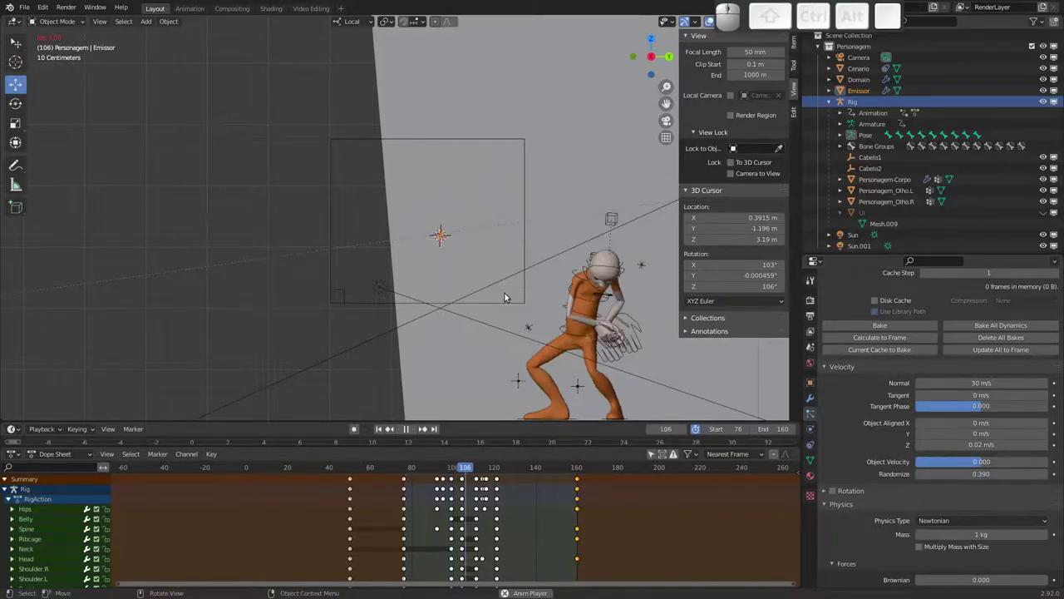
key("Escape")
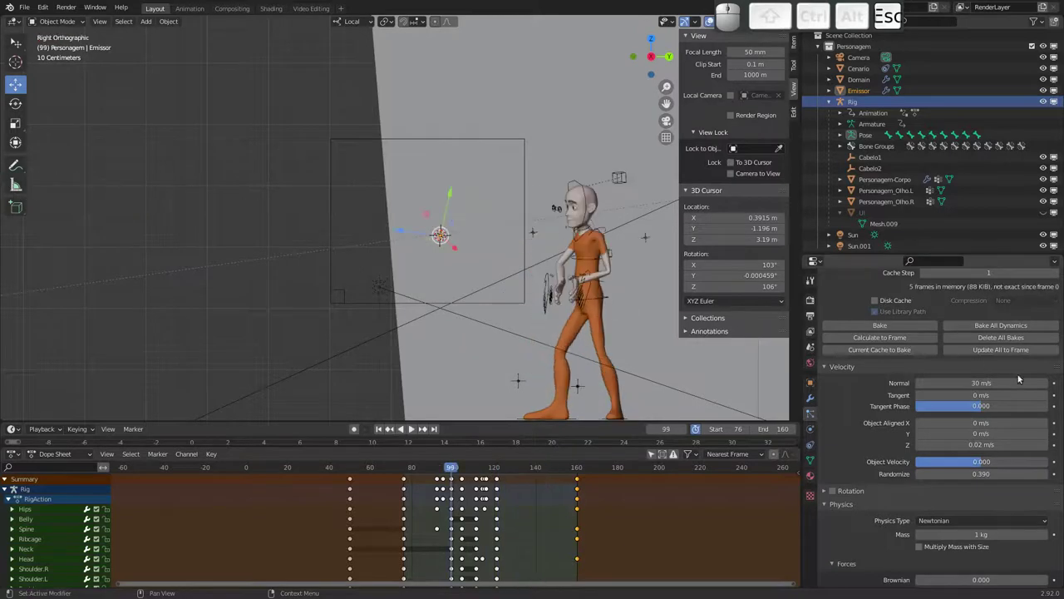
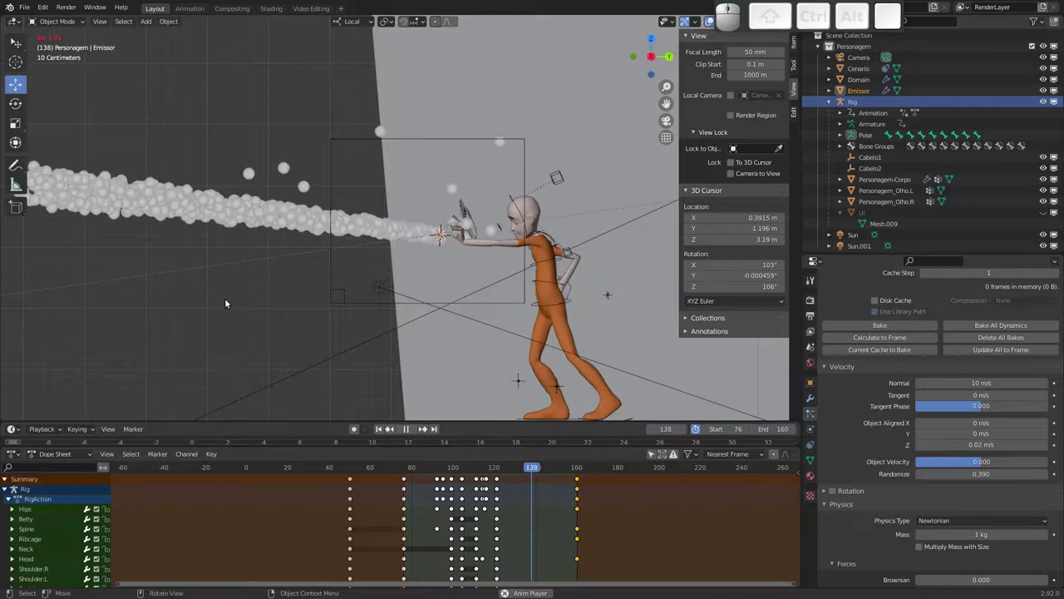
key("Escape")
key("space")
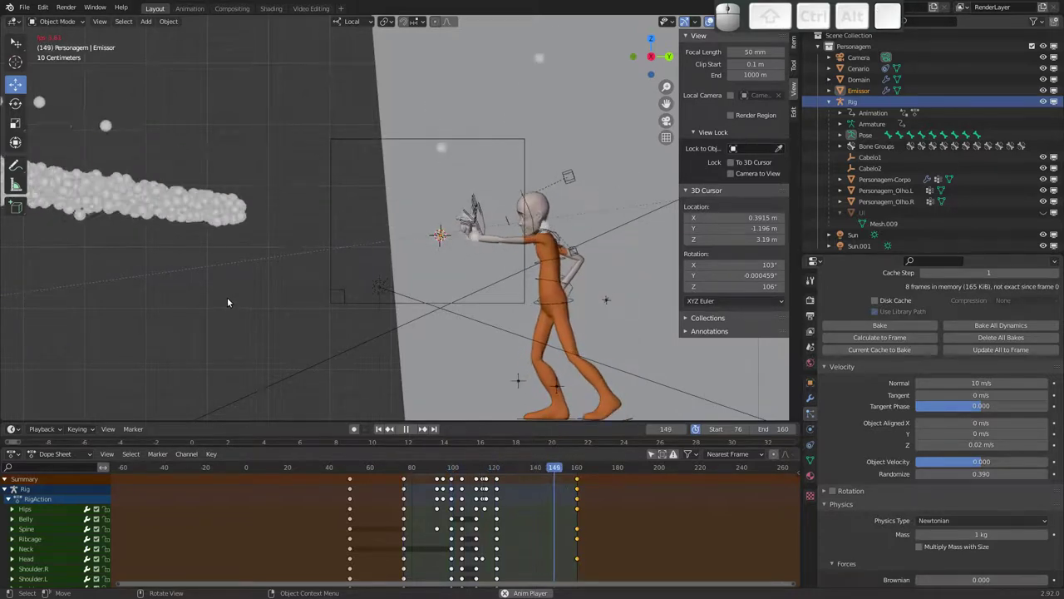
key("Escape")
Inspect the Personagem-Corpo body's modifiers and physics settings and preview playback.
left_click(601, 343)
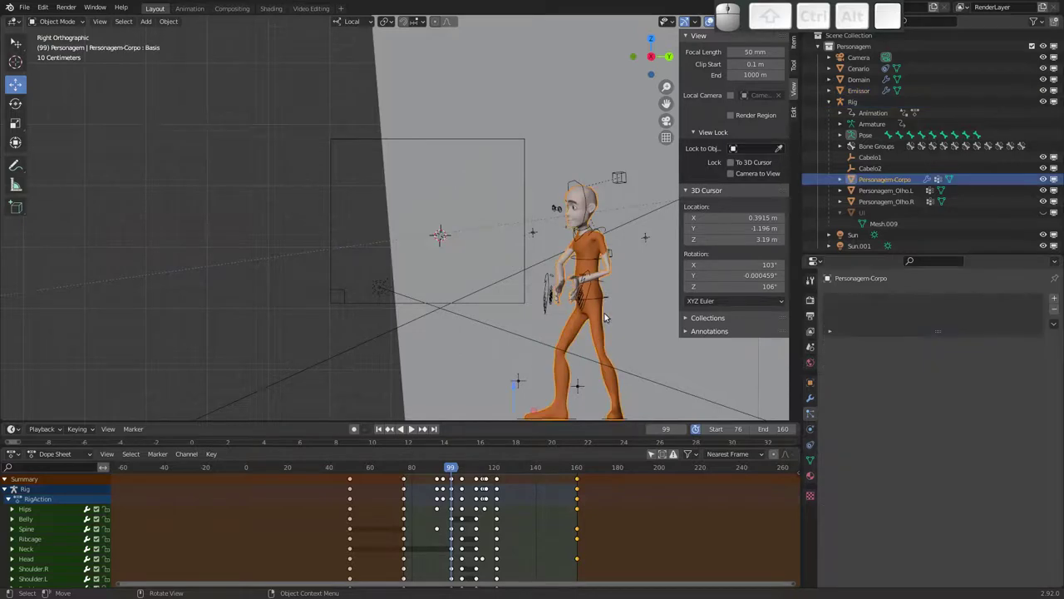
left_click(812, 396)
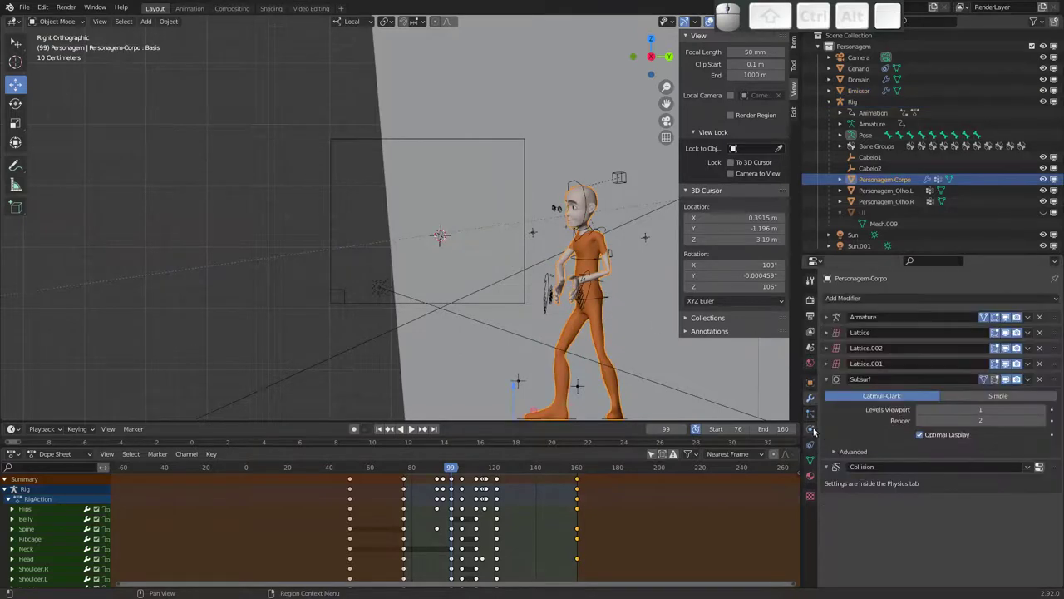
left_click(815, 431)
left_click(834, 329)
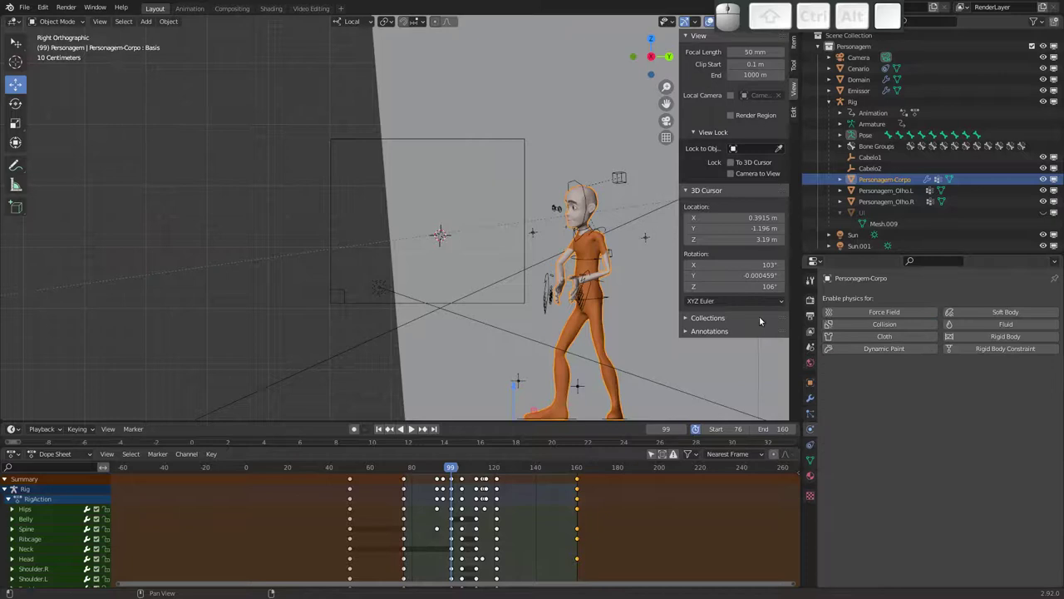
key("space")
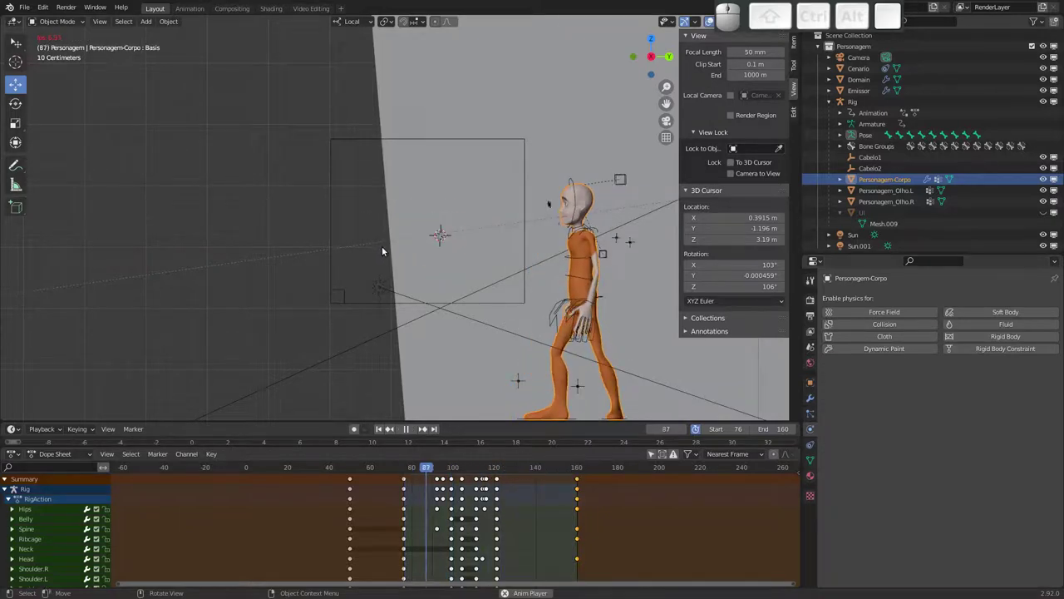
key("Escape")
Set the Emissor's Fire + Smoke flow source to the Fogo particle system and play the stream.
left_click(443, 241)
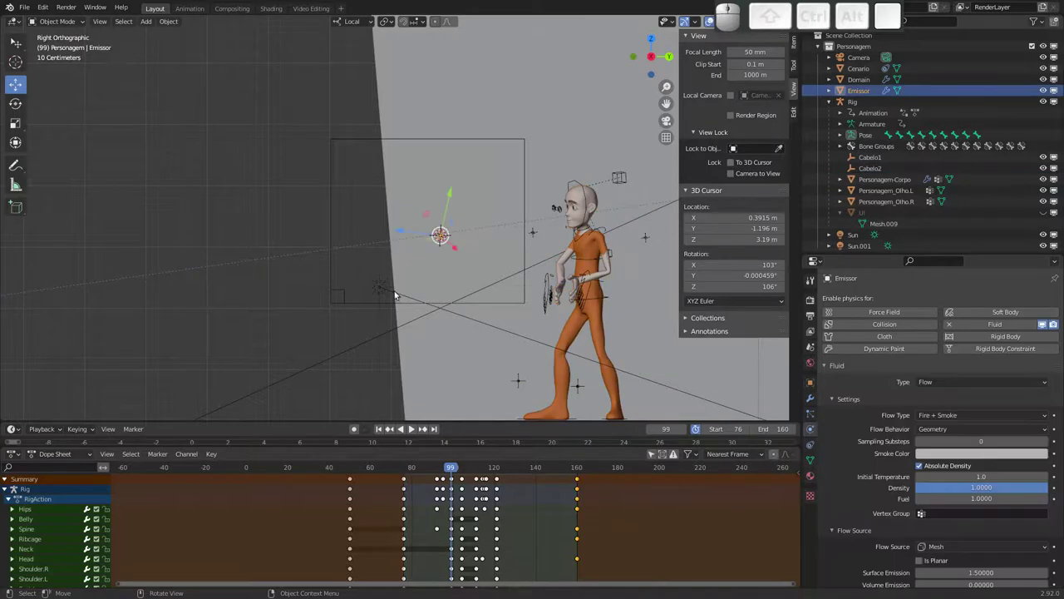
key("g")
key("Escape")
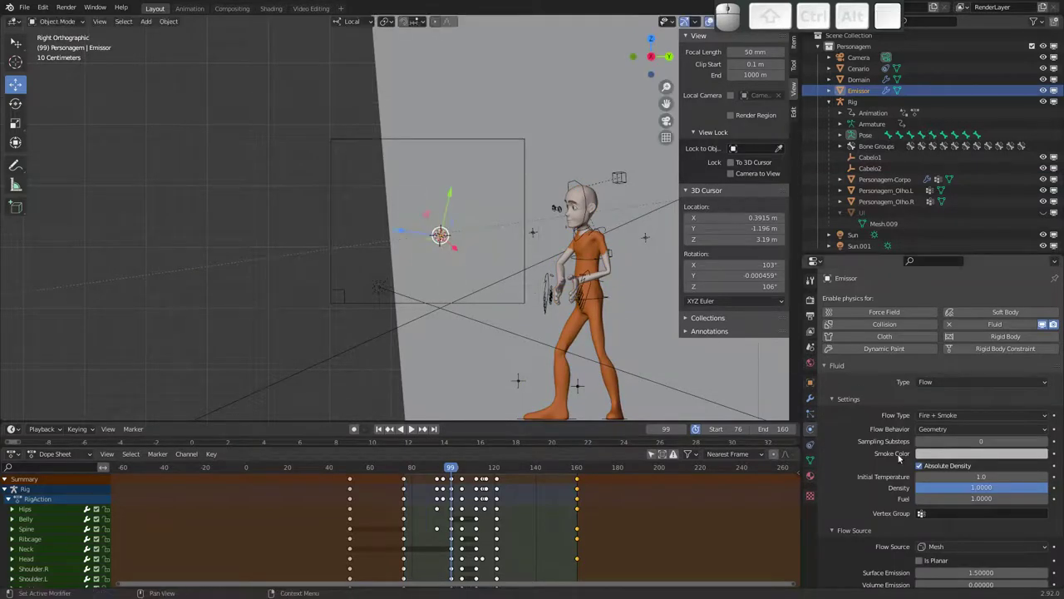
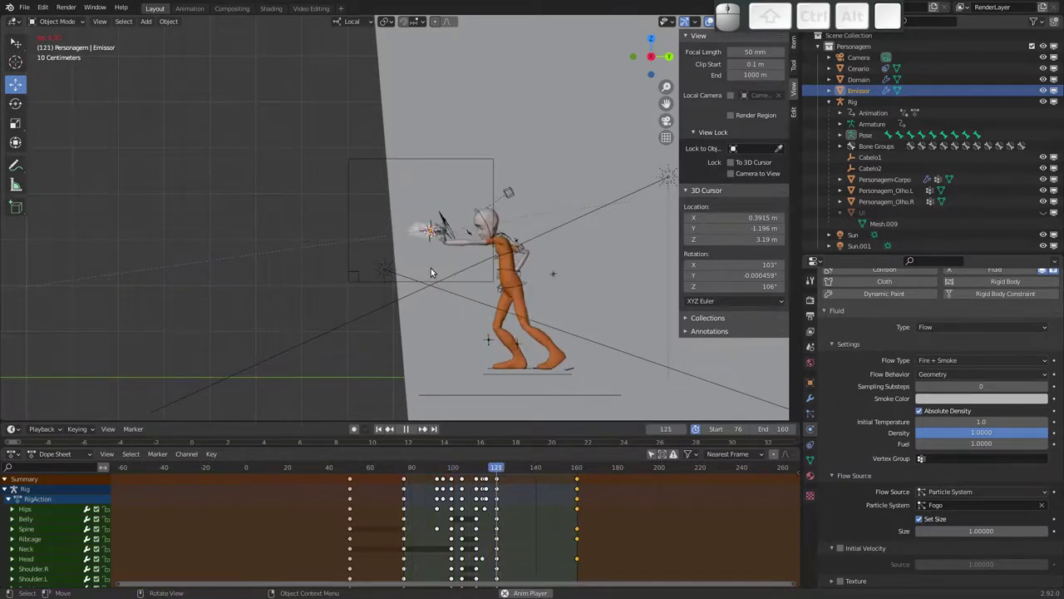
key("space")
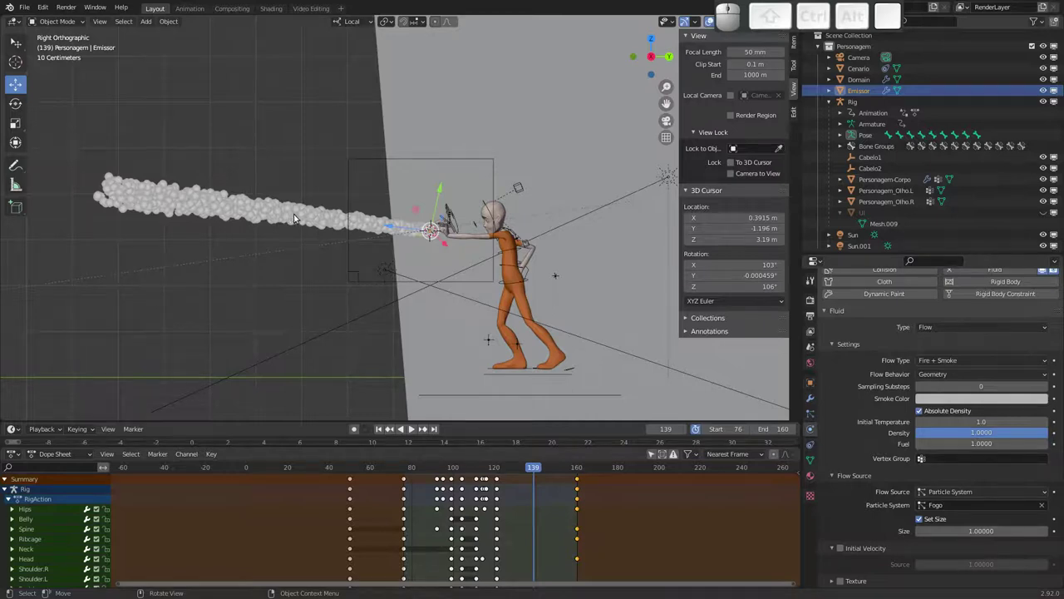
Select the Domain and bake the whole fire simulation again, then stop playback on the smoke trail.
left_click(349, 269)
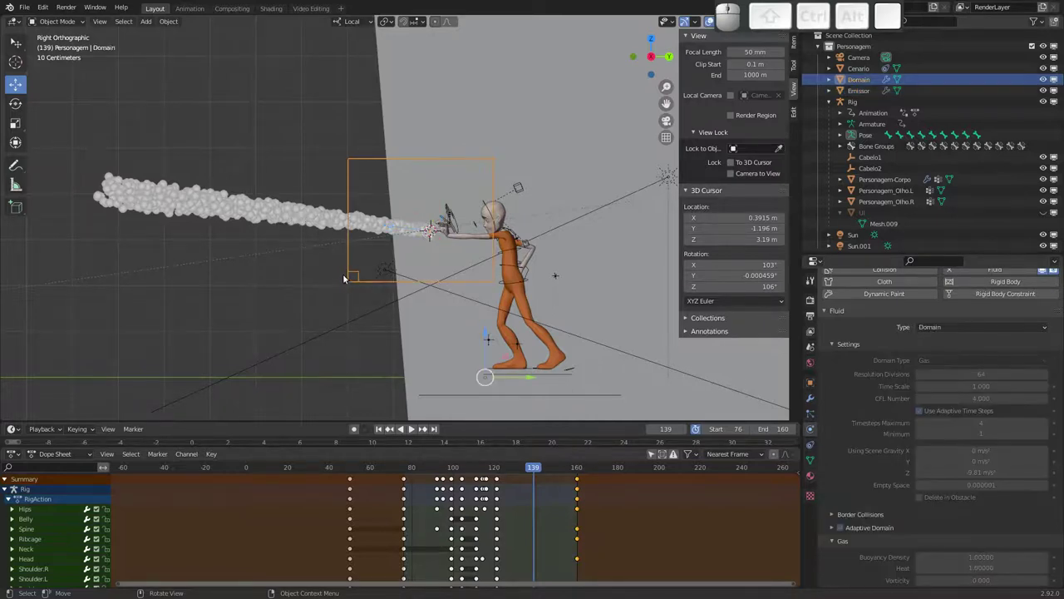
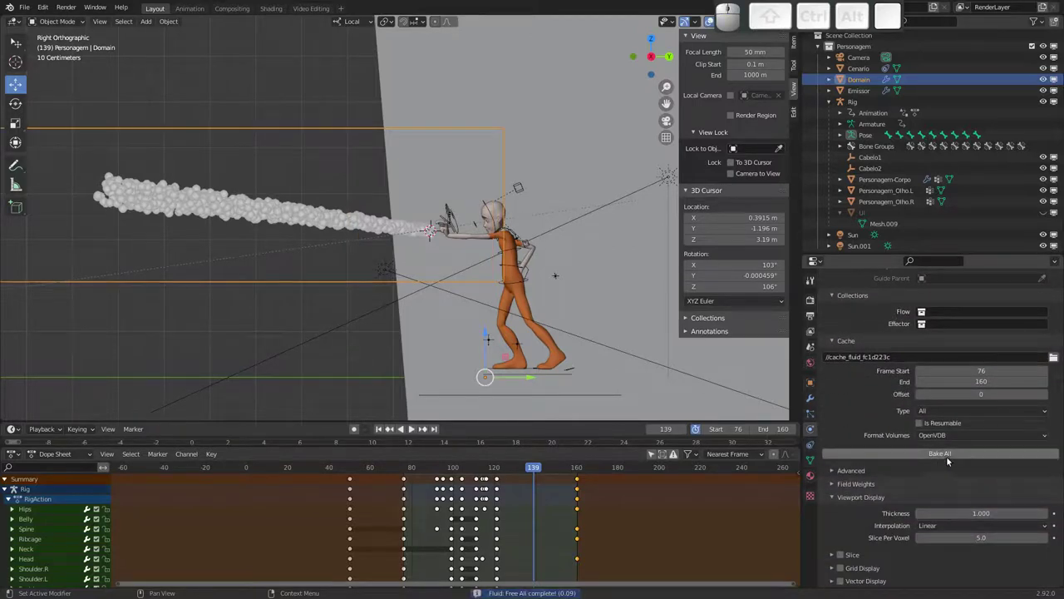
left_click(950, 452)
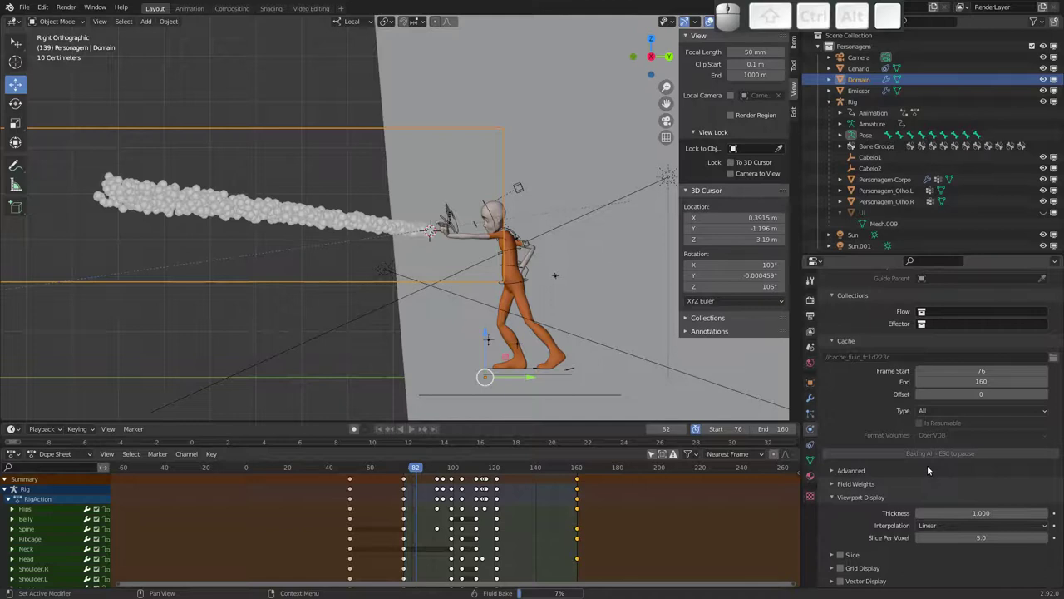
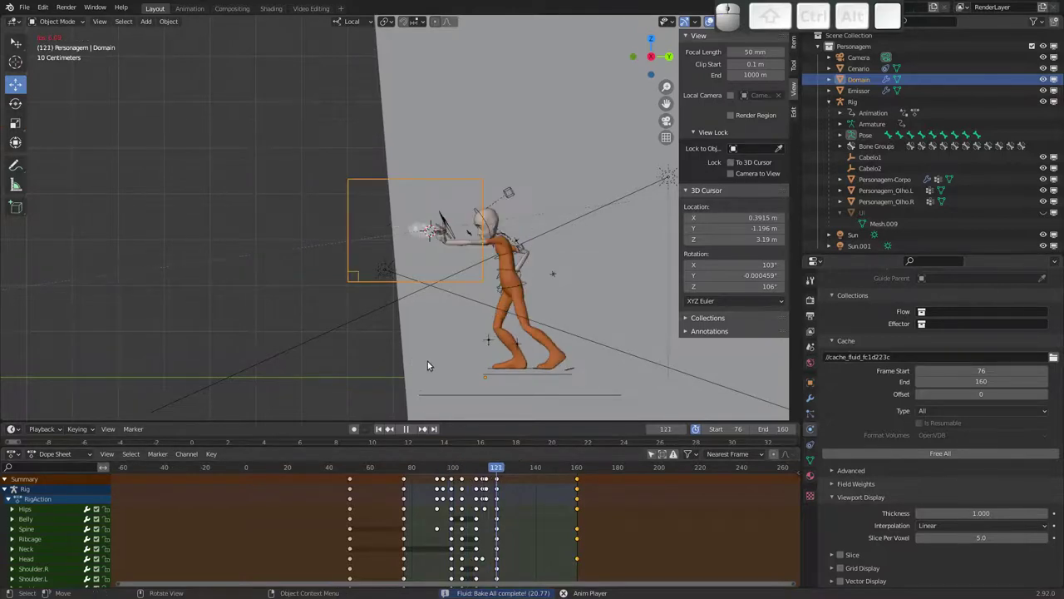
key("space")
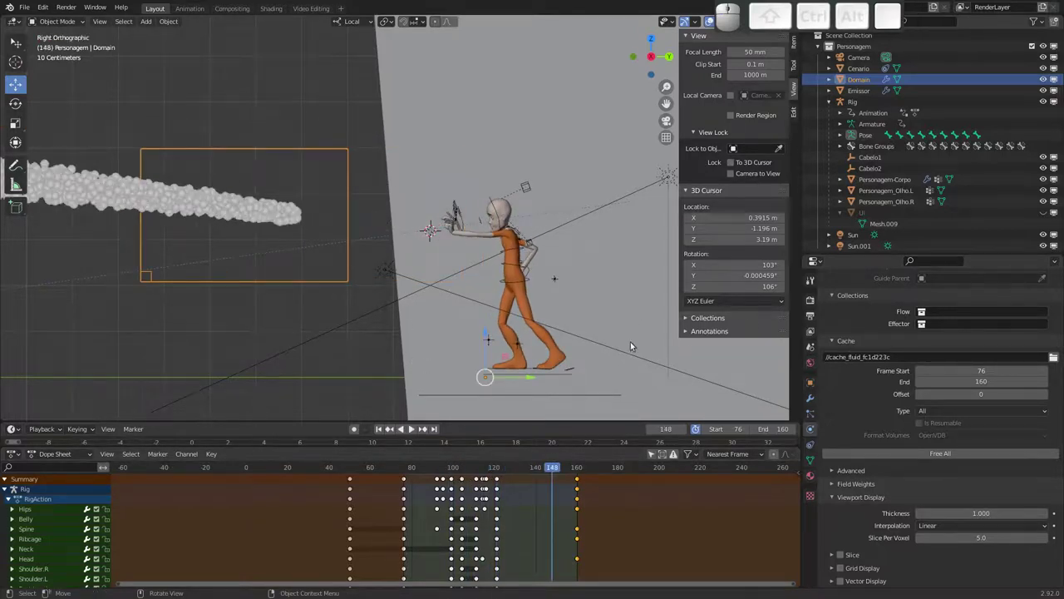
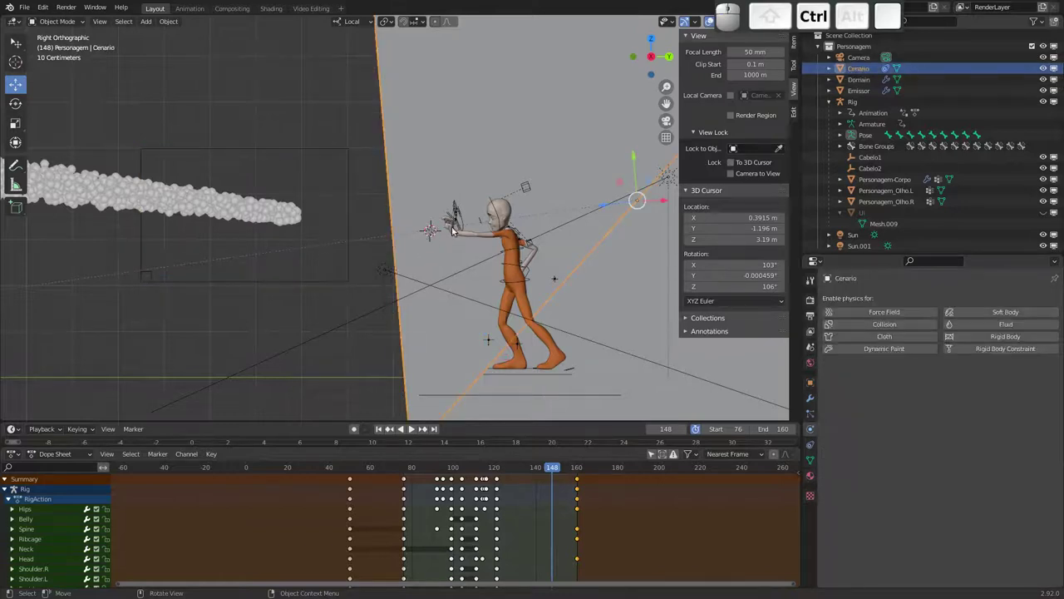
Turn off Show Emitter in the Emissor particle system's Render settings.
left_click(861, 93)
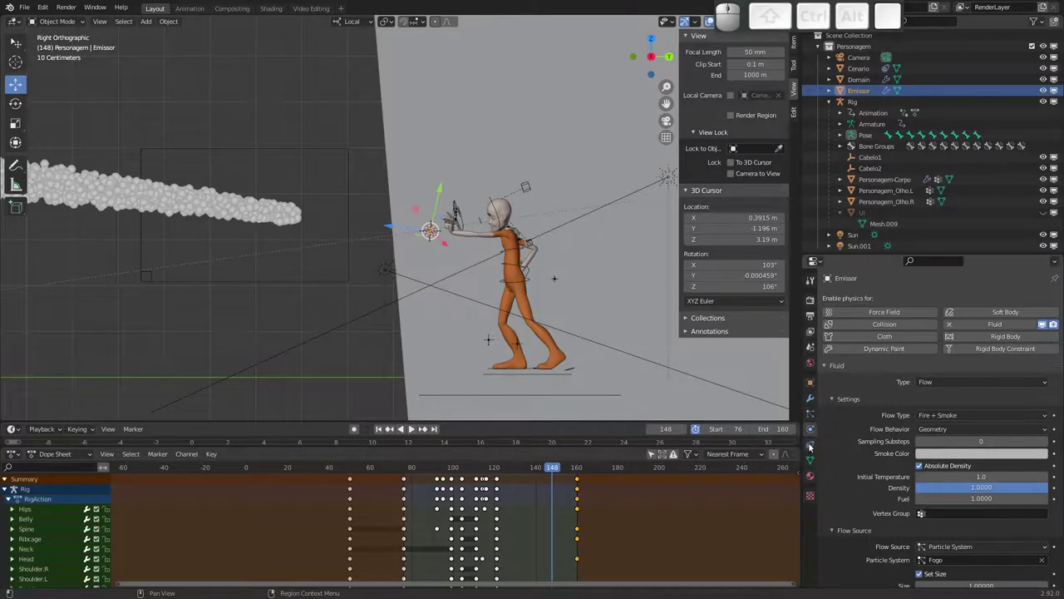
left_click(813, 413)
middle_click(910, 499)
middle_click(883, 472)
middle_click(875, 412)
left_click(950, 432)
left_click(944, 449)
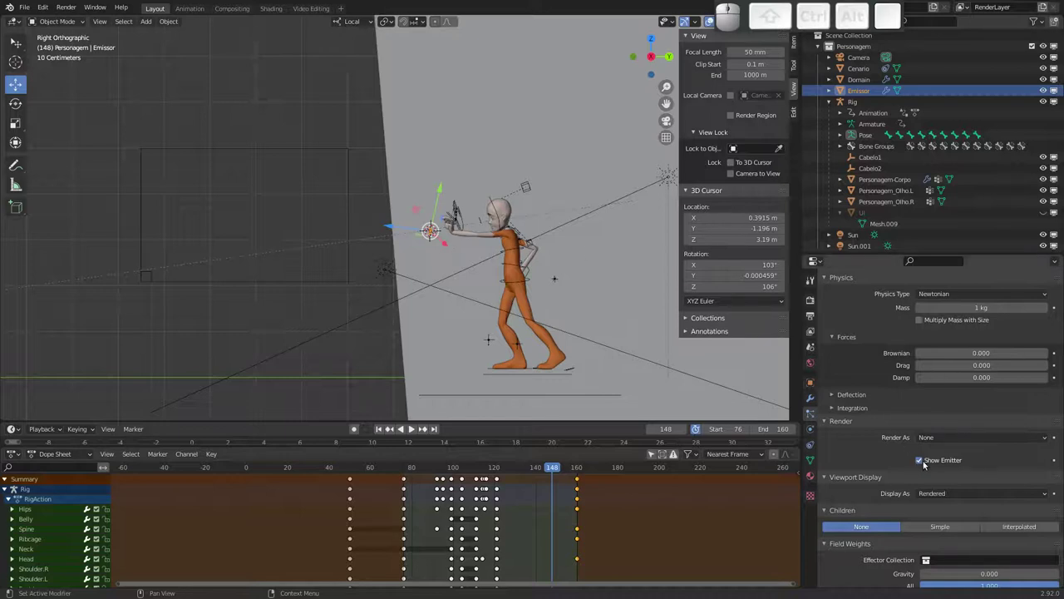
left_click(924, 461)
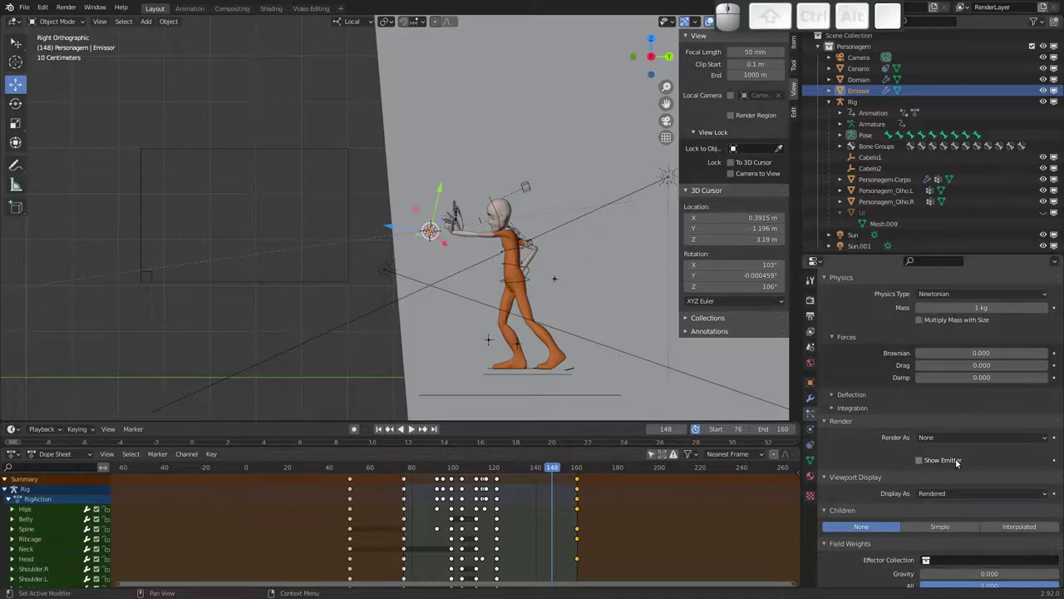
Scrub to mid-animation, keep the Flow Behavior as Geometry, and save FireBender.blend.
left_click(506, 467)
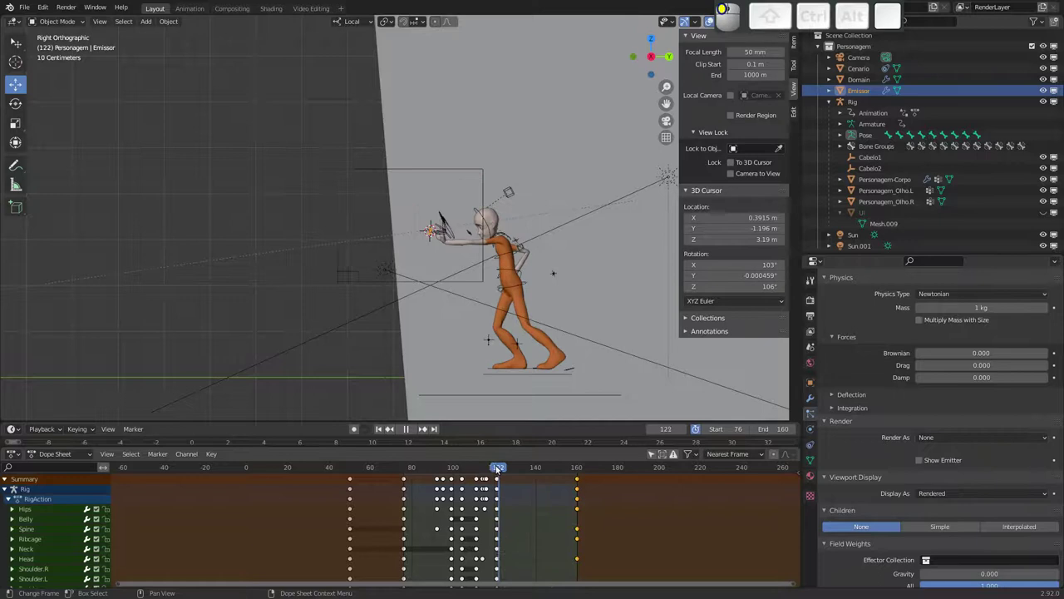
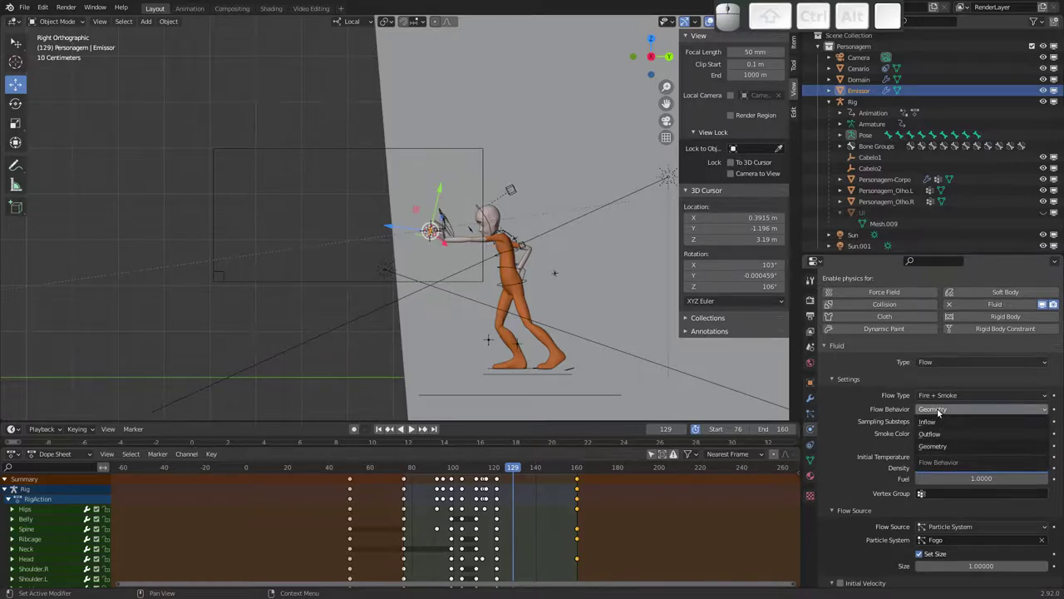
left_click(940, 413)
left_click_drag(880, 447, 923, 378)
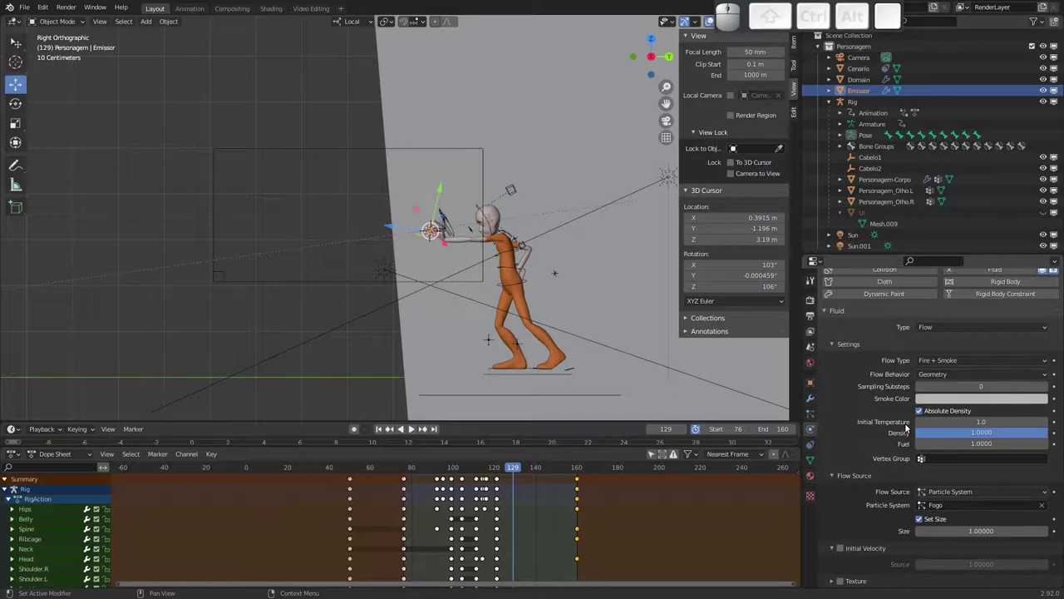
middle_click(889, 468)
middle_click(898, 499)
middle_click(866, 551)
middle_click(873, 431)
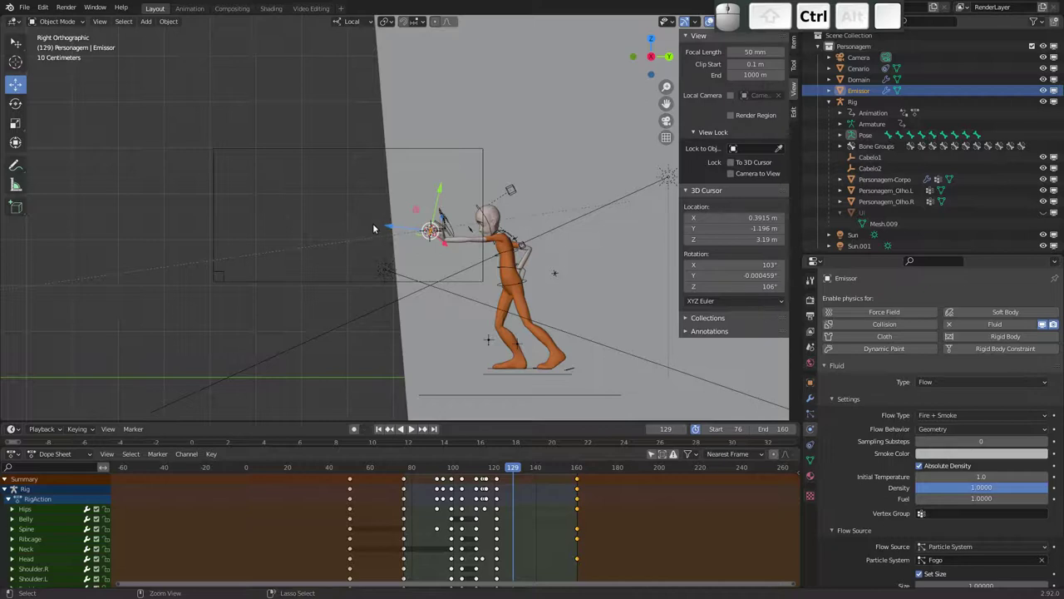
key("ctrl+s")
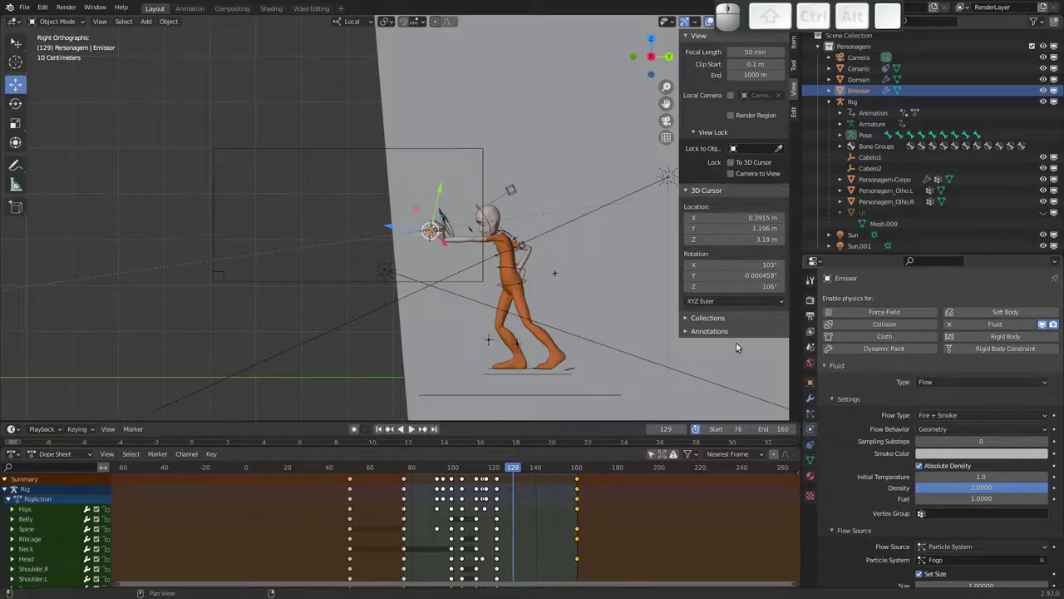
Select the Domain and free its baked fire cache ready for a fresh bake.
left_click(330, 282)
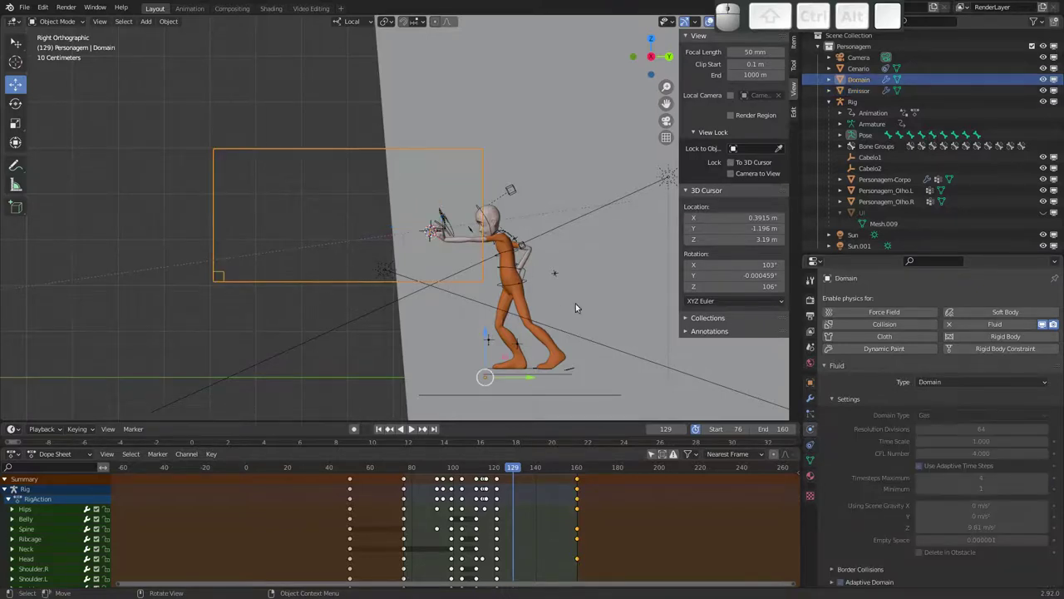
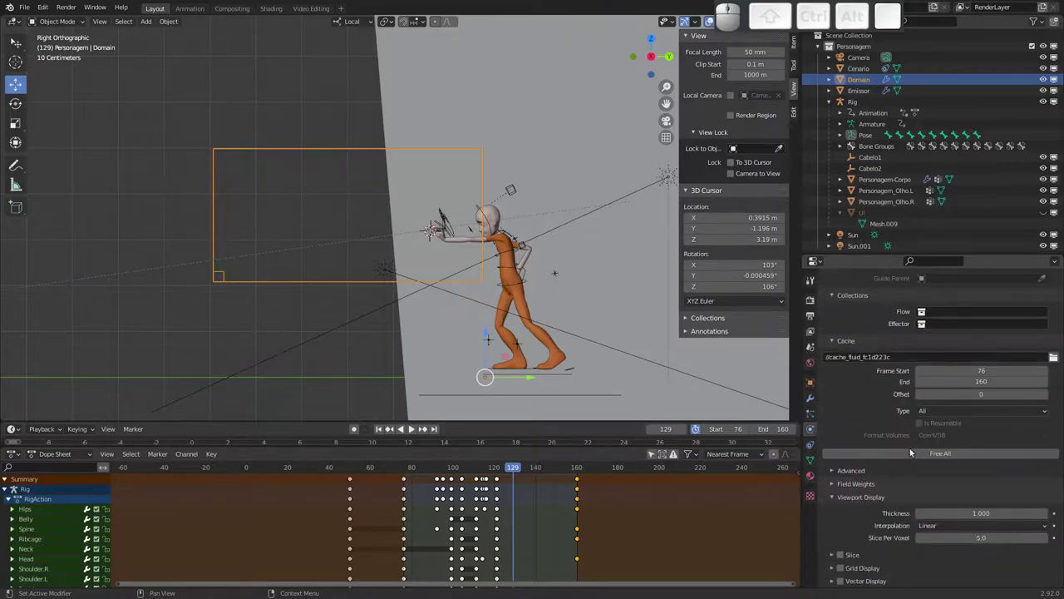
left_click(928, 454)
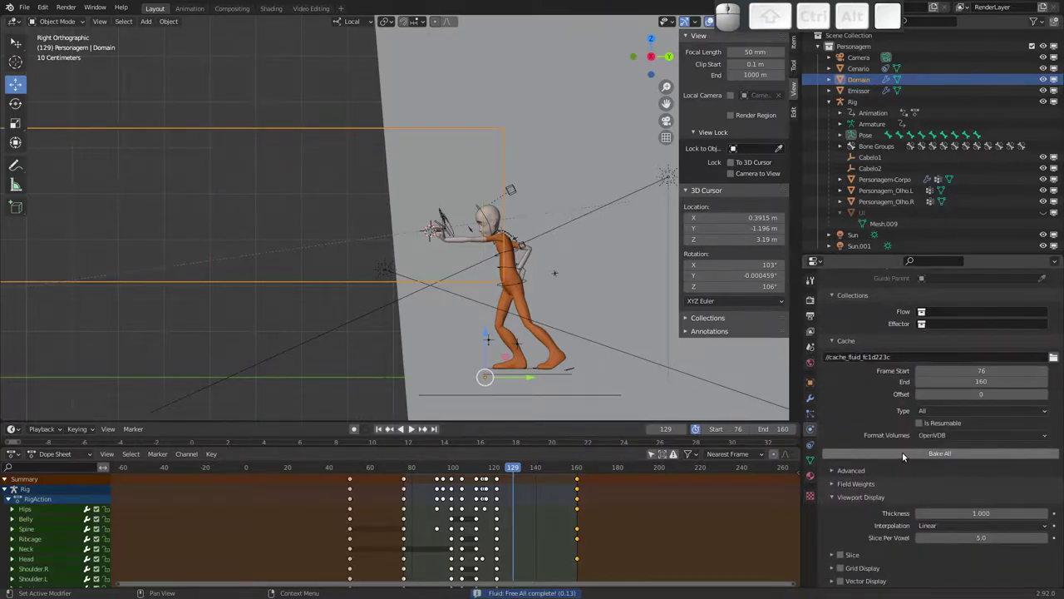
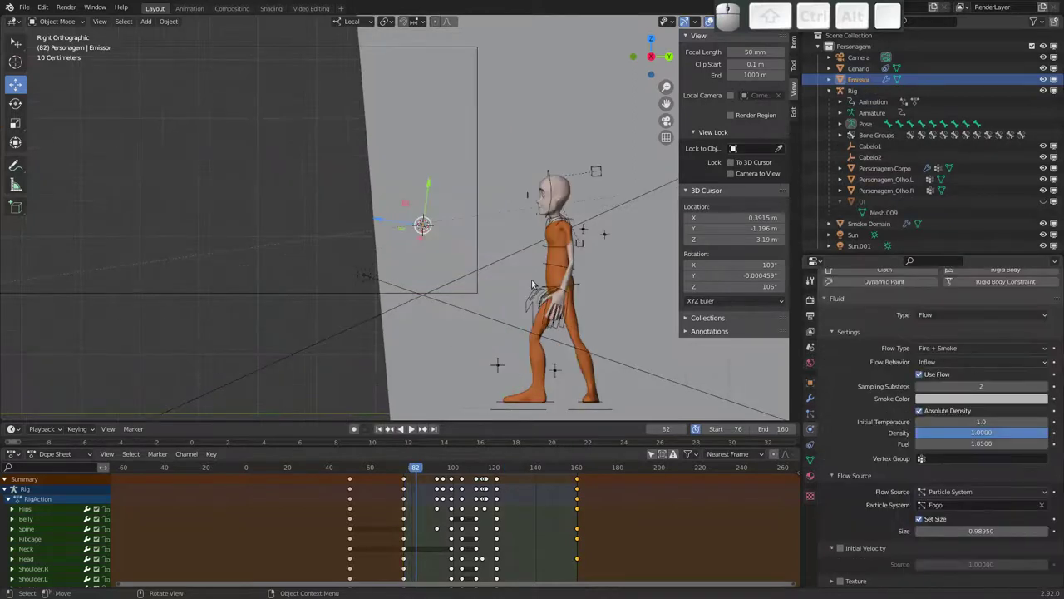
Play the animation and orbit into perspective to watch the orange plume, scrubbing to frame 141.
left_click(608, 14)
key("space")
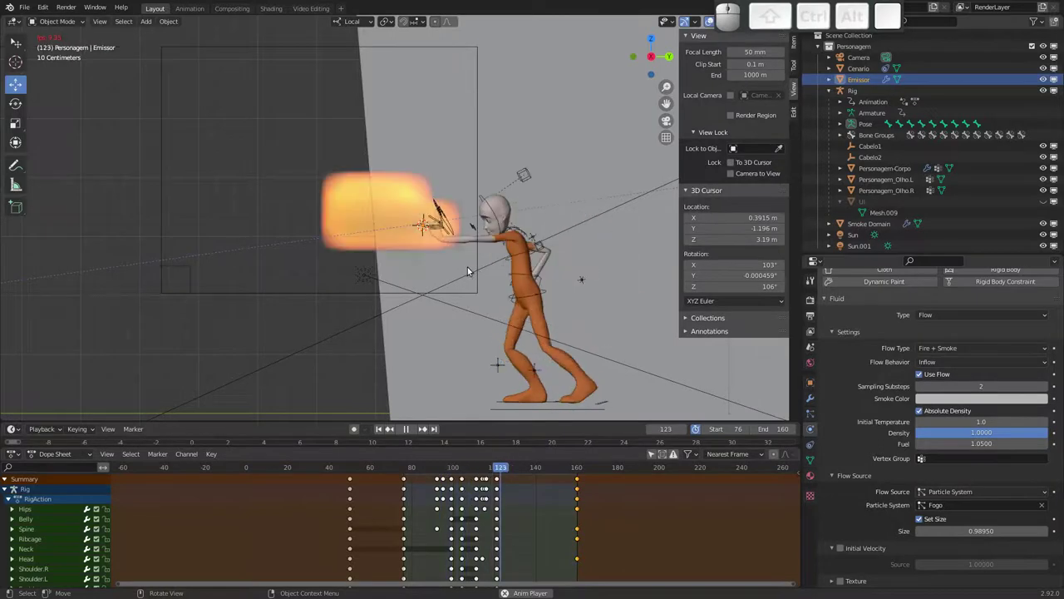
key("space")
left_click_drag(463, 236, 408, 248)
left_click_drag(401, 244, 297, 207)
left_click_drag(273, 208, 383, 241)
left_click_drag(563, 471, 712, 135)
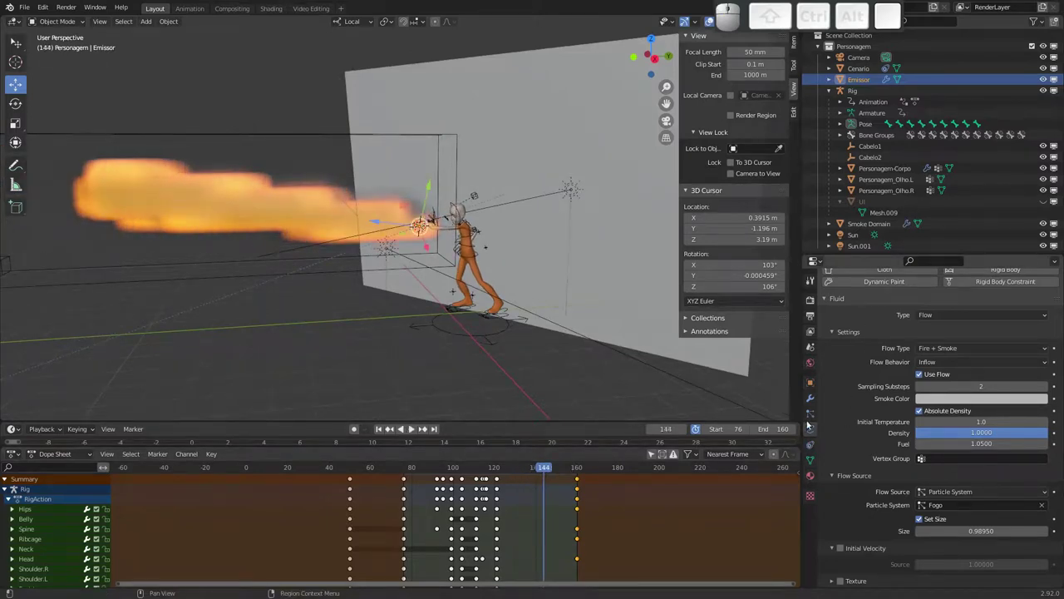
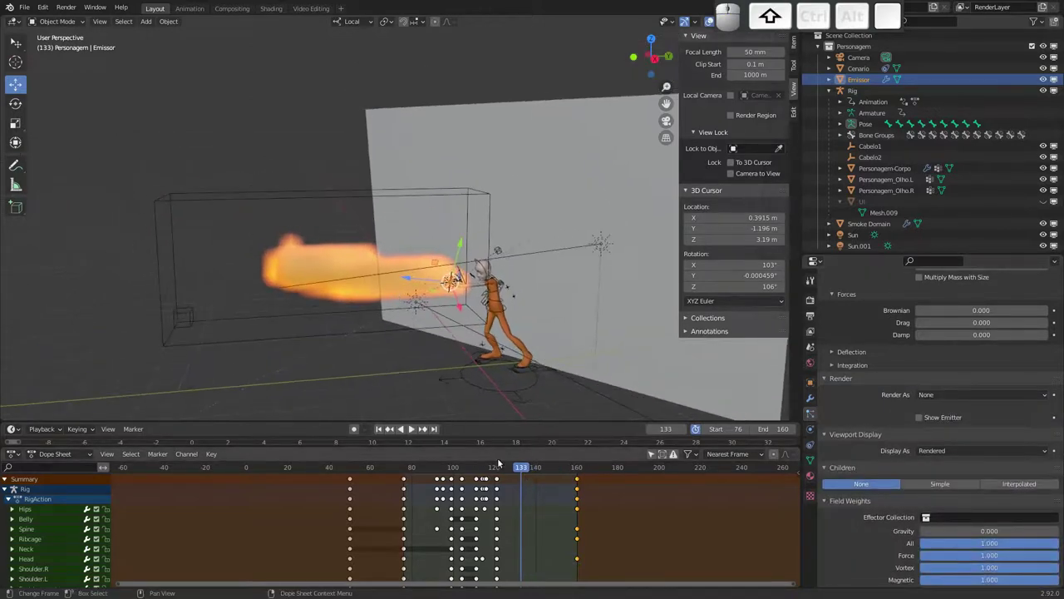
left_click_drag(524, 468, 439, 267)
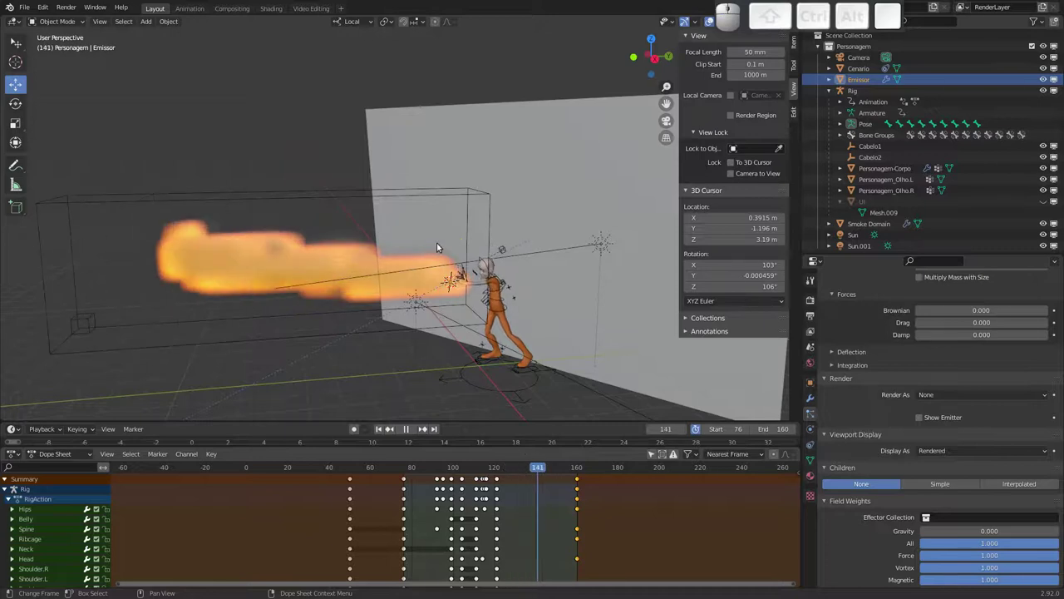
left_click(360, 196)
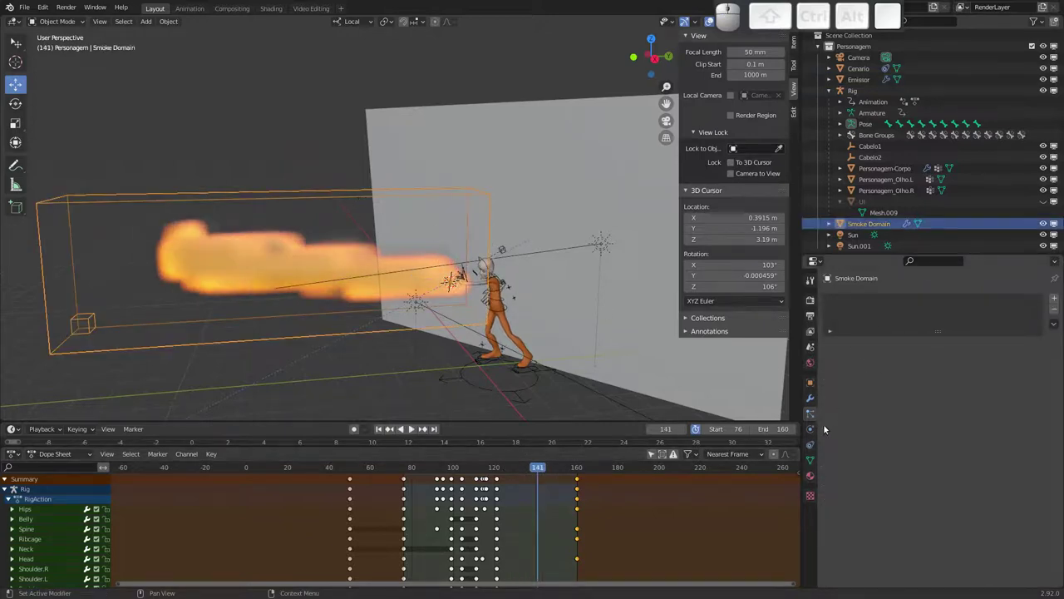
left_click(815, 427)
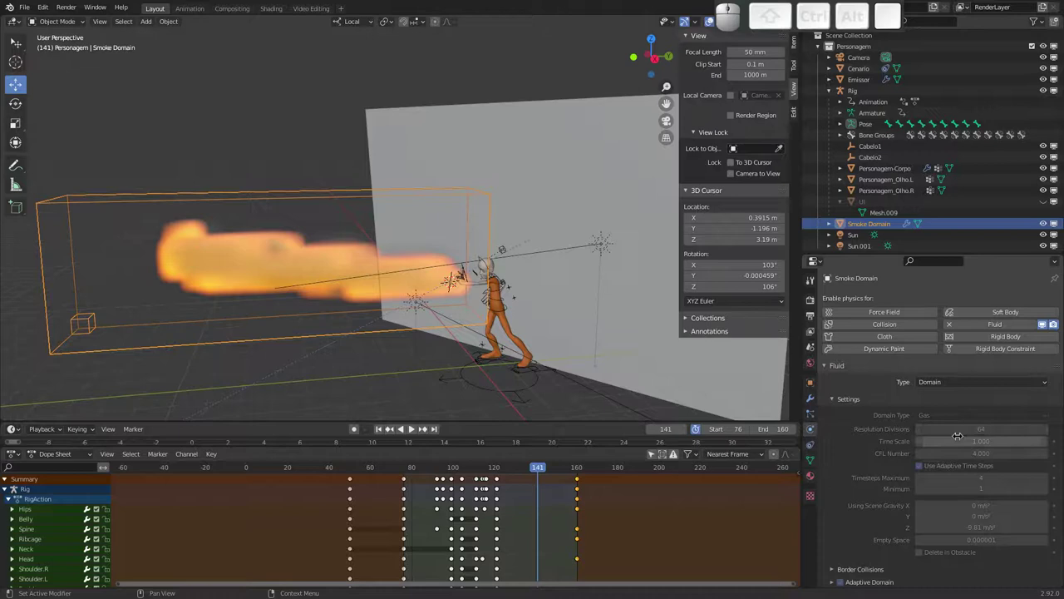
middle_click(907, 502)
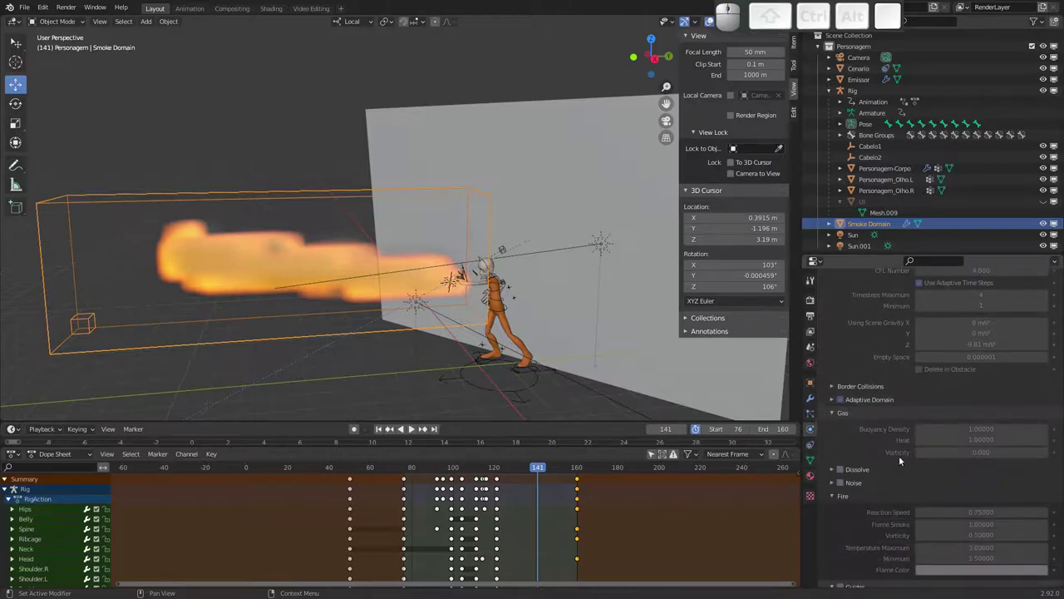
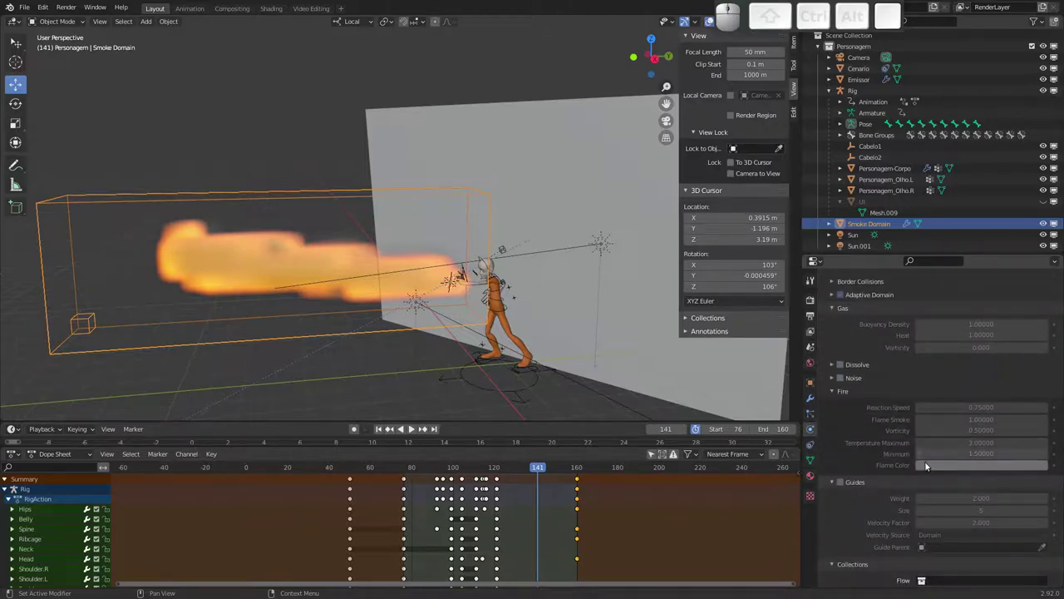
middle_click(888, 482)
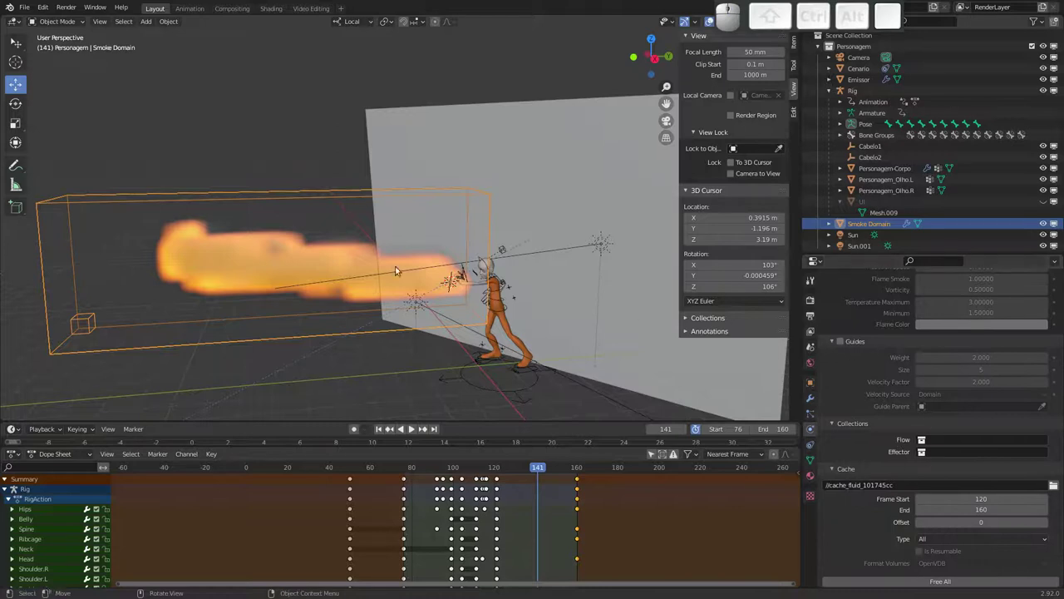
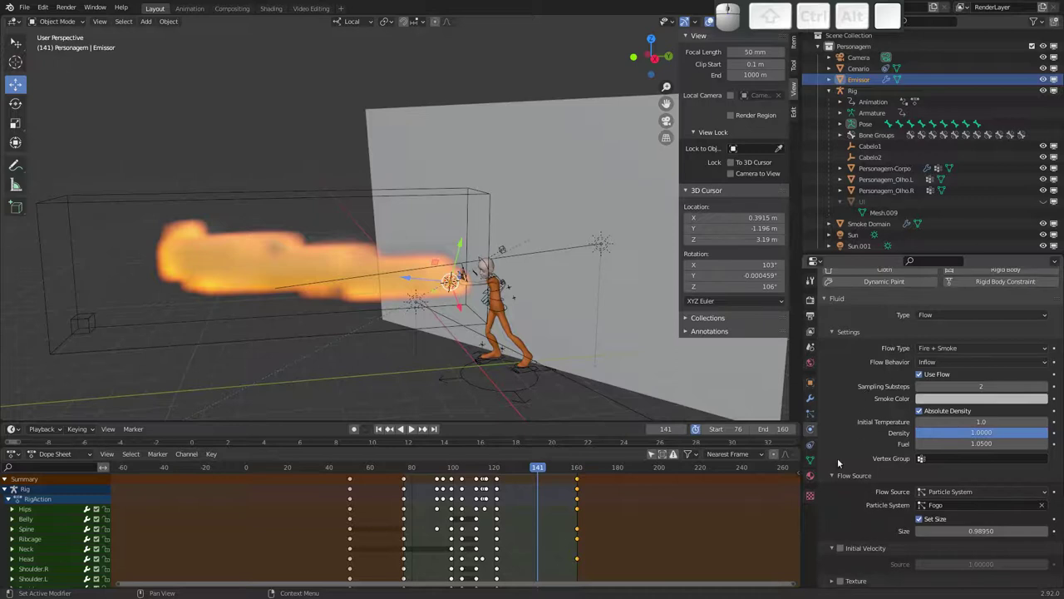
Select the Smoke Domain object and show its Smoke Domain Material, which has no surface shader.
middle_click(853, 392)
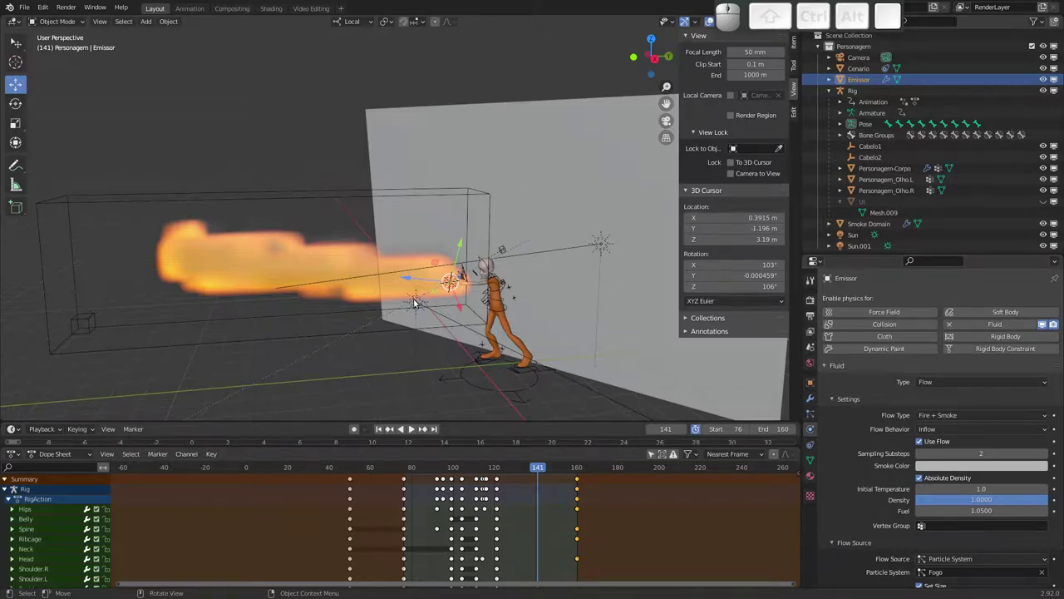
left_click_drag(426, 294, 437, 258)
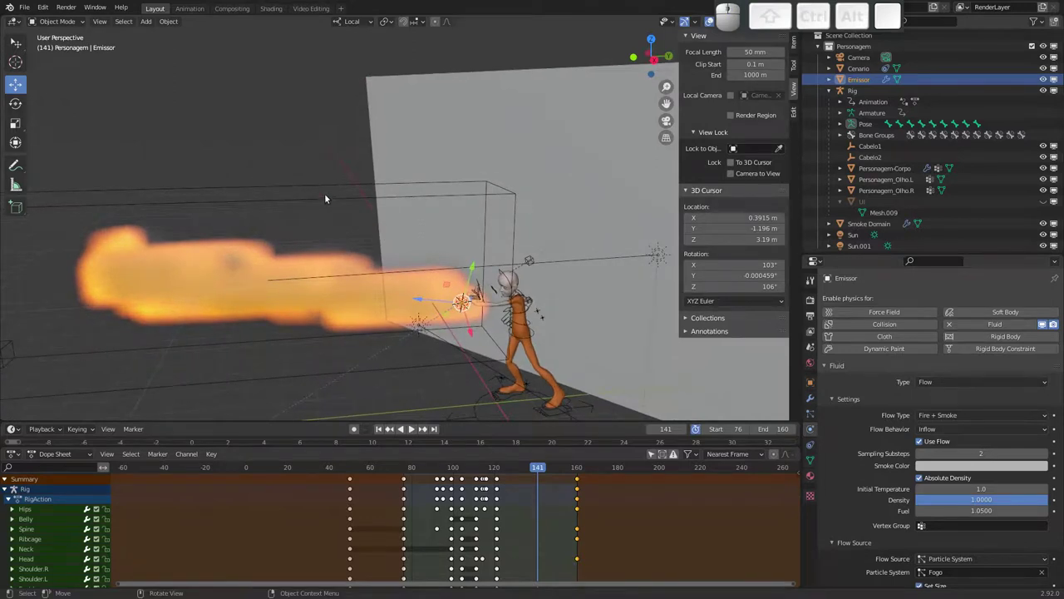
left_click(327, 196)
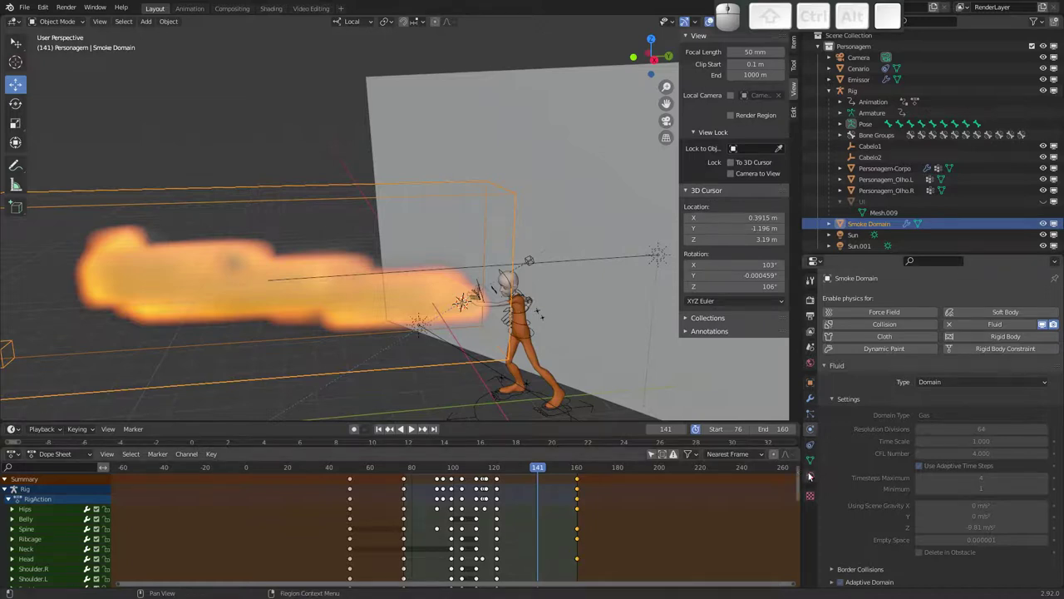
left_click(817, 472)
left_click(812, 474)
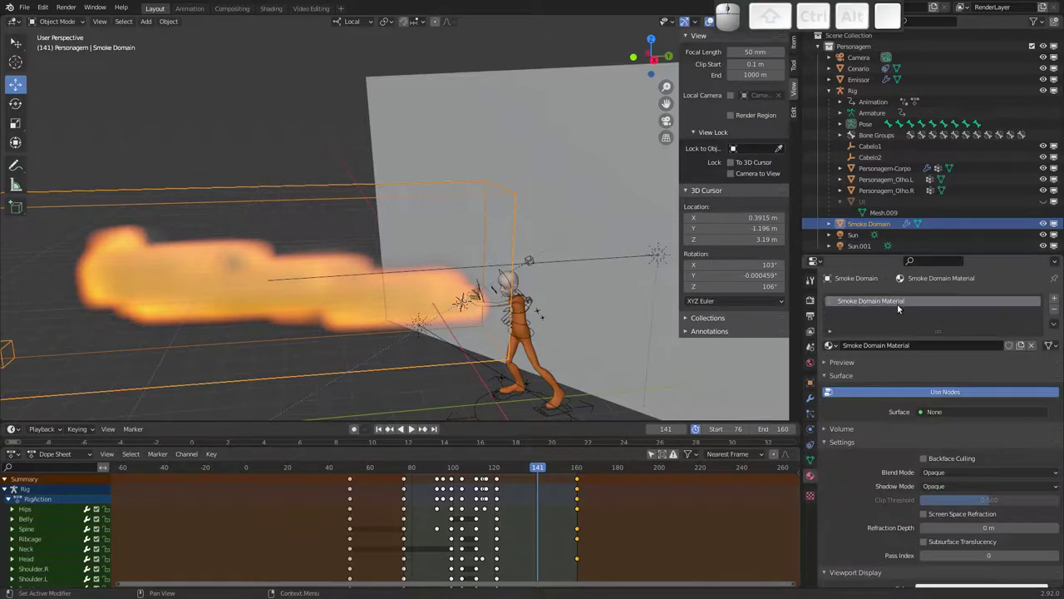